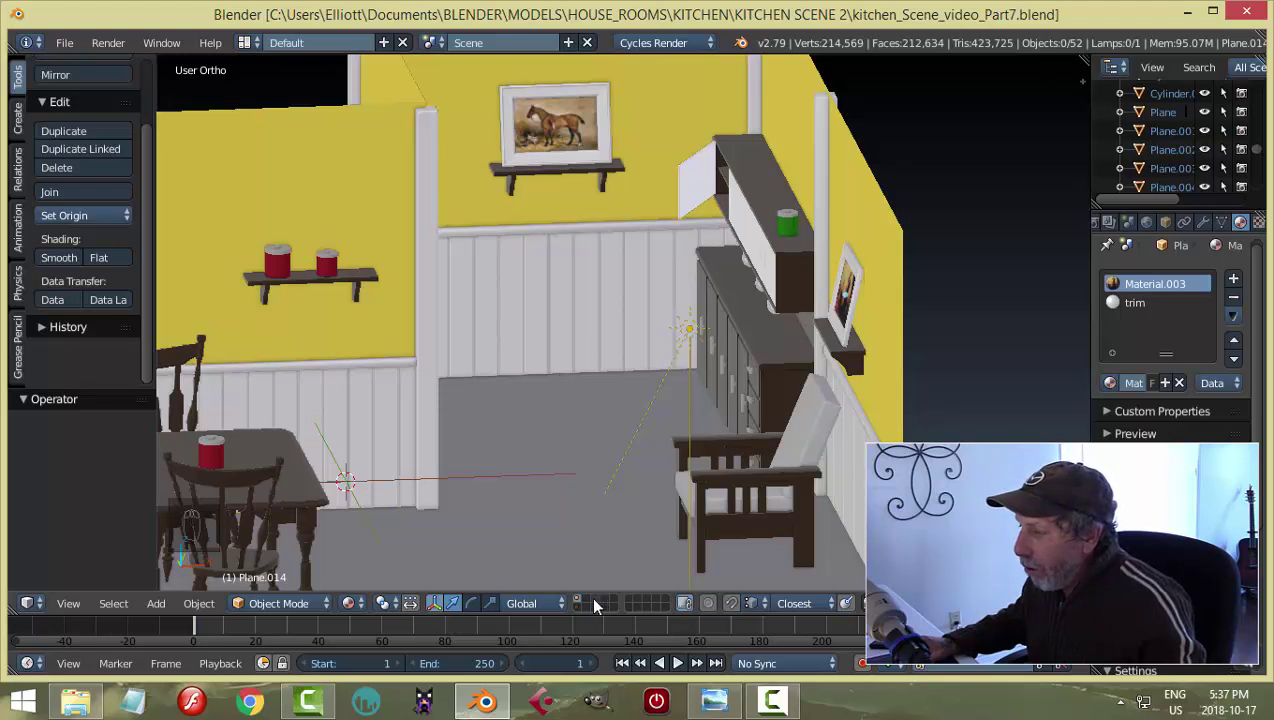
# Orbit to the empty layer, view it from the front and recentre on the origin.
pyautogui.moveTo(595, 600); pyautogui.dragTo(522, 443)
pyautogui.moveTo(522, 443); pyautogui.dragTo(669, 428)
pyautogui.press('KP_1')
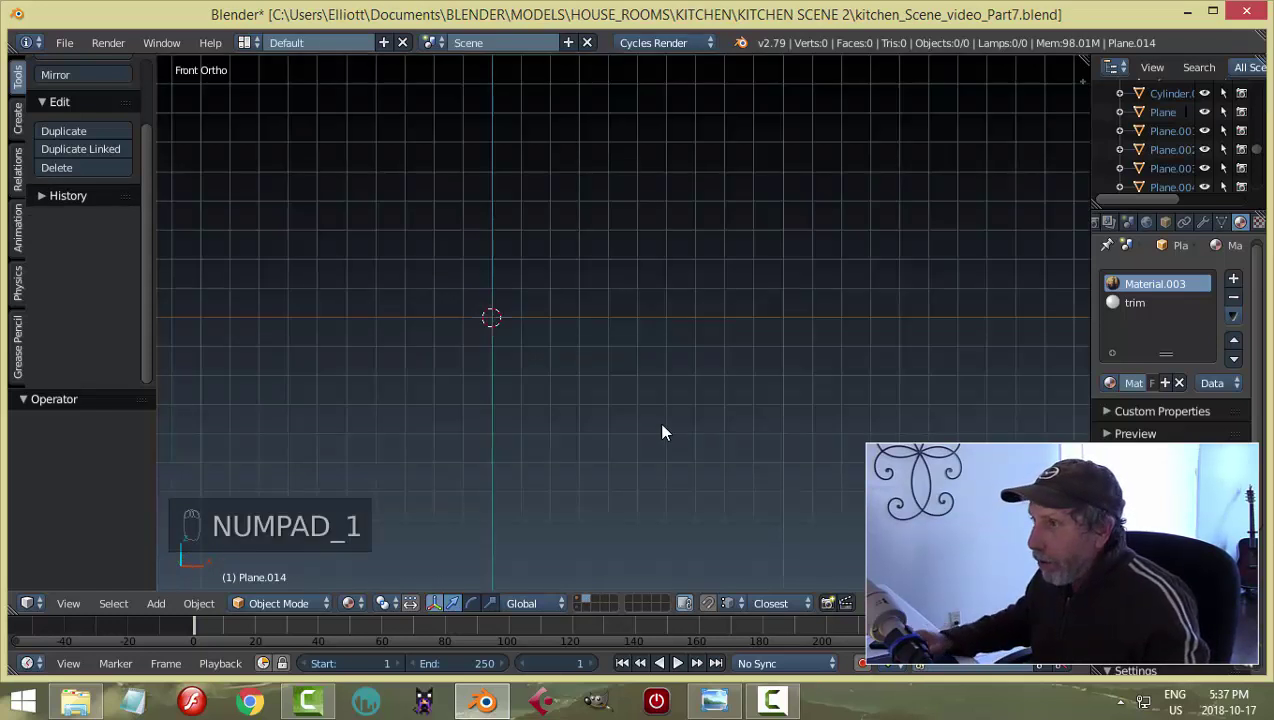
pyautogui.moveTo(582, 389); pyautogui.dragTo(700, 339)
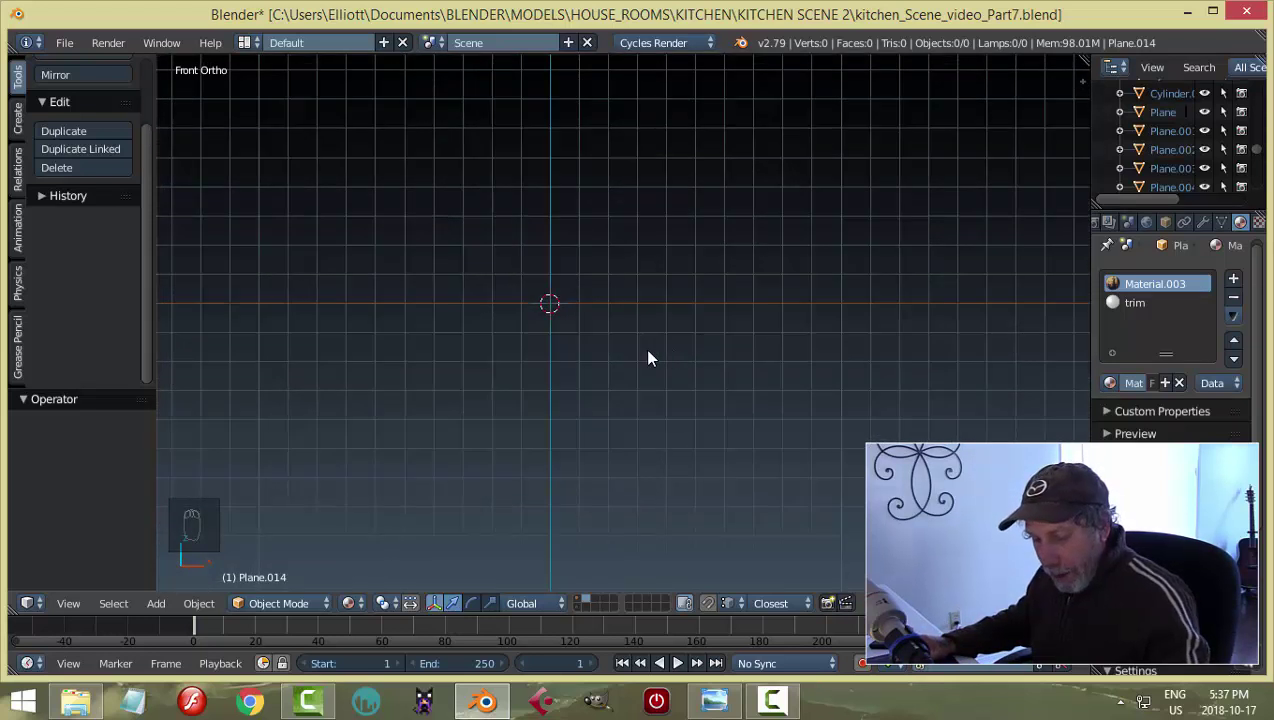
# Delete the default plane, add a cube and select all its vertices to reshape it into a board.
pyautogui.press('shift+a')
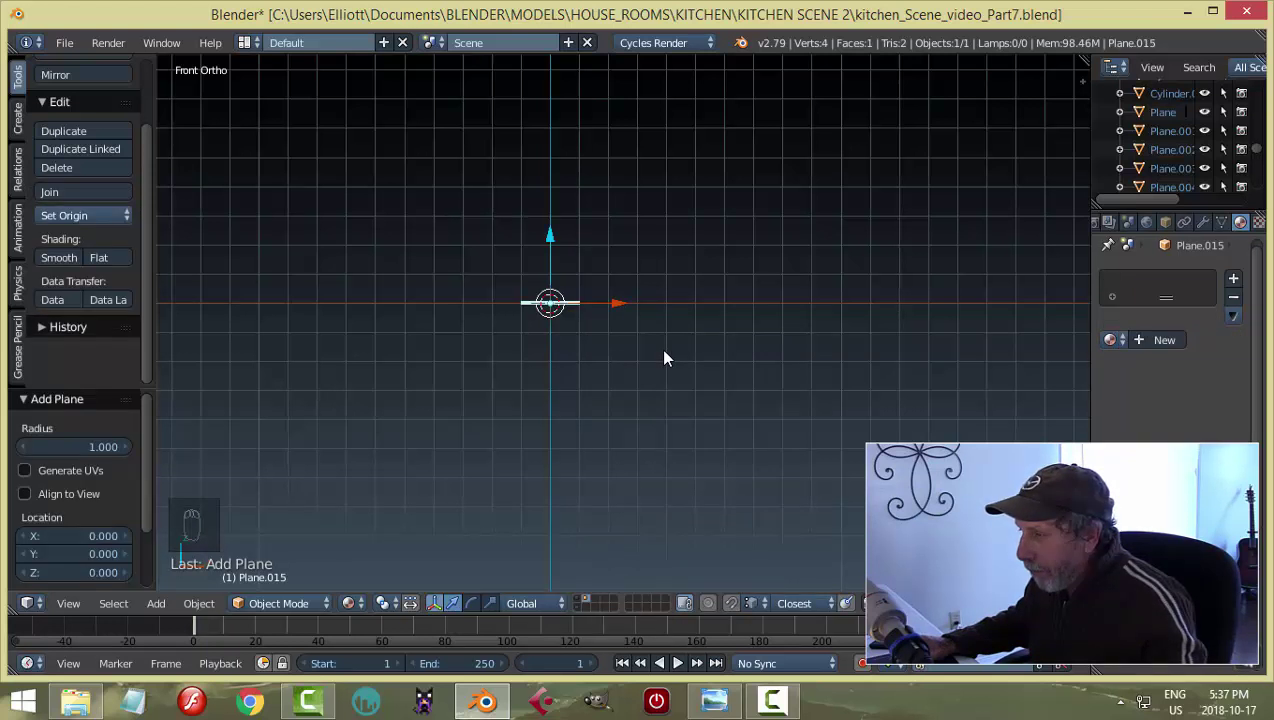
pyautogui.moveTo(671, 354); pyautogui.dragTo(657, 352)
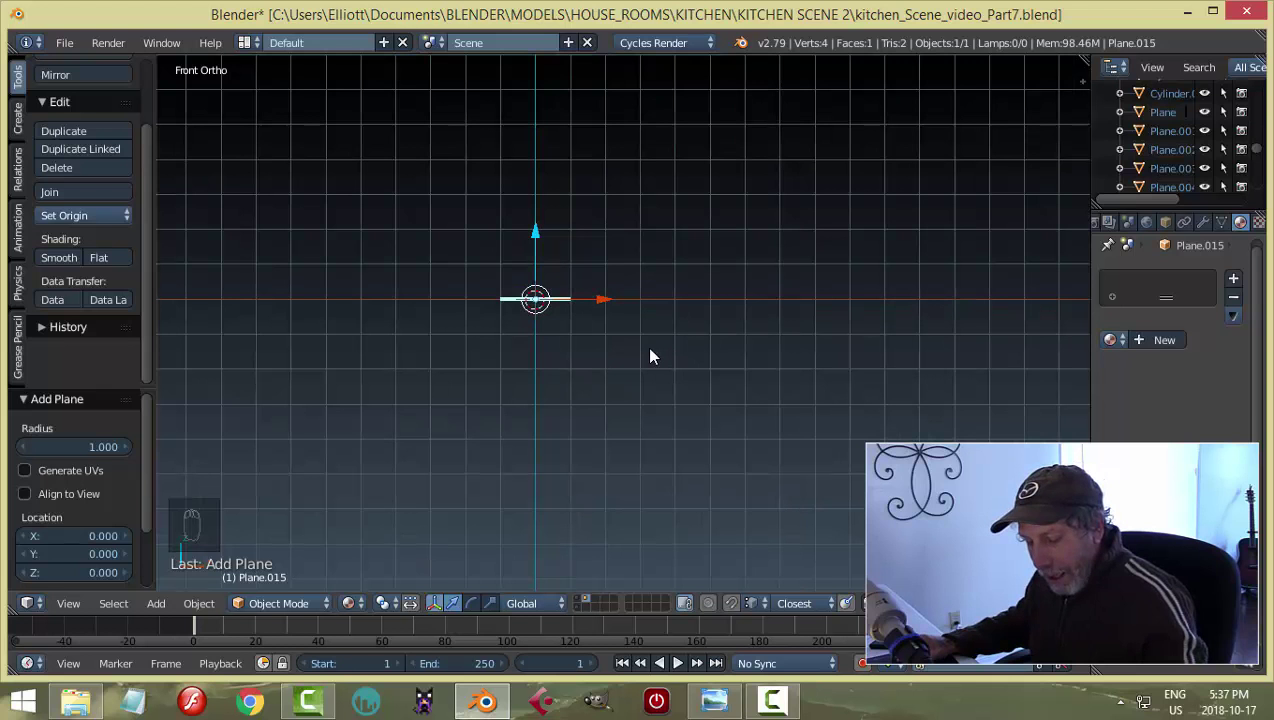
pyautogui.press('x')
pyautogui.press('shift+a')
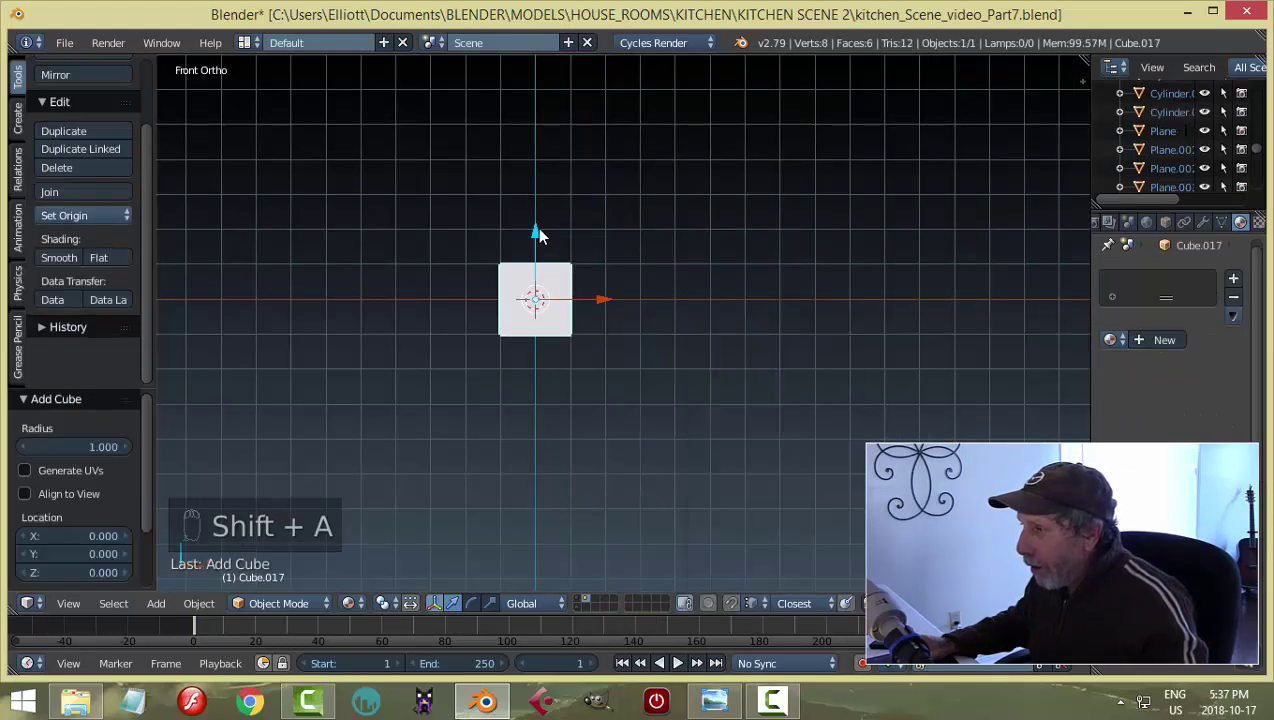
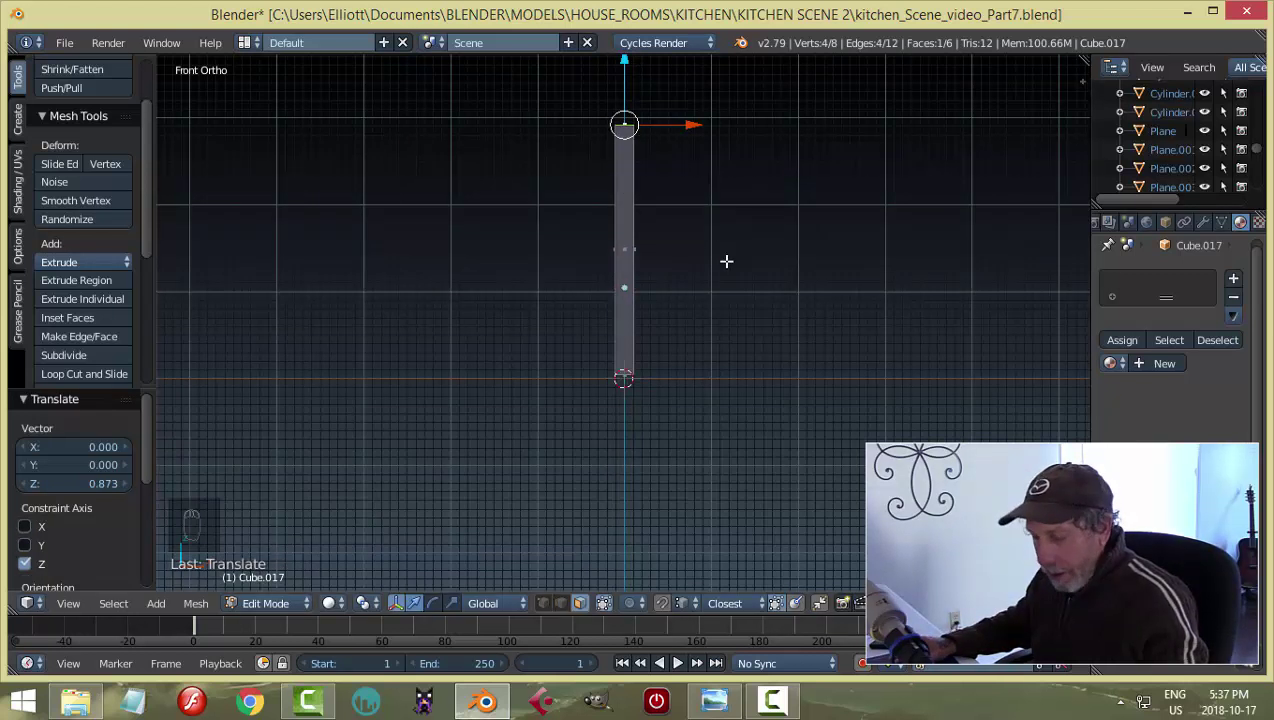
pyautogui.press('a')
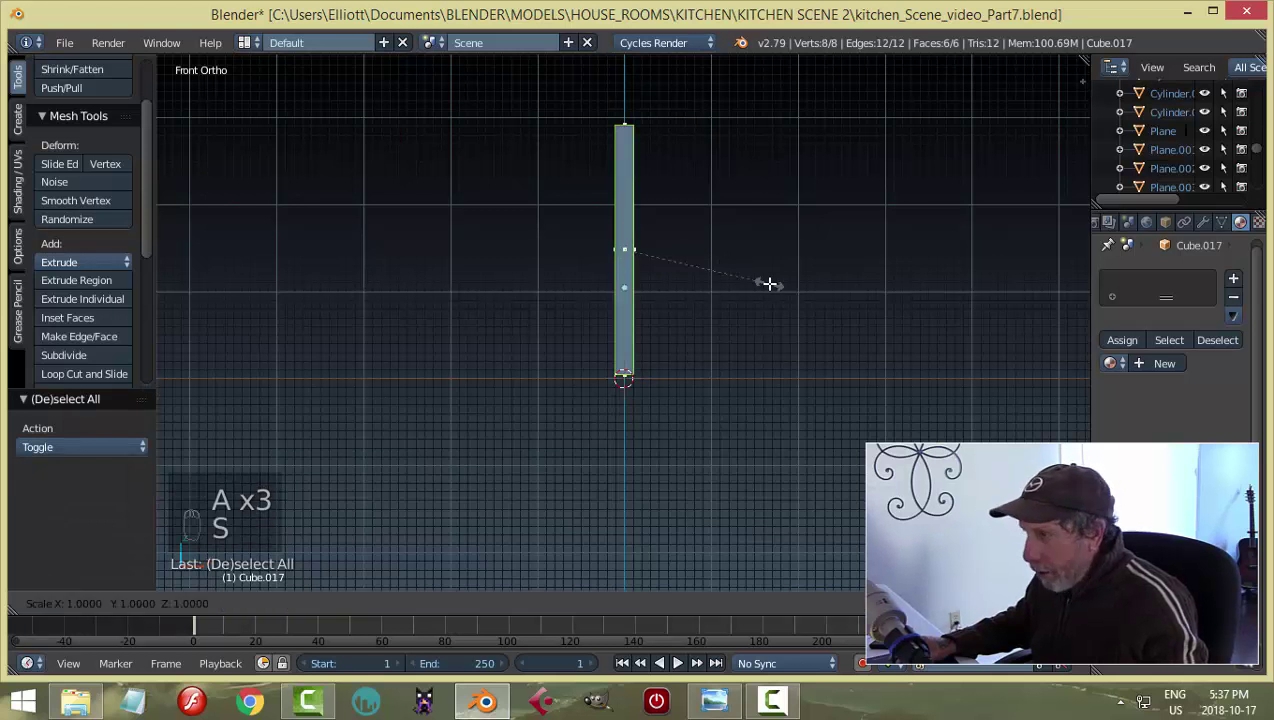
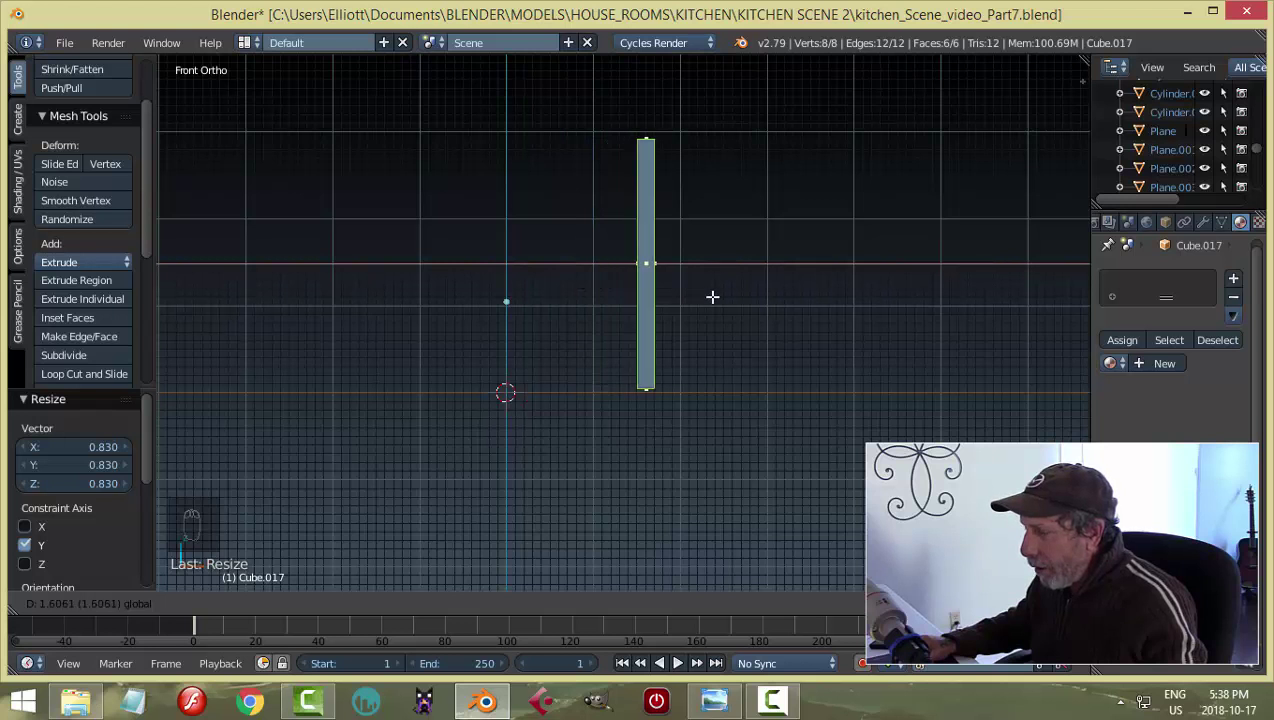
# Set the board's origin to its geometry centre and return to editing its mesh.
pyautogui.press('Tab')
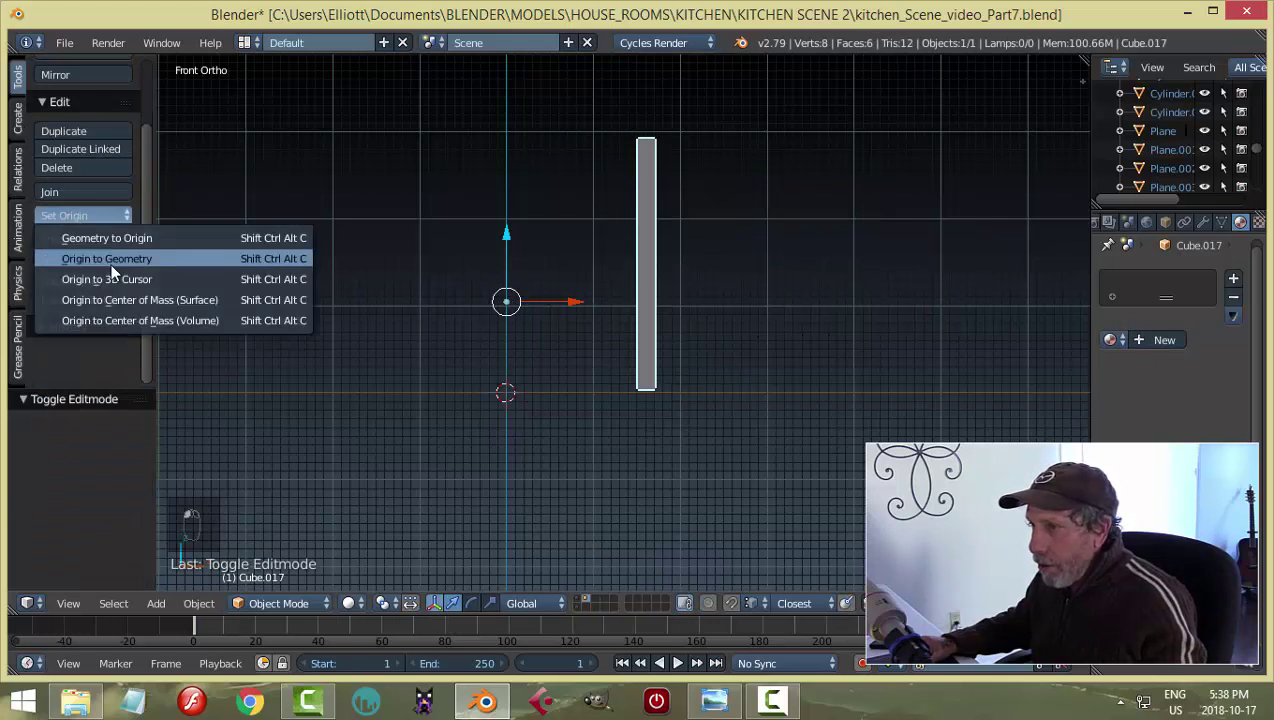
pyautogui.moveTo(141, 280); pyautogui.dragTo(752, 360)
pyautogui.press('Tab')
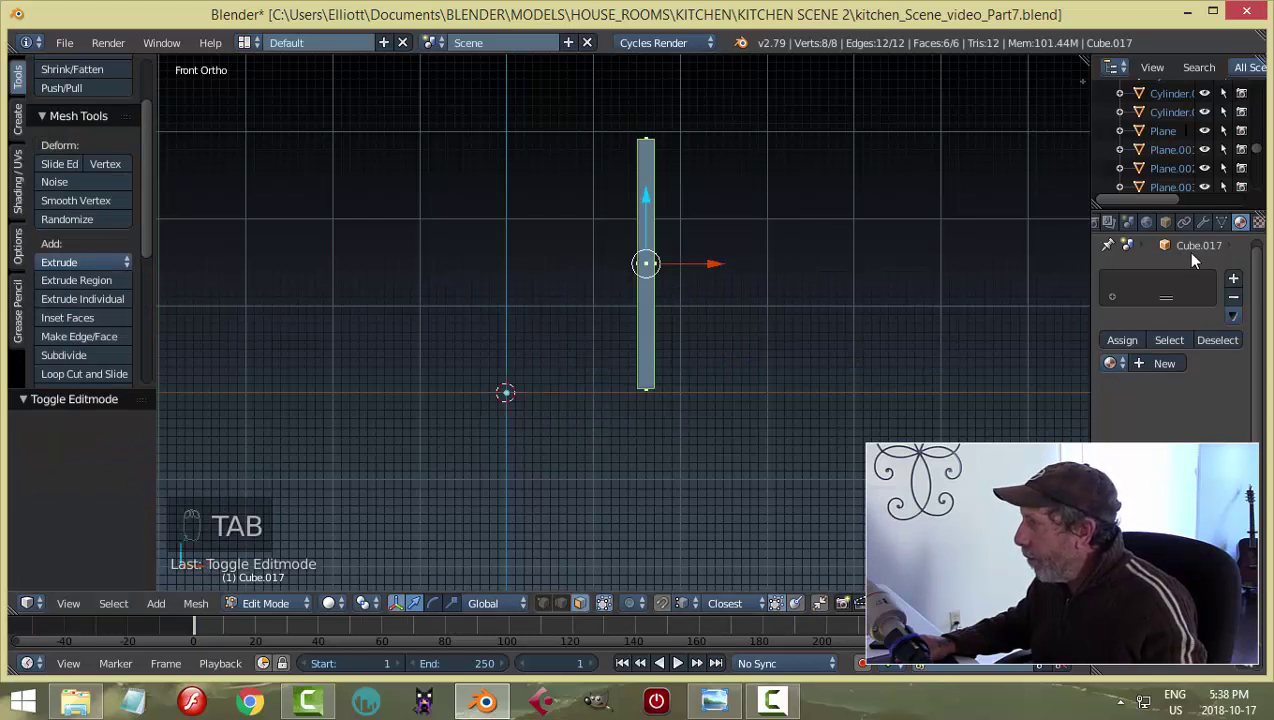
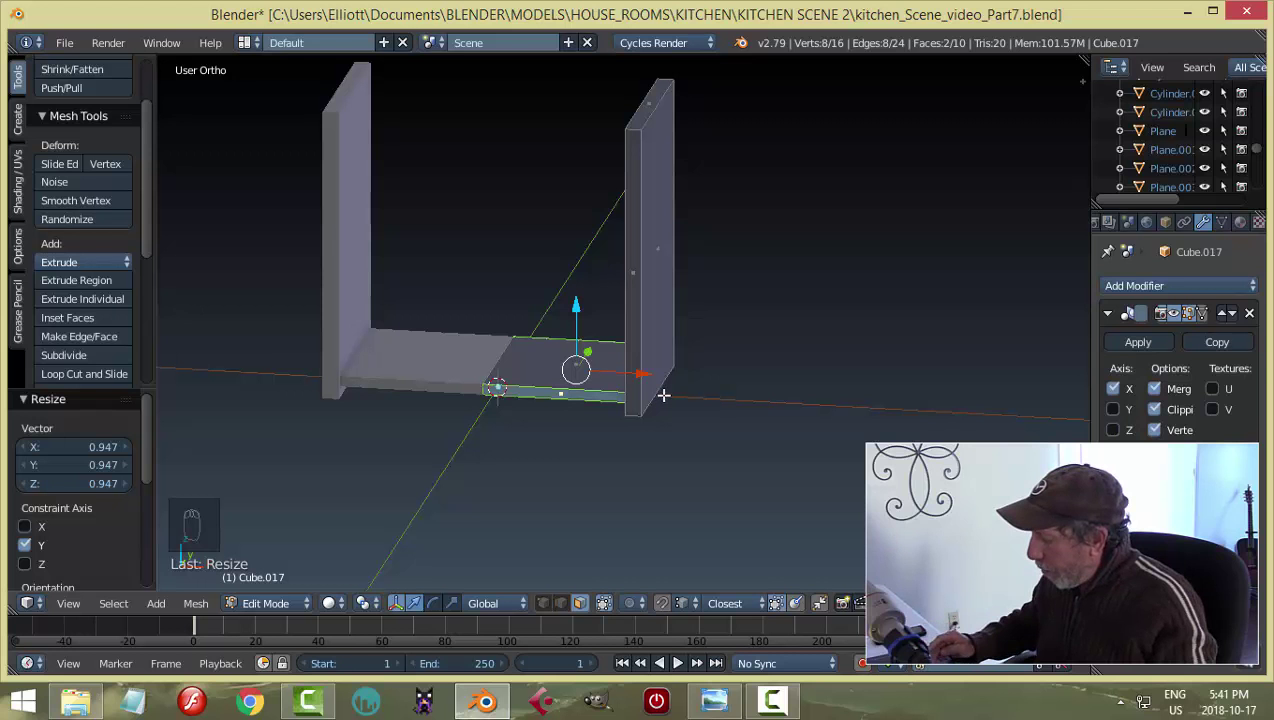
# Select both bottom shelf faces and duplicate them upward in front view.
pyautogui.press('ctrl+l')
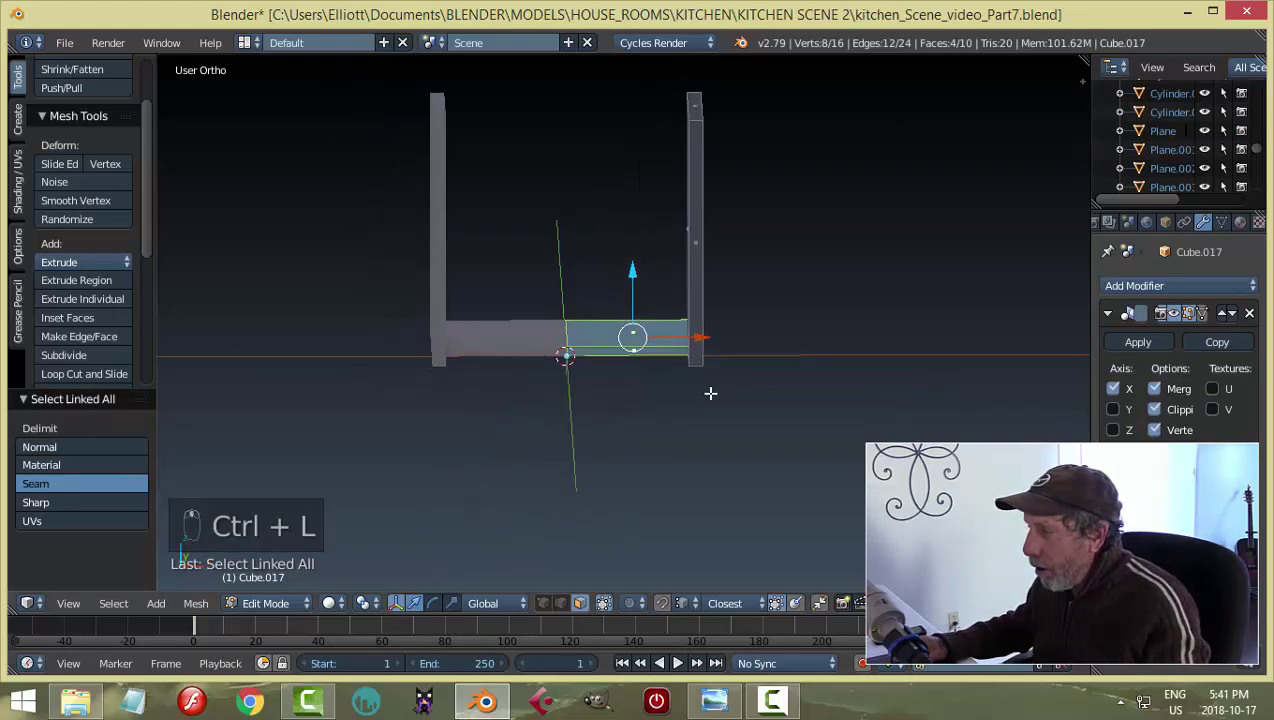
pyautogui.press('KP_1')
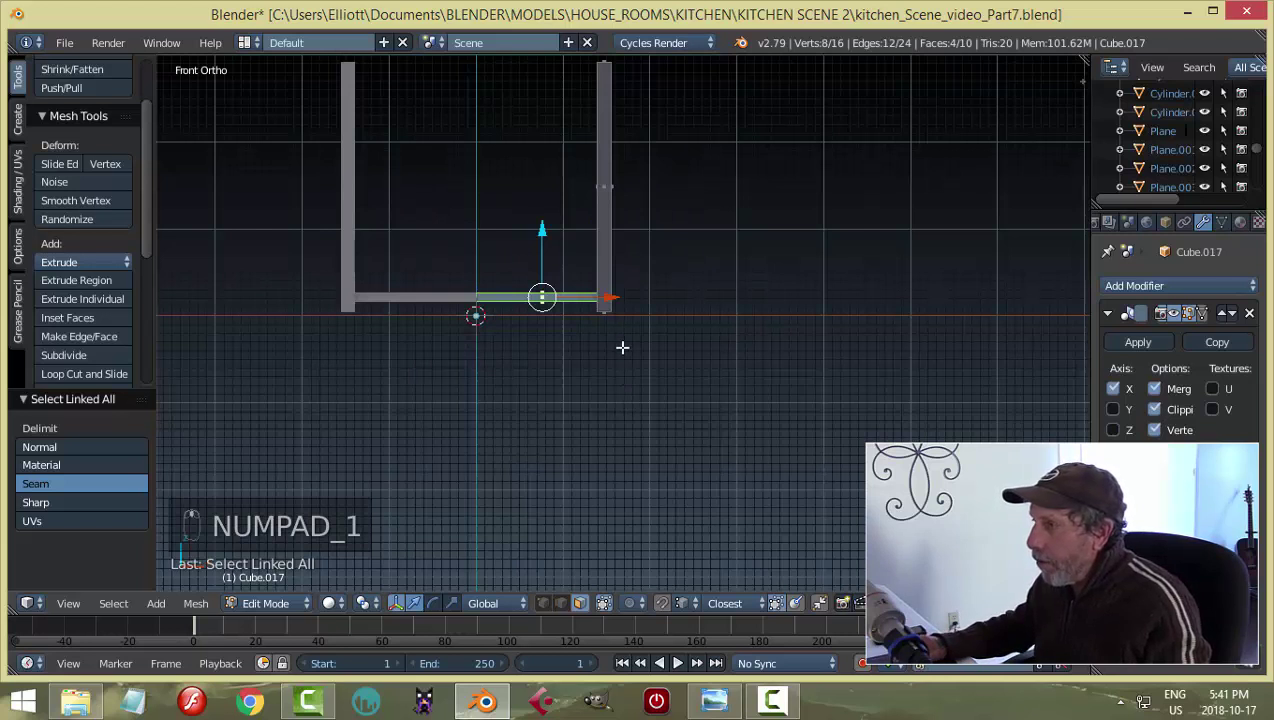
pyautogui.press('shift+d')
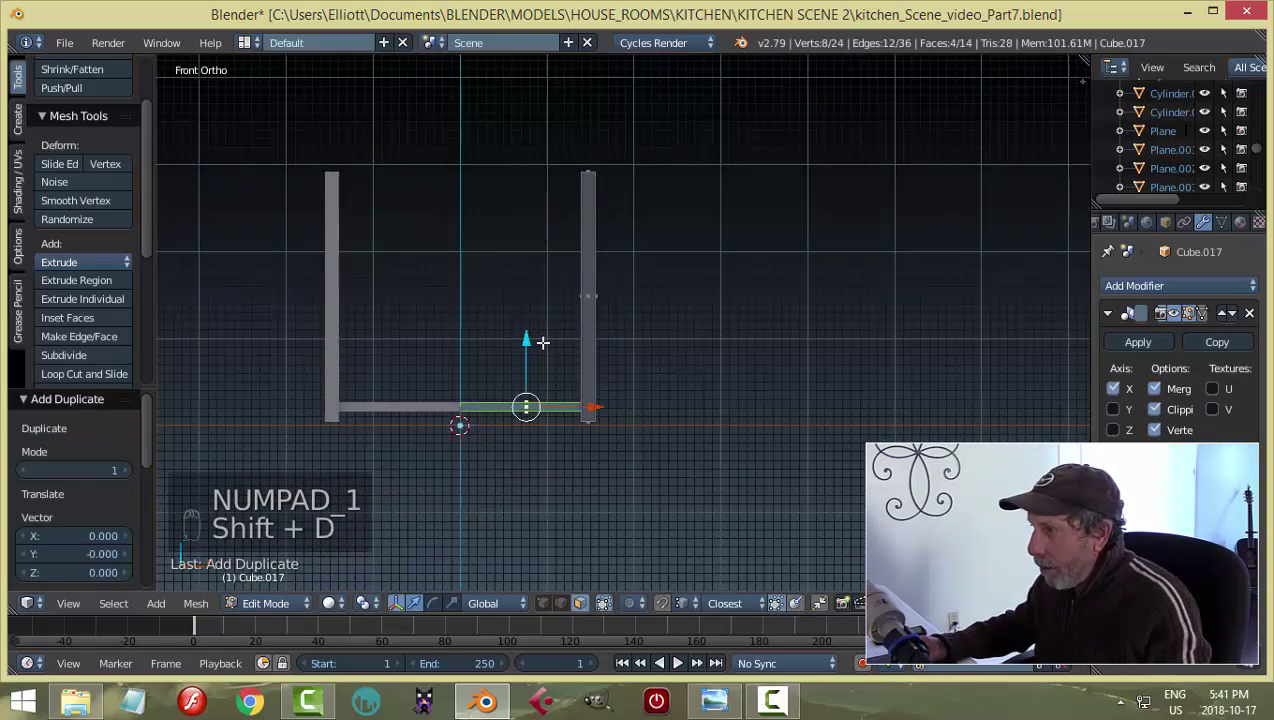
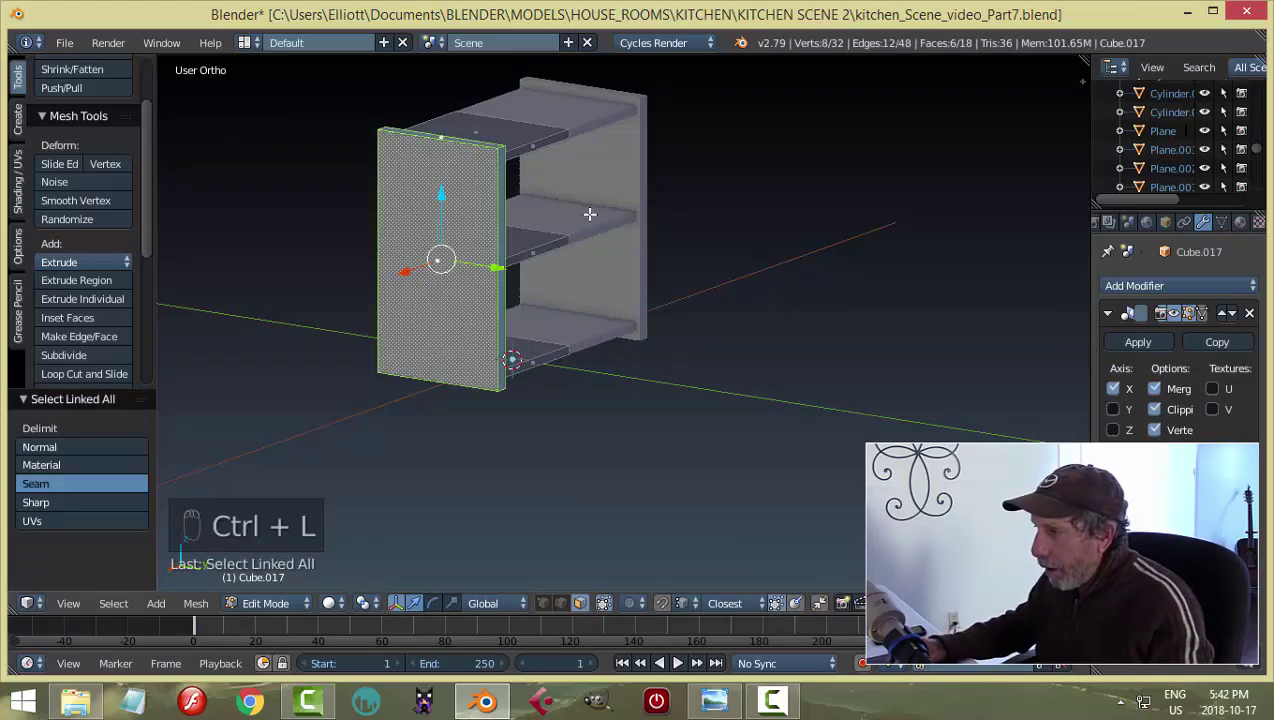
# Extrude the side panel faces into an inward strip, then clear the selection for shelf adjustments.
pyautogui.press('shift+d')
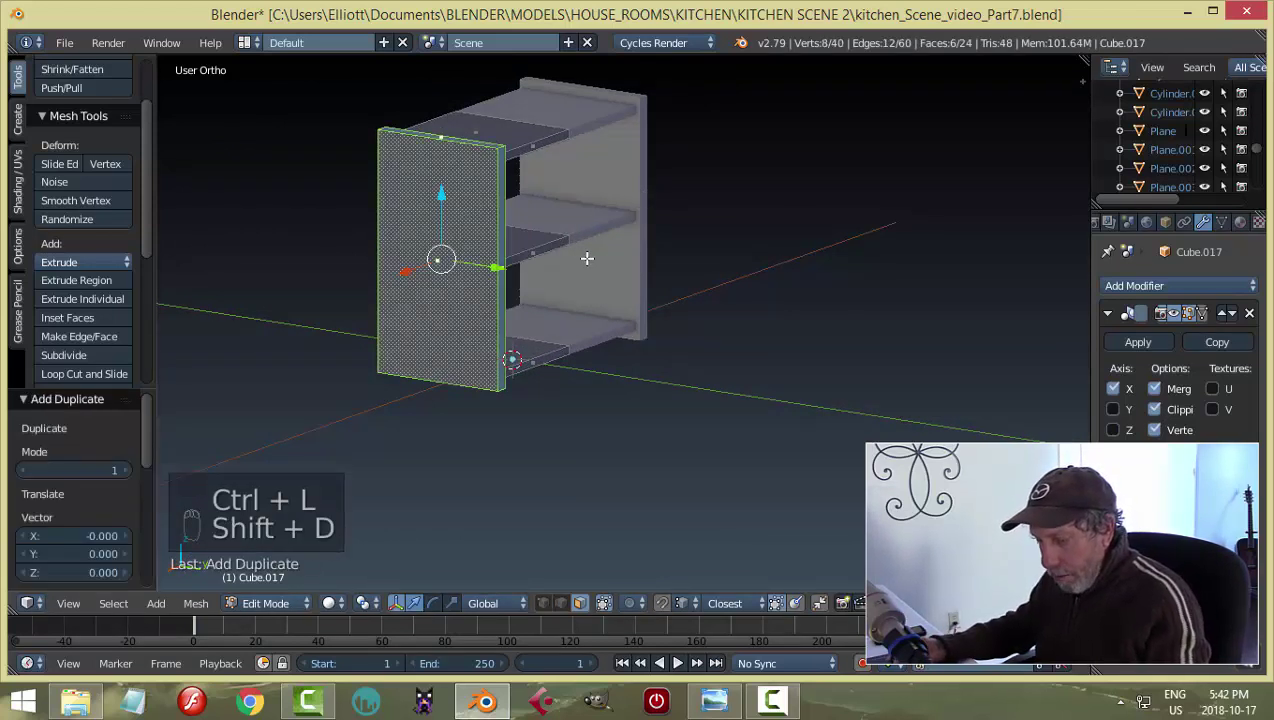
pyautogui.press('r')
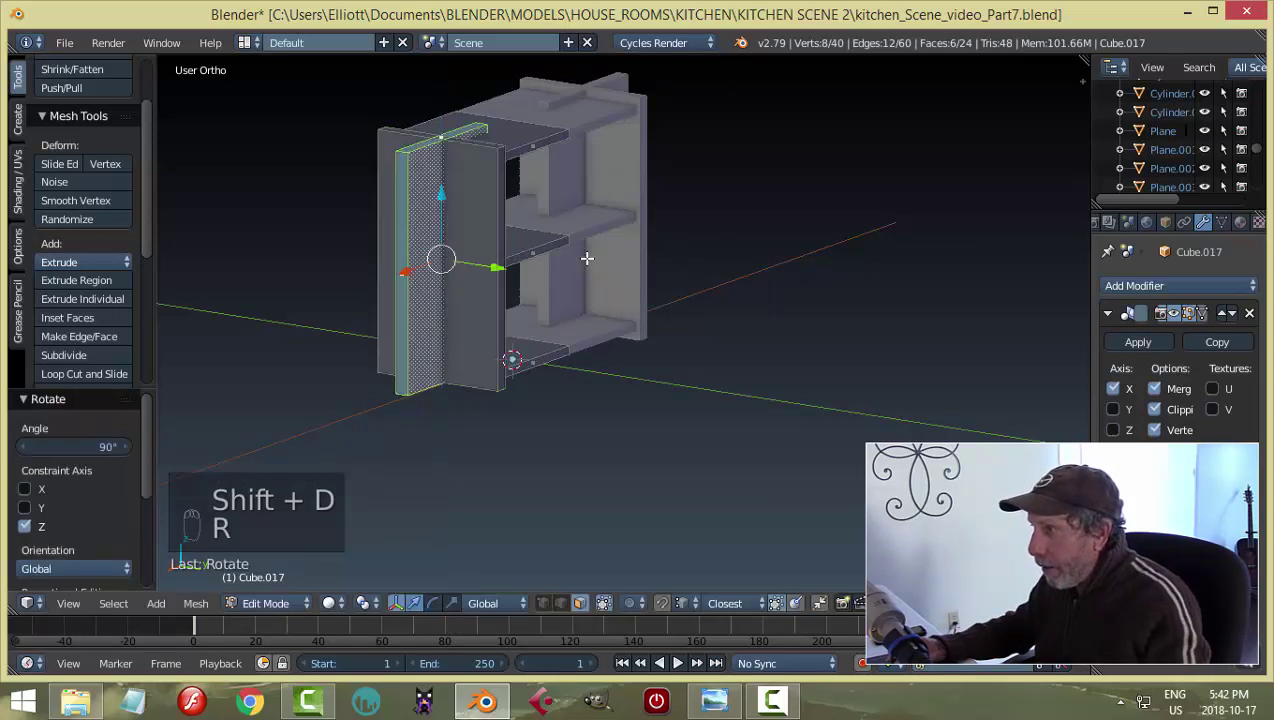
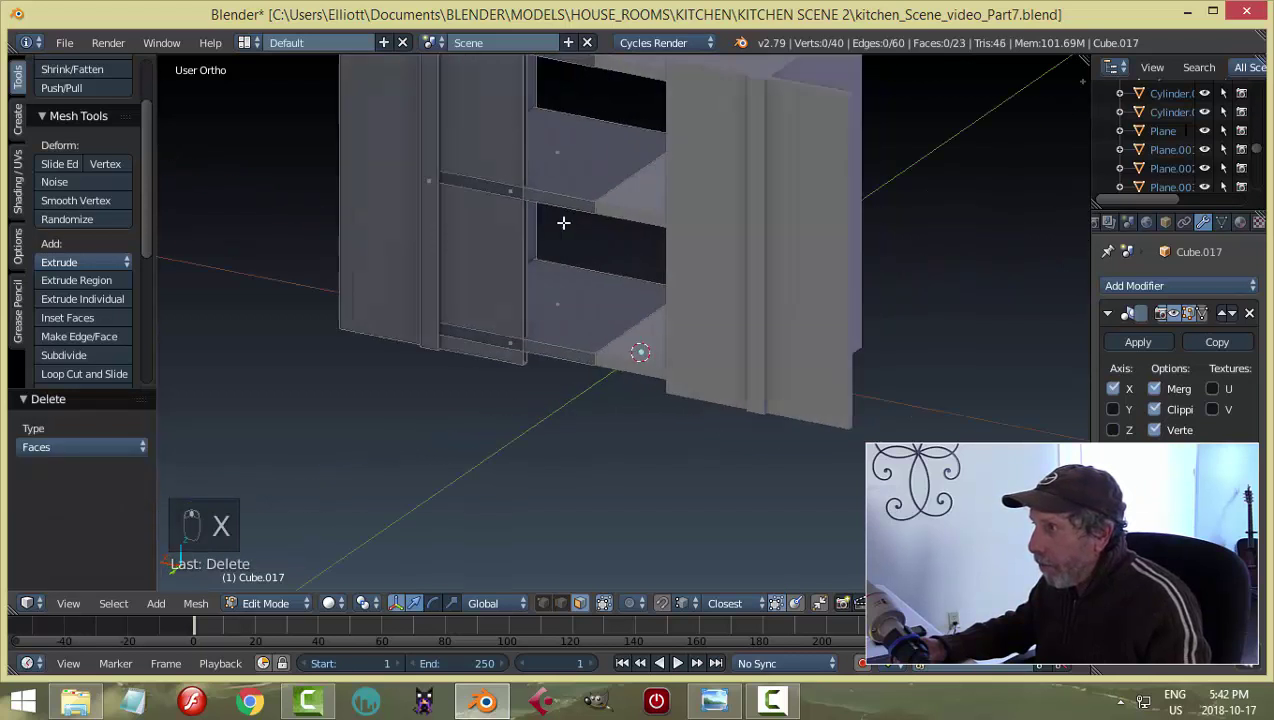
pyautogui.press('ctrl+Tab')
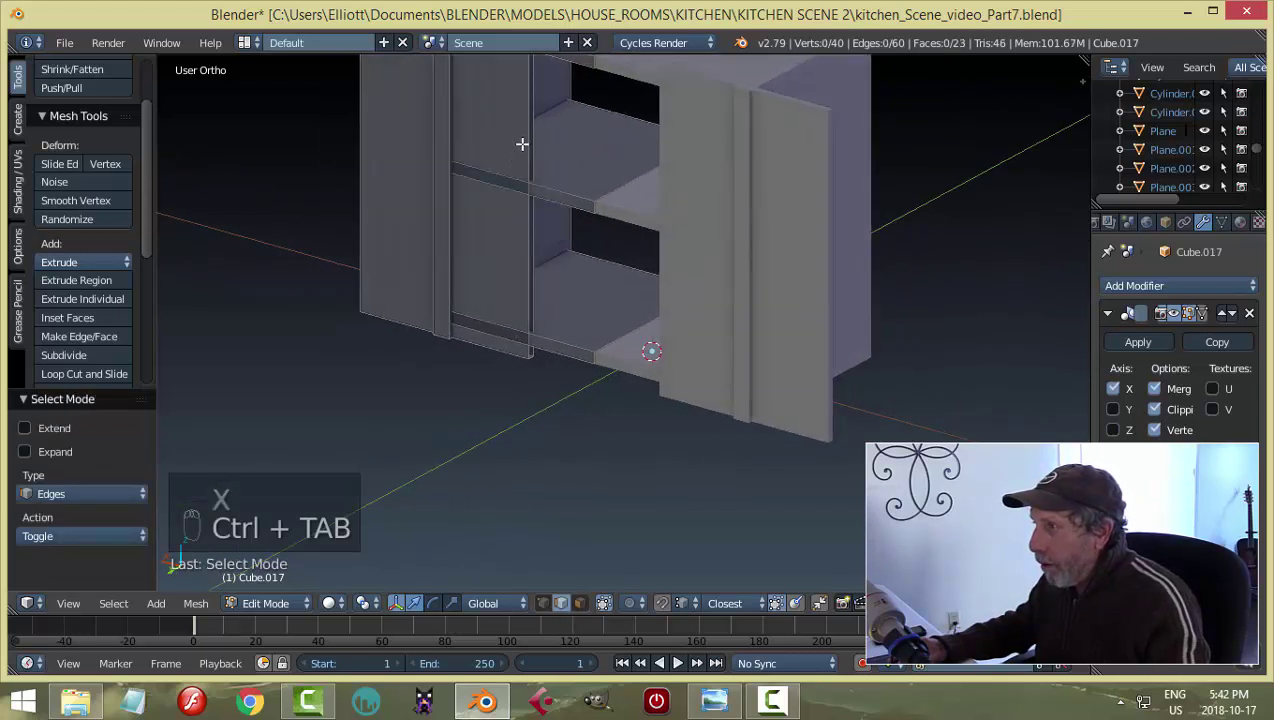
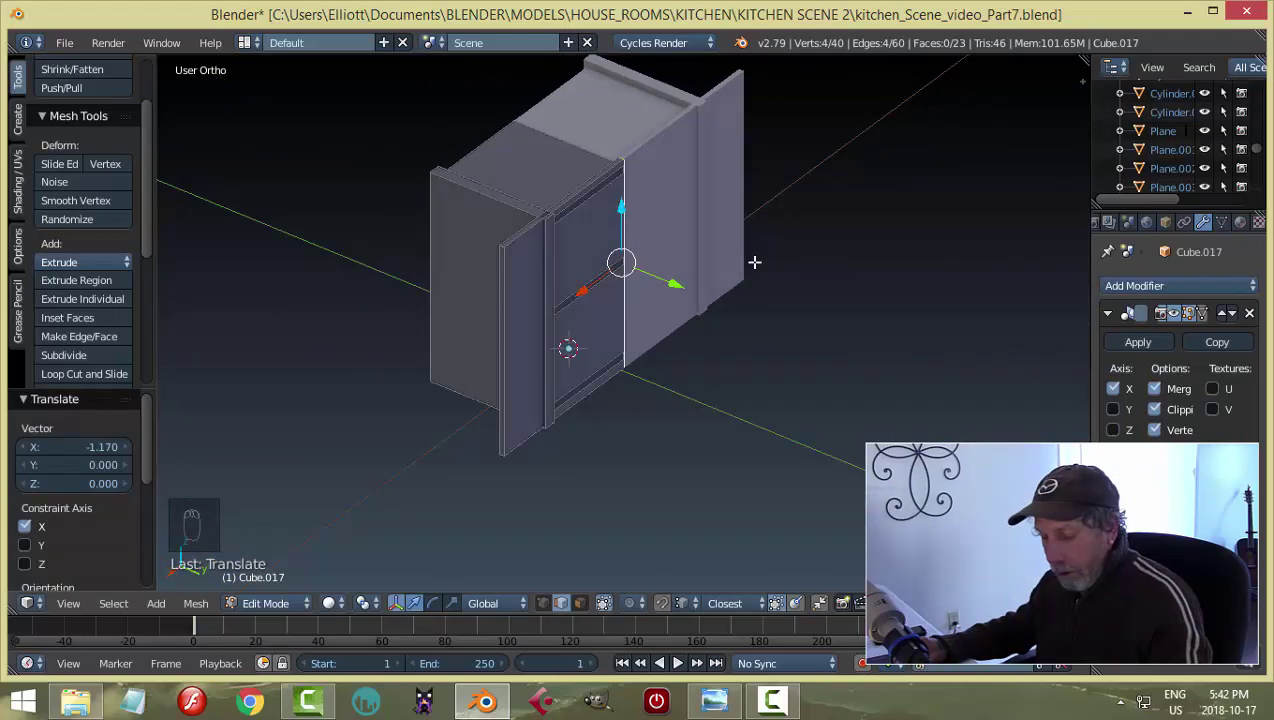
pyautogui.press('a')
pyautogui.press('ctrl+Tab')
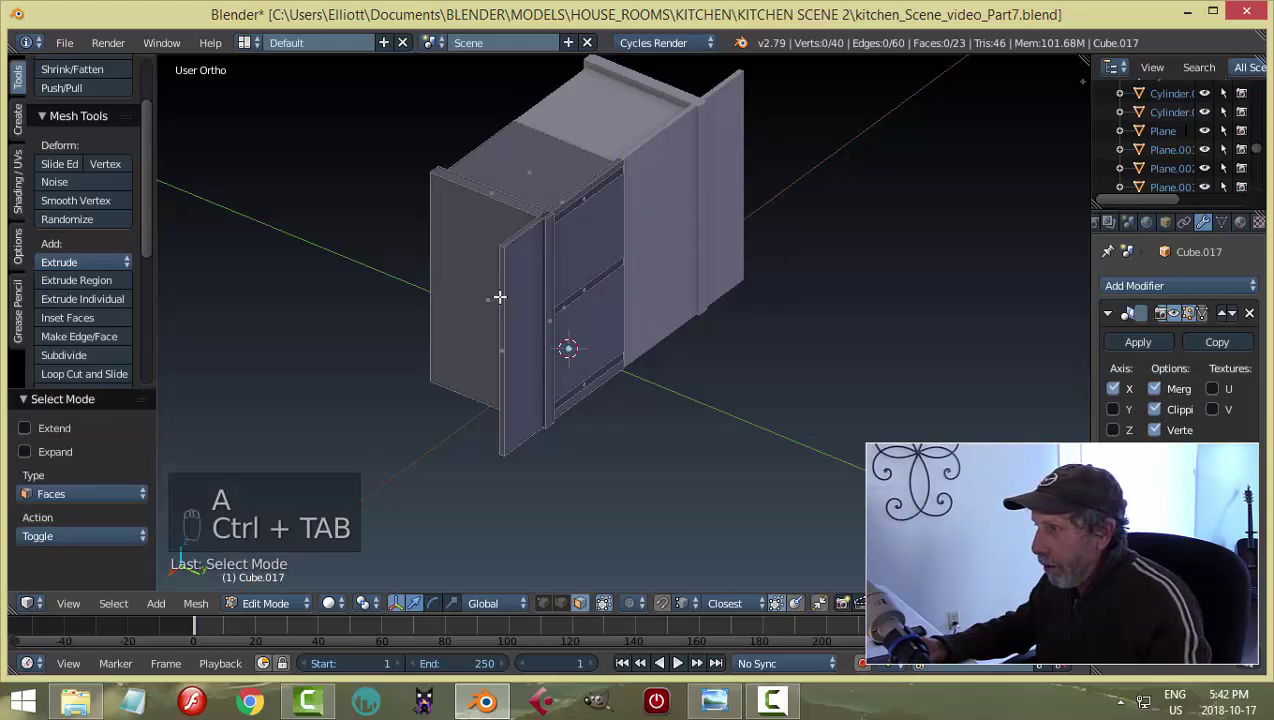
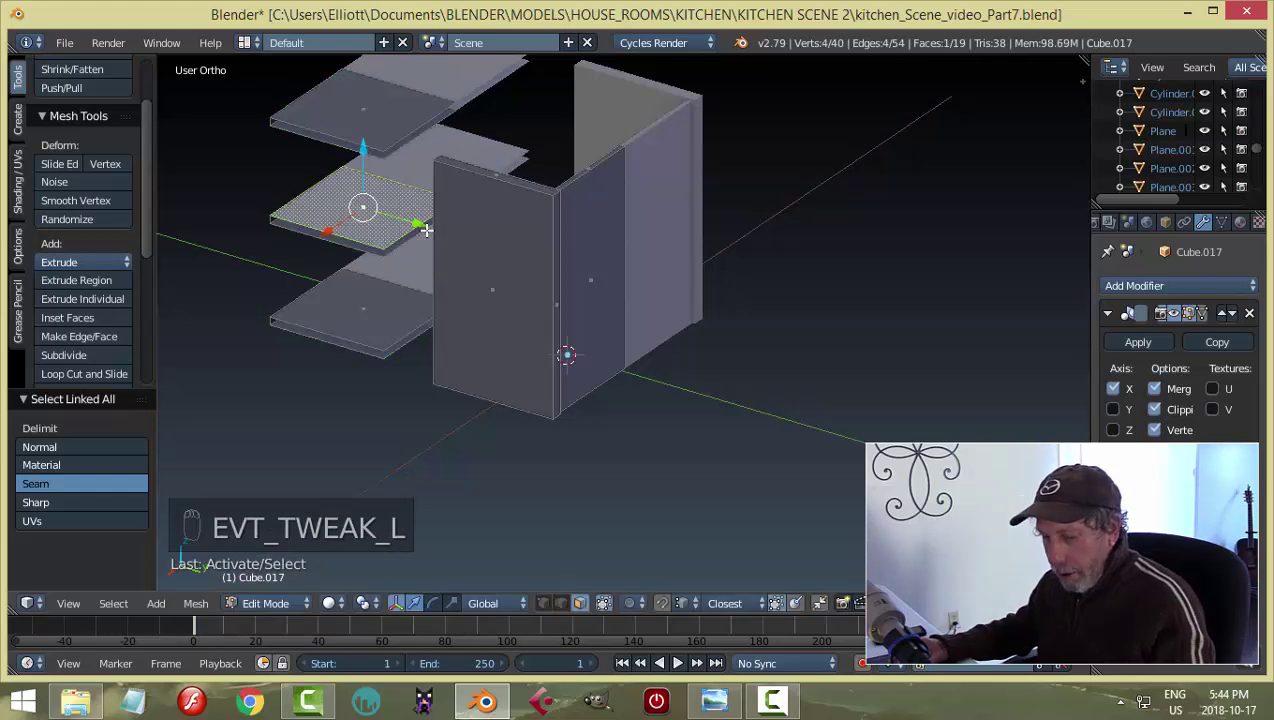
# Undo recent edits to recover the shelf faces before removing the hidden one.
pyautogui.press('ctrl+z')
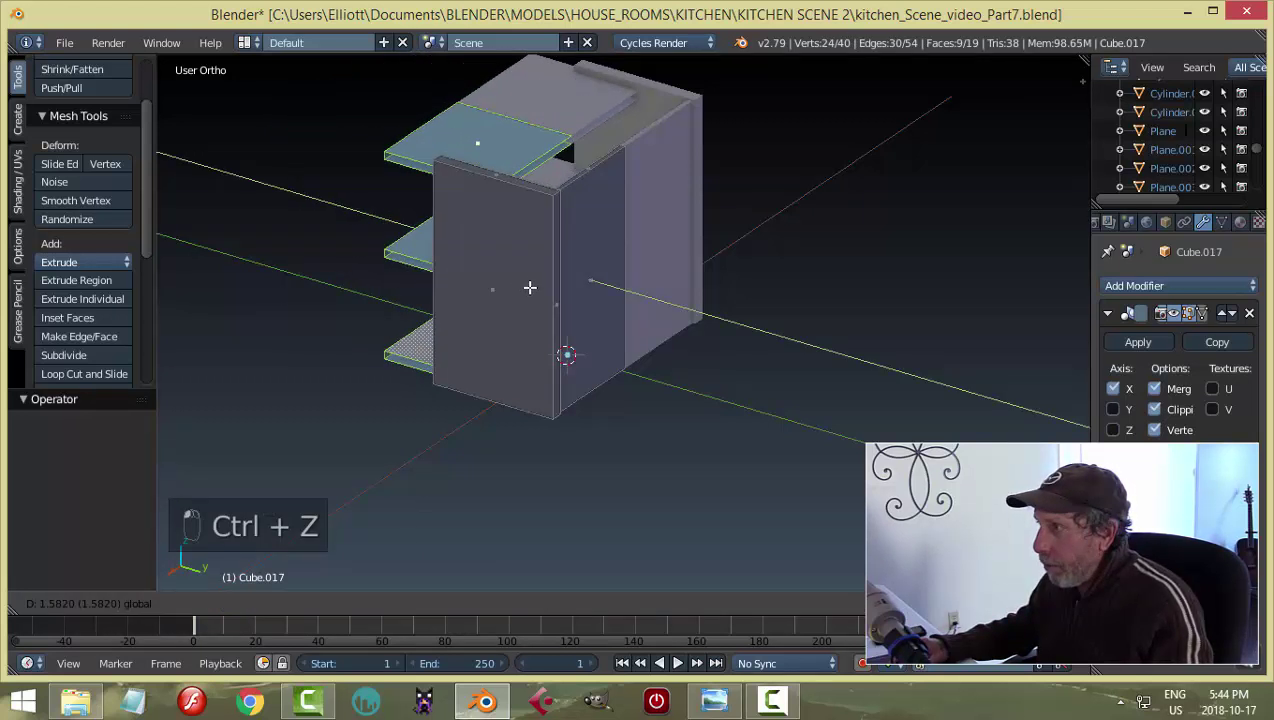
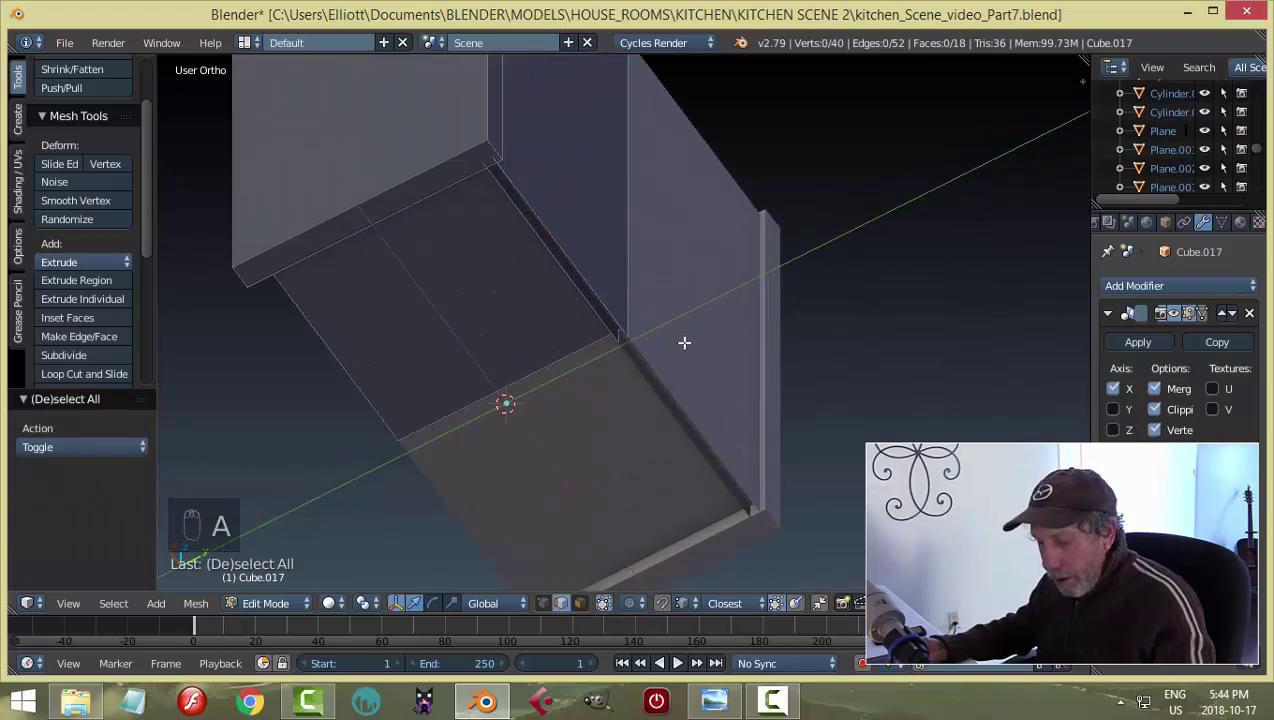
pyautogui.press('ctrl+z')
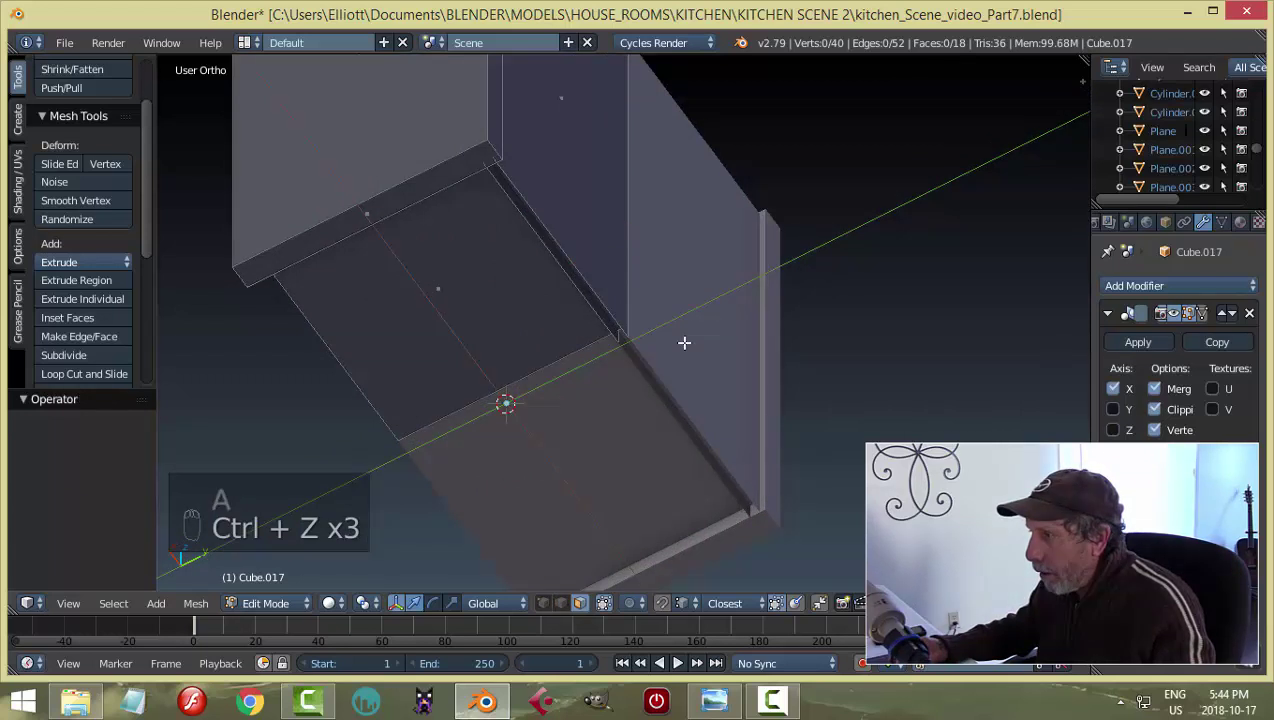
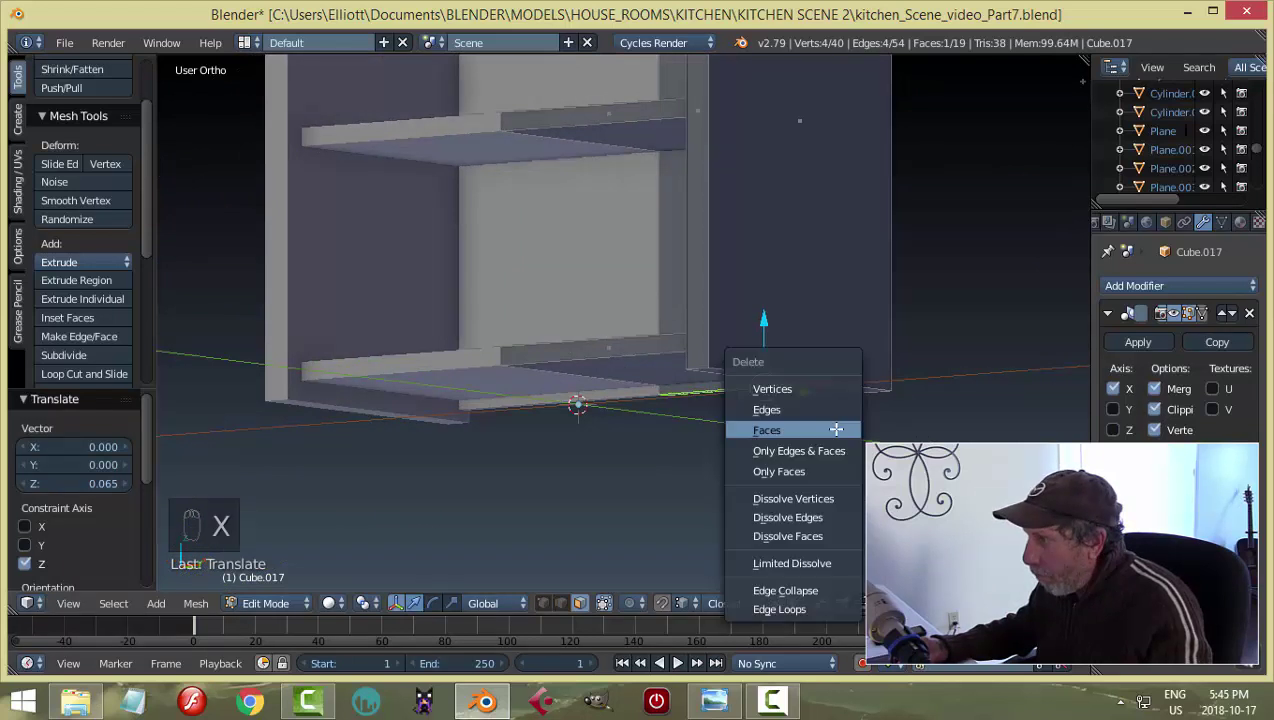
# Delete the hidden faces and return to object mode with the cabinet selected.
pyautogui.press('Tab')
pyautogui.press('a')
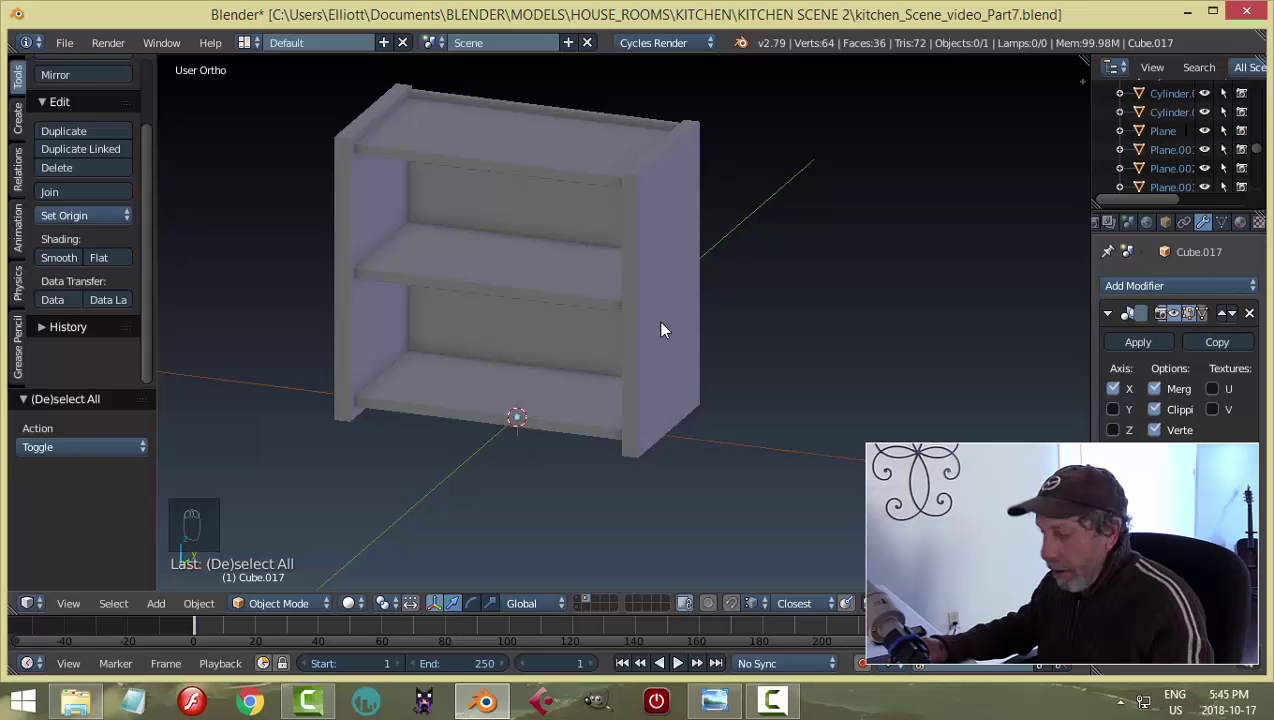
# Save the file after bevelling the cabinet's edges and select it in the kitchen scene.
pyautogui.press('ctrl+s')
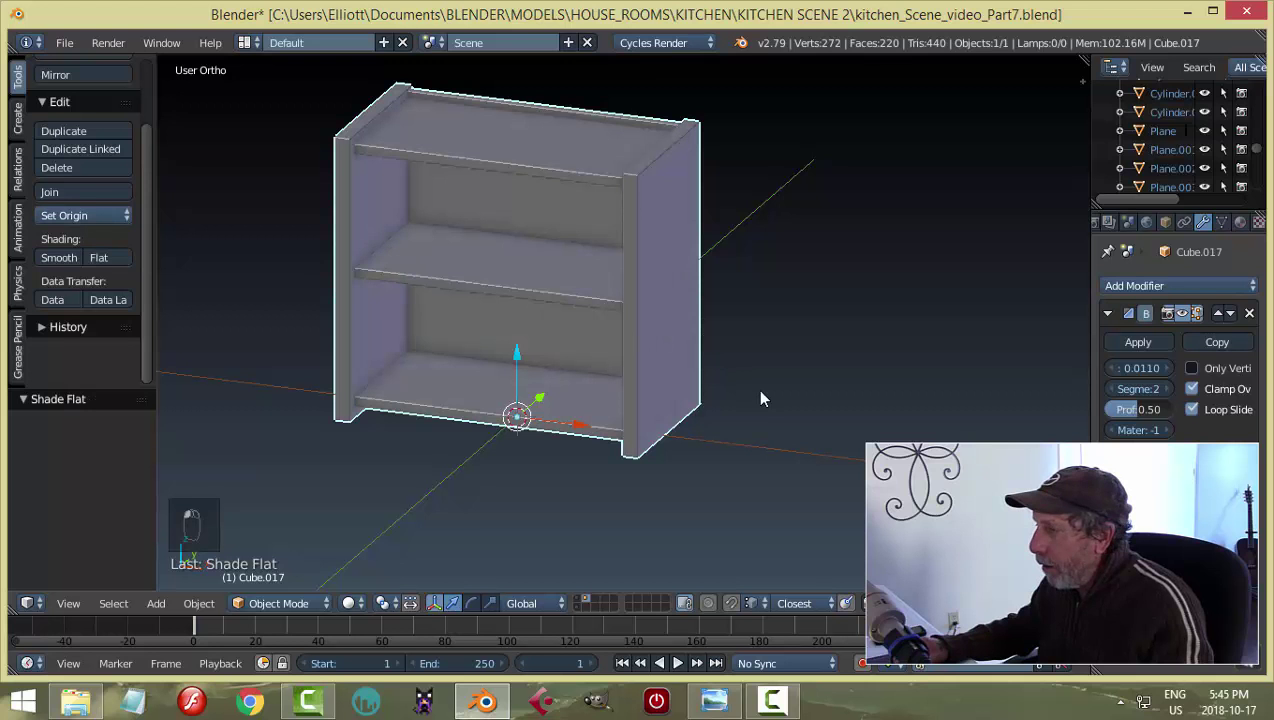
pyautogui.click(746, 396)
# Move the shelf unit onto the kitchen layer and slide it along the back wall beside the armchair.
pyautogui.press('m')
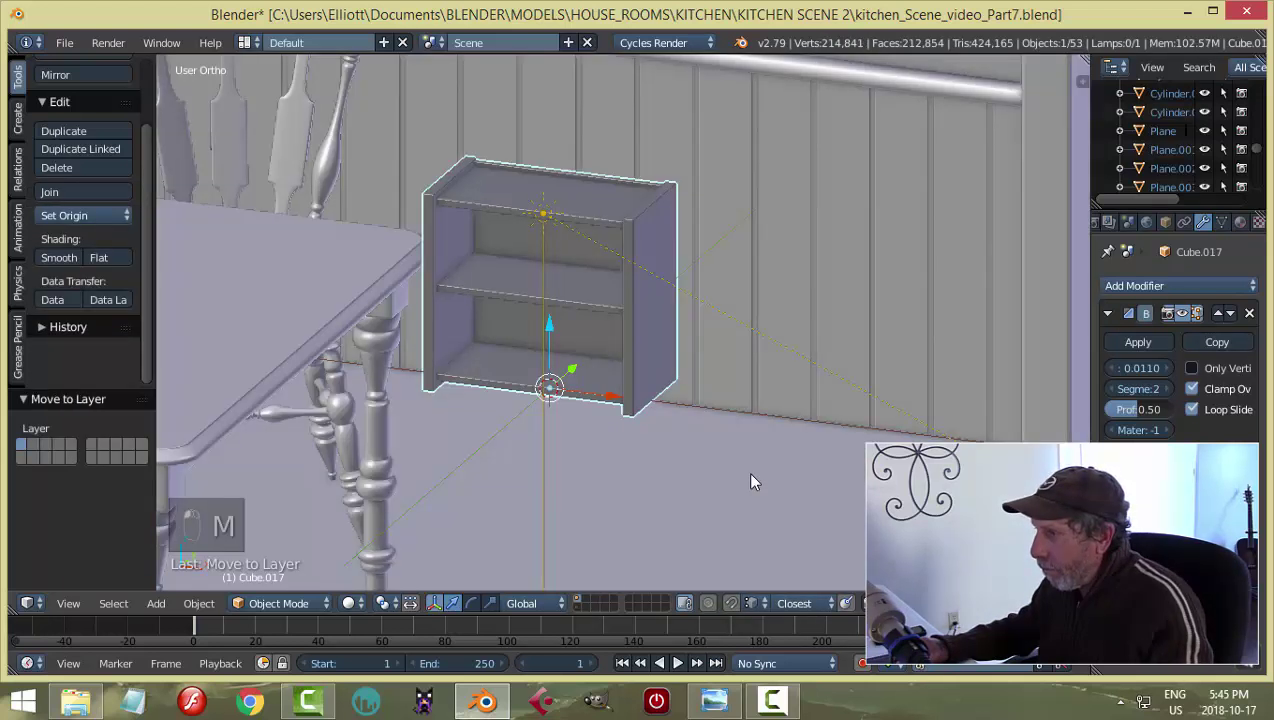
pyautogui.press('KP_1')
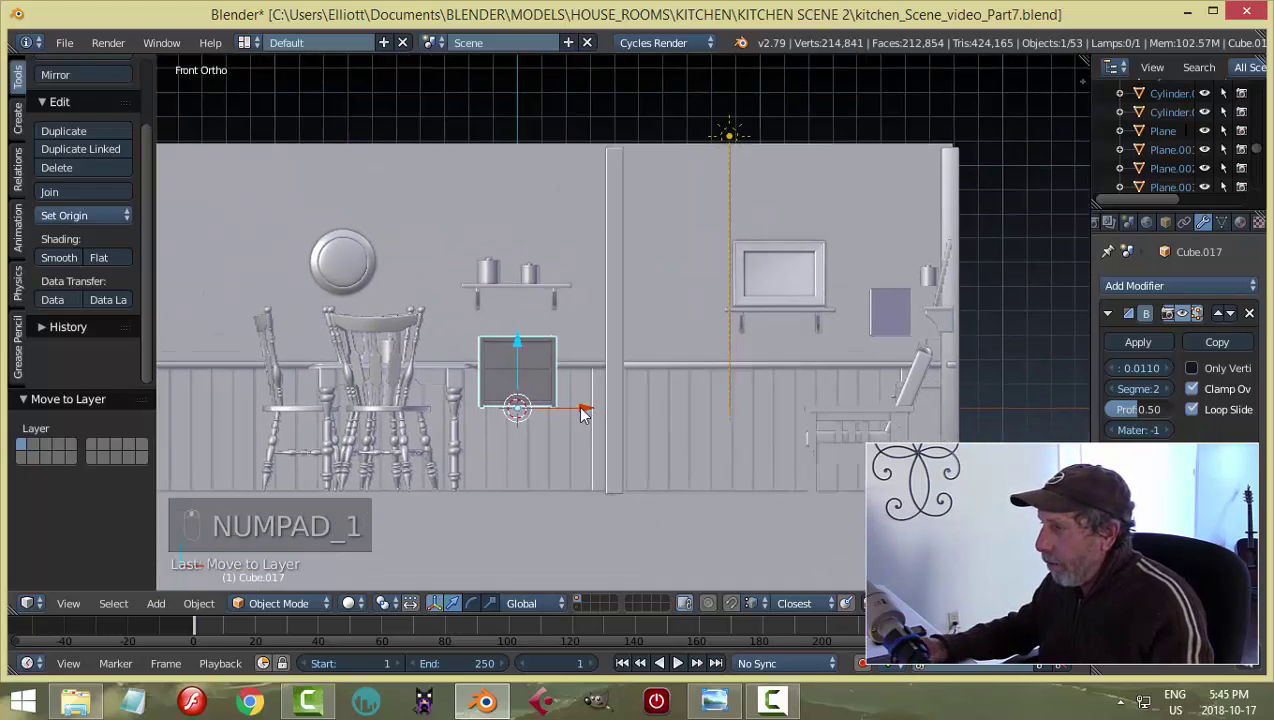
pyautogui.middleClick(806, 444)
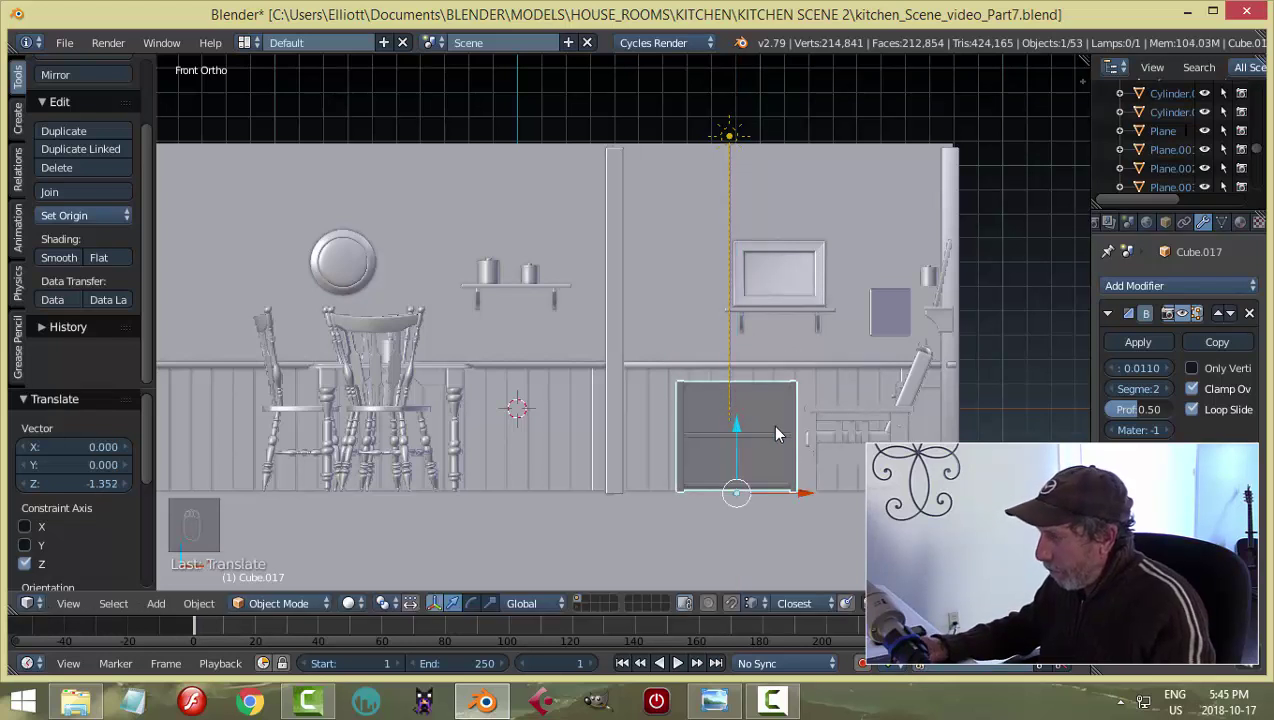
# View the room from above and push the shelf back flush against the rear wall.
pyautogui.moveTo(783, 460); pyautogui.dragTo(717, 464)
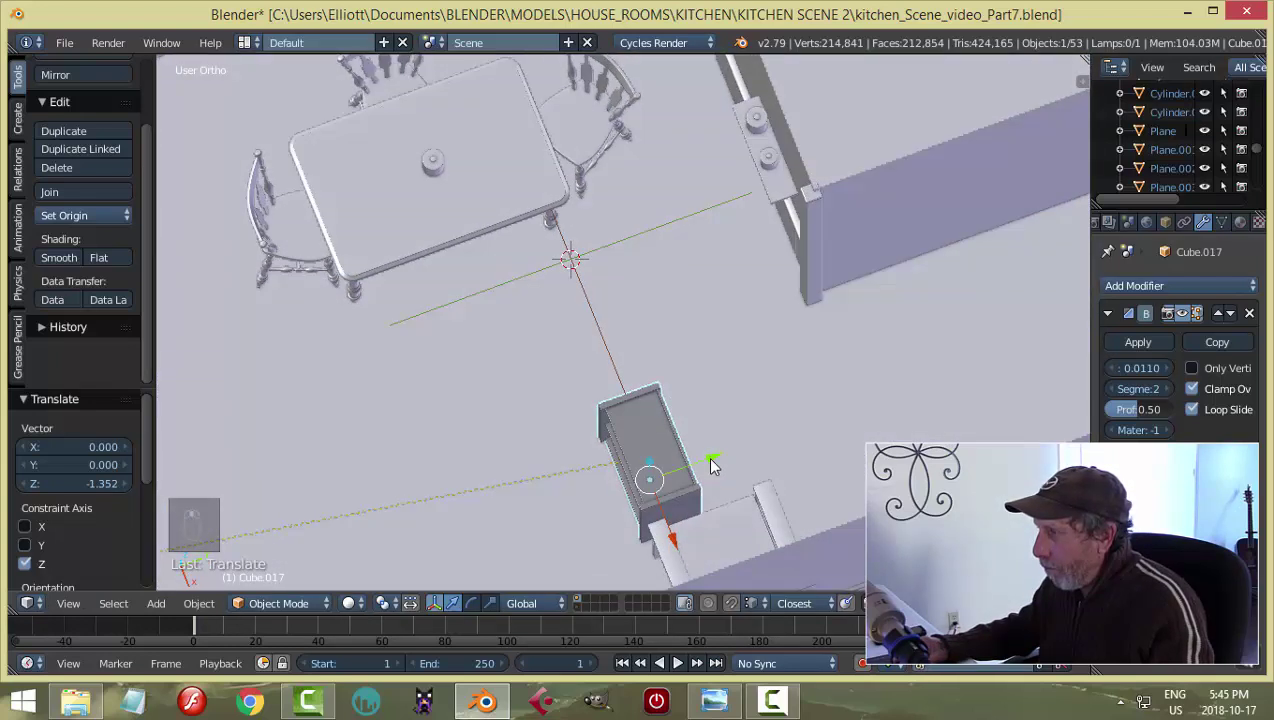
pyautogui.moveTo(862, 343); pyautogui.dragTo(1027, 306)
pyautogui.press('KP_7')
pyautogui.press('KP_Decimal')
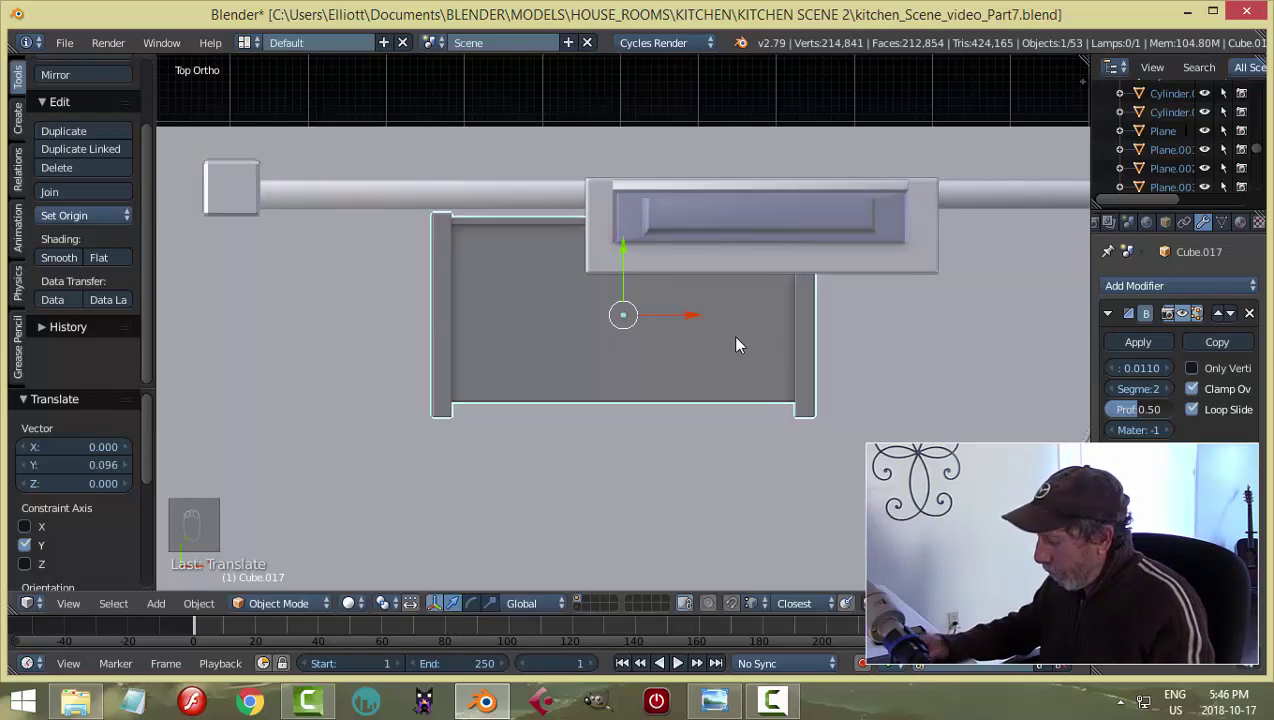
# Scale the bookshelf up in Front Ortho so it fills the gap beneath the wall rail.
pyautogui.press('KP_1')
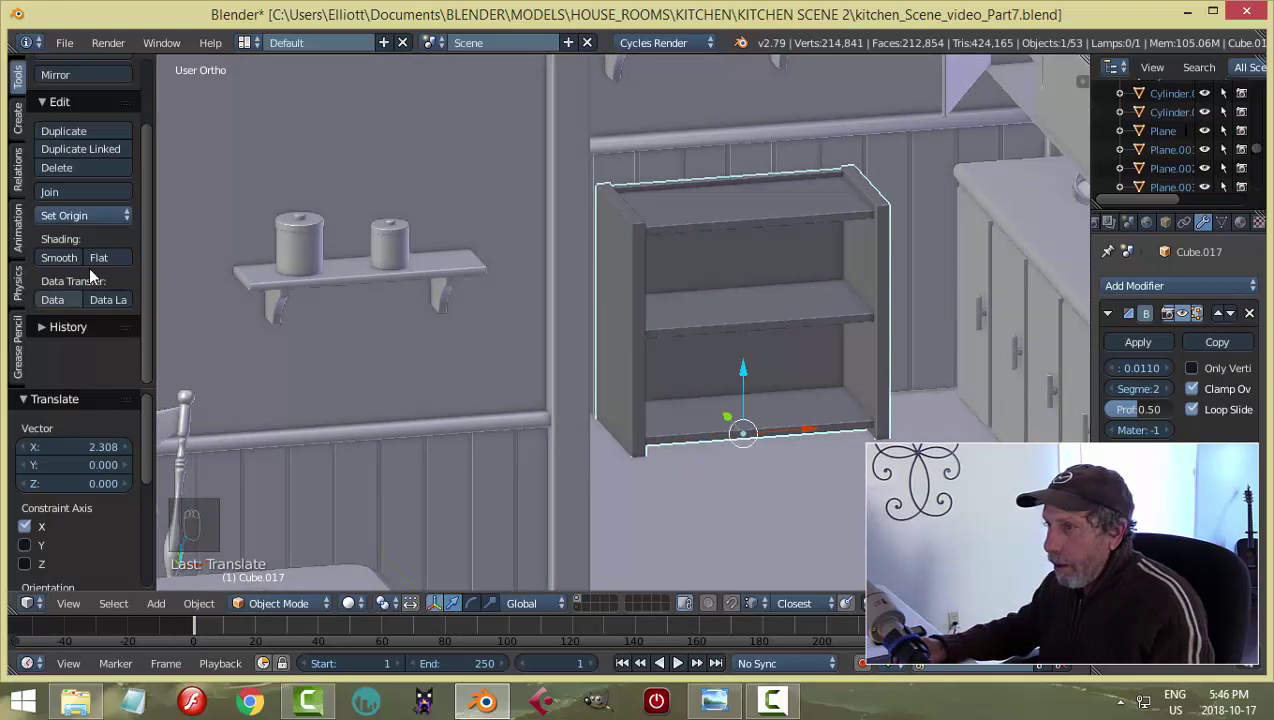
pyautogui.moveTo(159, 263); pyautogui.dragTo(789, 322)
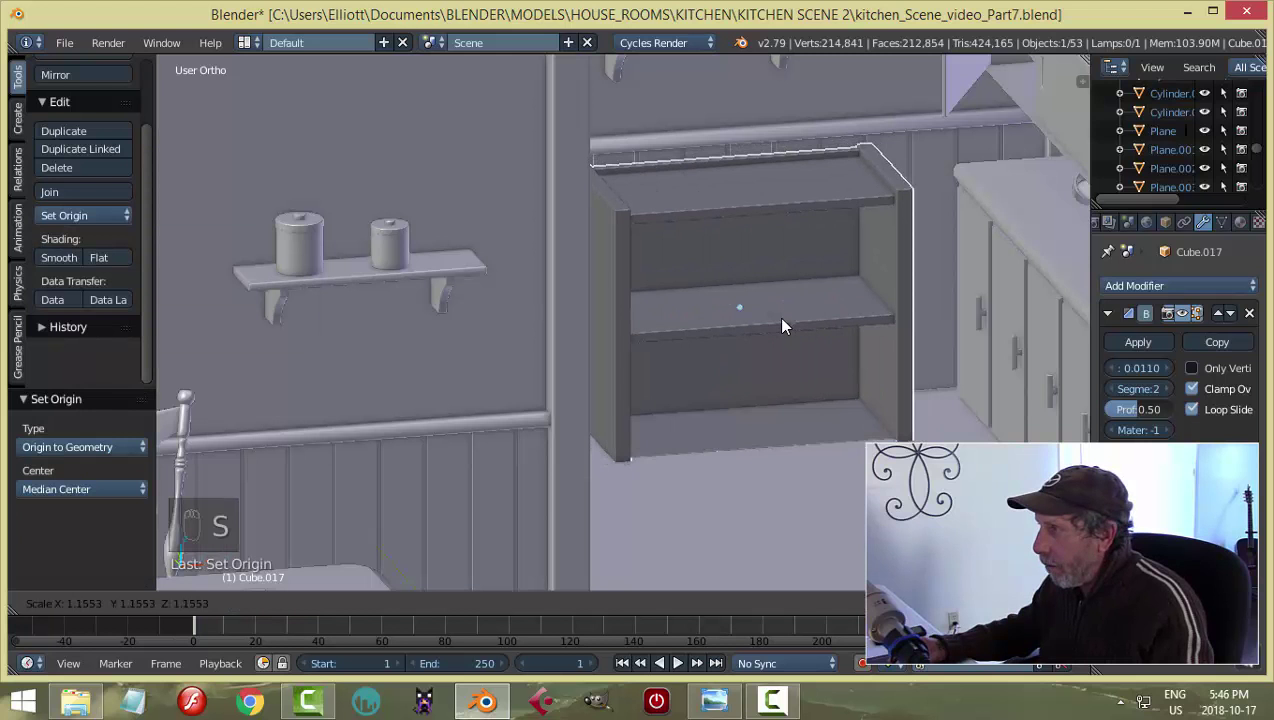
pyautogui.moveTo(747, 232); pyautogui.dragTo(745, 237)
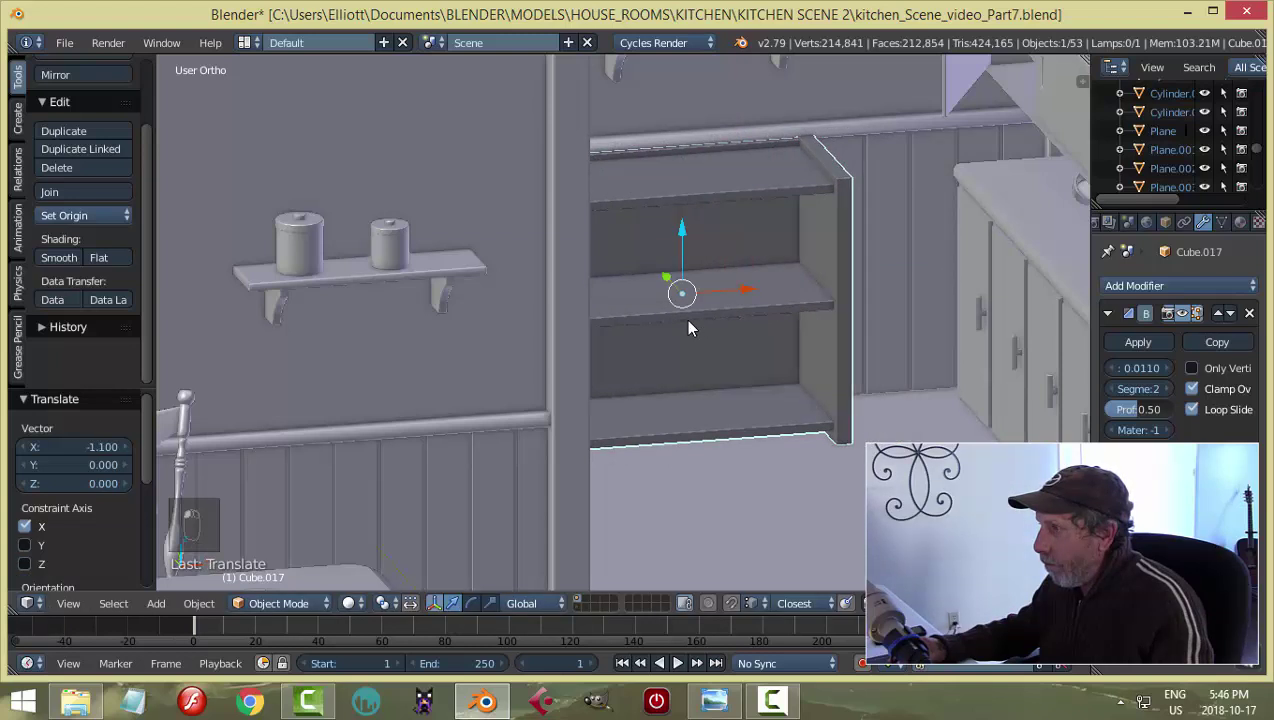
pyautogui.press('a')
pyautogui.middleClick(818, 316)
pyautogui.middleClick(687, 393)
pyautogui.middleClick(819, 309)
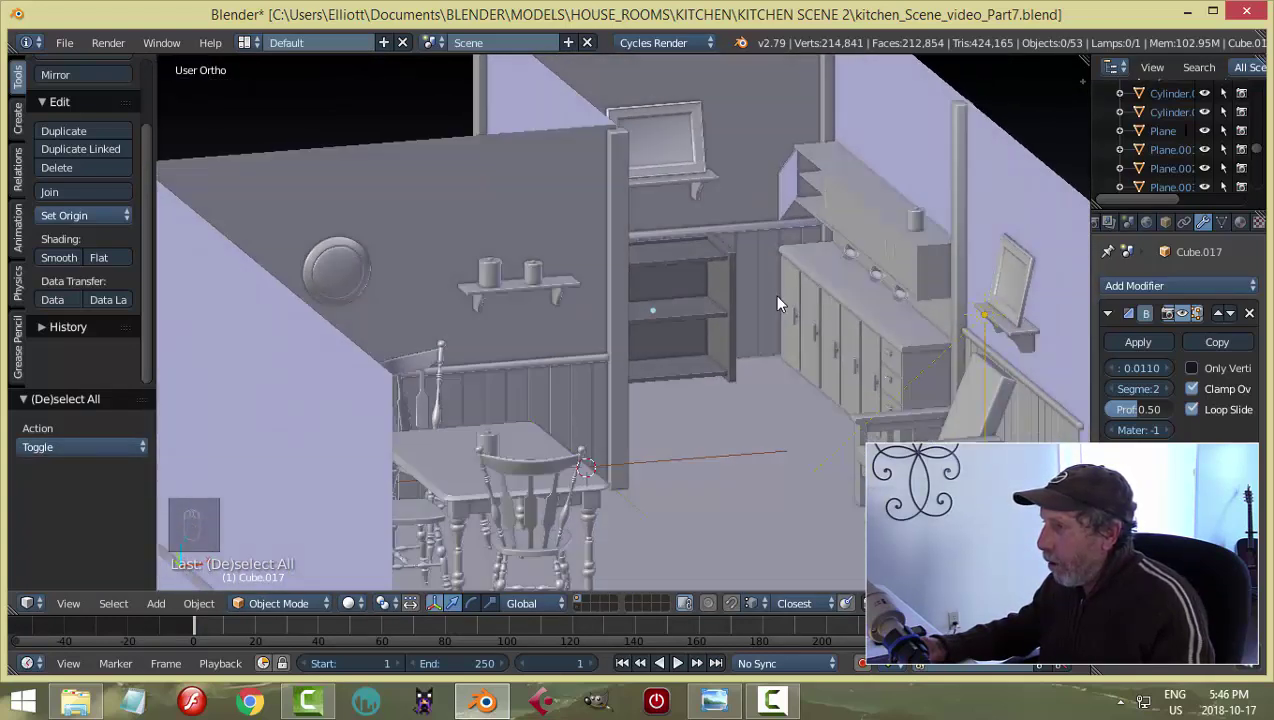
# Check the enlarged shelf through the camera, then return to a close front view of it.
pyautogui.moveTo(793, 325); pyautogui.dragTo(725, 311)
pyautogui.press('a')
pyautogui.press('KP_0')
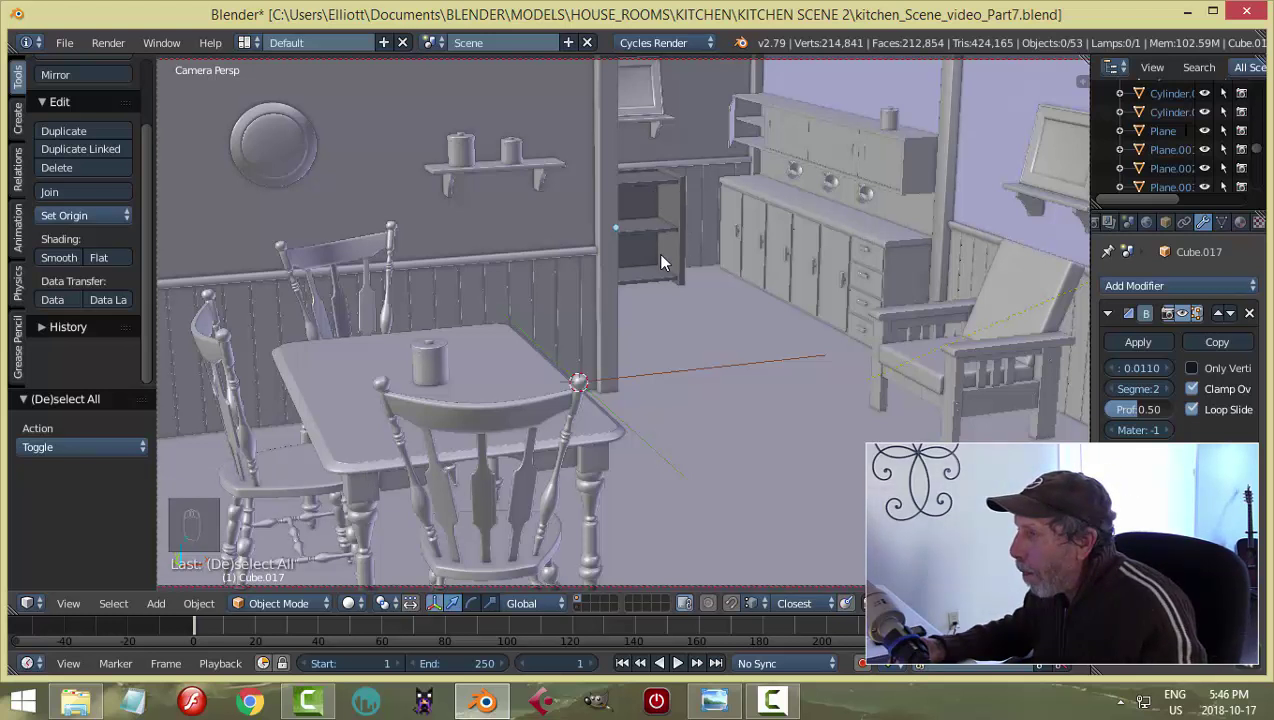
pyautogui.moveTo(667, 261); pyautogui.dragTo(667, 261)
pyautogui.press('KP_0')
pyautogui.middleClick(667, 261)
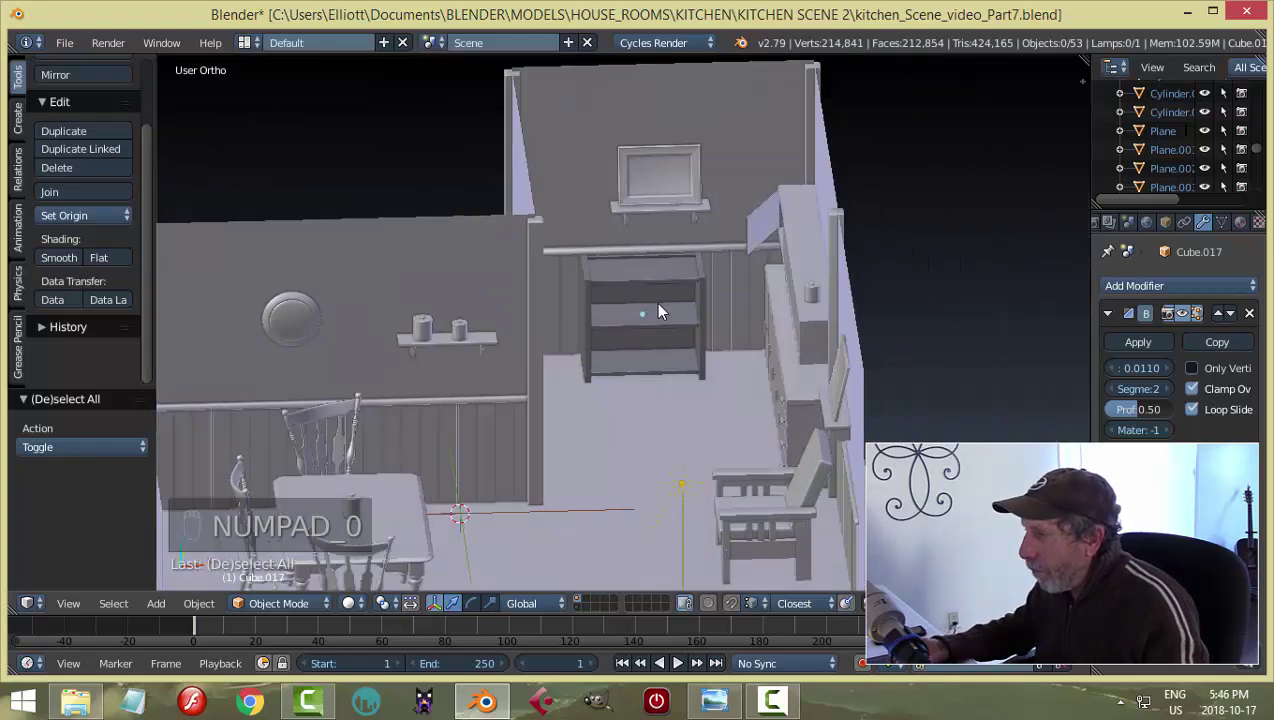
pyautogui.moveTo(662, 309); pyautogui.dragTo(644, 309)
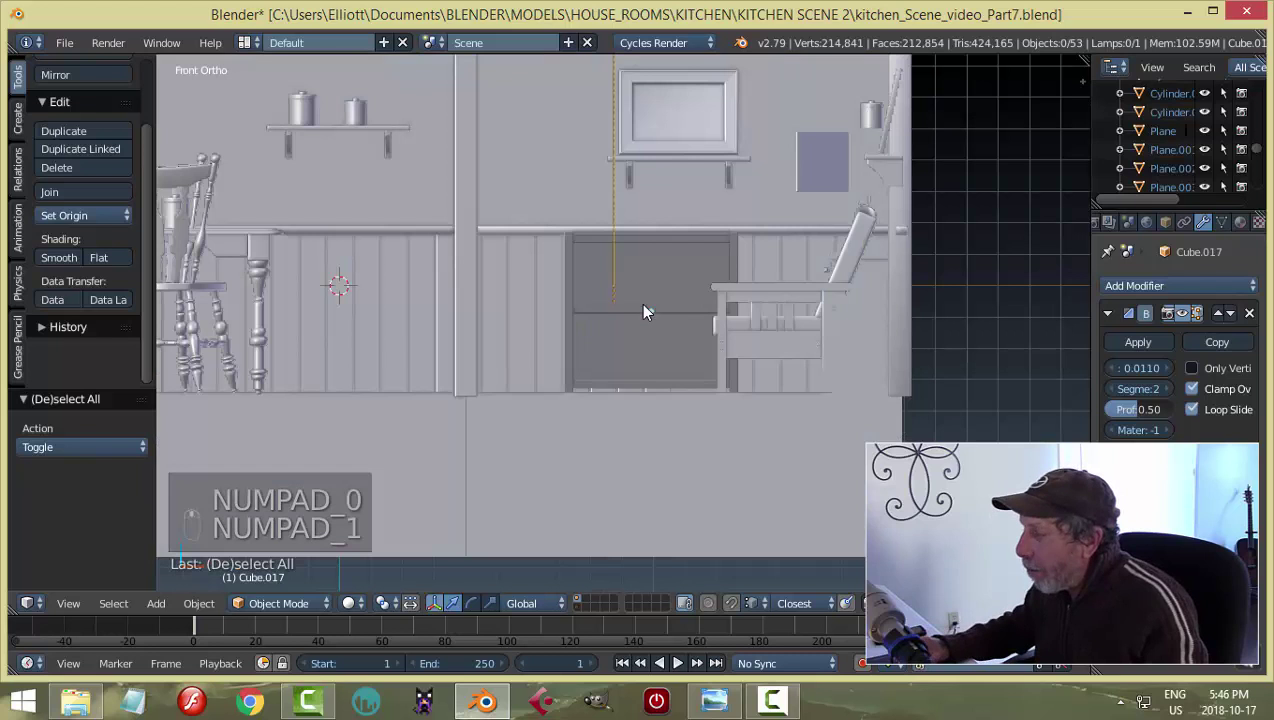
pyautogui.middleClick(536, 336)
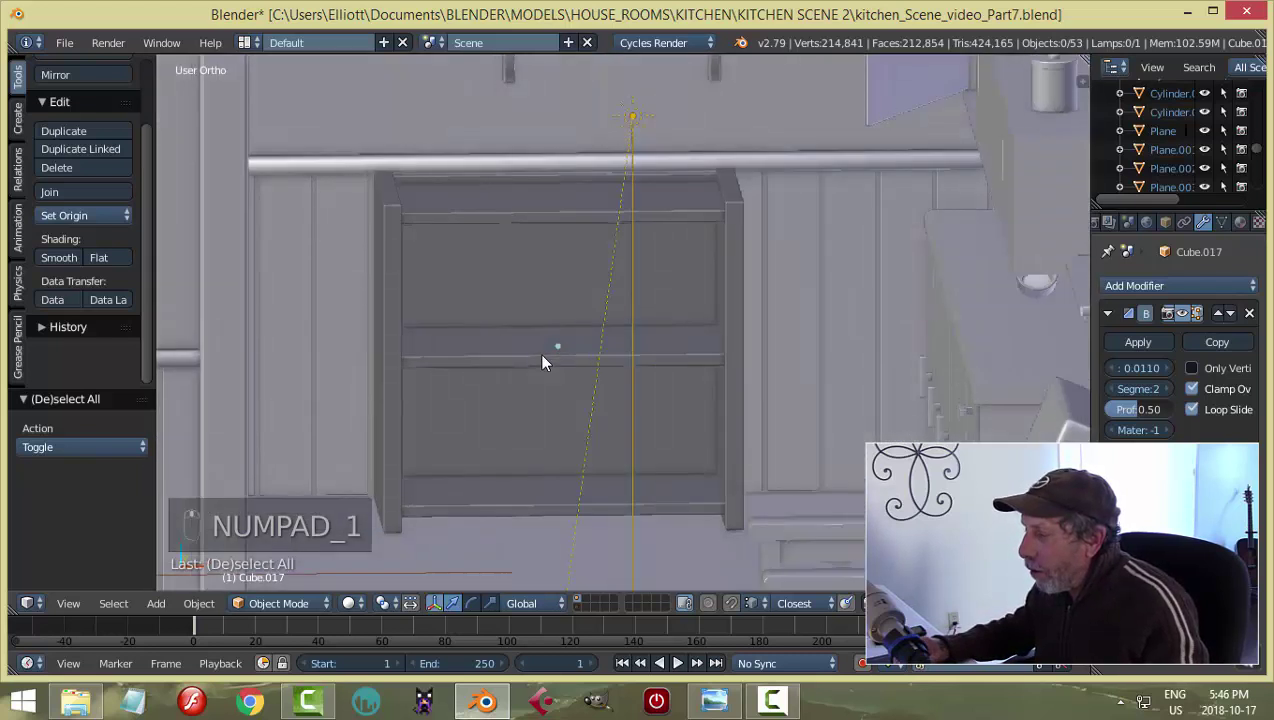
# Duplicate a shelf board inside the bookshelf mesh in Edit Mode and move it to a new height.
pyautogui.rightClick(606, 358)
pyautogui.press('Tab')
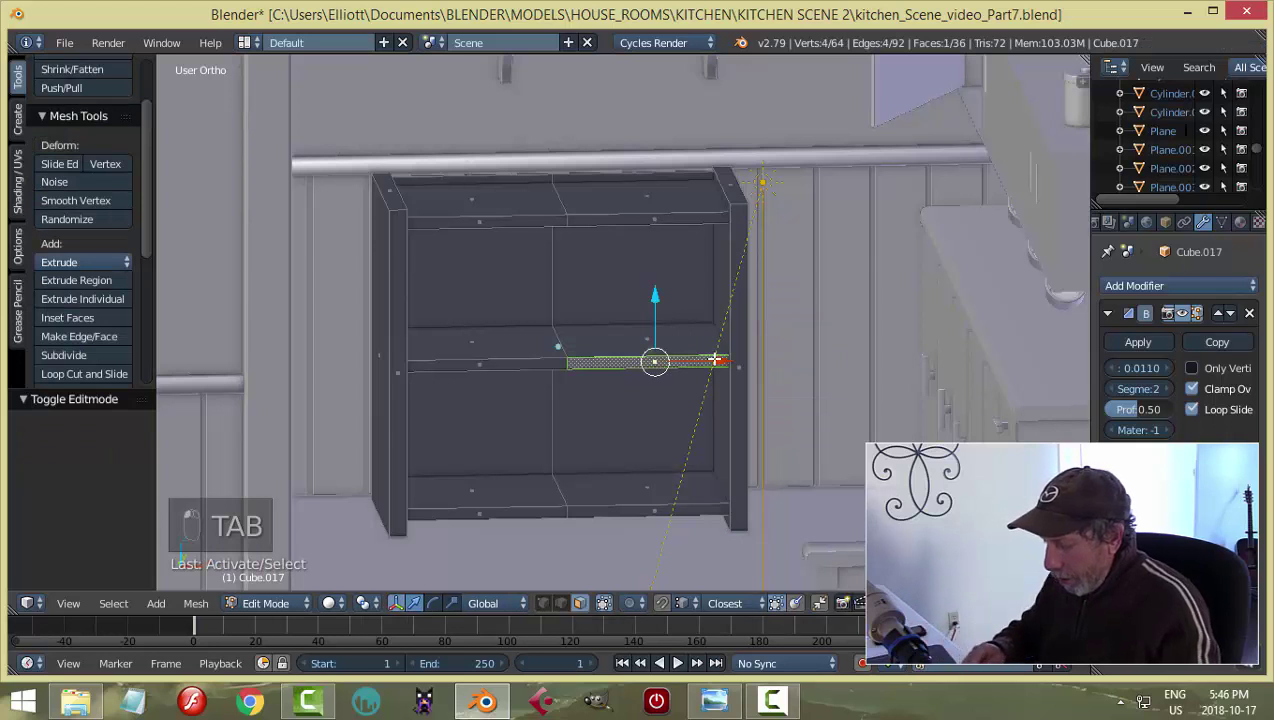
pyautogui.press('ctrl+l')
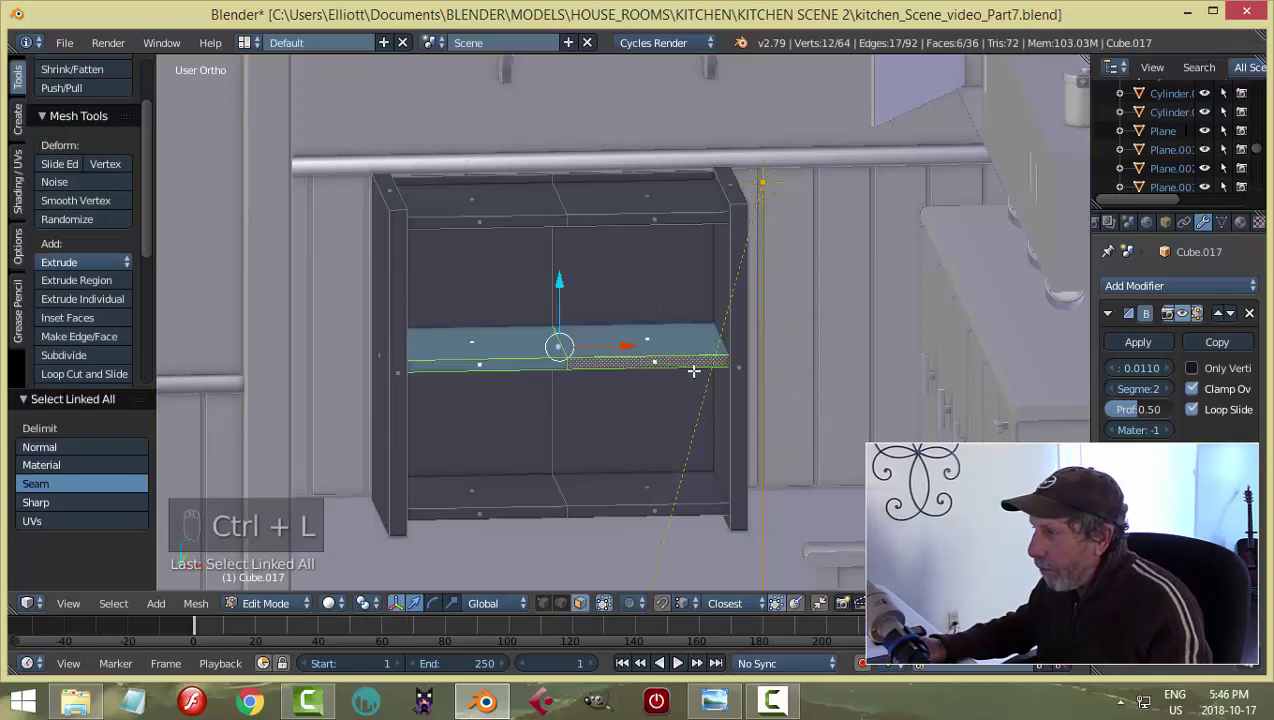
pyautogui.press('KP_1')
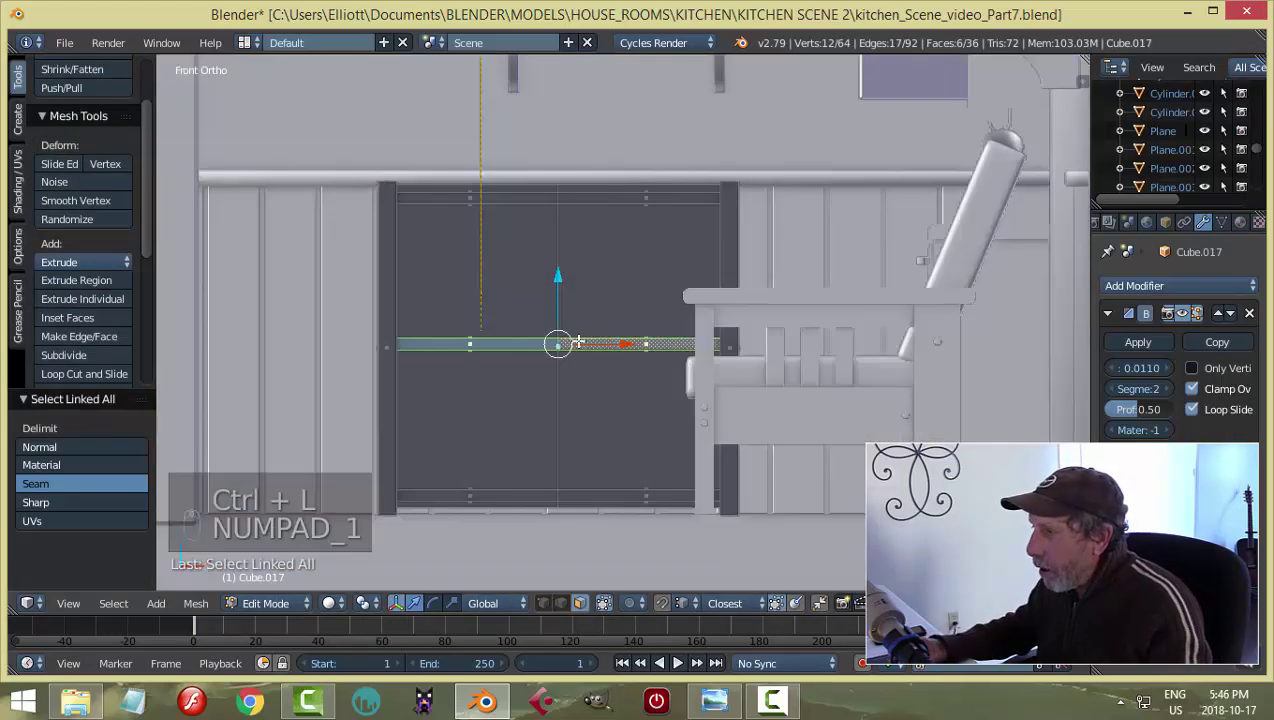
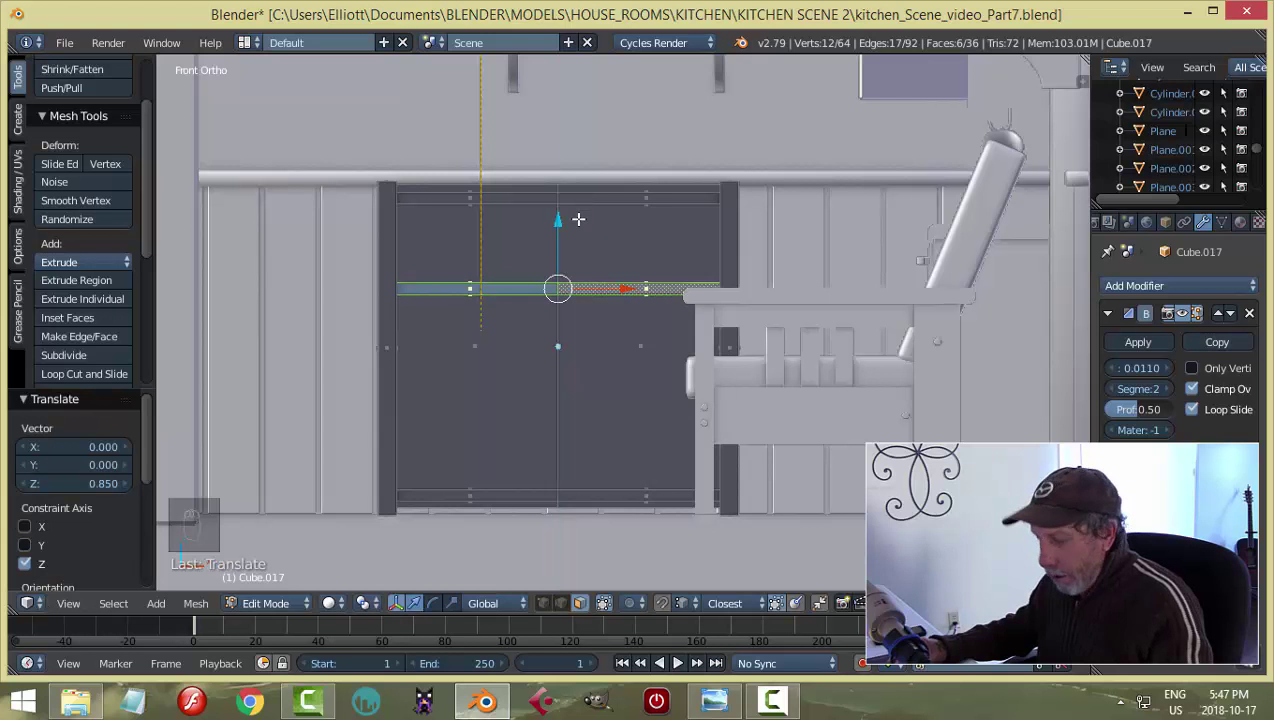
pyautogui.press('shift+d')
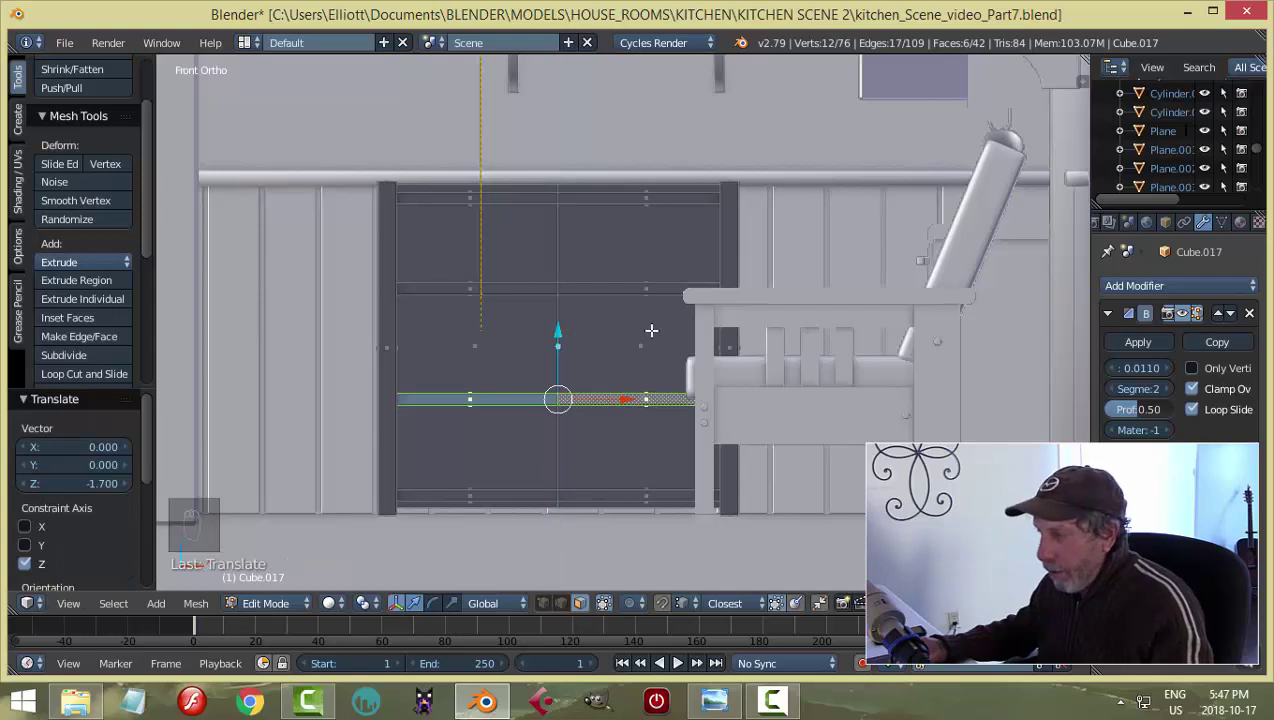
pyautogui.press('a')
pyautogui.press('Tab')
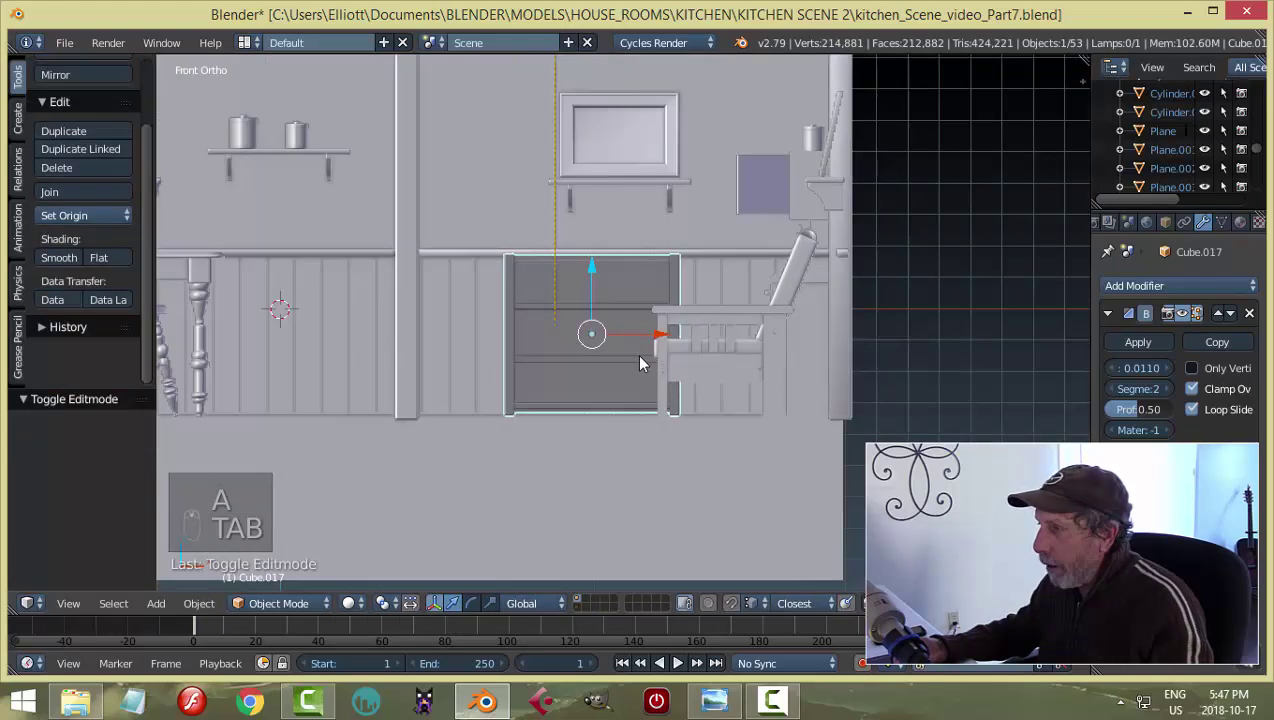
# Preview through the camera and undo the duplicated board, restoring three evenly spaced shelves.
pyautogui.middleClick(664, 374)
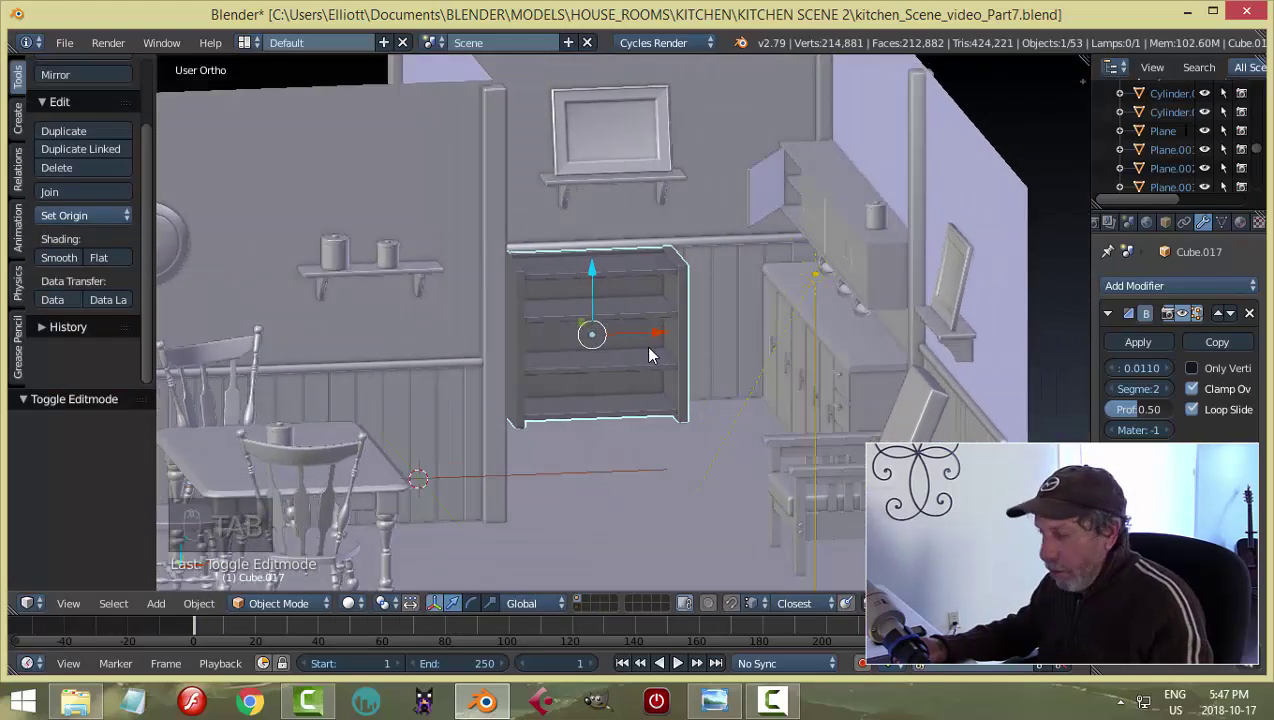
pyautogui.press('a')
pyautogui.press('KP_0')
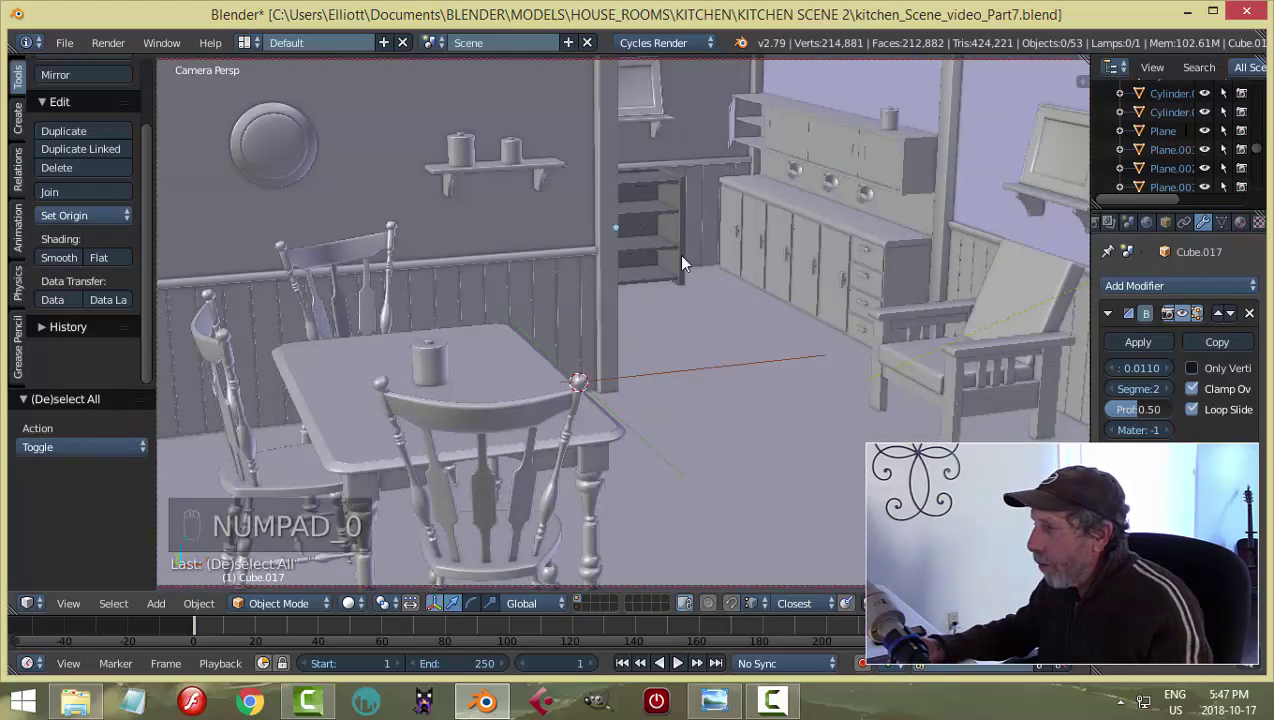
pyautogui.moveTo(689, 259); pyautogui.dragTo(689, 259)
pyautogui.press('ctrl+z')
pyautogui.moveTo(689, 259); pyautogui.dragTo(682, 260)
pyautogui.press('a')
pyautogui.moveTo(704, 262); pyautogui.dragTo(690, 263)
pyautogui.moveTo(659, 260); pyautogui.dragTo(630, 325)
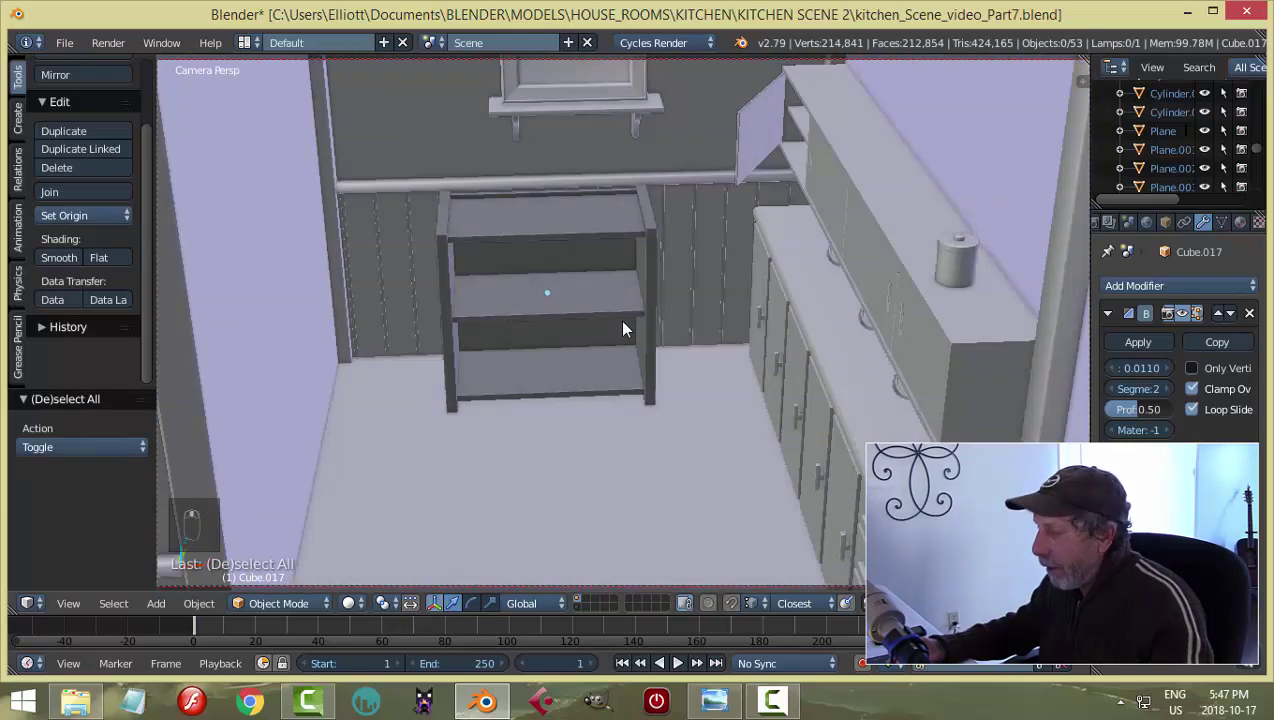
pyautogui.press('ctrl+z')
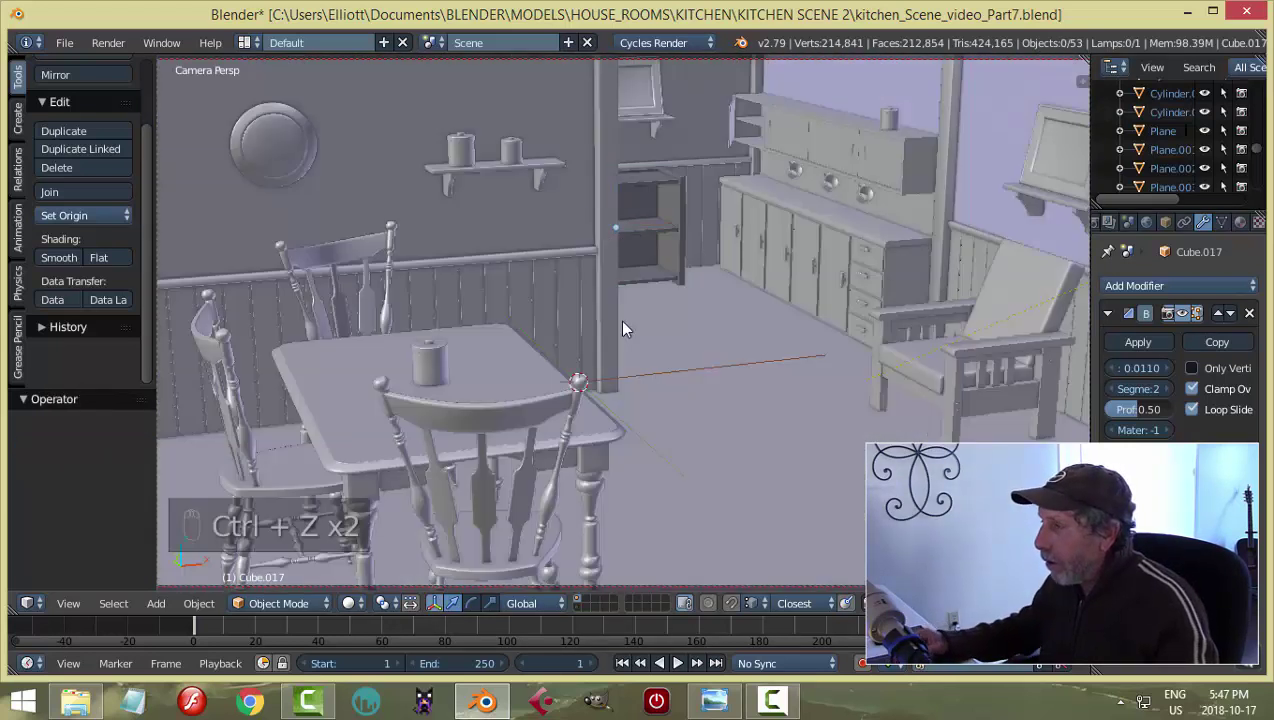
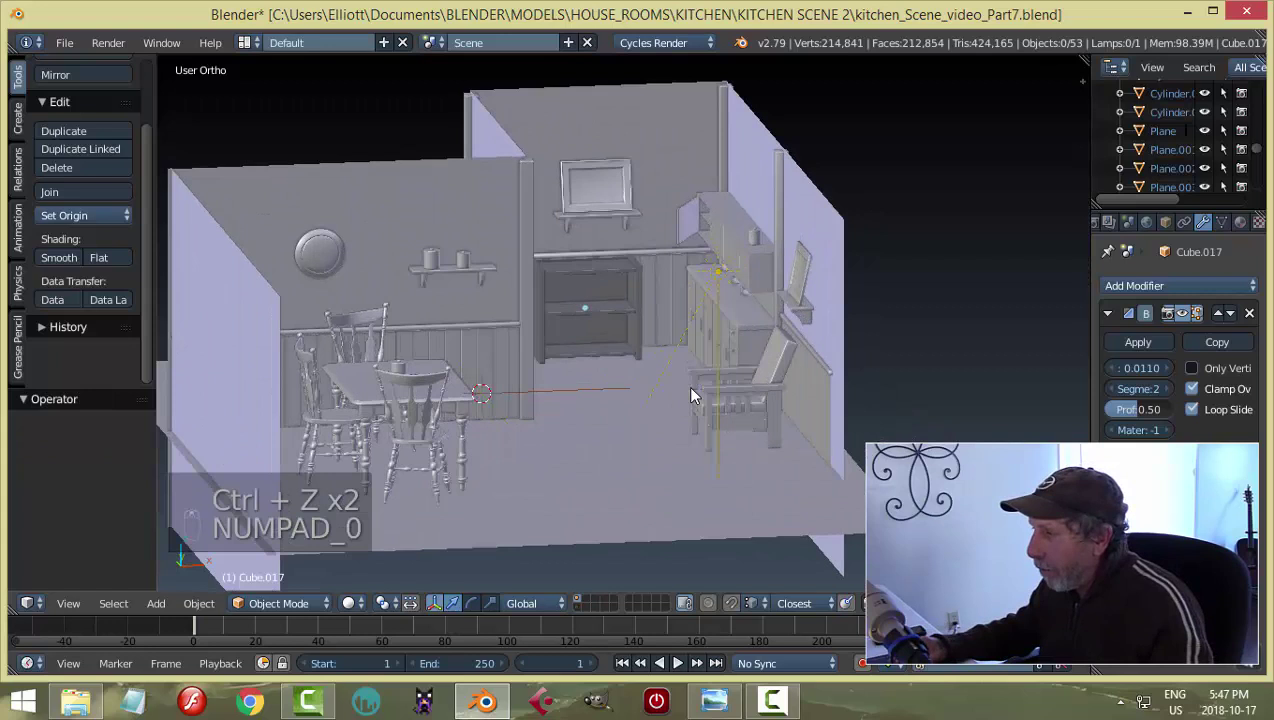
# Select the bookshelf unit again and bring the view close to its front.
pyautogui.middleClick(640, 368)
pyautogui.rightClick(572, 310)
pyautogui.middleClick(626, 305)
pyautogui.moveTo(628, 307); pyautogui.dragTo(604, 304)
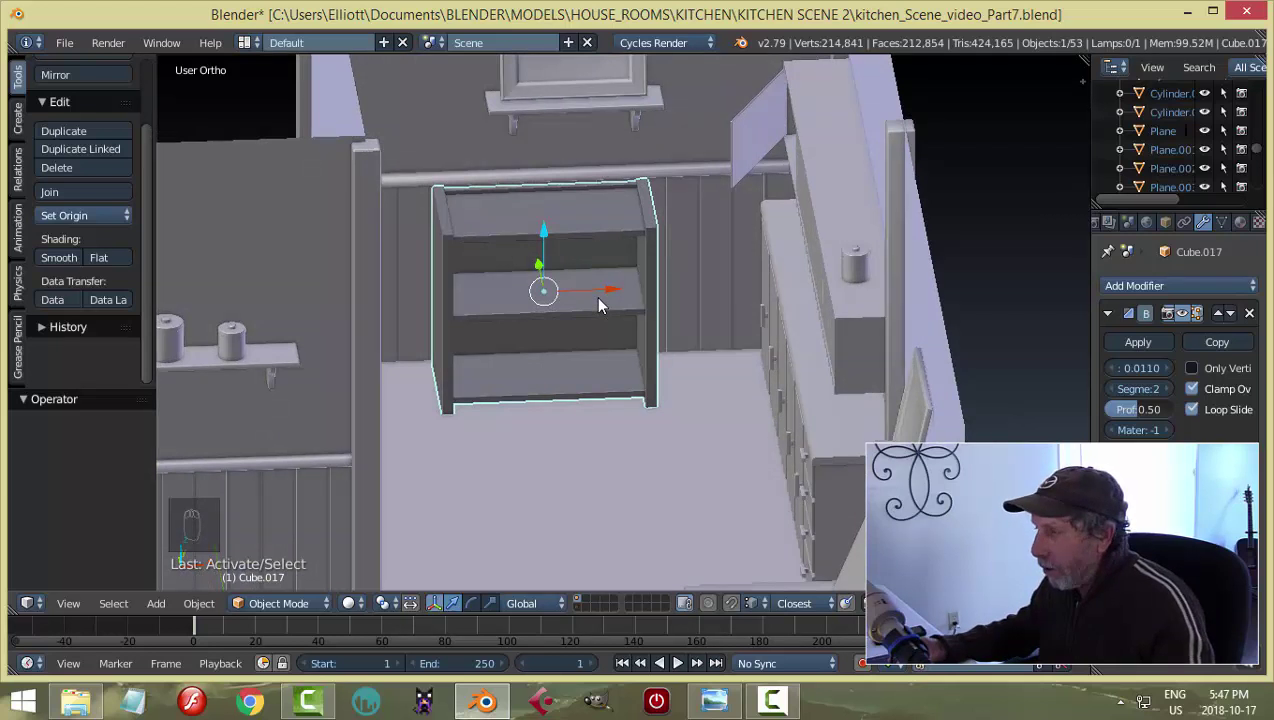
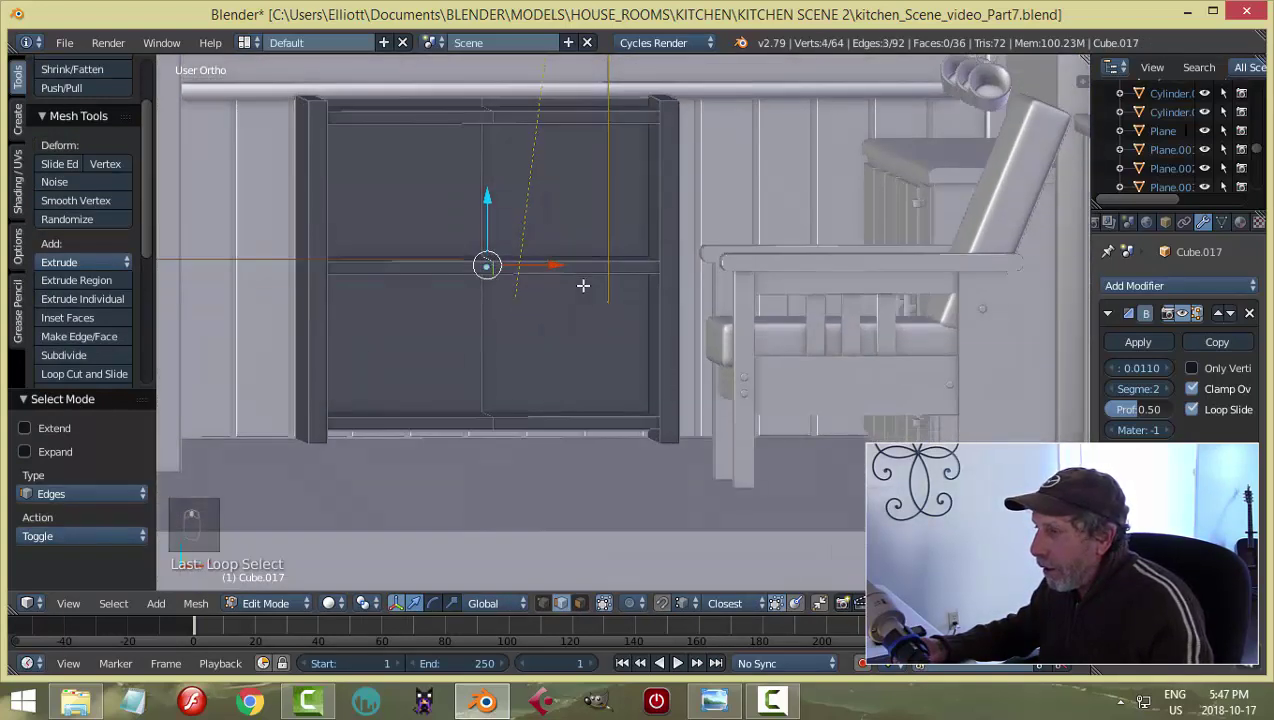
# Snap the 3D cursor to the middle shelf and add a small cube mesh there.
pyautogui.press('a')
pyautogui.press('ctrl+Tab')
pyautogui.press('shift+s')
pyautogui.press('a')
pyautogui.press('Tab')
pyautogui.press('shift+a')
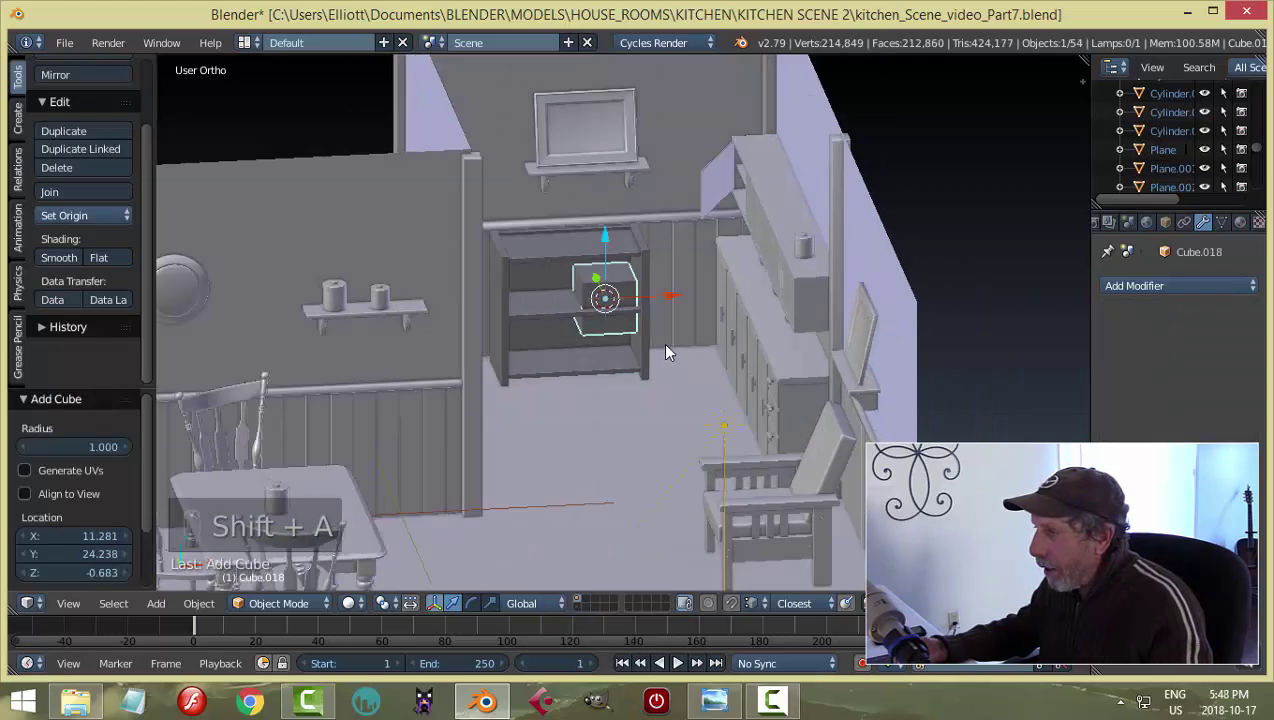
# Frame the new cube and scale it in Edit Mode into a thin slab near the shelf's lower front edge.
pyautogui.press('KP_Decimal')
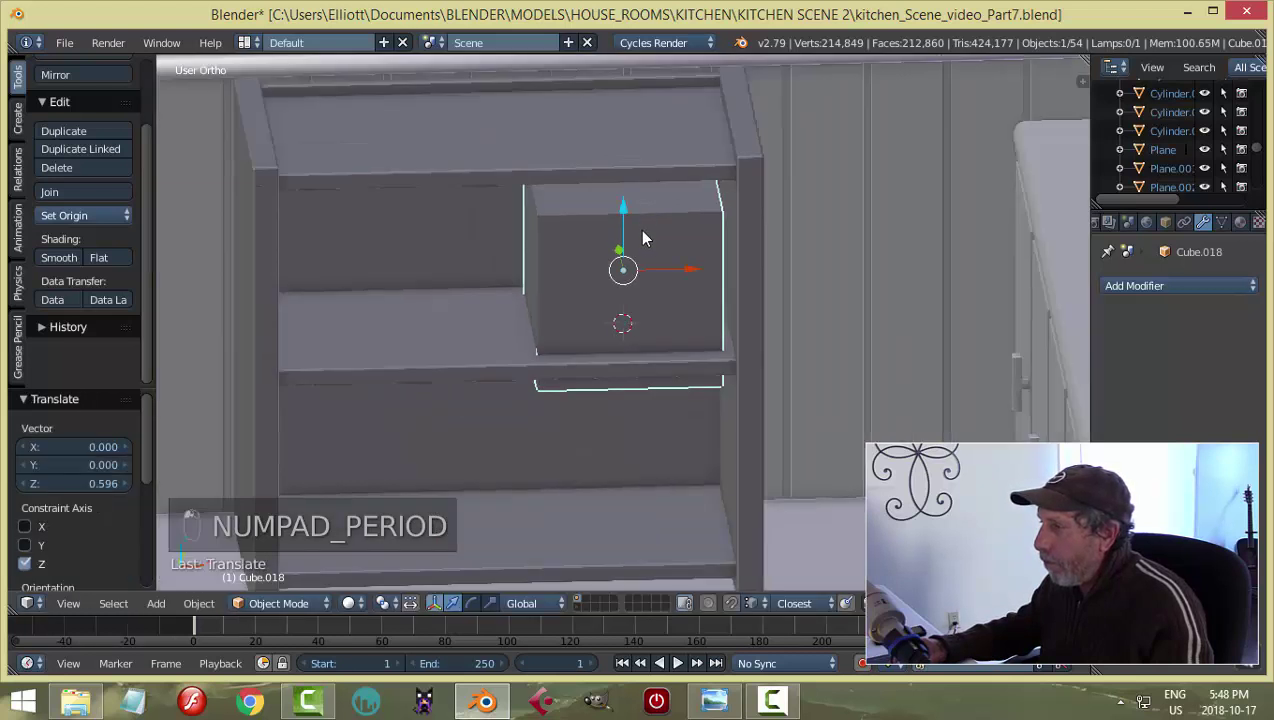
pyautogui.middleClick(652, 237)
pyautogui.click(652, 237)
pyautogui.press('Tab')
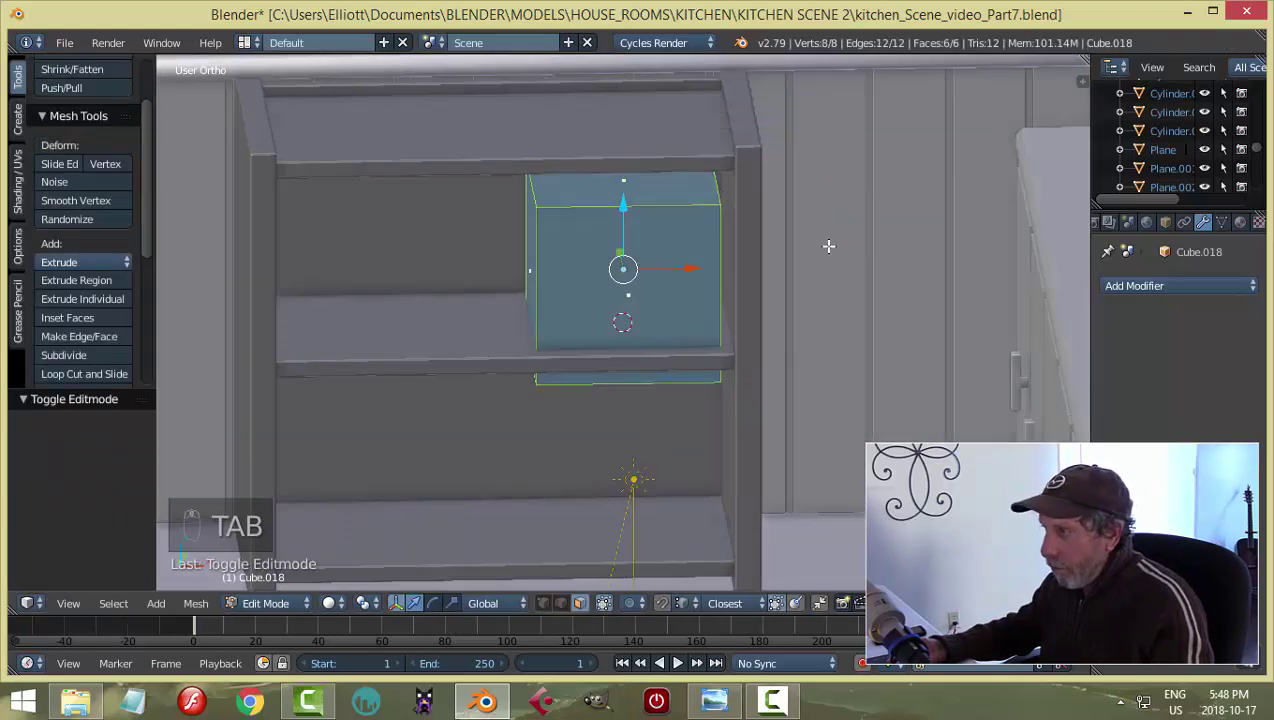
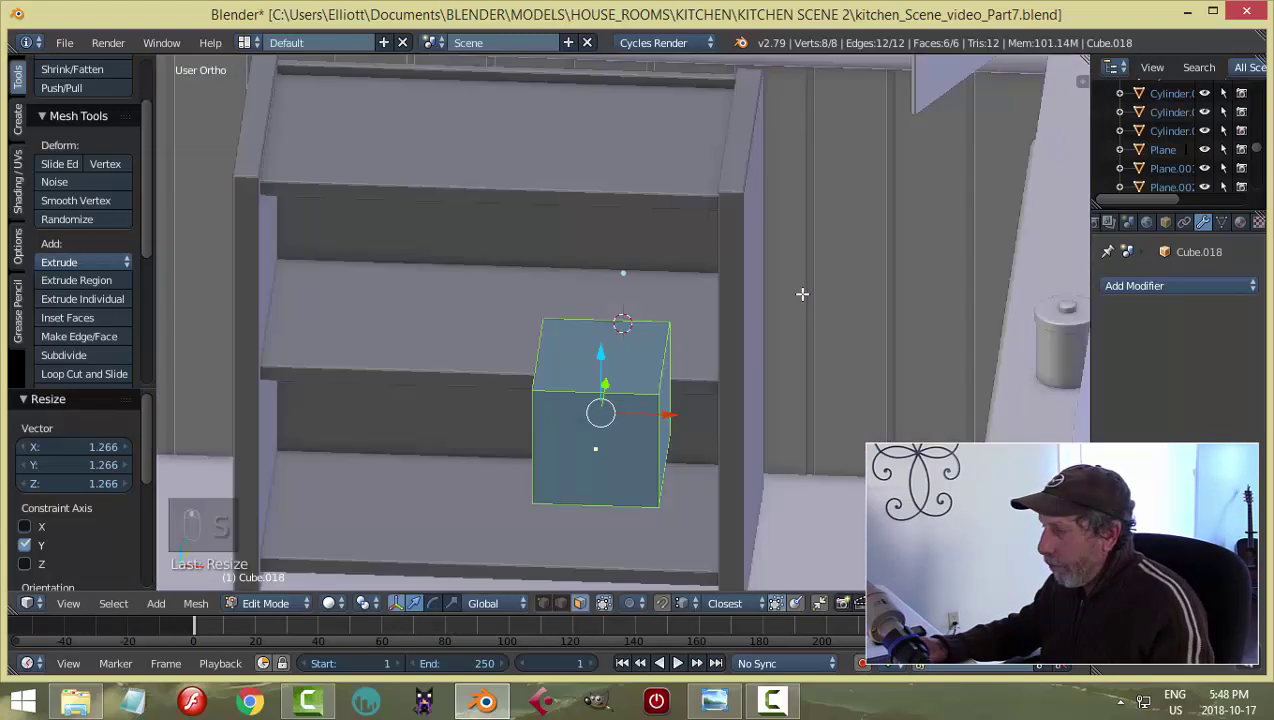
pyautogui.press('s')
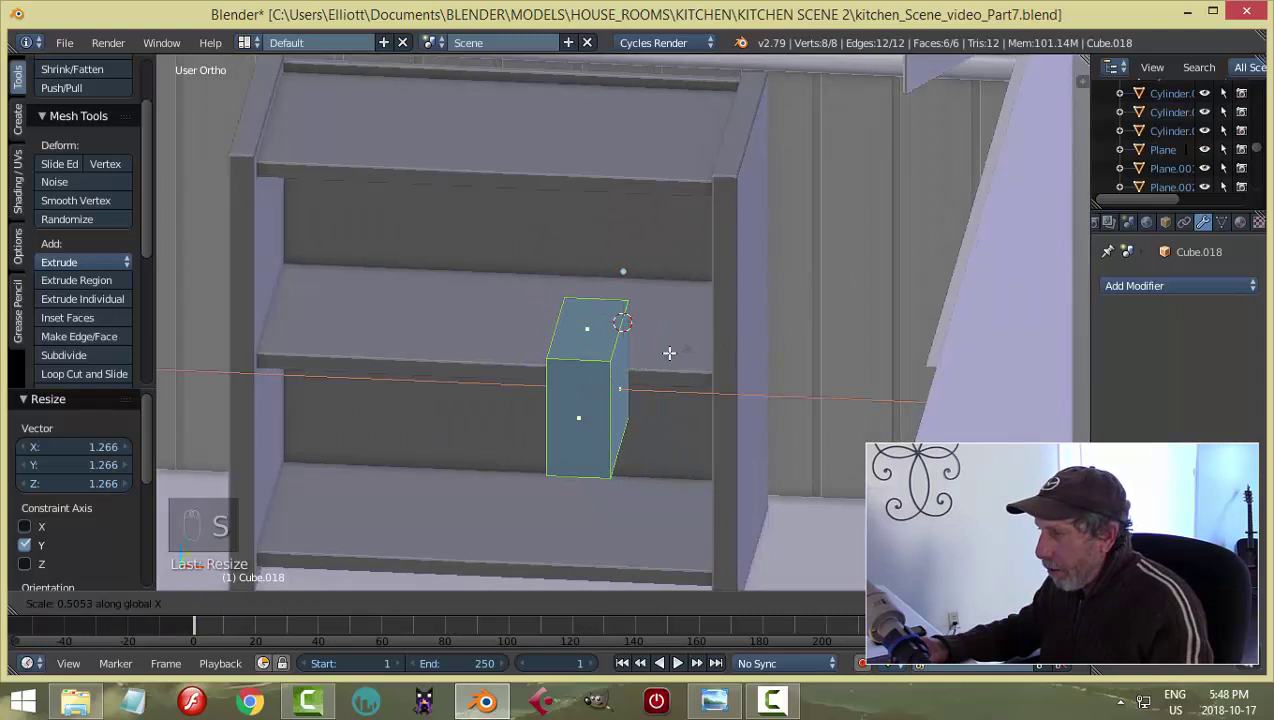
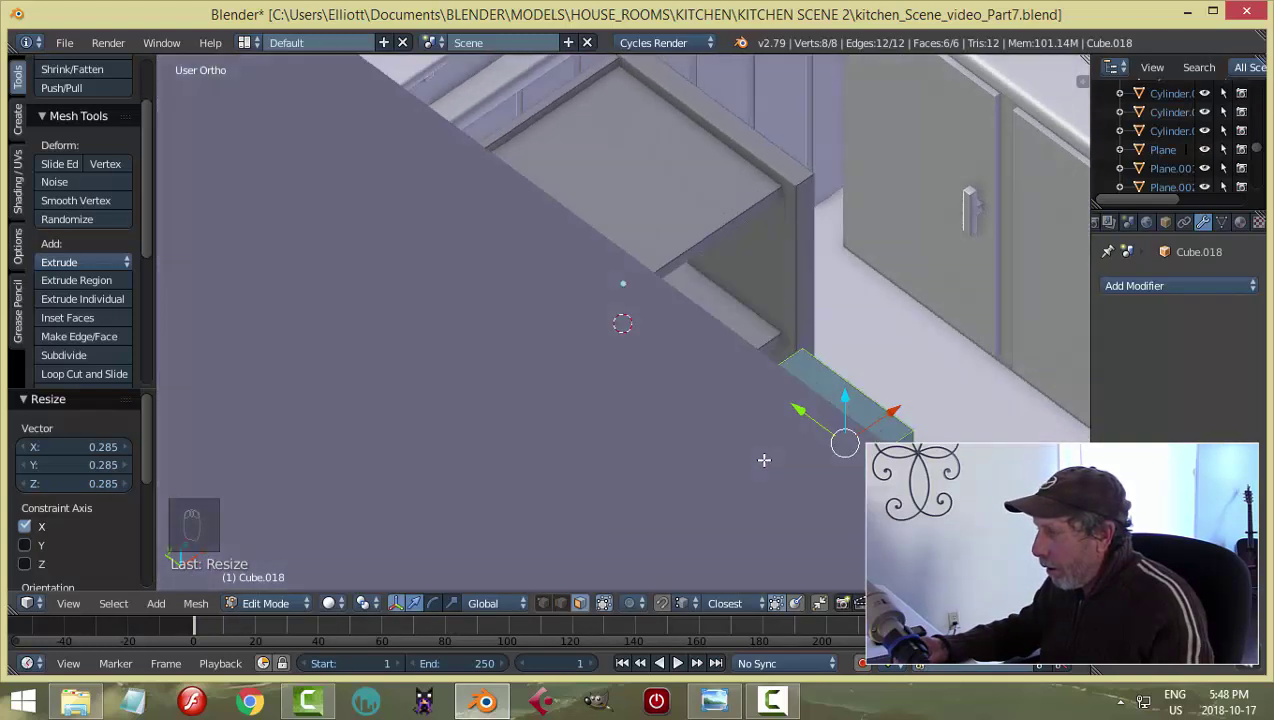
pyautogui.press('Tab')
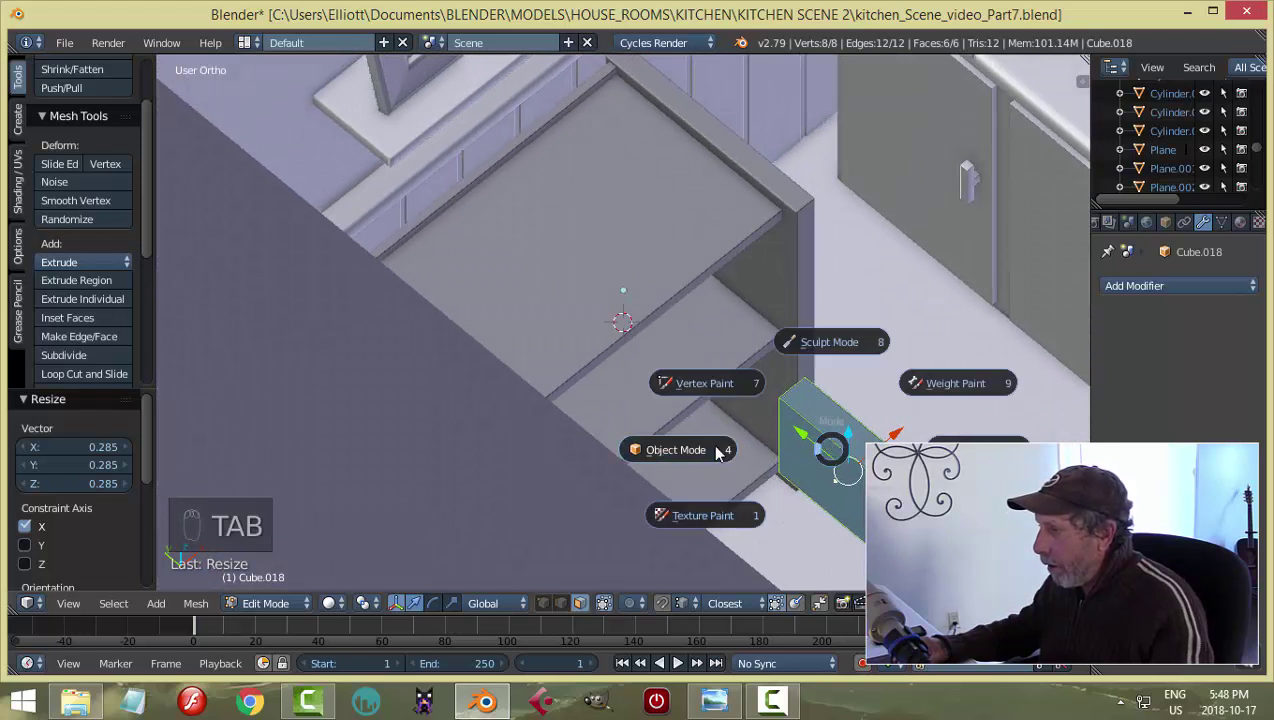
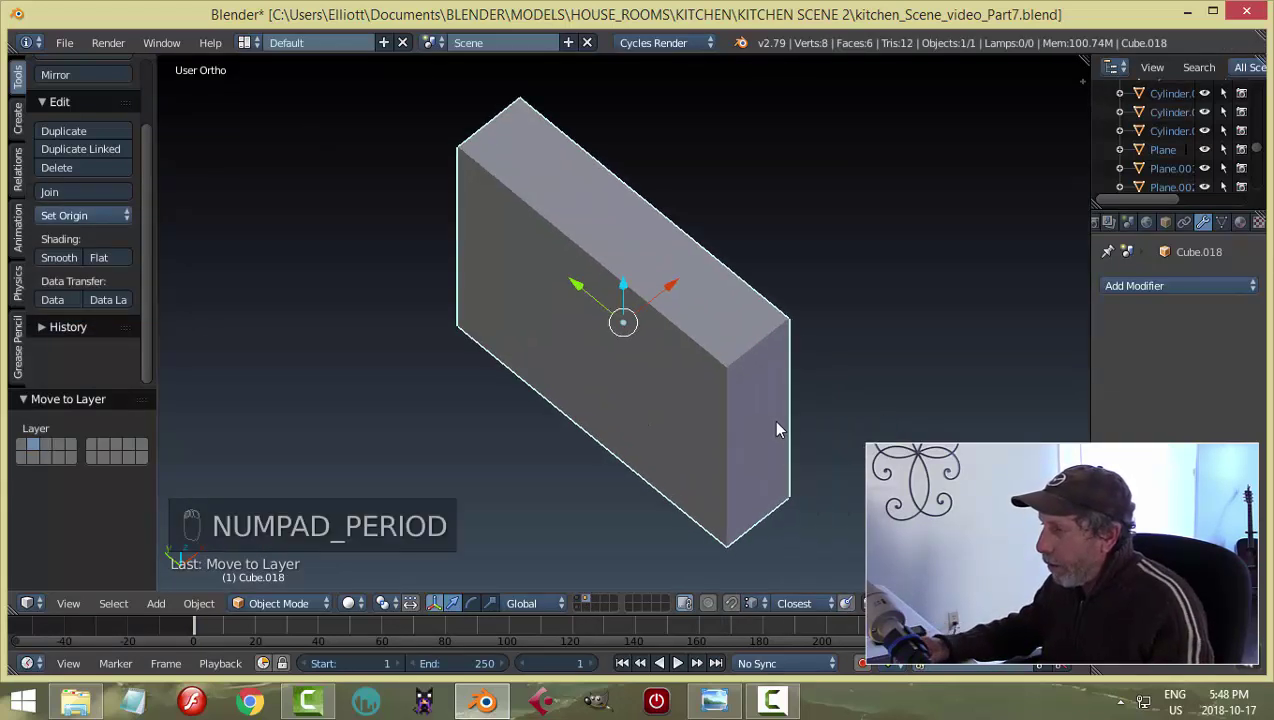
# Add two lengthwise loop cuts to the slab, splitting it into three strips like a book.
pyautogui.press('Tab')
pyautogui.press('s')
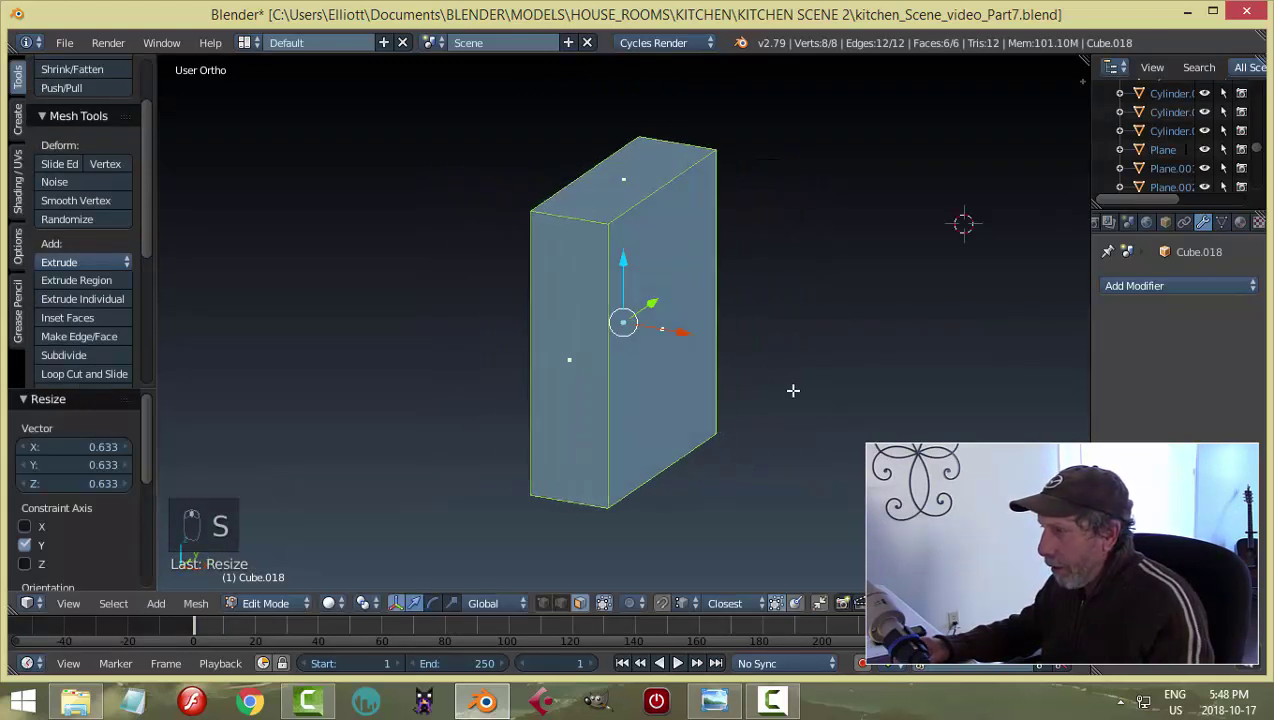
pyautogui.press('a')
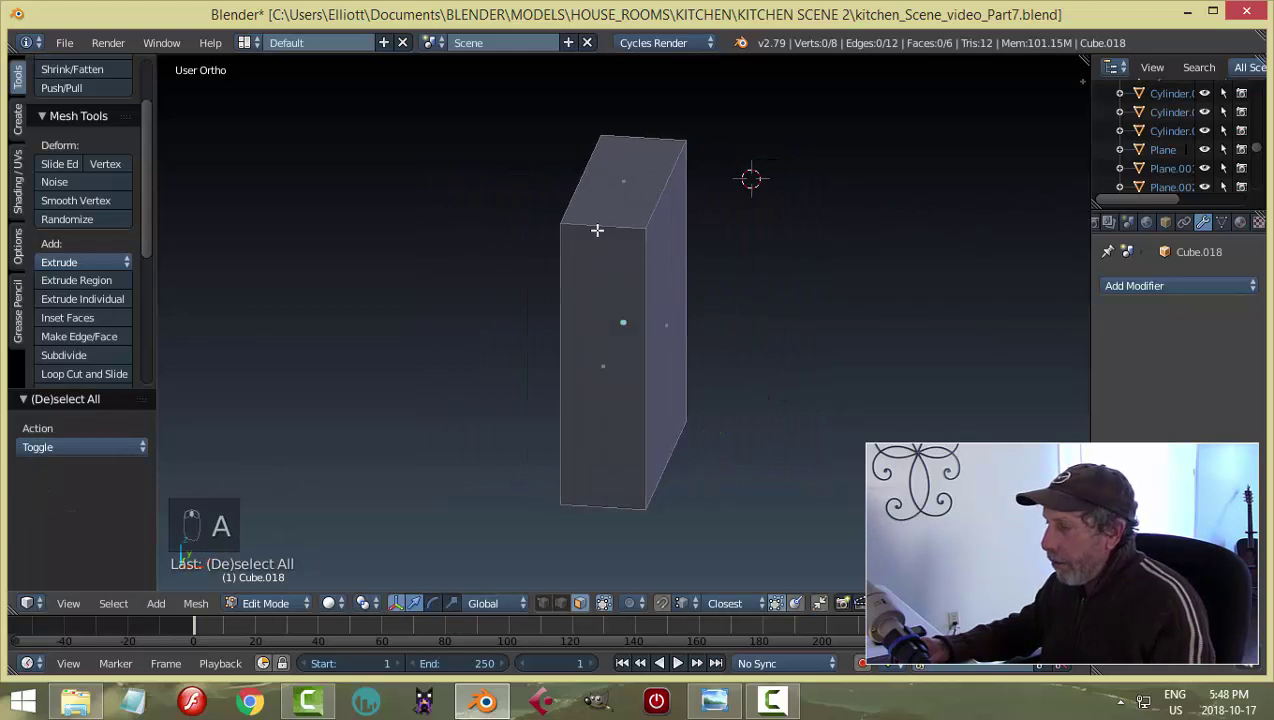
pyautogui.press('ctrl+r')
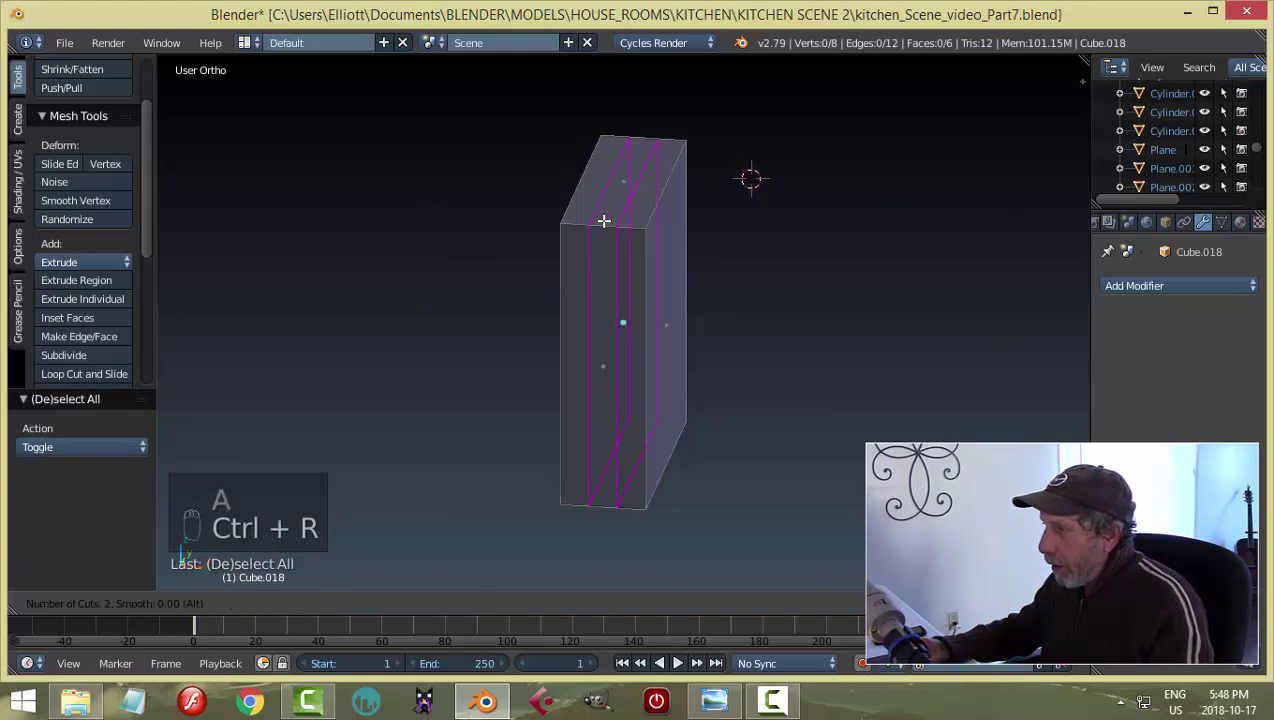
pyautogui.press('s')
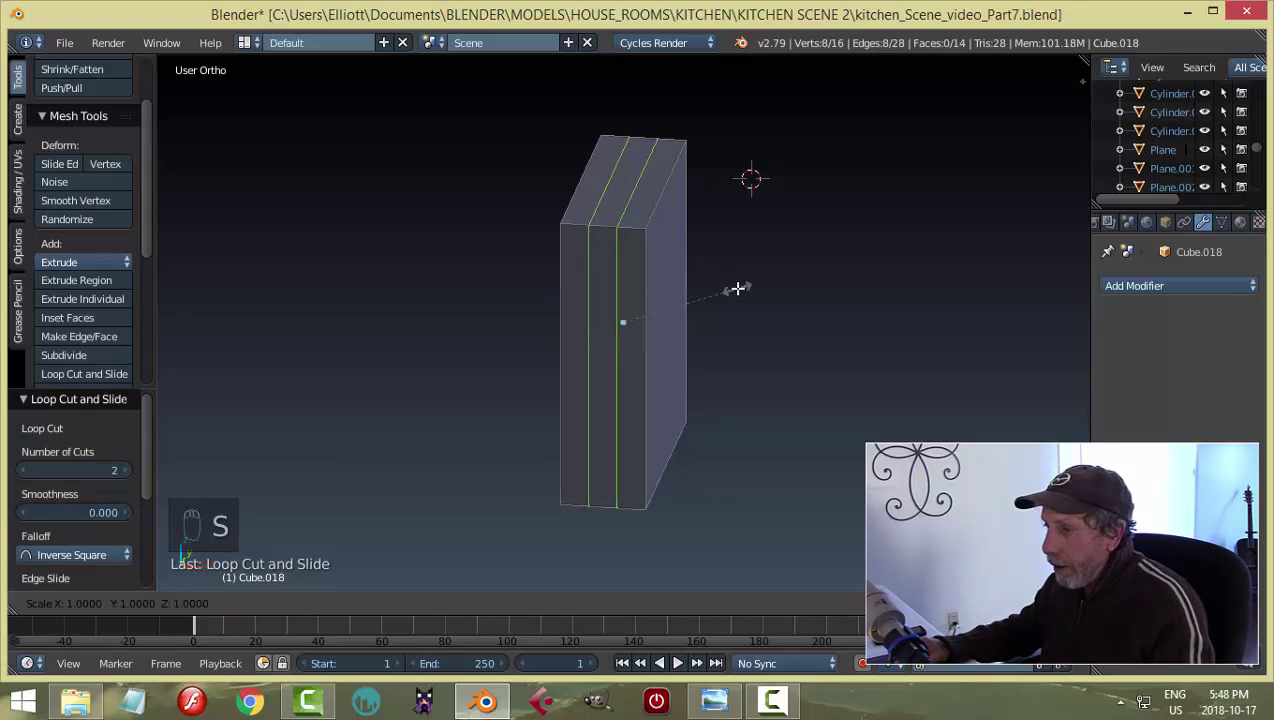
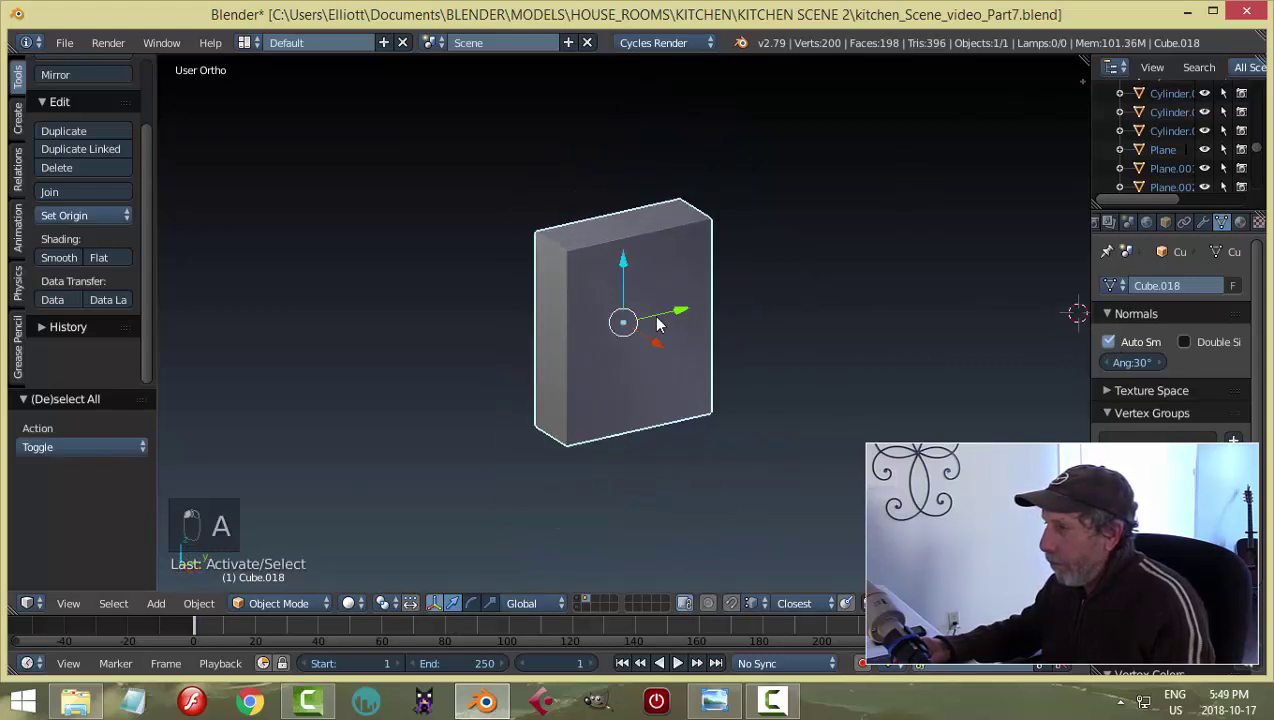
# Give the book a red Mix Shader cover material in Material properties.
pyautogui.moveTo(735, 348); pyautogui.dragTo(1098, 345)
pyautogui.moveTo(1098, 345); pyautogui.dragTo(117, 258)
pyautogui.moveTo(117, 258); pyautogui.dragTo(627, 363)
pyautogui.moveTo(627, 363); pyautogui.dragTo(1152, 342)
pyautogui.moveTo(1152, 342); pyautogui.dragTo(414, 499)
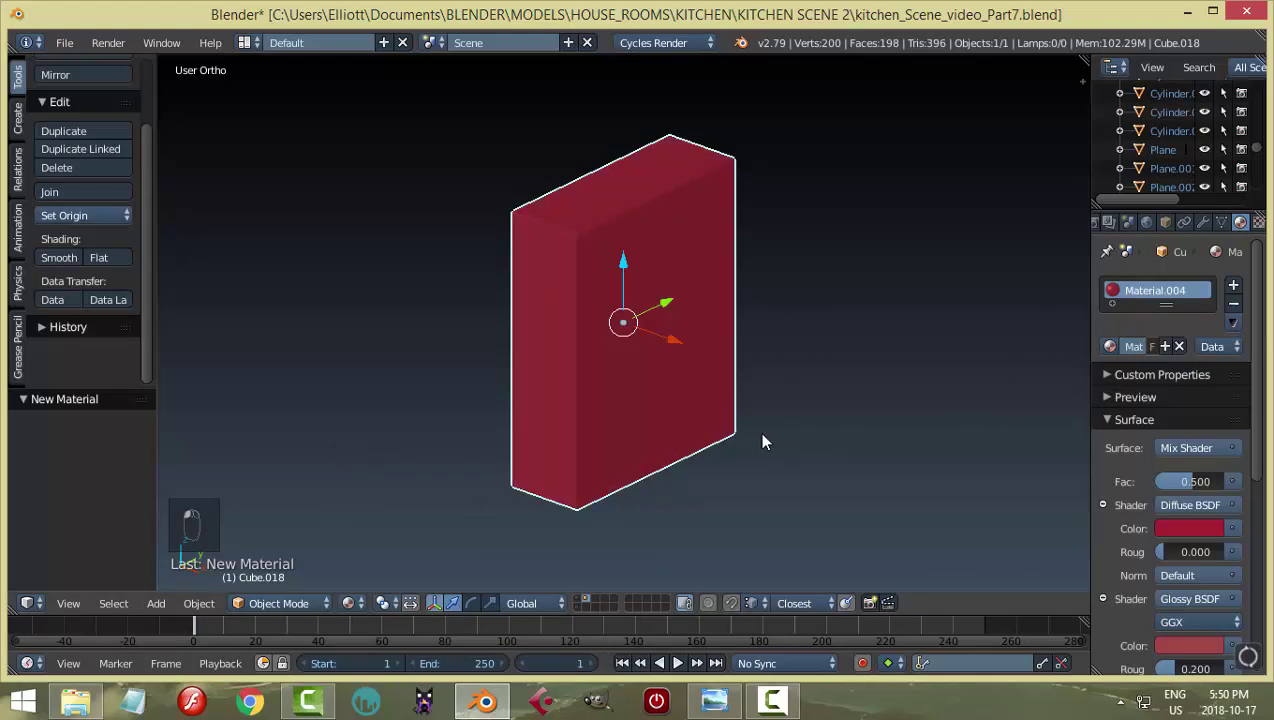
pyautogui.moveTo(747, 494); pyautogui.dragTo(683, 335)
# Assign a white material to the page faces and name the materials 'red book' and 'paper'.
pyautogui.press('Tab')
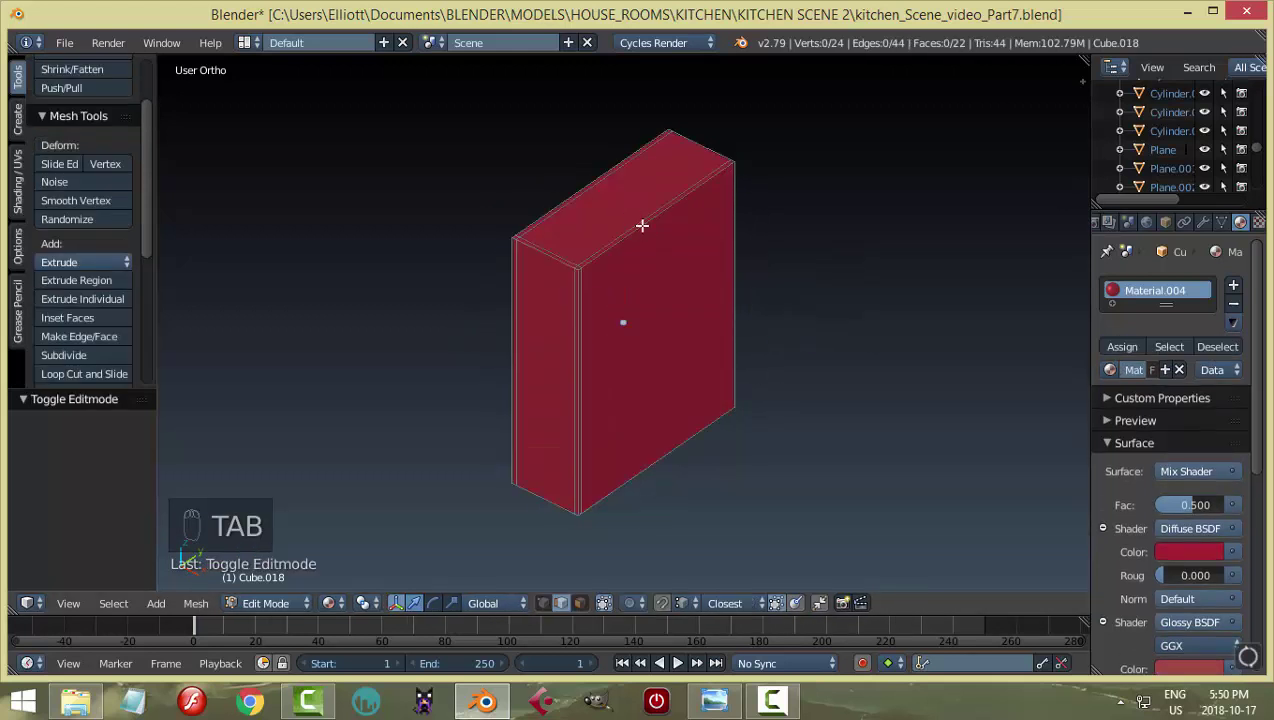
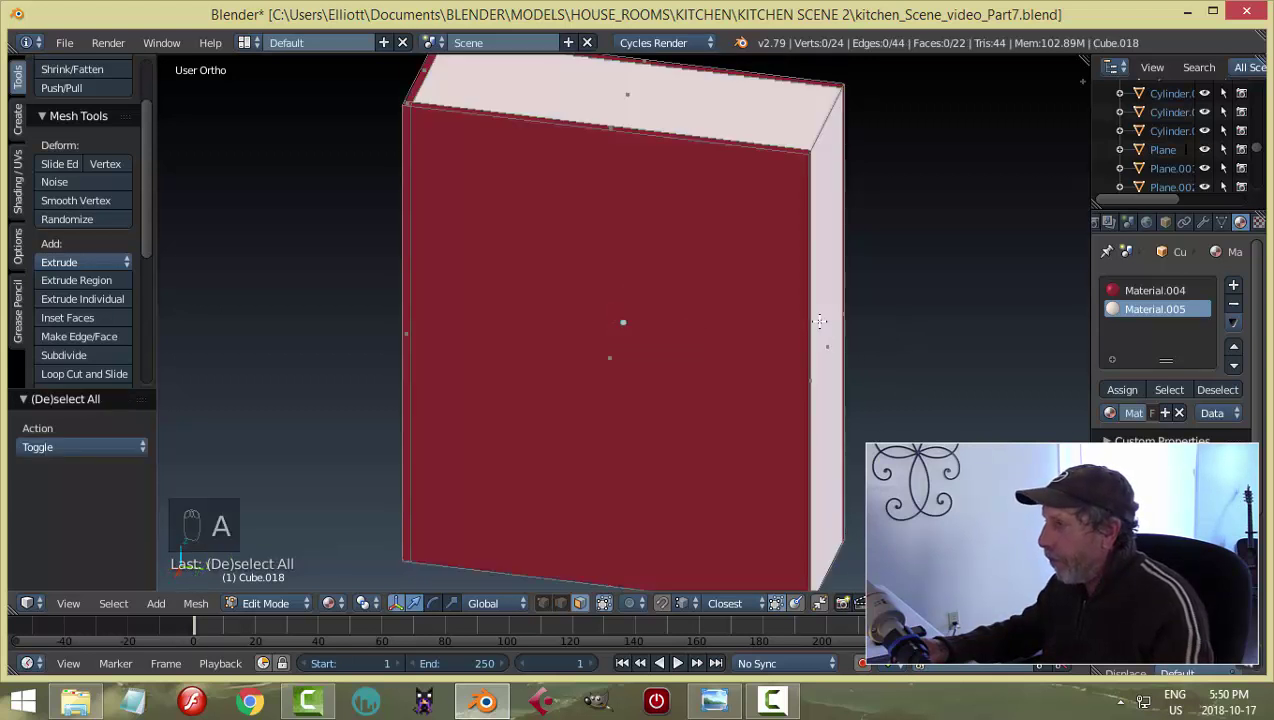
pyautogui.press('Tab')
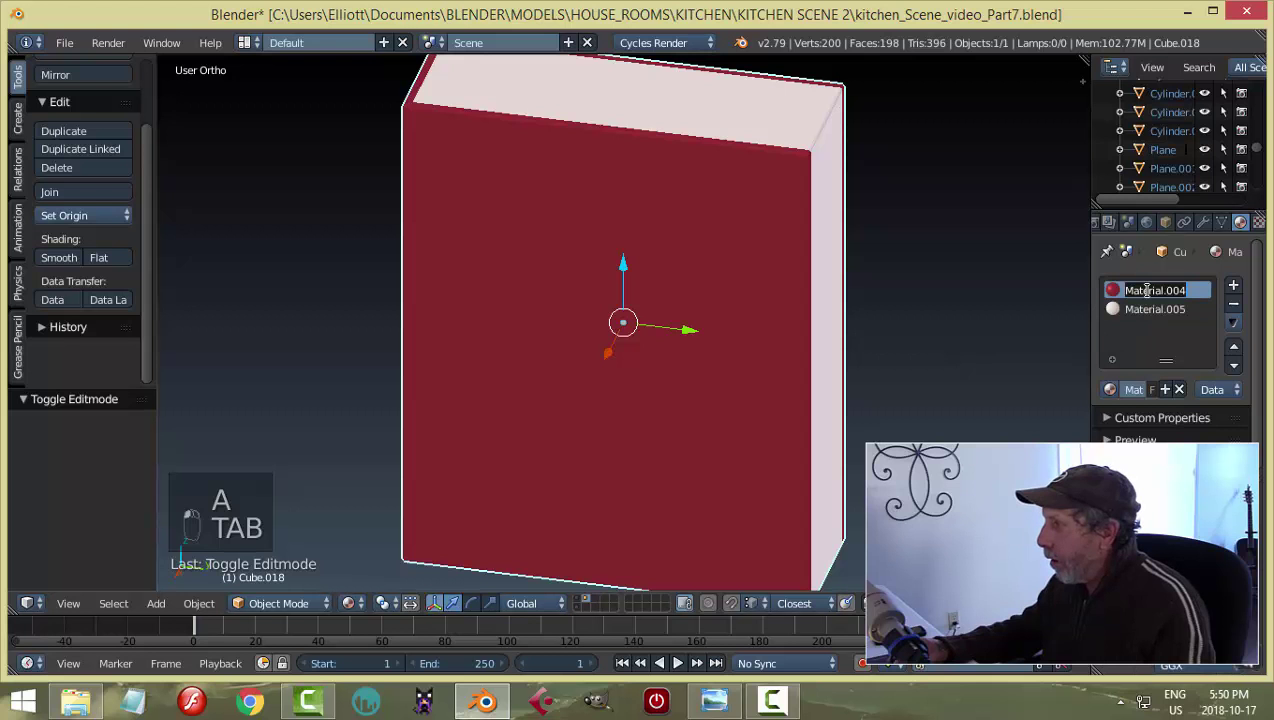
pyautogui.press('o')
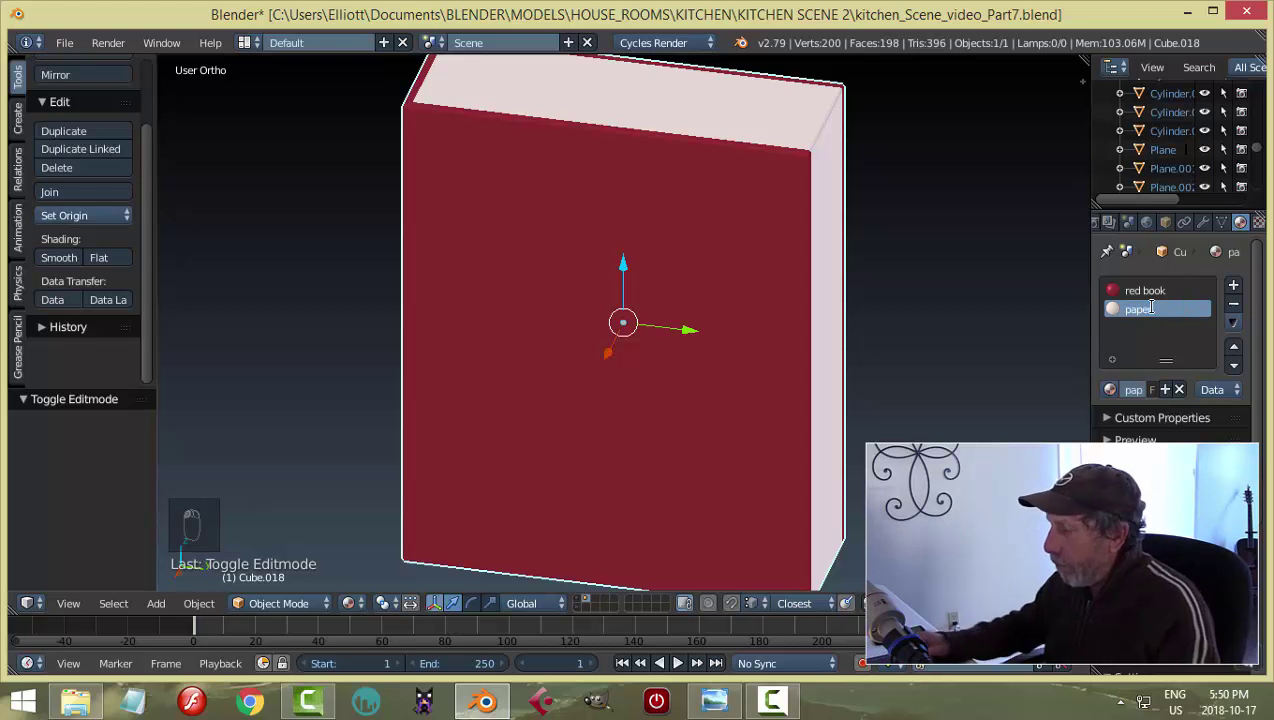
pyautogui.moveTo(709, 315); pyautogui.dragTo(837, 310)
# Move the book to the kitchen's layer so it appears on the bookshelf in the full scene.
pyautogui.press('m')
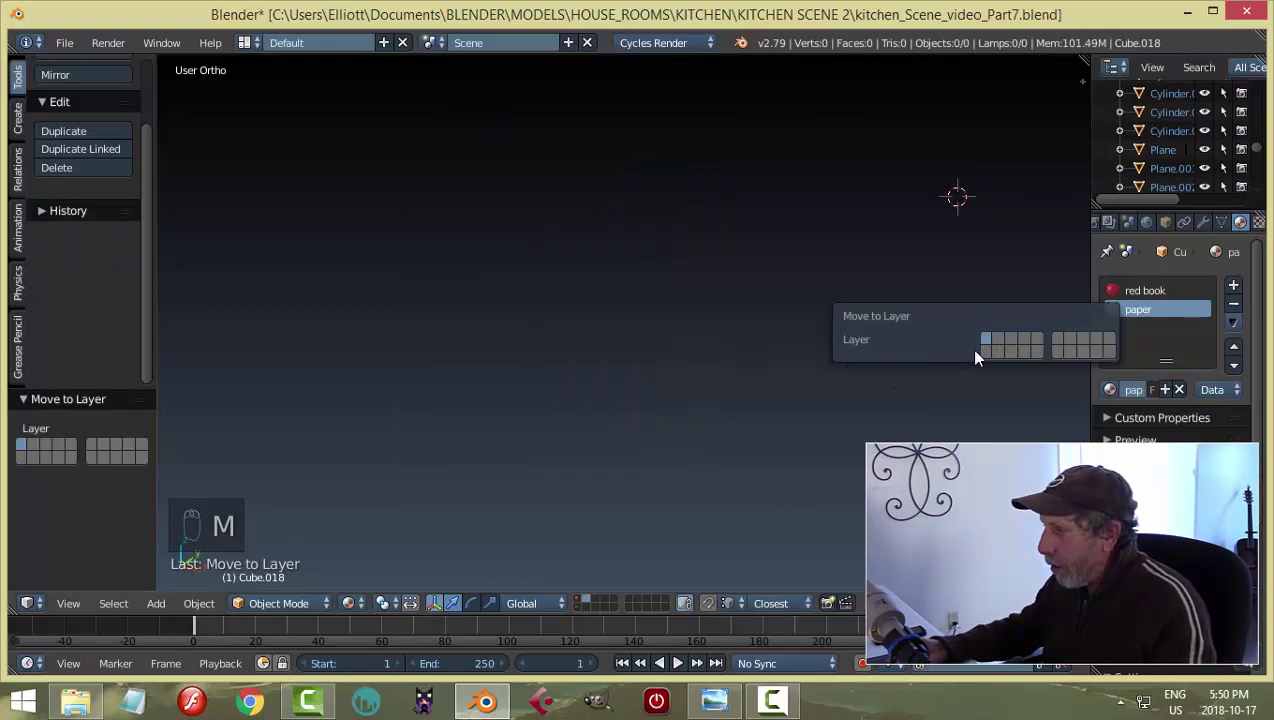
pyautogui.moveTo(592, 602); pyautogui.dragTo(761, 411)
pyautogui.moveTo(761, 411); pyautogui.dragTo(800, 369)
# Slide the red book along the shelf and check its placement through the camera.
pyautogui.moveTo(806, 380); pyautogui.dragTo(639, 320)
pyautogui.moveTo(639, 320); pyautogui.dragTo(744, 301)
pyautogui.press('g')
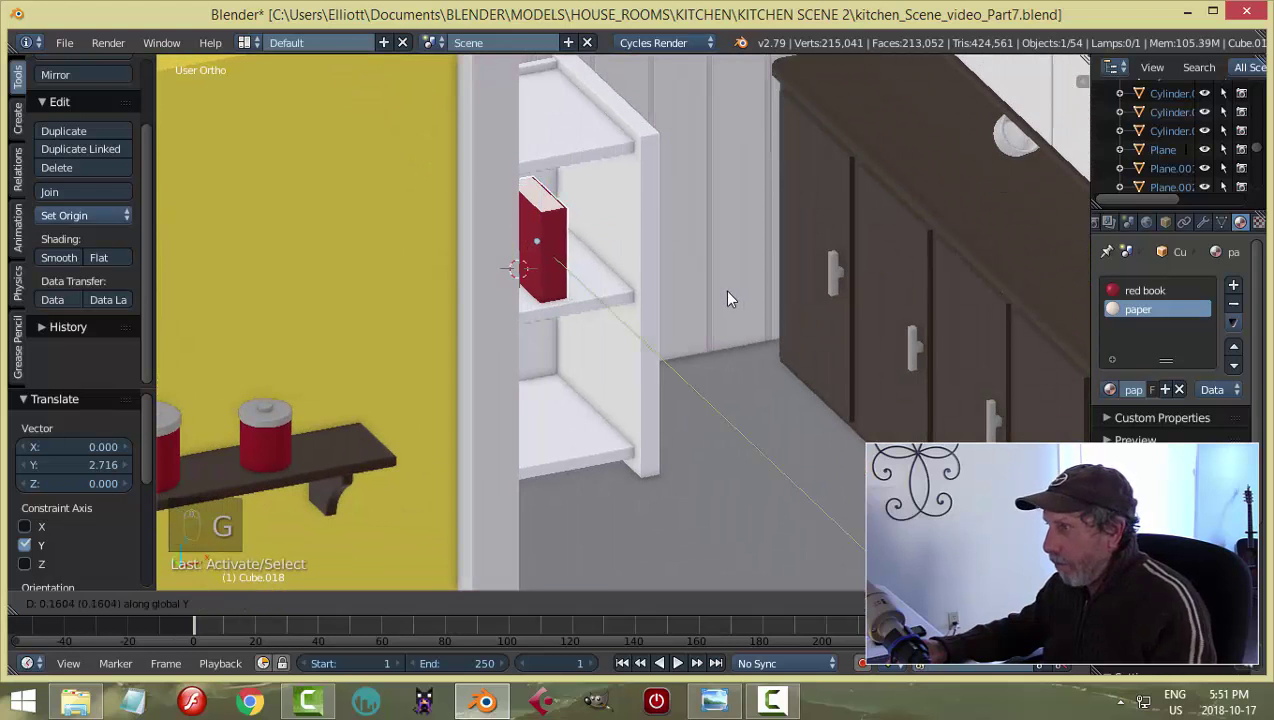
pyautogui.press('g')
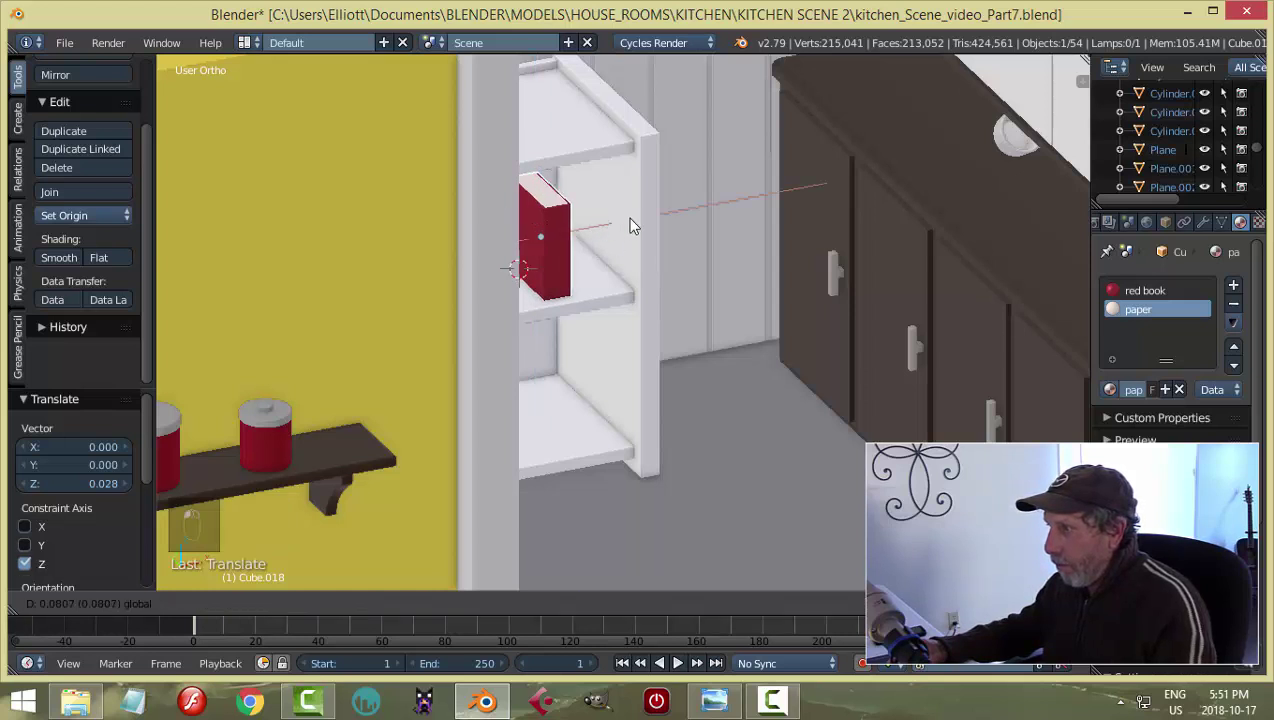
pyautogui.press('a')
pyautogui.press('KP_0')
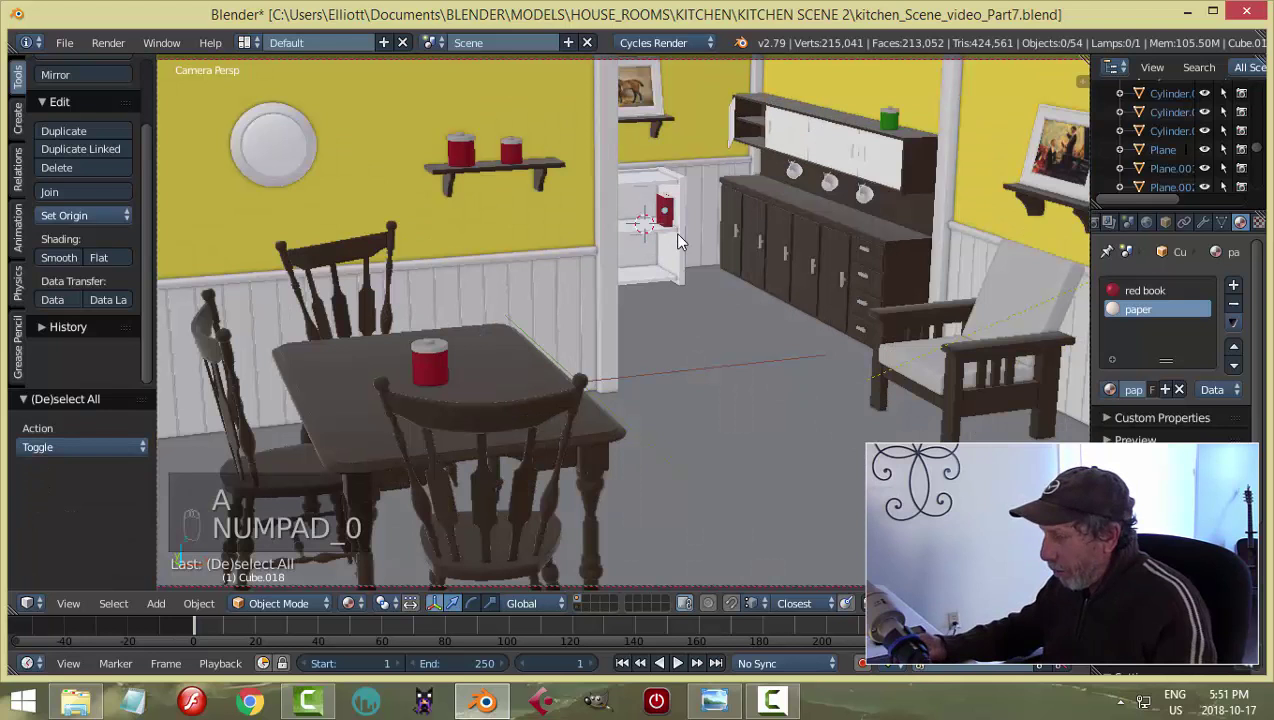
pyautogui.press('KP_0')
pyautogui.middleClick(684, 240)
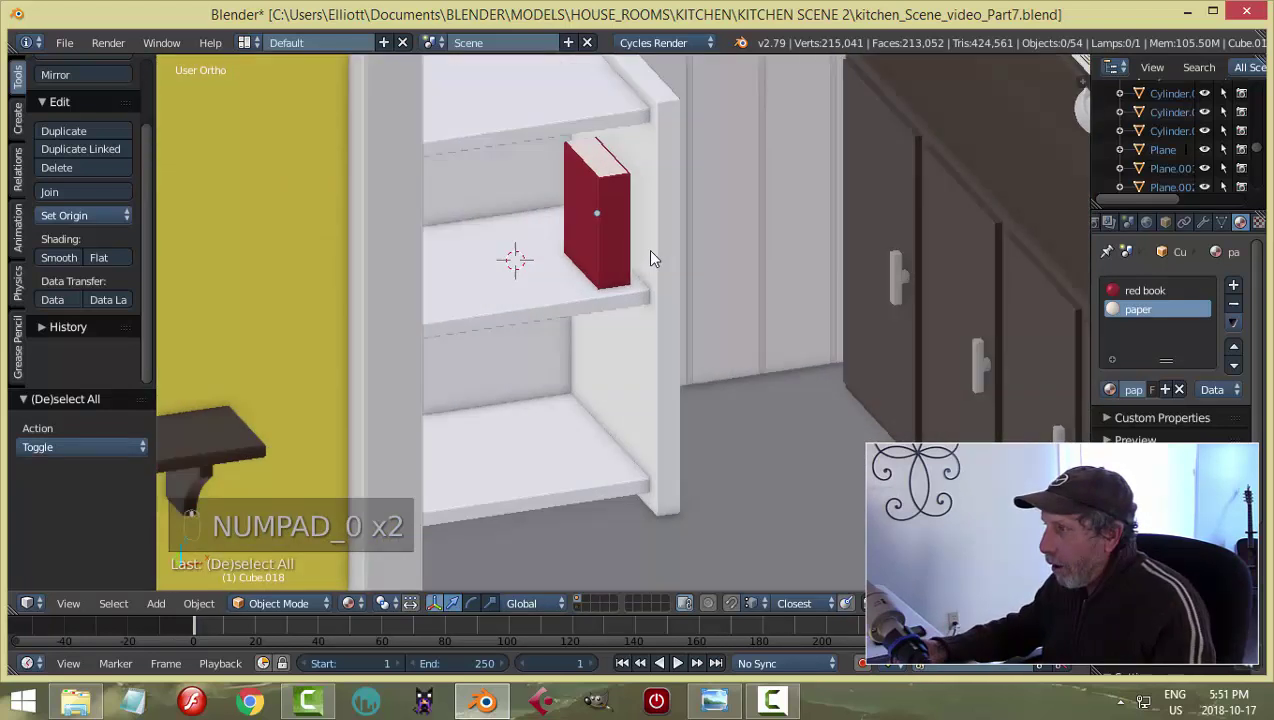
# Stand the book upright on the white shelf, fine-tuning its size and position against the camera view.
pyautogui.rightClick(634, 236)
pyautogui.moveTo(700, 274); pyautogui.dragTo(715, 292)
pyautogui.press('s')
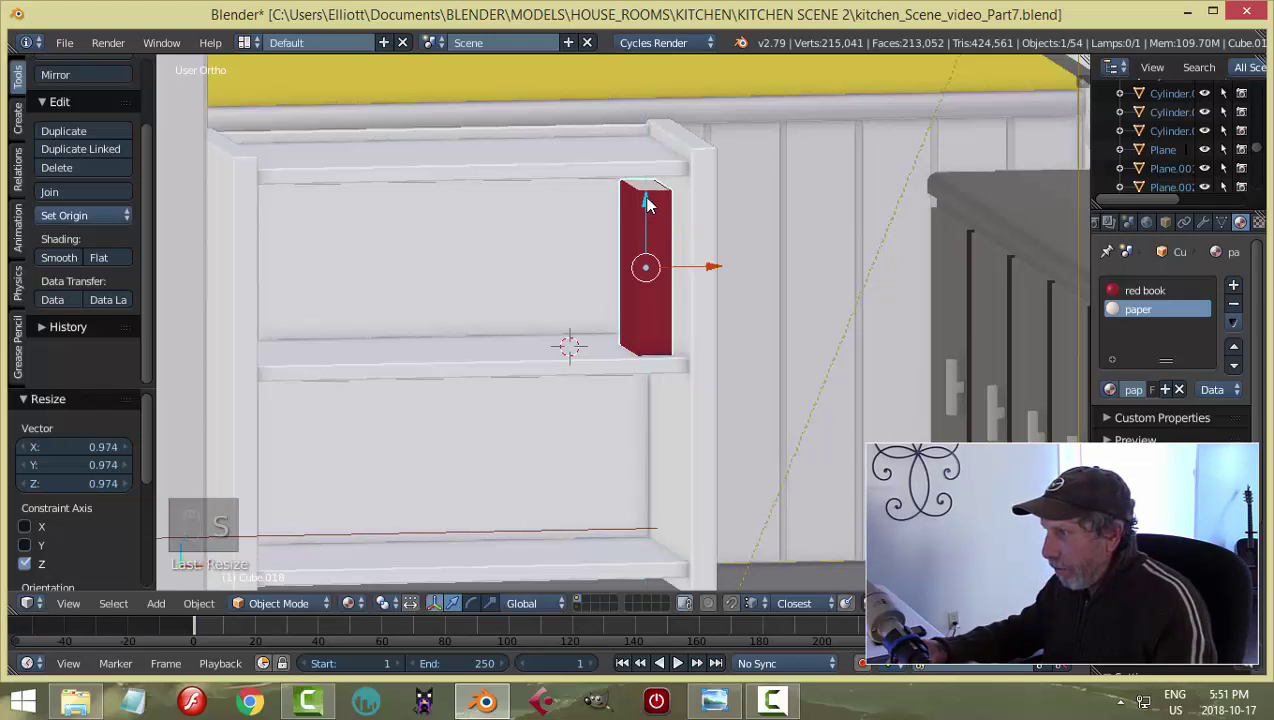
pyautogui.click(655, 201)
pyautogui.press('KP_0')
pyautogui.middleClick(742, 224)
pyautogui.press('a')
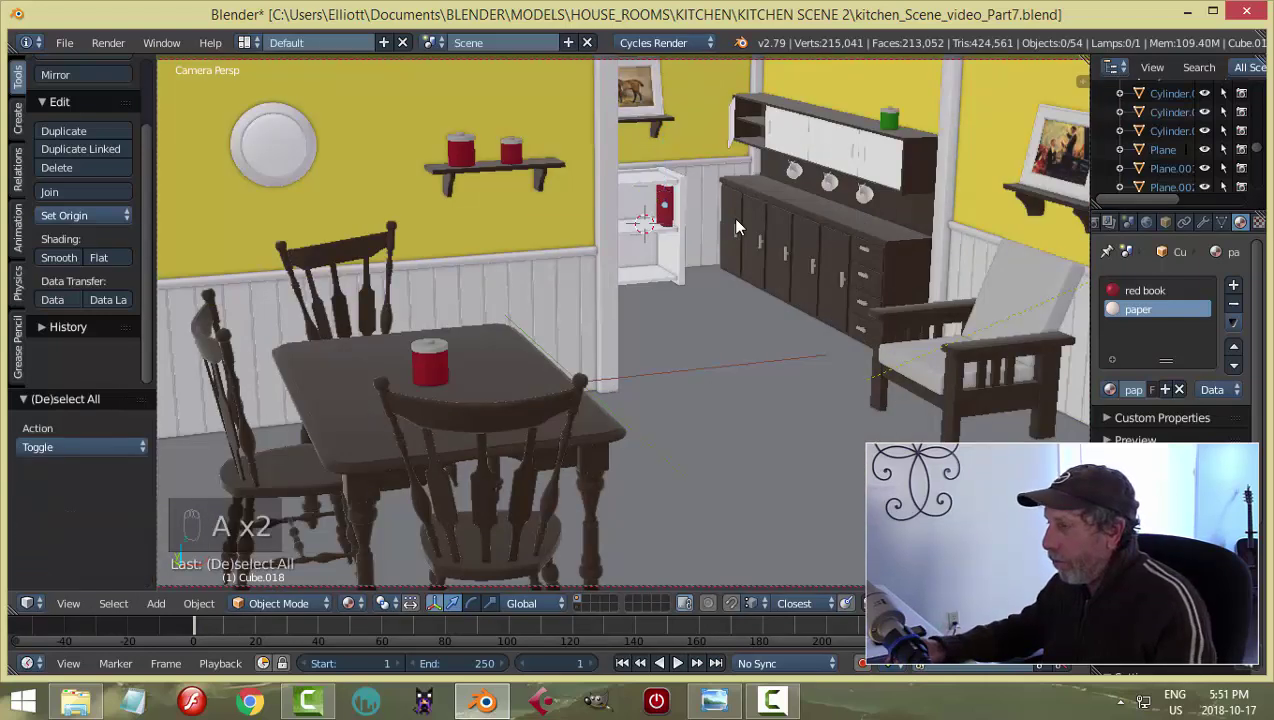
pyautogui.press('KP_0')
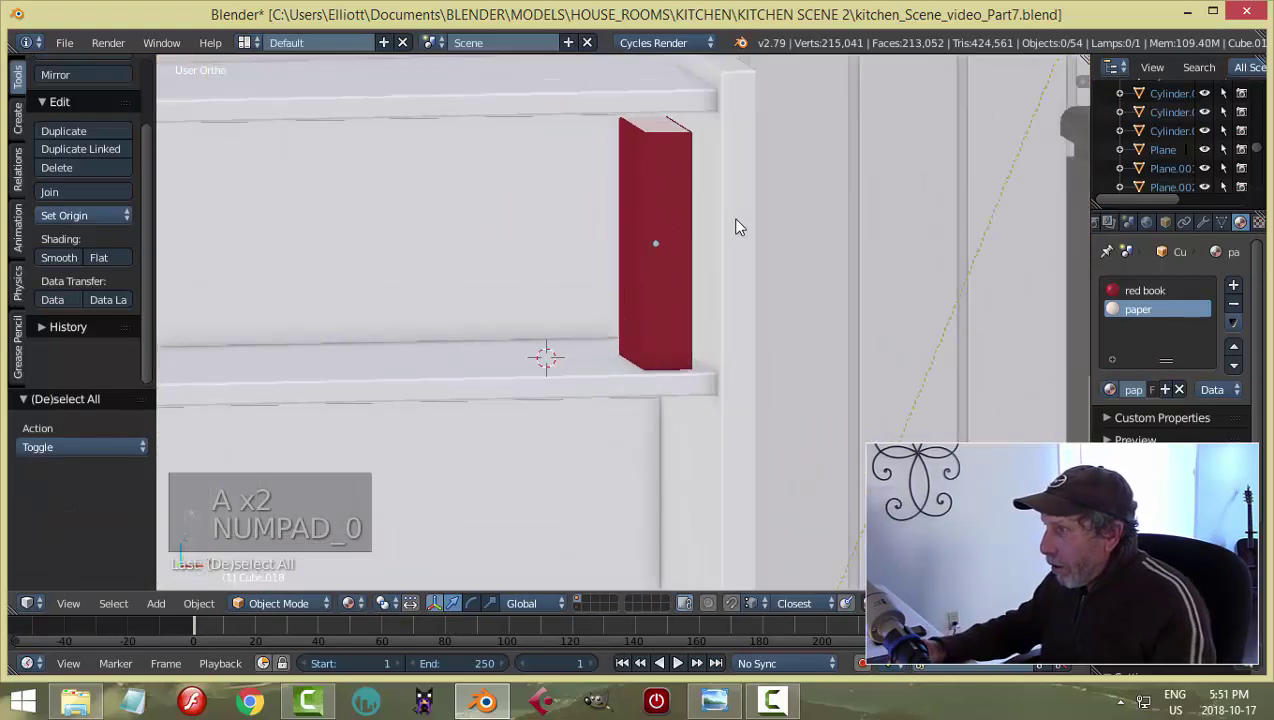
pyautogui.press('s')
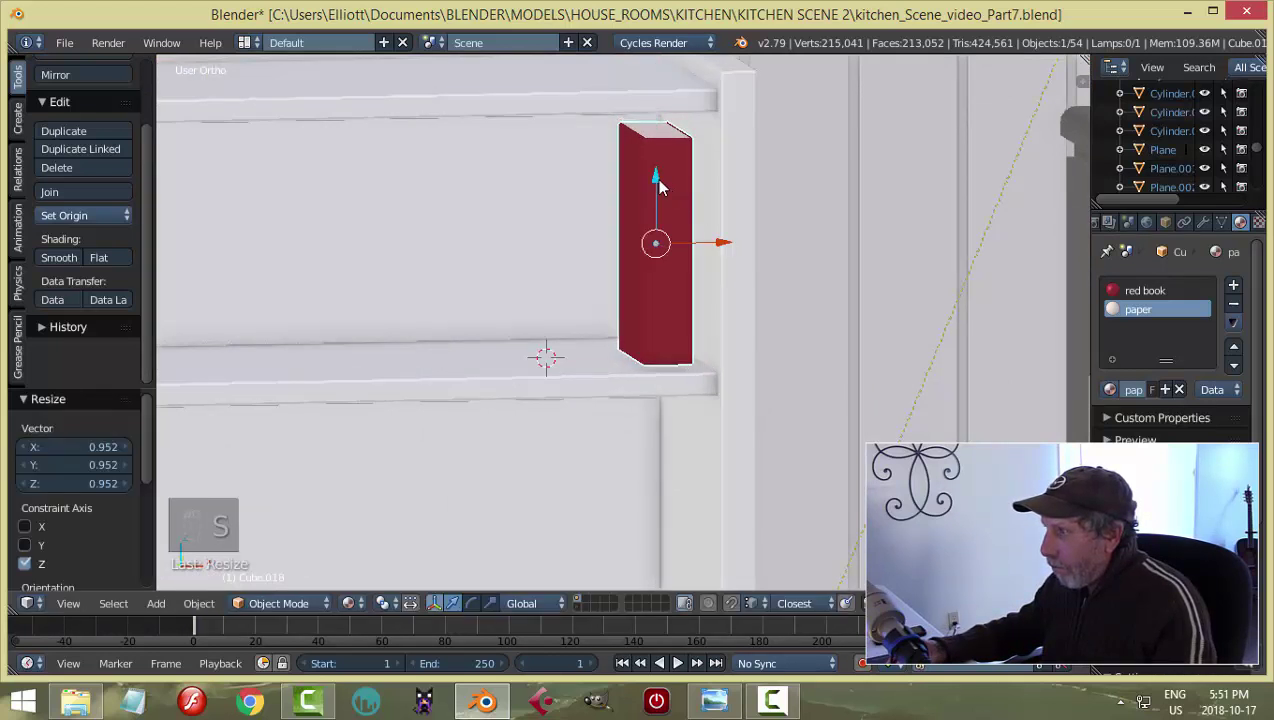
pyautogui.moveTo(733, 298); pyautogui.dragTo(633, 190)
pyautogui.moveTo(633, 190); pyautogui.dragTo(699, 220)
# Duplicate the red book as a purple-covered copy beside it and view the shelf through the camera.
pyautogui.press('shift+d')
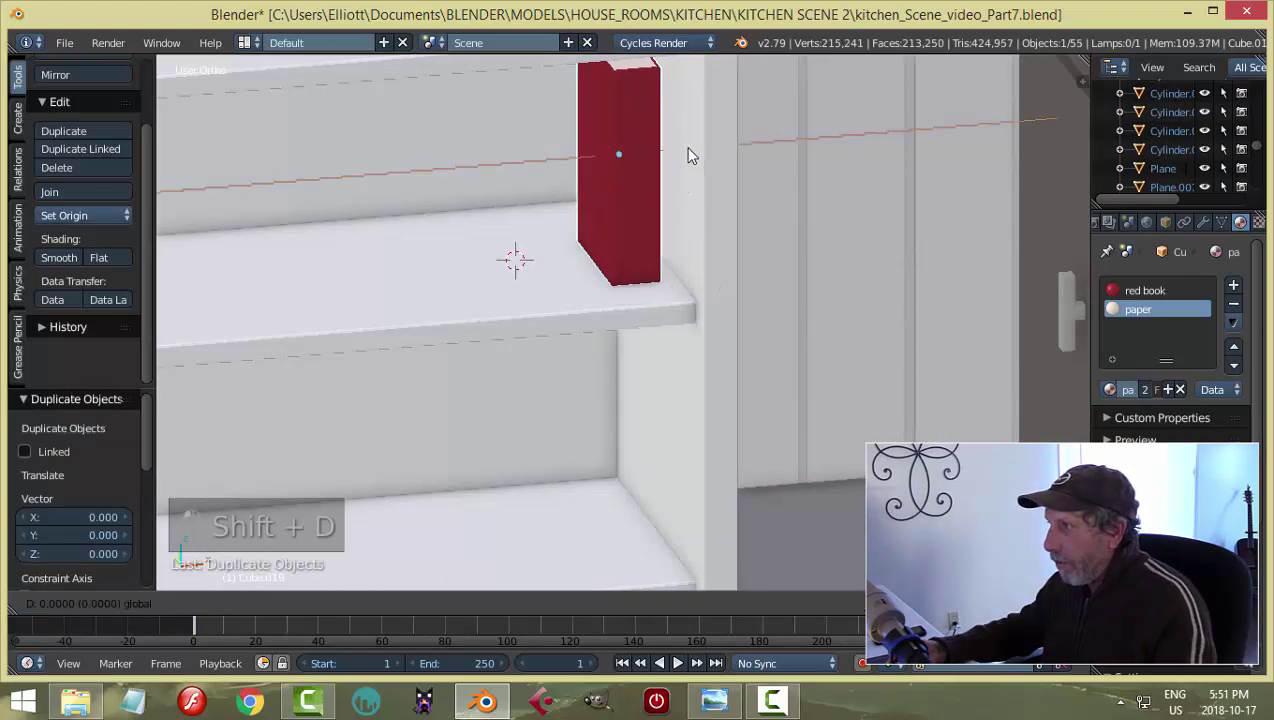
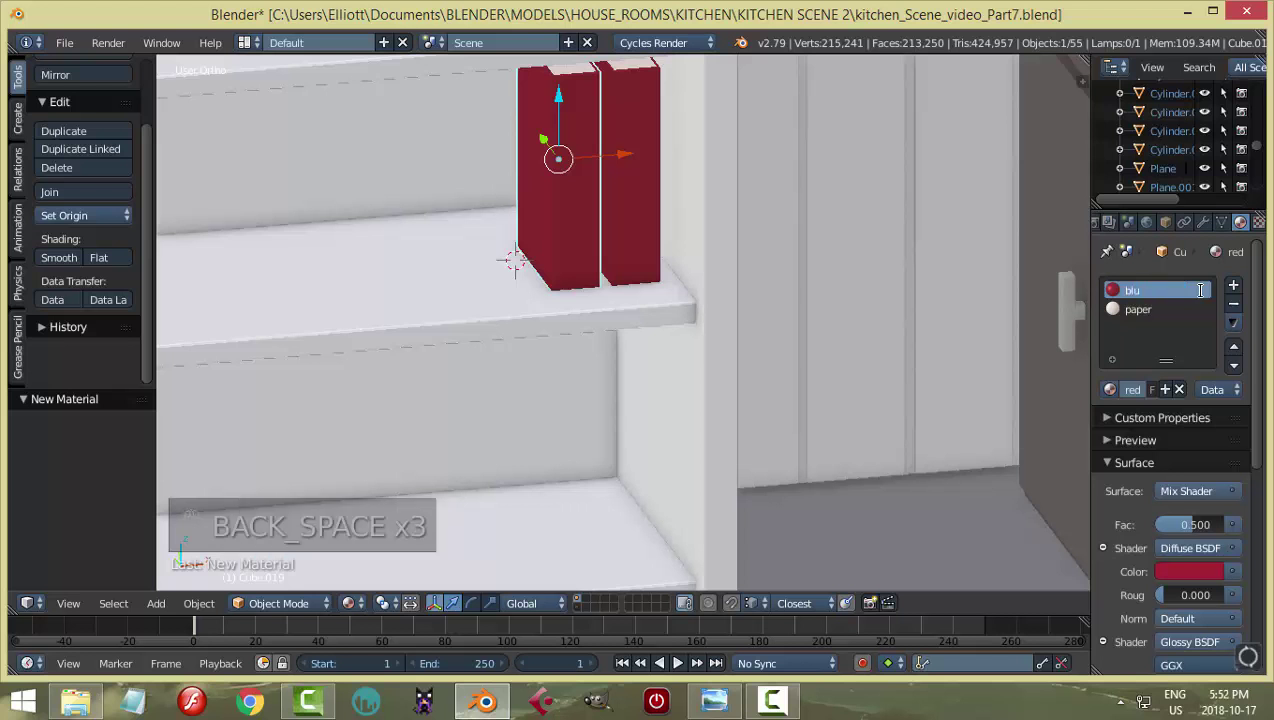
pyautogui.press('o')
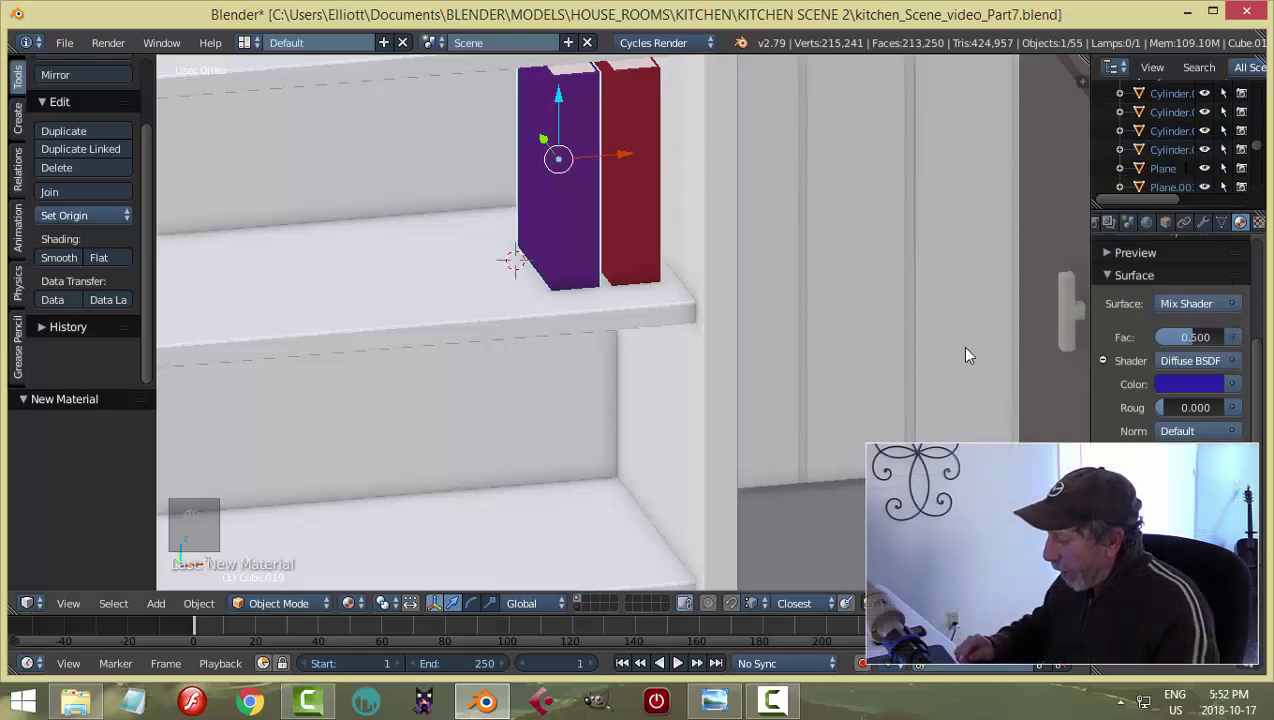
pyautogui.press('KP_0')
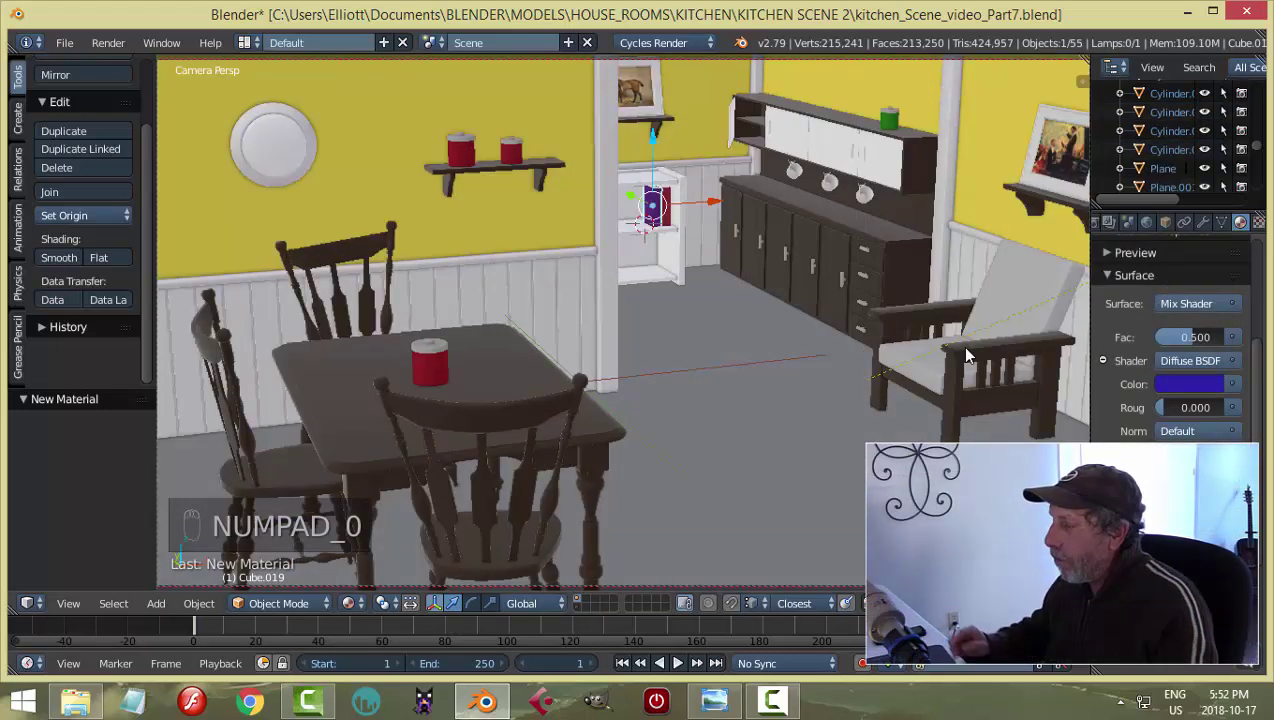
pyautogui.press('a')
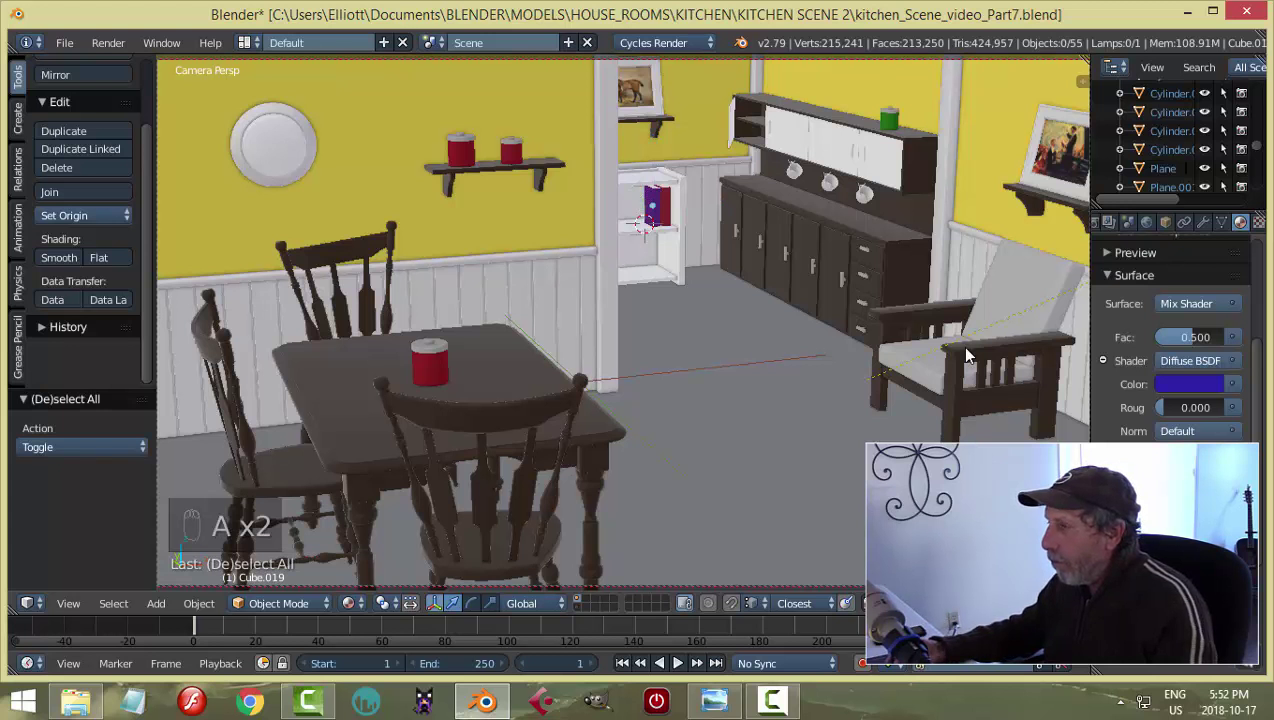
pyautogui.moveTo(656, 202); pyautogui.dragTo(717, 206)
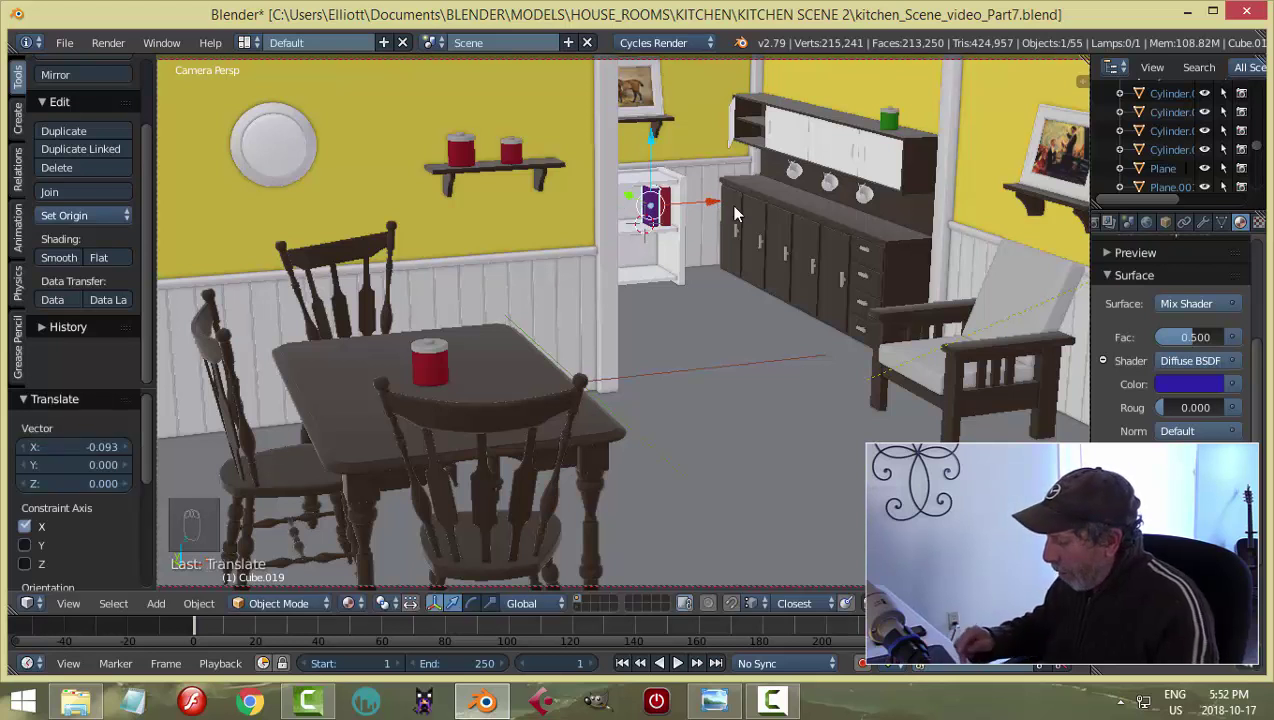
# Duplicate the purple book and slide the copy down onto the lower shelf.
pyautogui.press('KP_0')
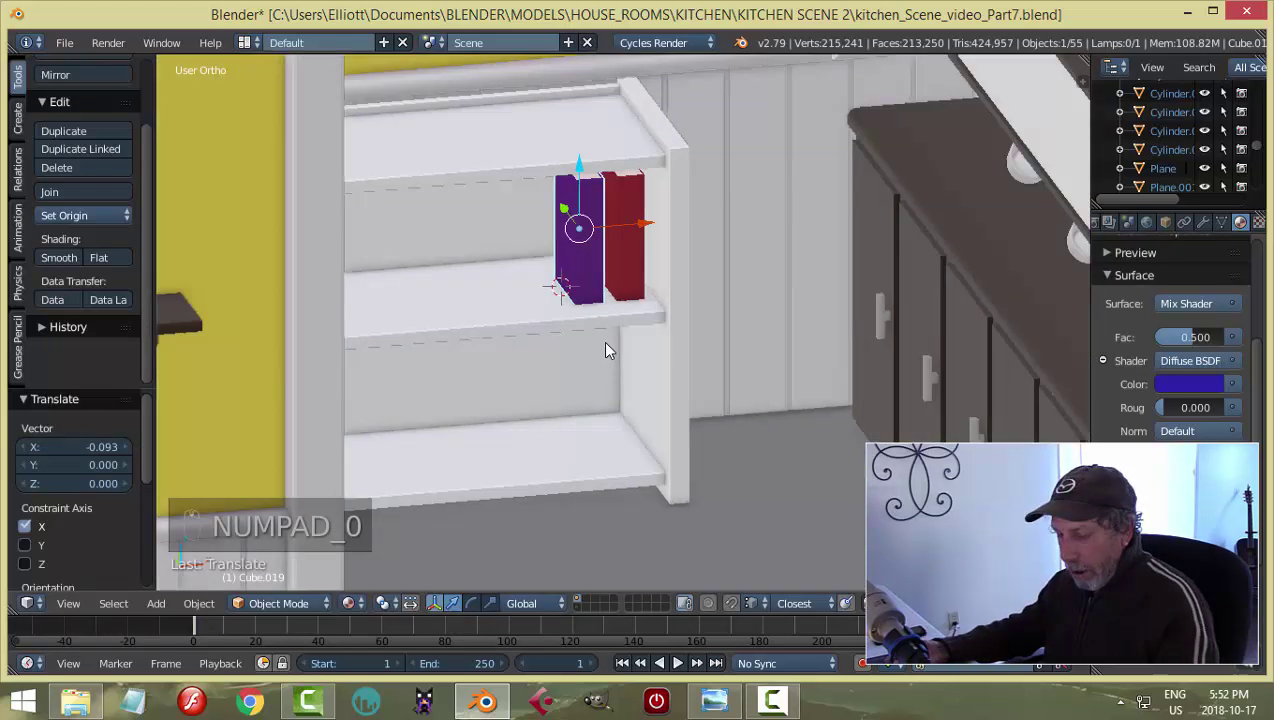
pyautogui.press('shift+d')
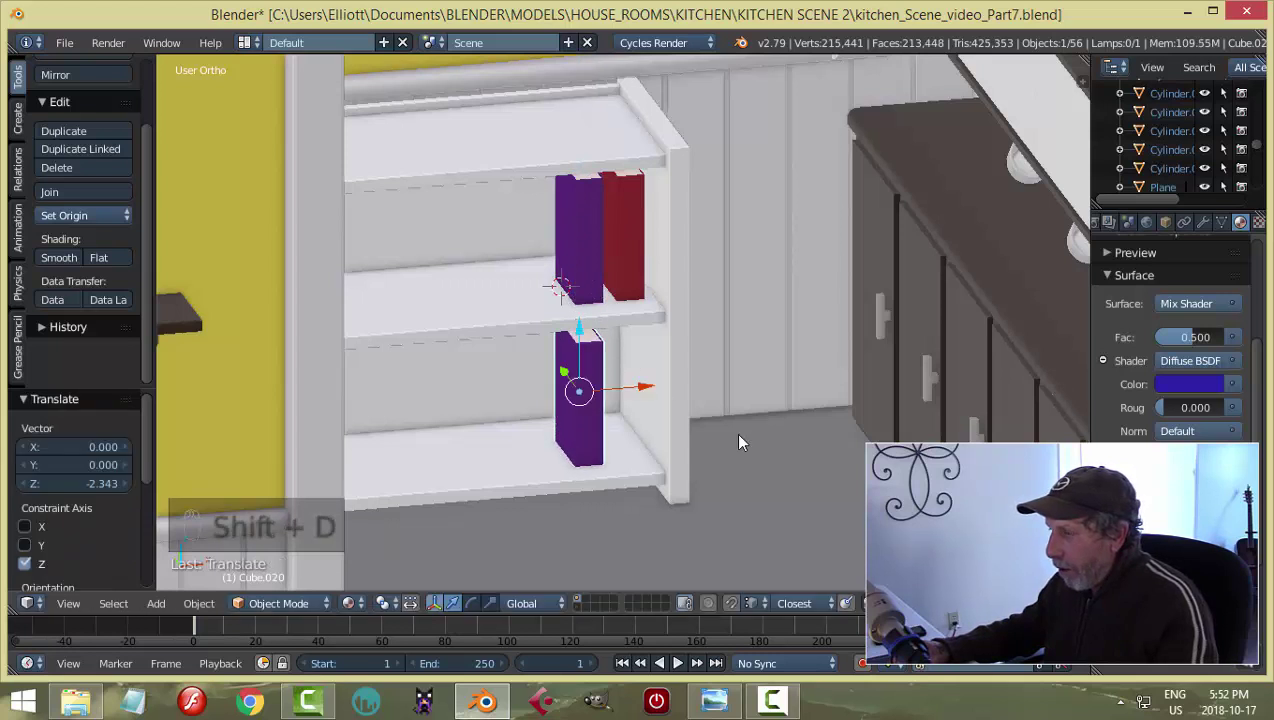
pyautogui.moveTo(745, 424); pyautogui.dragTo(742, 424)
pyautogui.press('s')
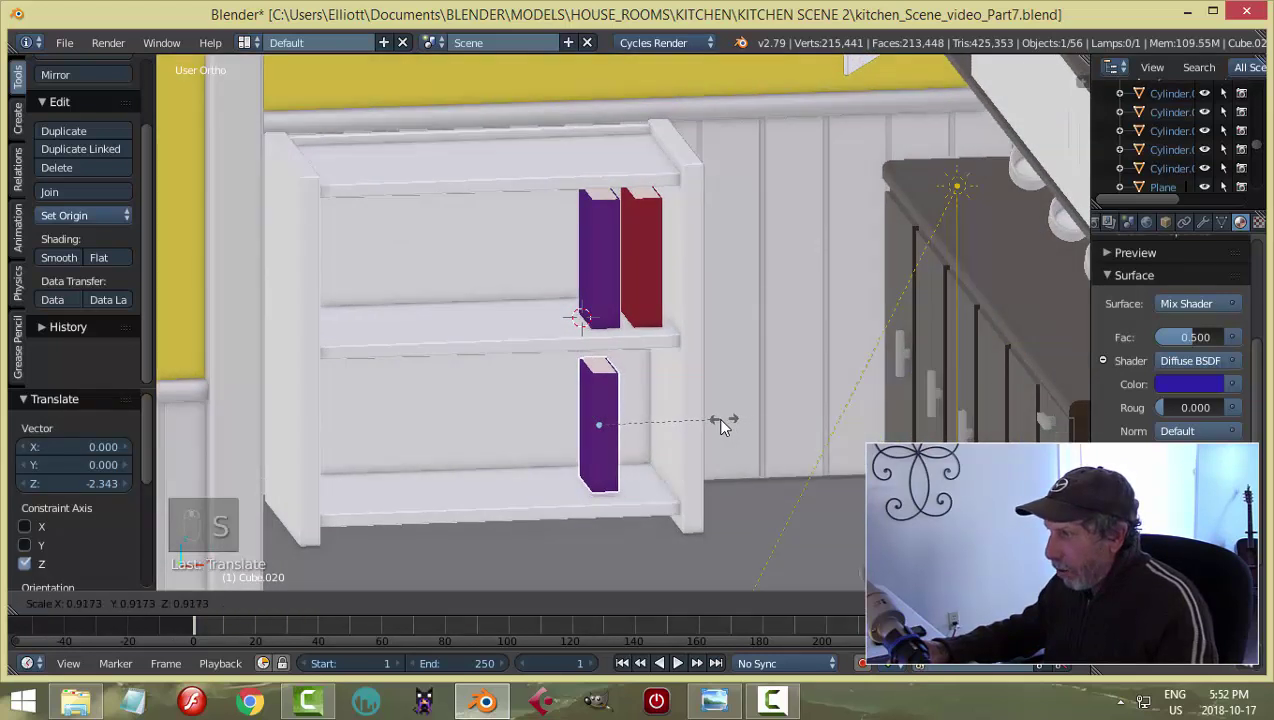
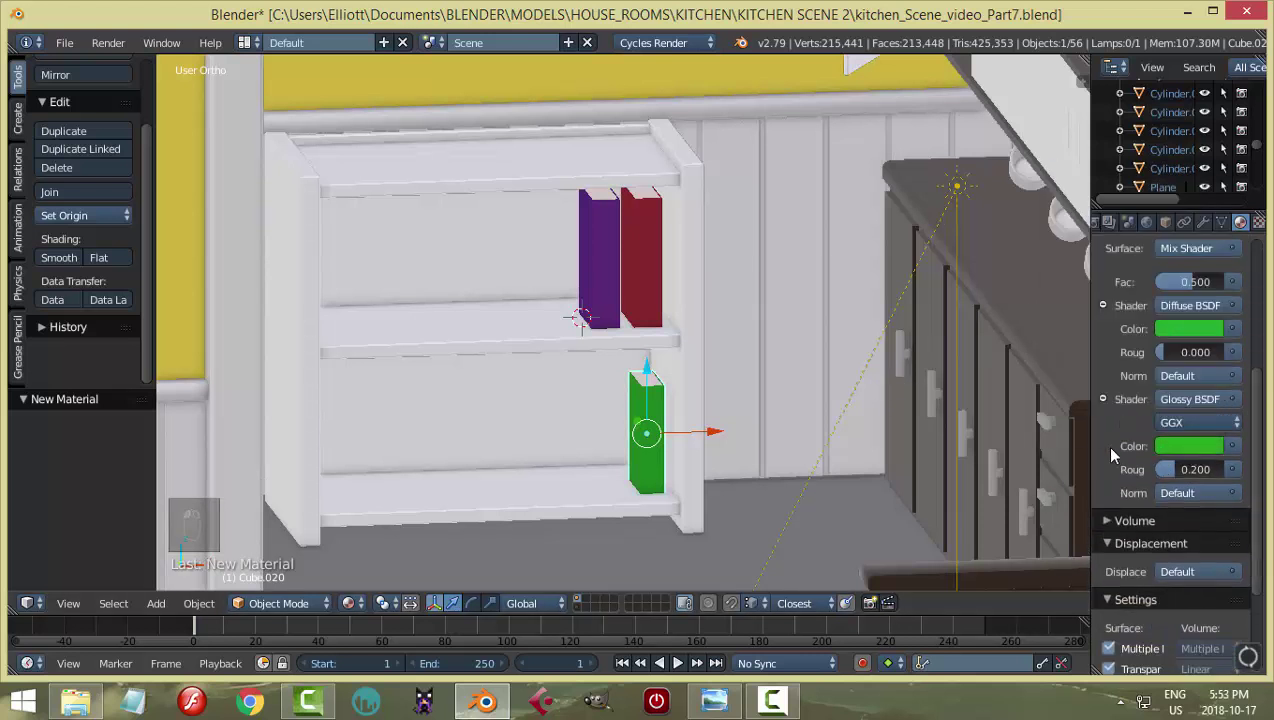
# Colour the copy's diffuse and glossy shaders green and select it for another copy.
pyautogui.moveTo(1204, 332); pyautogui.dragTo(850, 354)
pyautogui.press('a')
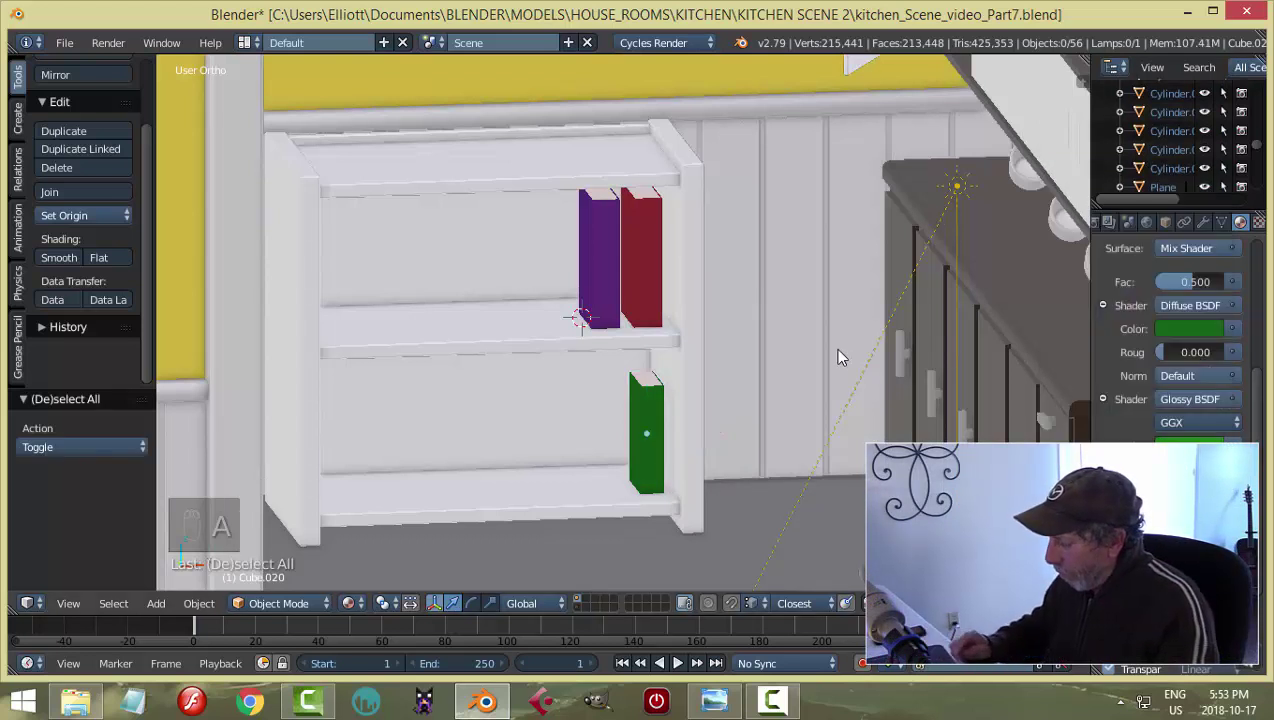
pyautogui.press('KP_0')
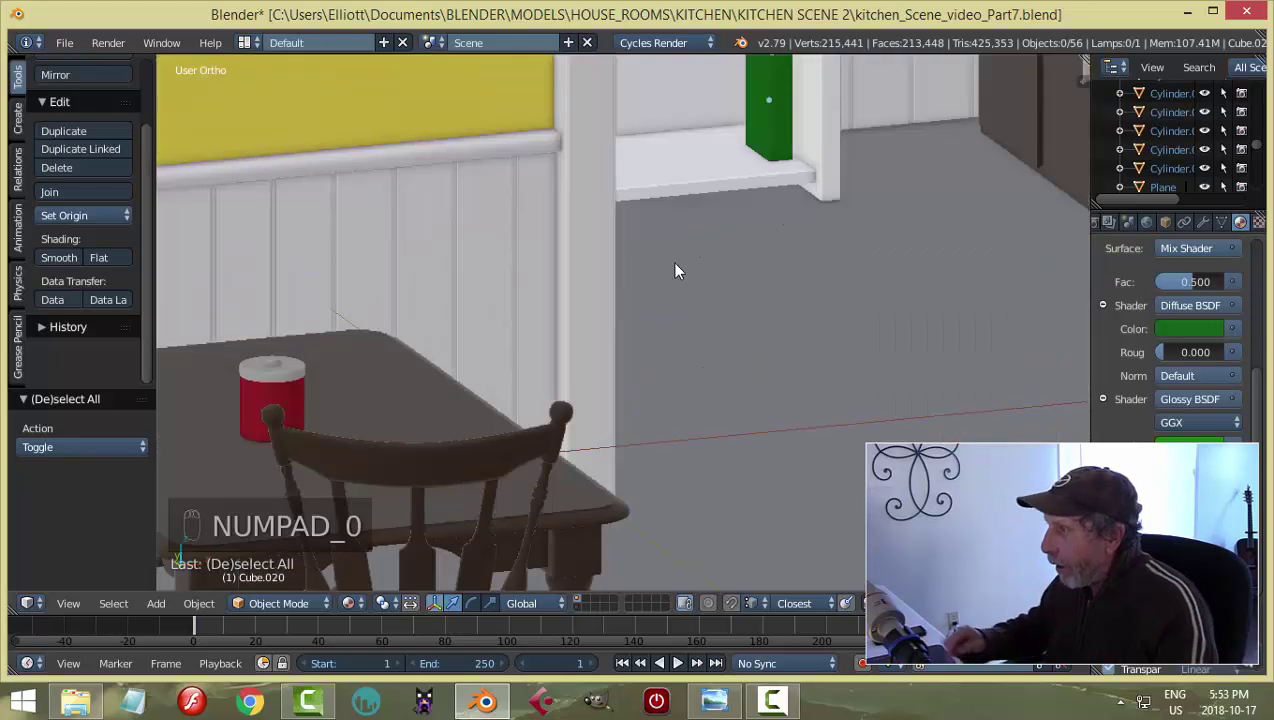
pyautogui.rightClick(655, 398)
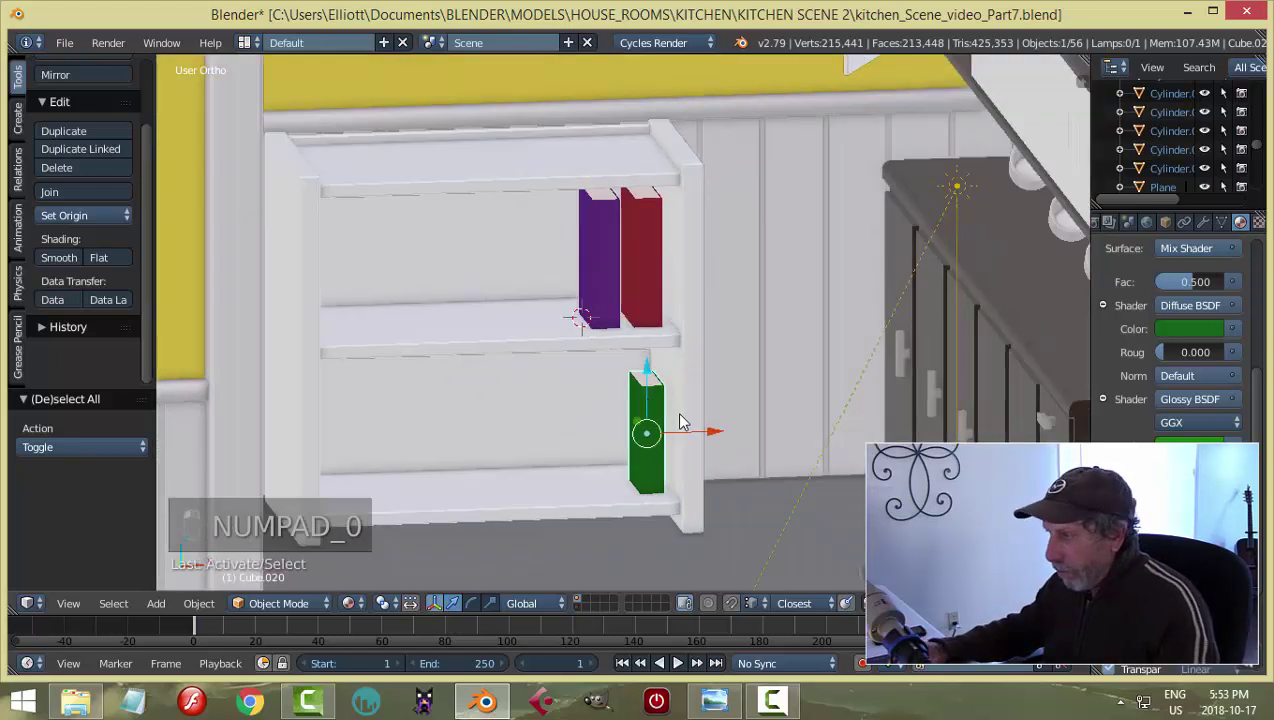
# Lay a new copy flat on the bottom shelf, assign it the 'red book' material and save.
pyautogui.press('shift+d')
pyautogui.moveTo(660, 436); pyautogui.dragTo(683, 468)
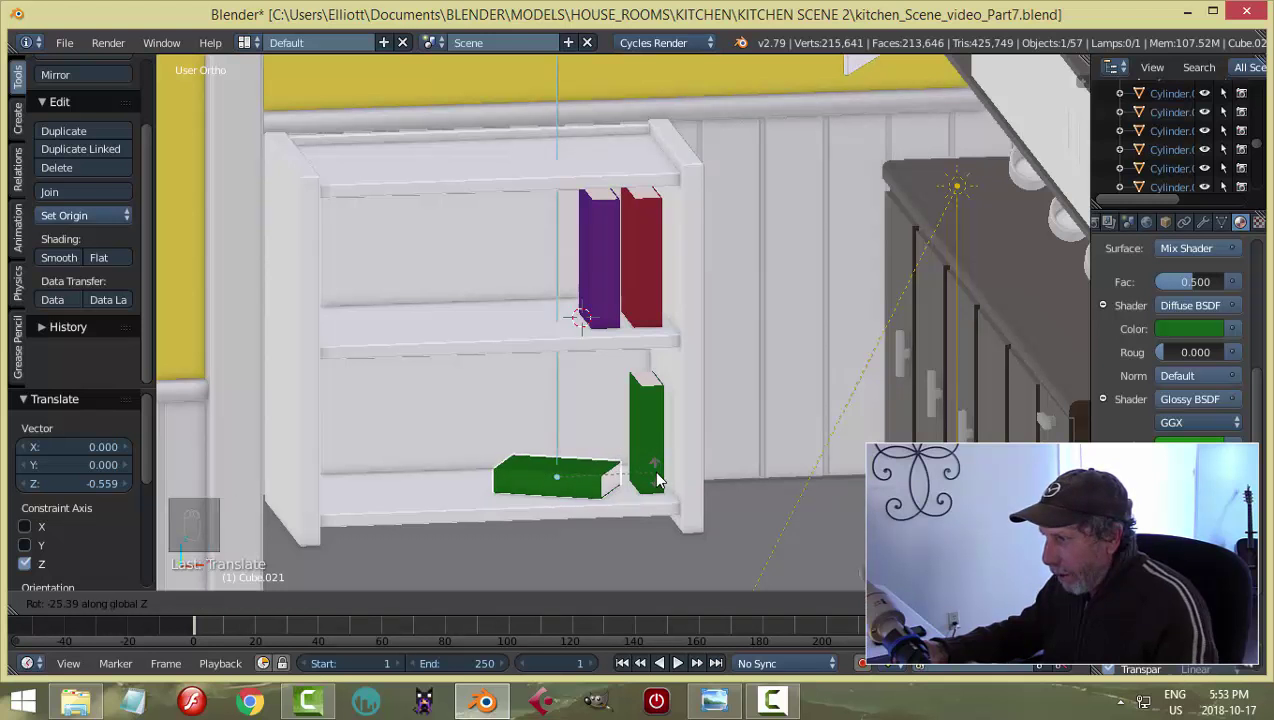
pyautogui.moveTo(565, 415); pyautogui.dragTo(1266, 282)
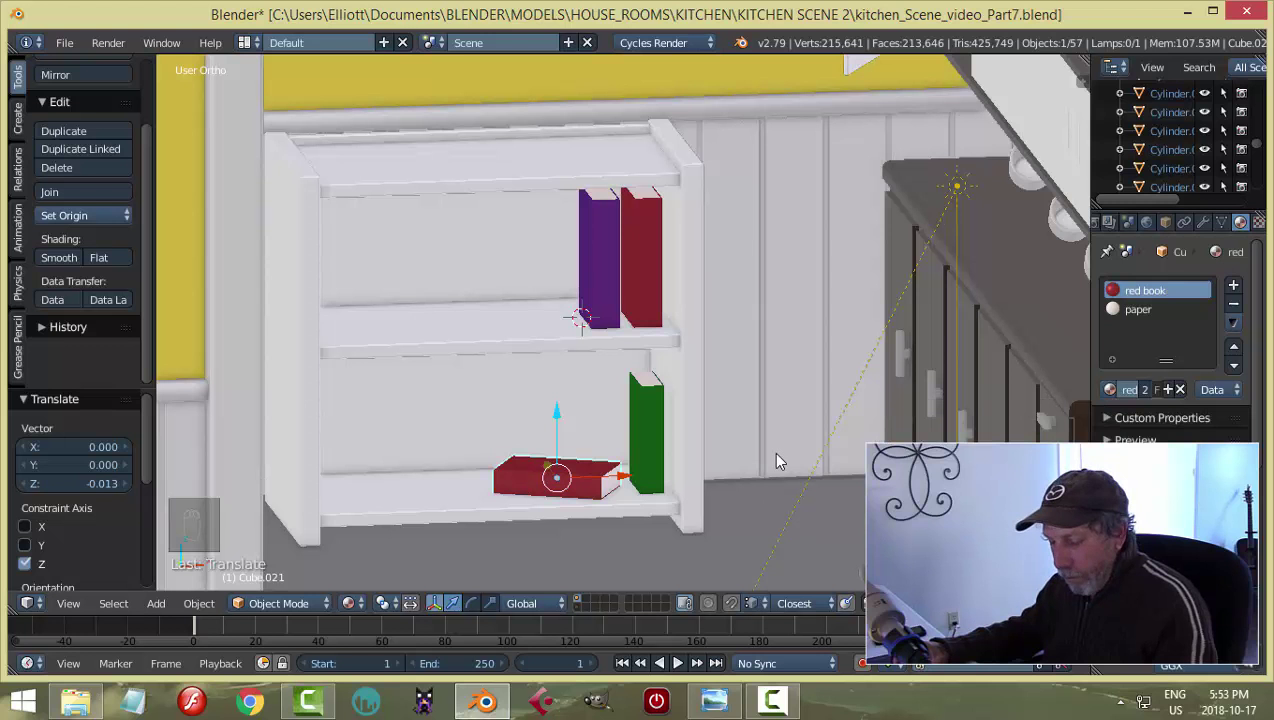
pyautogui.press('a')
pyautogui.press('ctrl+s')
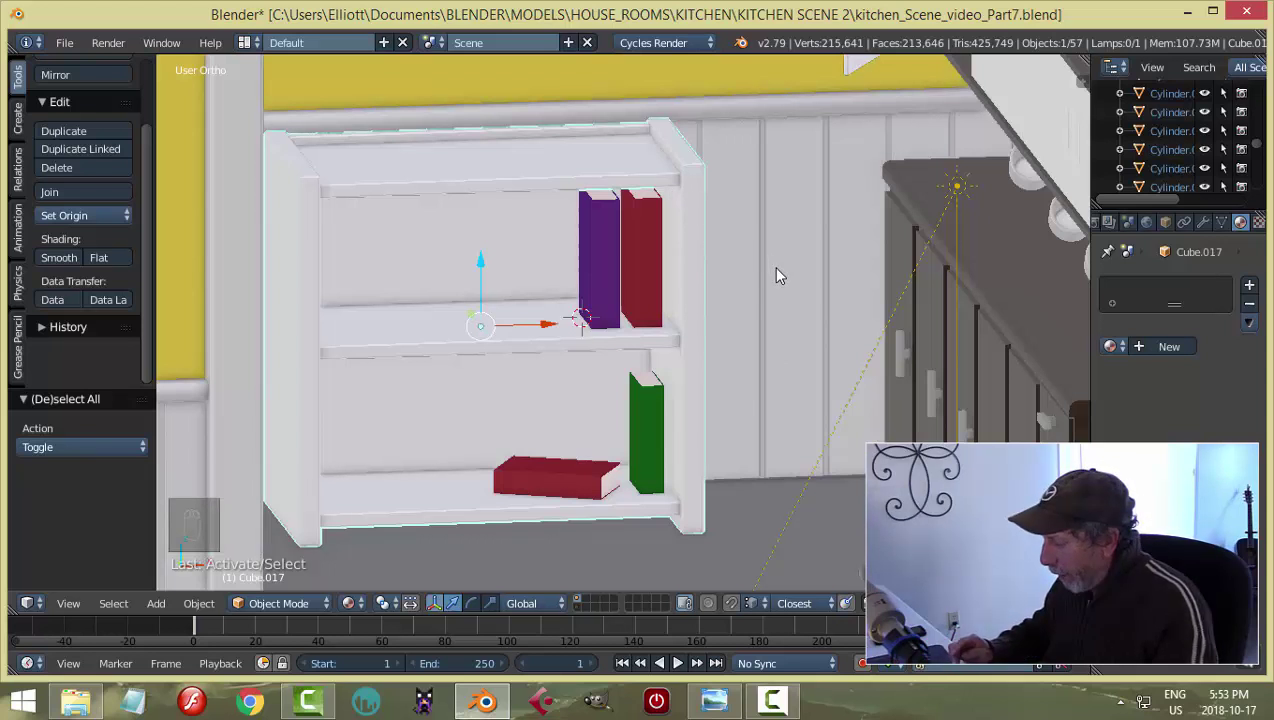
# Assign the 'brown' material to the bookcase and preview the kitchen rendered through the camera.
pyautogui.press('KP_1')
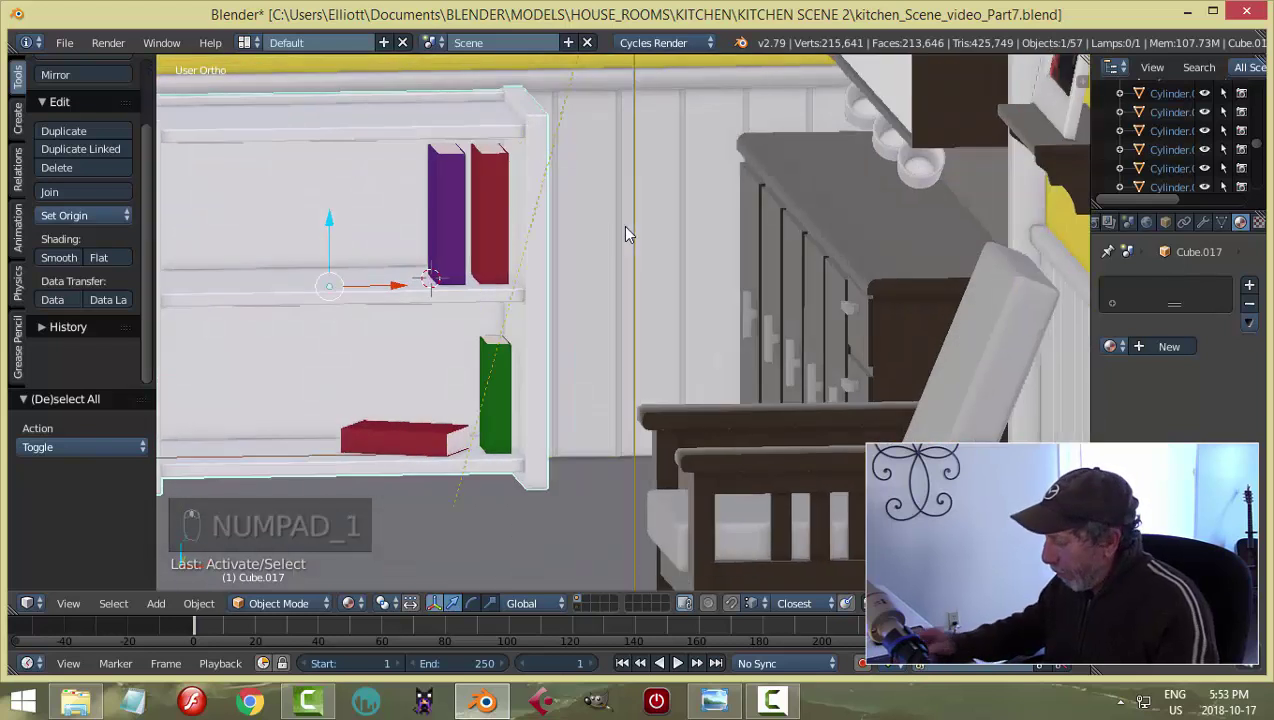
pyautogui.press('KP_1')
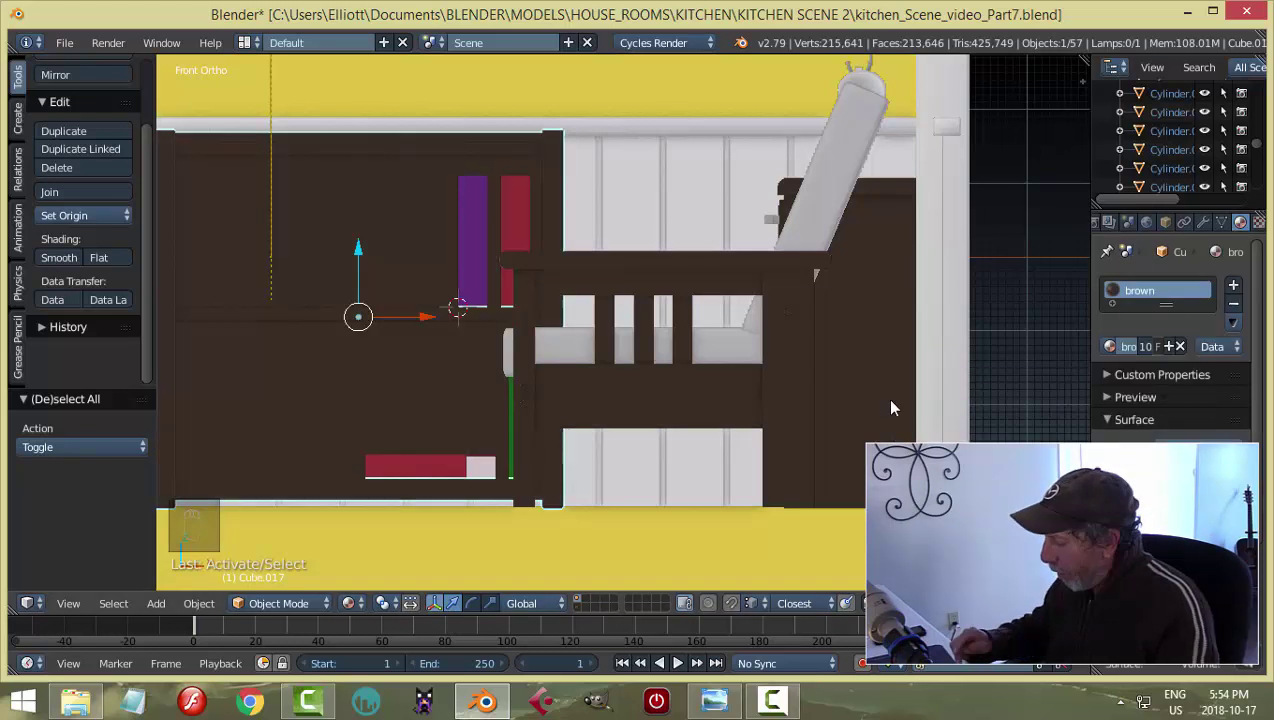
pyautogui.press('KP_0')
pyautogui.press('a')
pyautogui.press('shift+z')
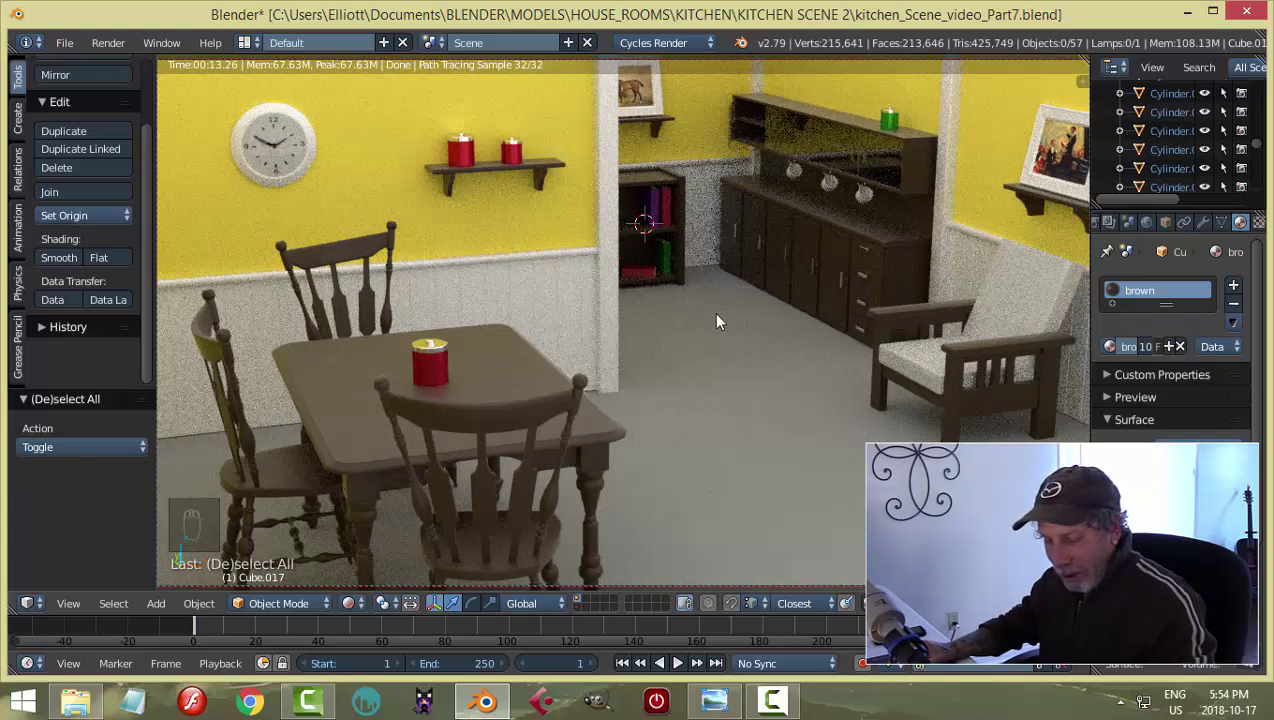
# Leave the rendered preview and return to the working view of the bookcase.
pyautogui.press('shift+z')
pyautogui.press('KP_0')
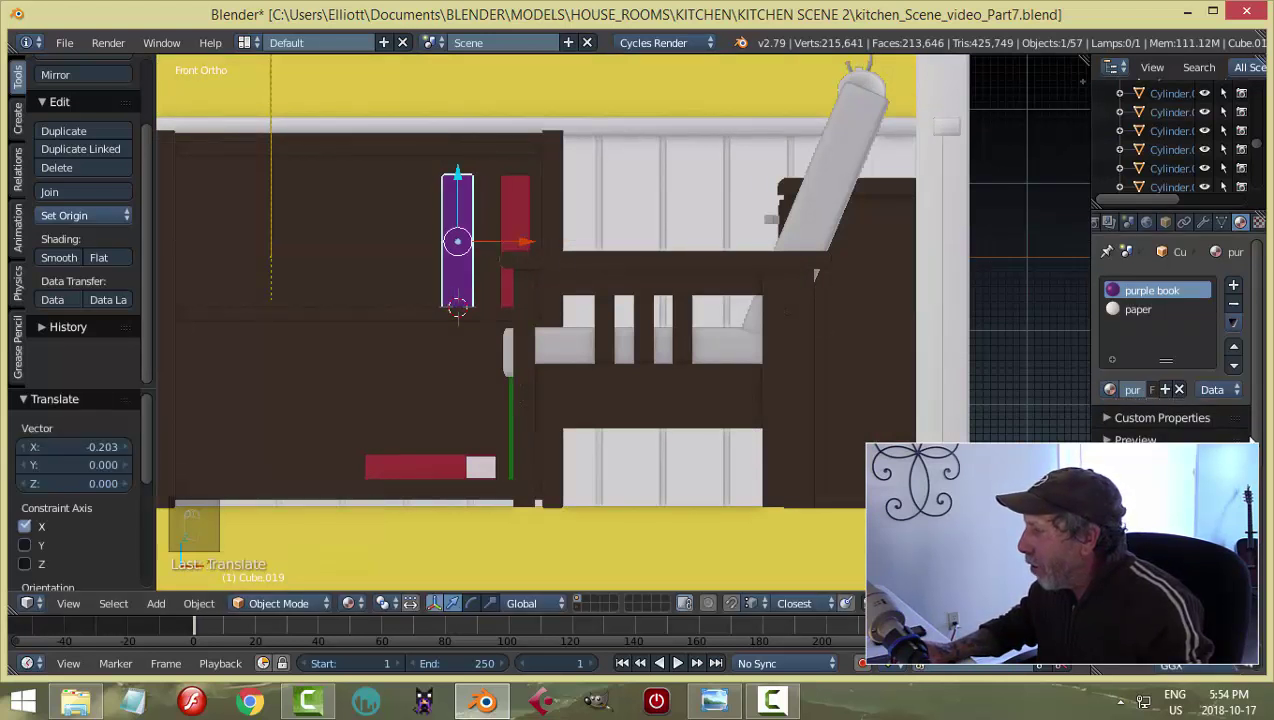
# Recolour the purple book blue with Fresnel driving the Mix Shader, then move the bookcase to another layer.
pyautogui.moveTo(1265, 461); pyautogui.dragTo(596, 410)
pyautogui.press('a')
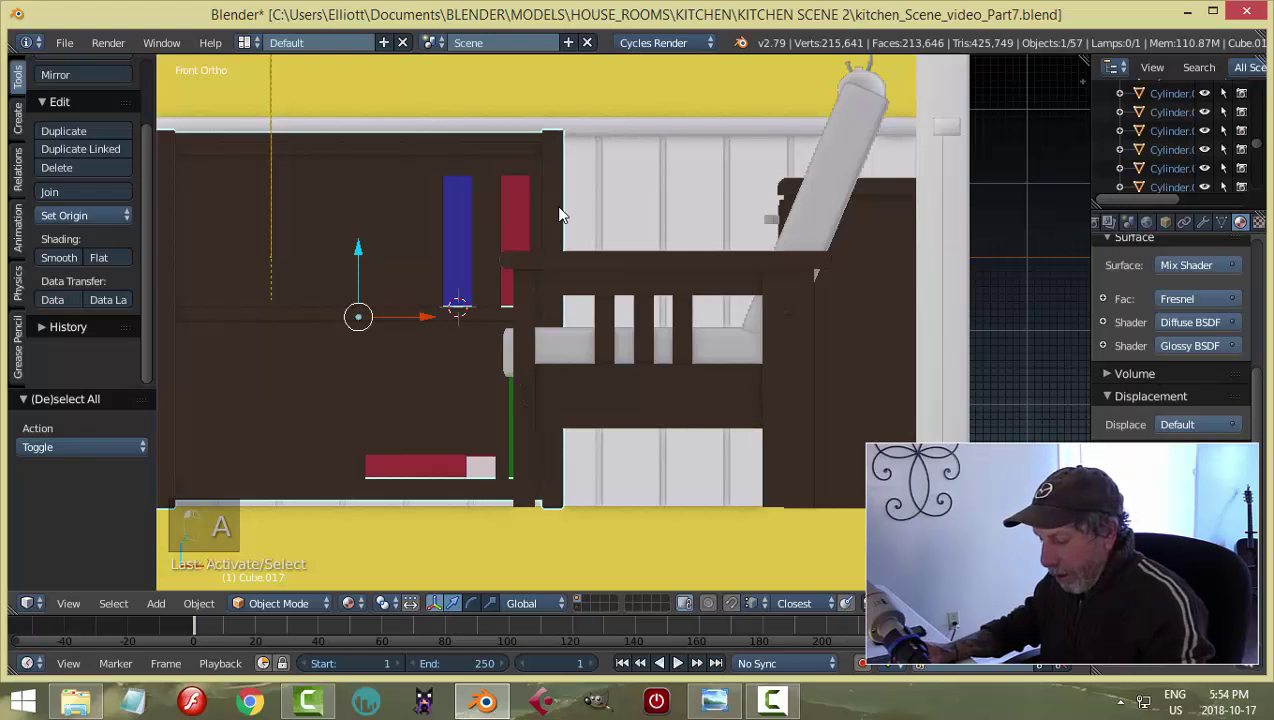
pyautogui.press('m')
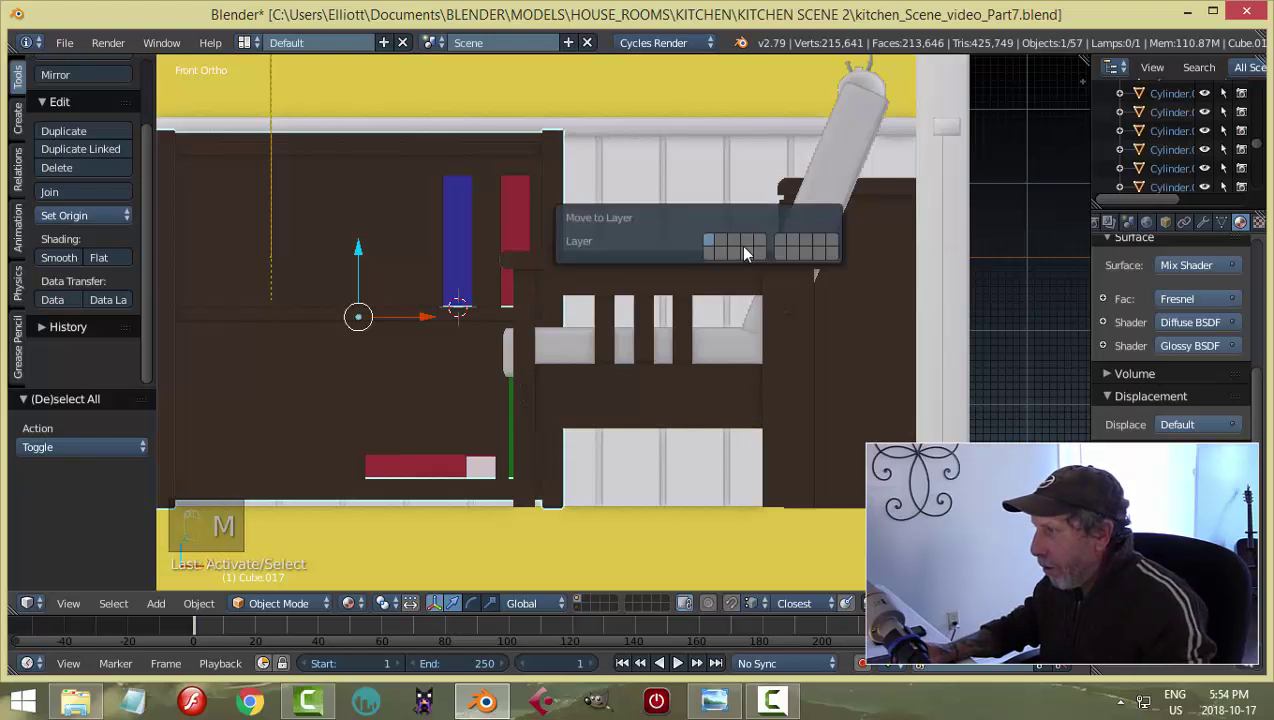
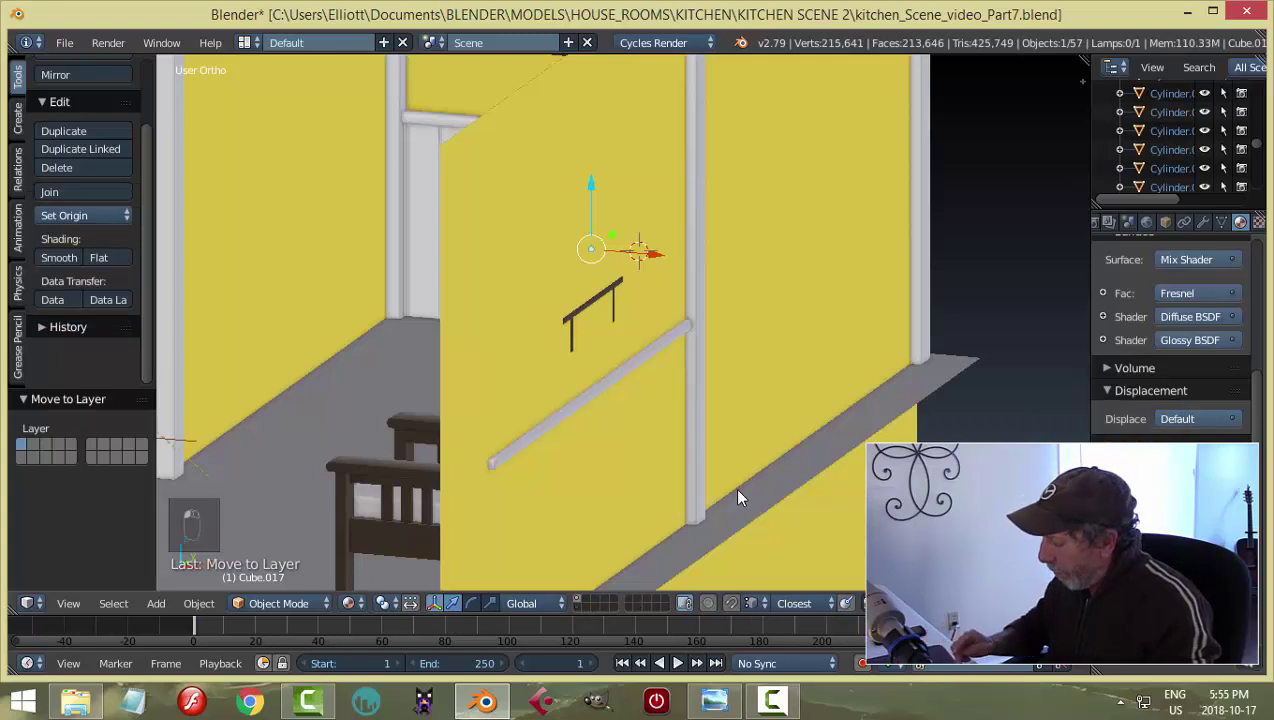
# Orbit back to the finished bookcase, save the file and look through the scene camera.
pyautogui.press('KP_1')
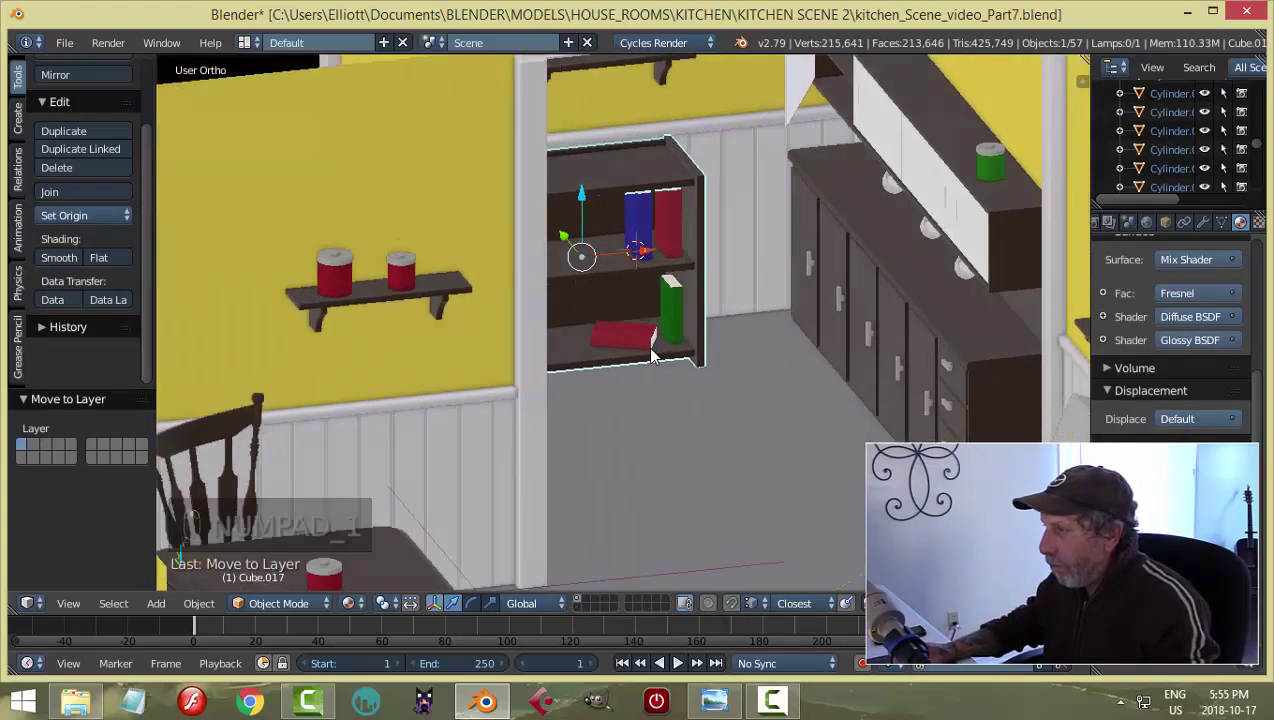
pyautogui.middleClick(633, 326)
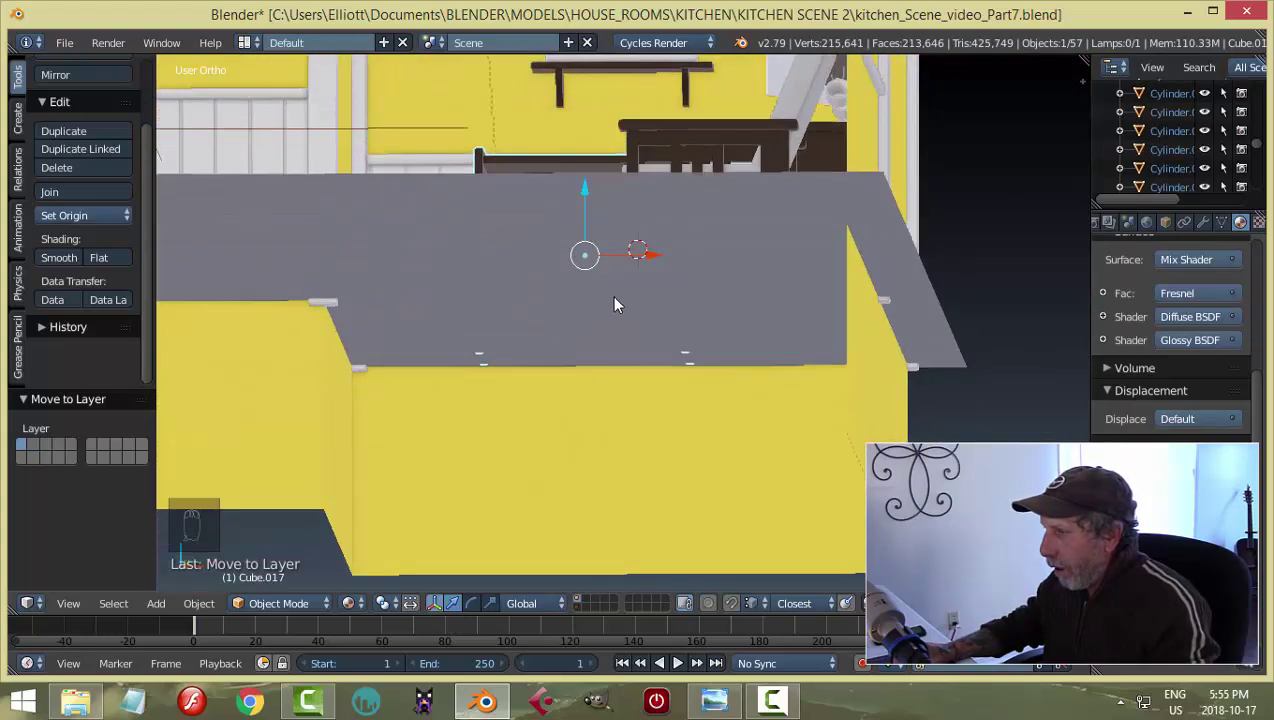
pyautogui.press('a')
pyautogui.middleClick(671, 368)
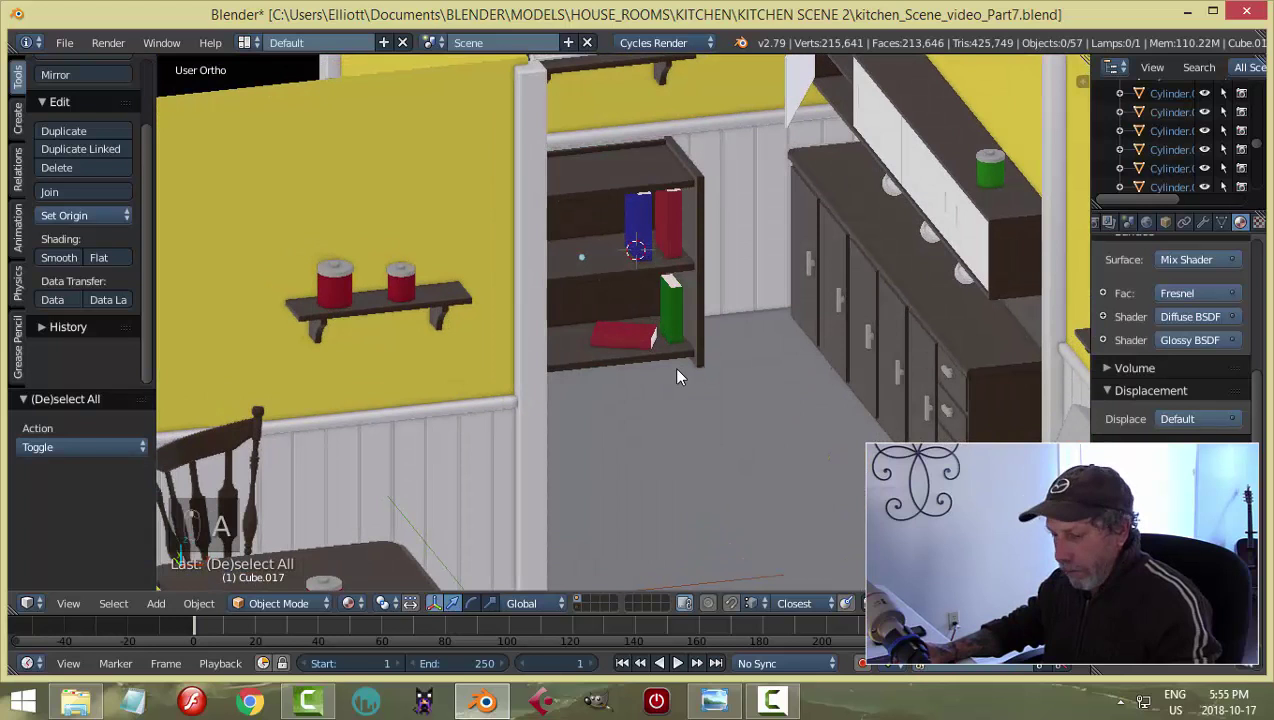
pyautogui.press('ctrl+s')
pyautogui.press('KP_0')
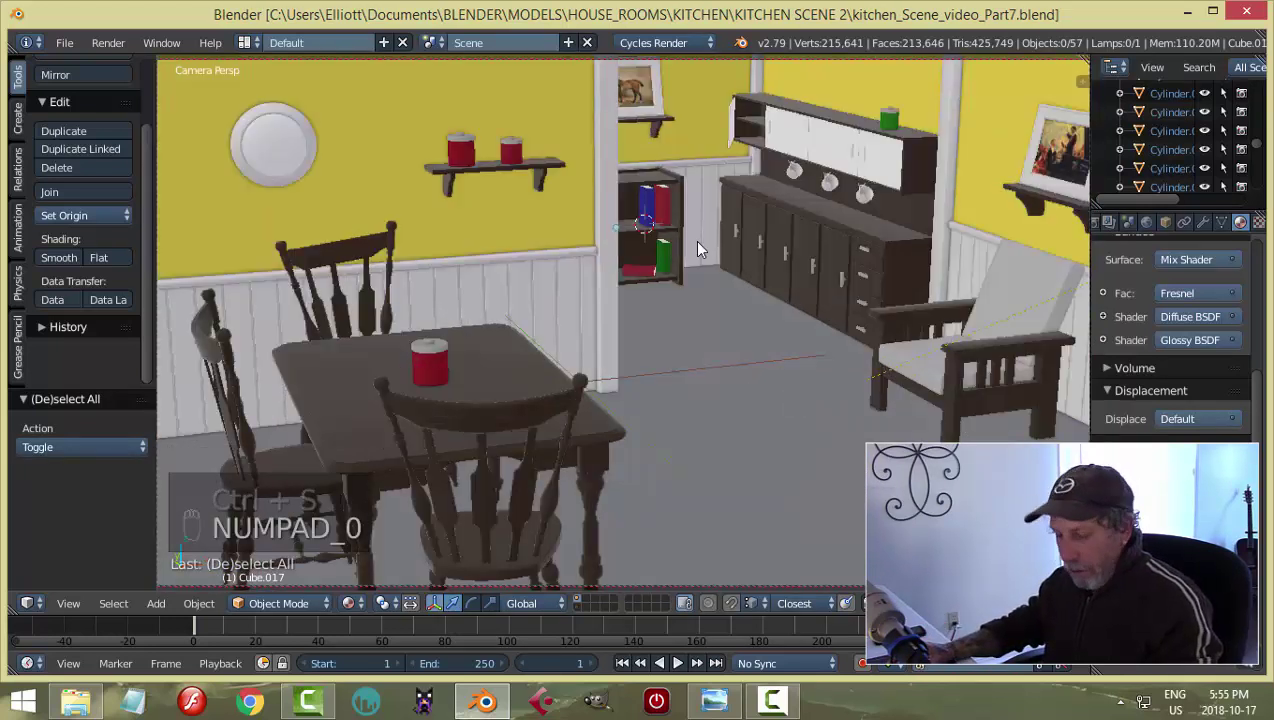
# Preview the camera view rendered, then return to solid shading outside the camera.
pyautogui.press('shift+z')
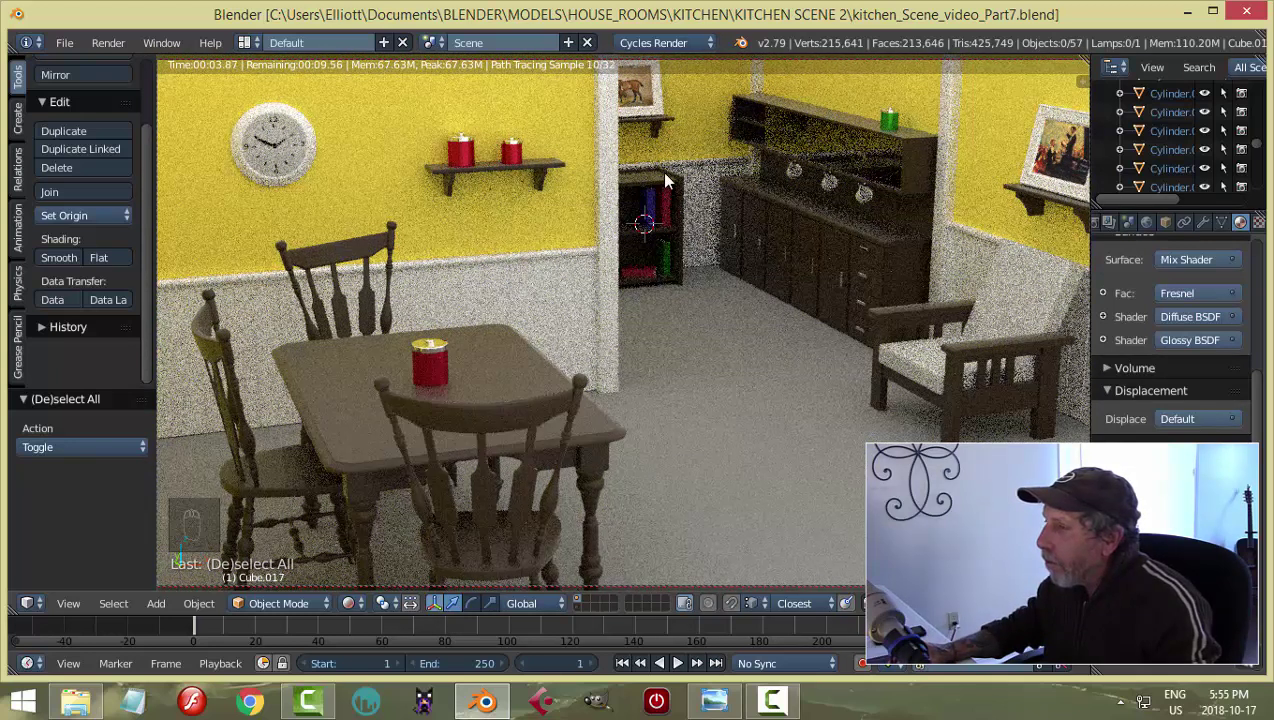
pyautogui.moveTo(729, 332); pyautogui.dragTo(731, 316)
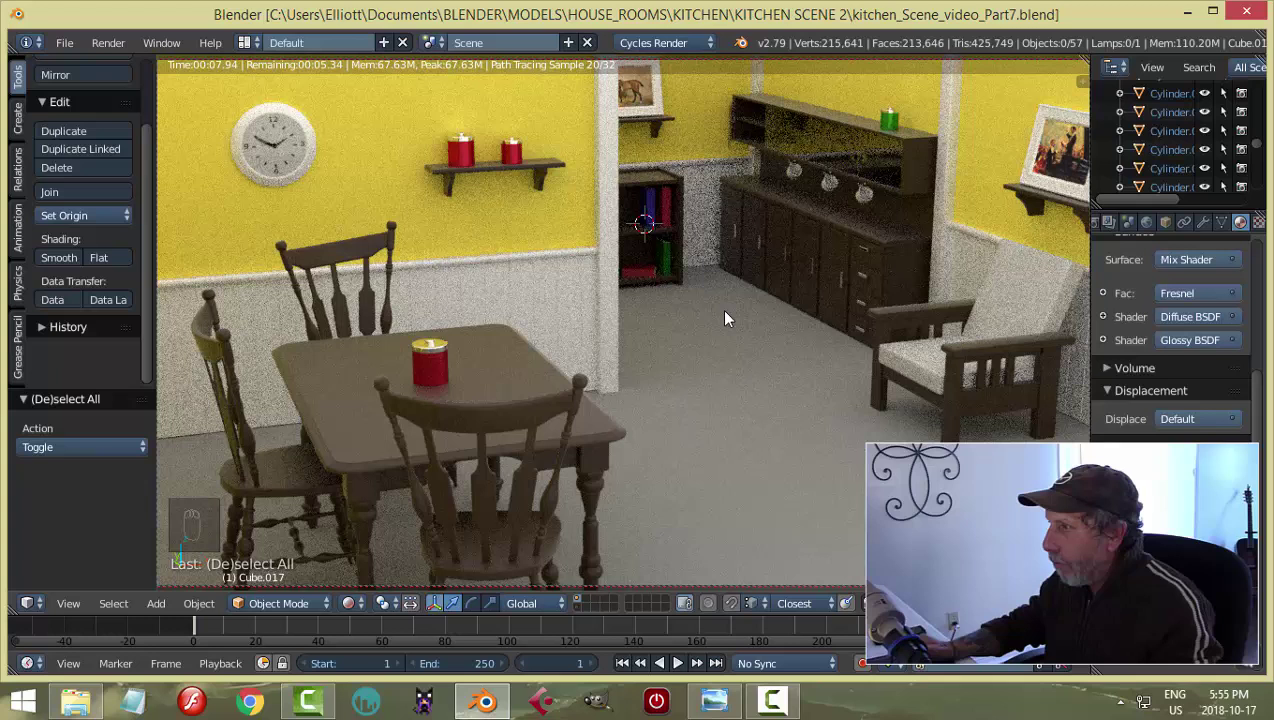
pyautogui.press('shift+z')
pyautogui.press('KP_0')
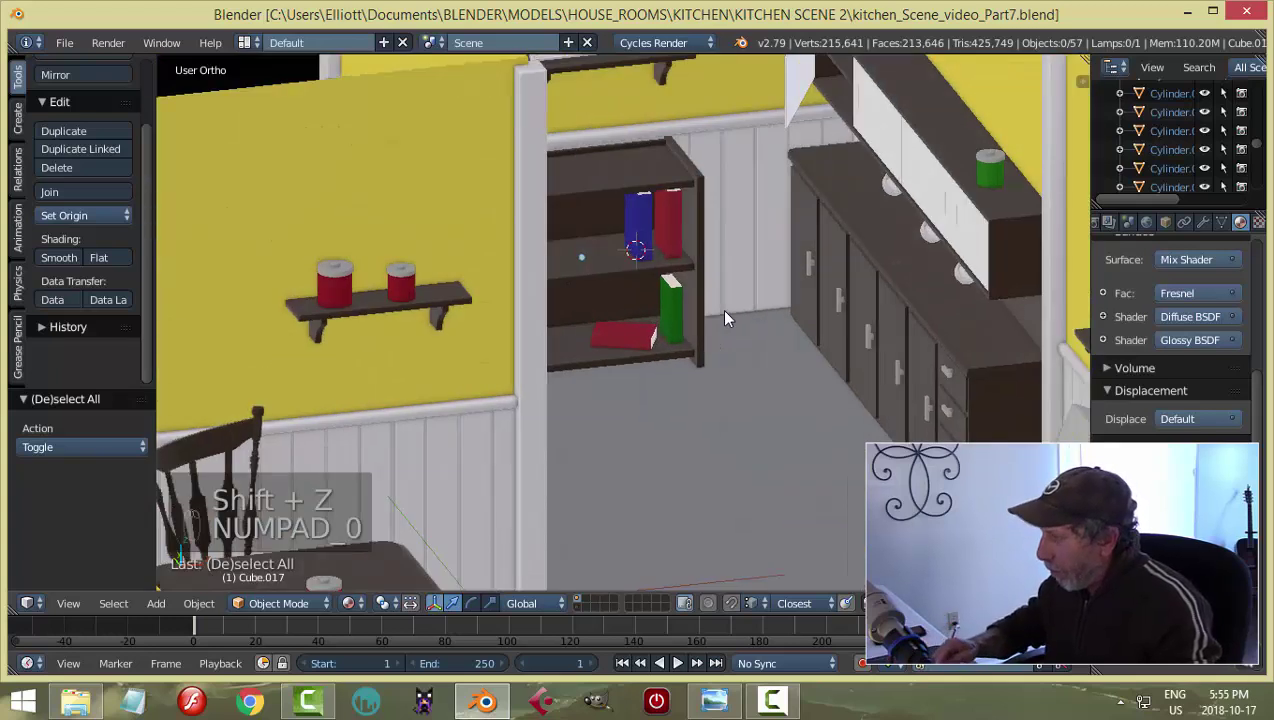
# Orbit to face the bookcase and mark a render border around it in camera view.
pyautogui.press('KP_7')
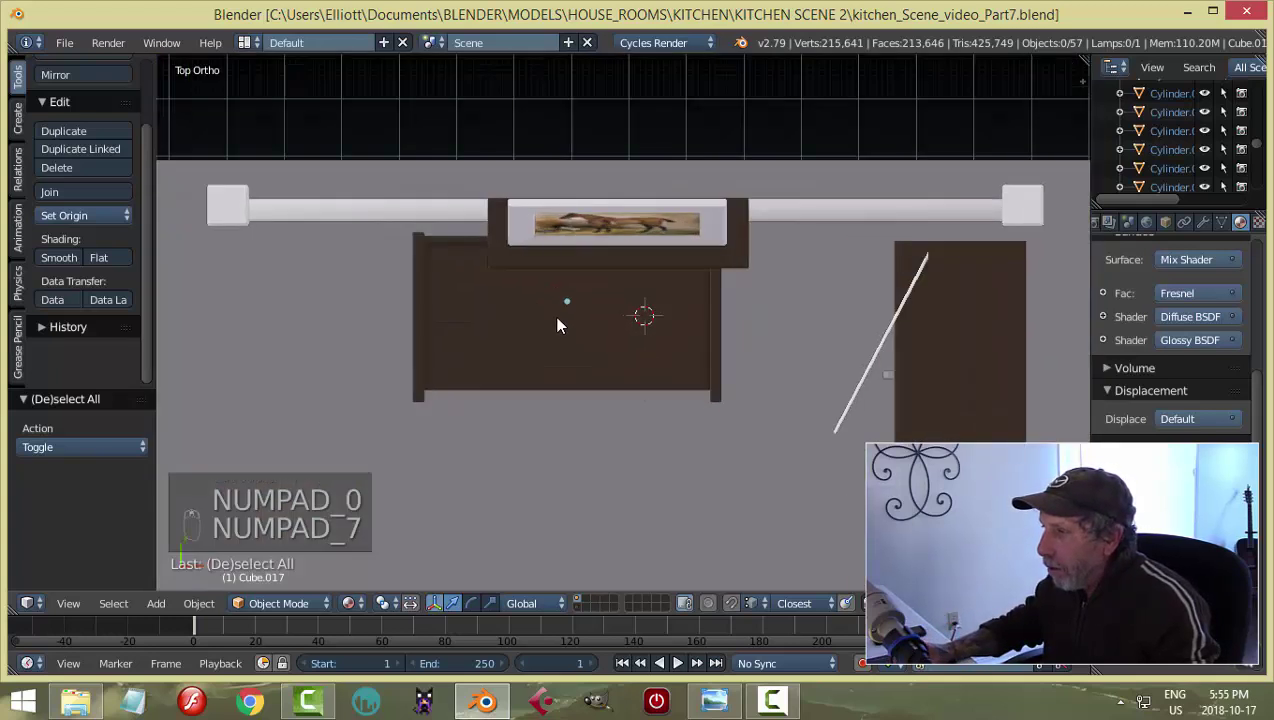
pyautogui.click(636, 291)
pyautogui.moveTo(640, 280); pyautogui.dragTo(719, 360)
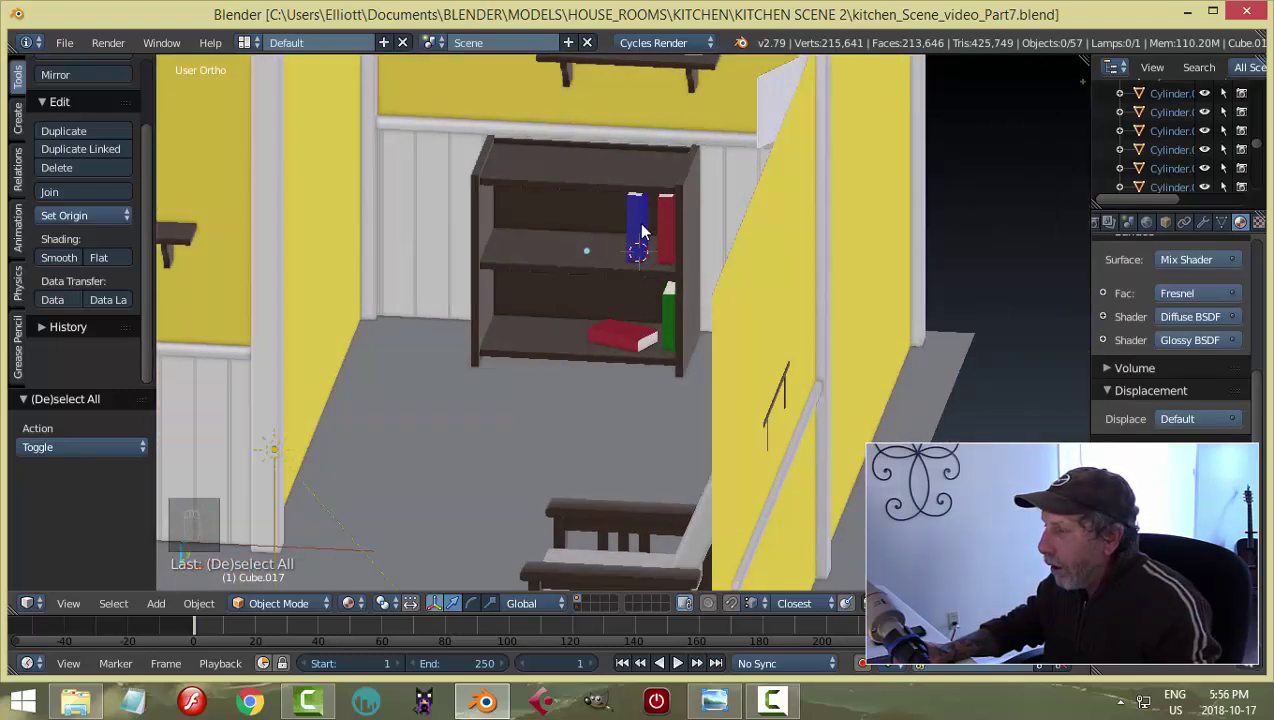
pyautogui.press('KP_0')
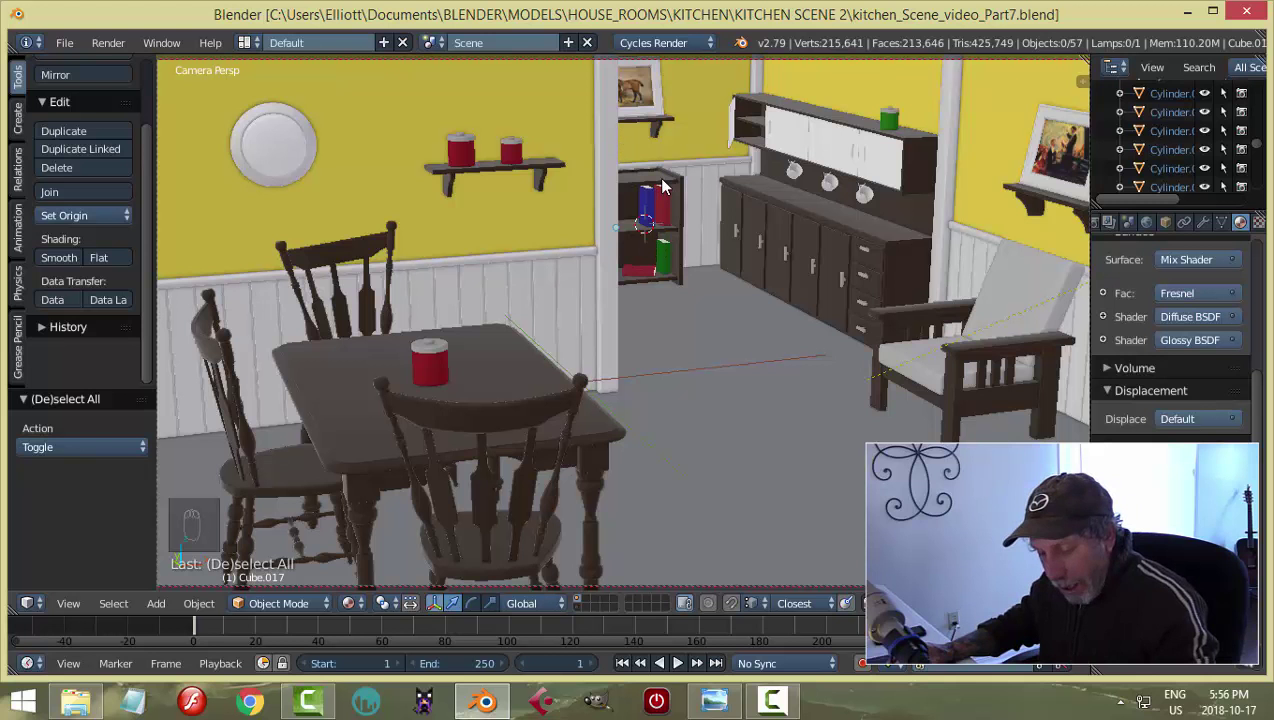
pyautogui.press('ctrl+b')
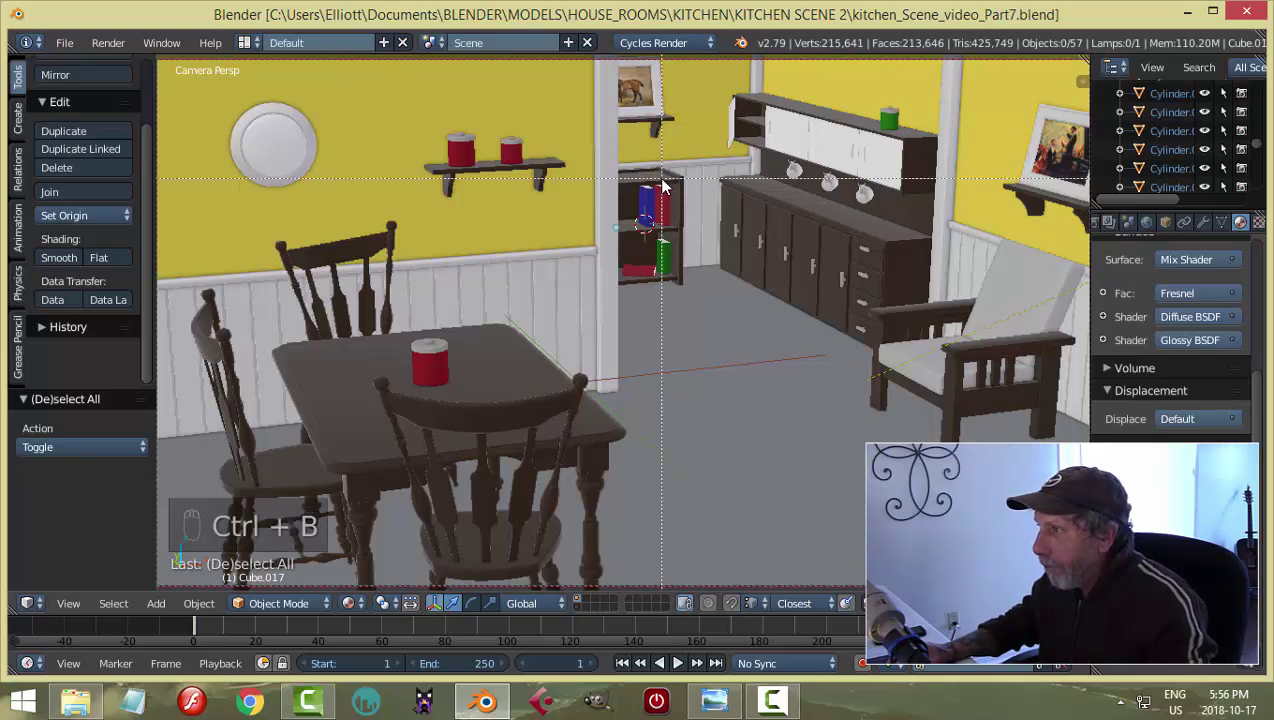
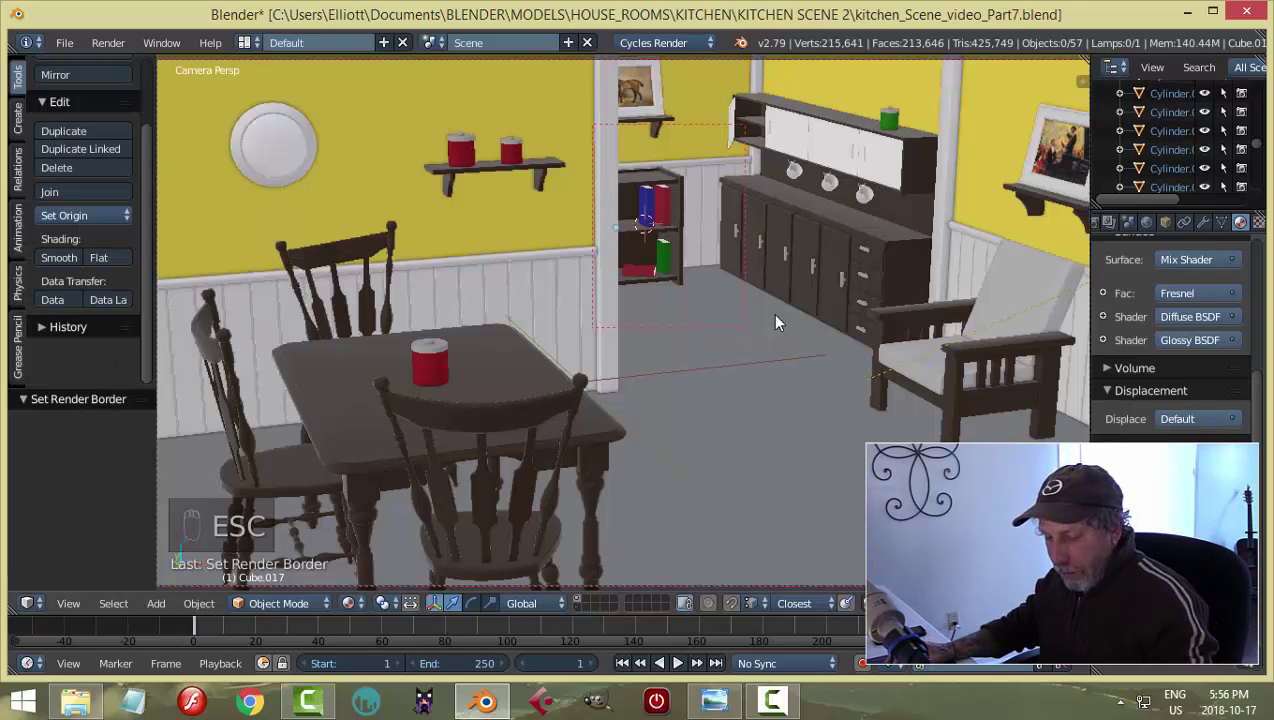
# Save over the kitchen file, zoom out over the whole kitchen and switch to an empty layer.
pyautogui.press('ctrl+alt+b')
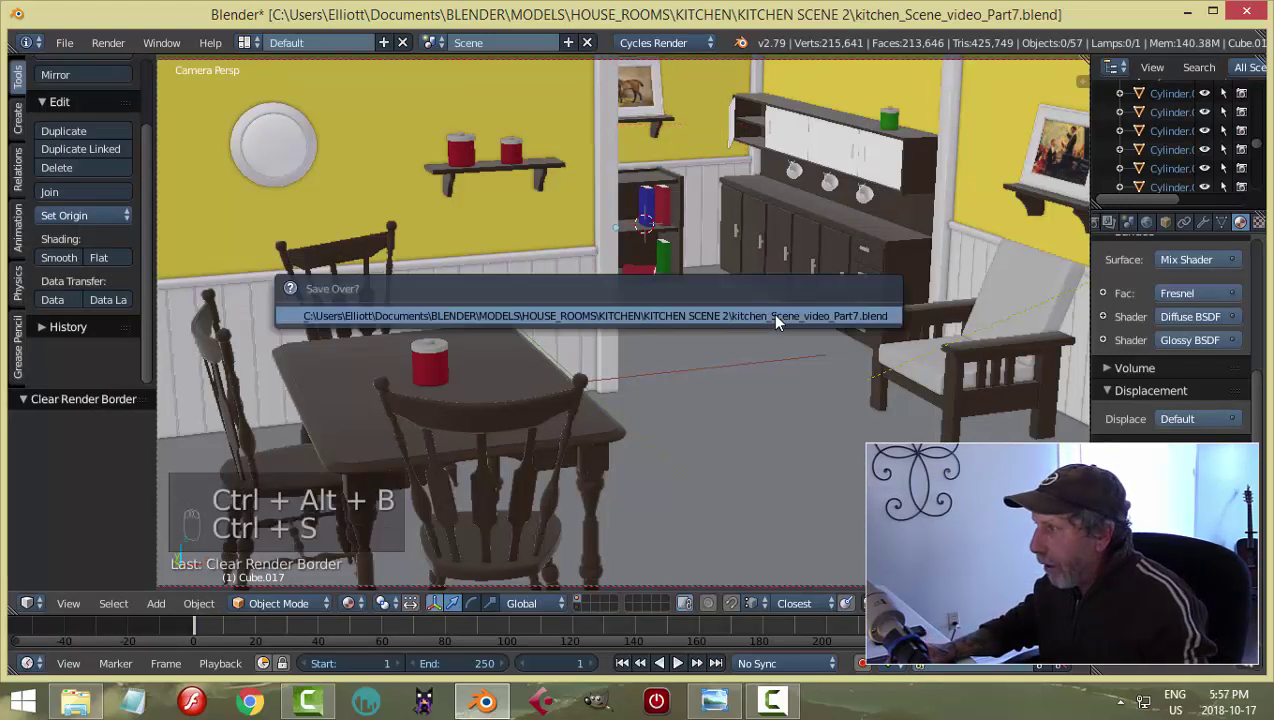
pyautogui.press('KP_0')
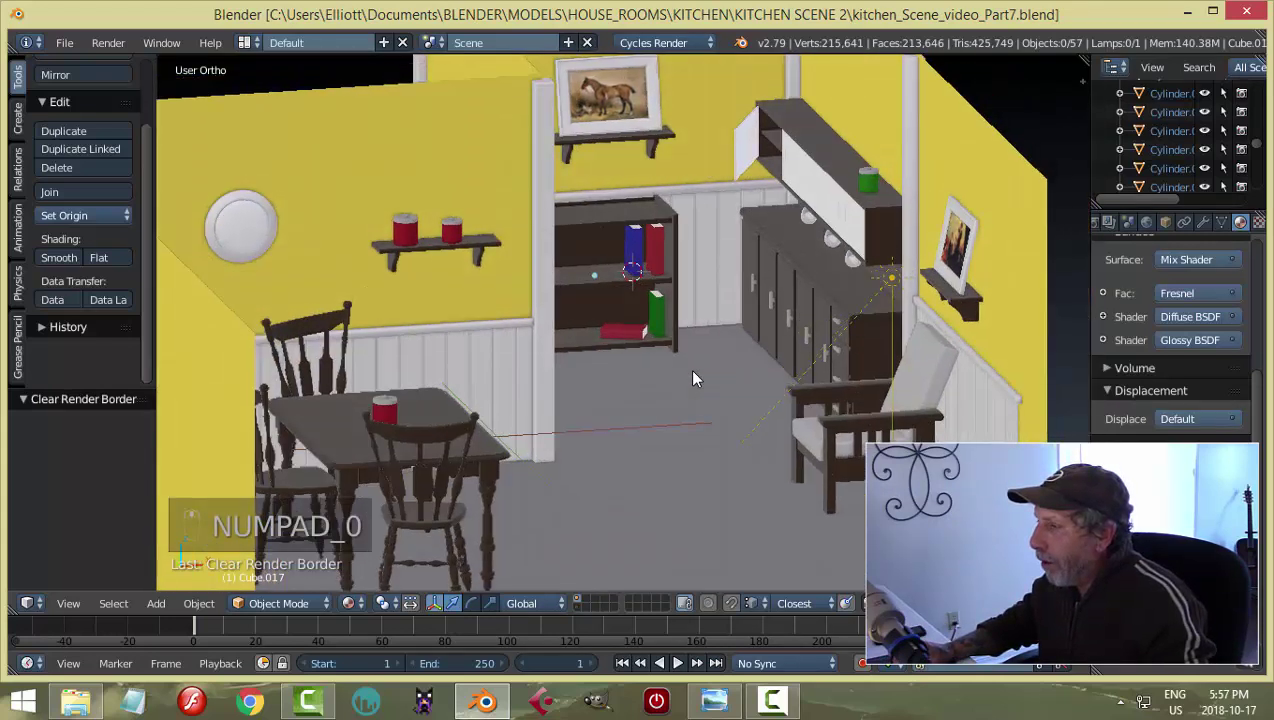
pyautogui.click(674, 336)
pyautogui.moveTo(636, 335); pyautogui.dragTo(630, 303)
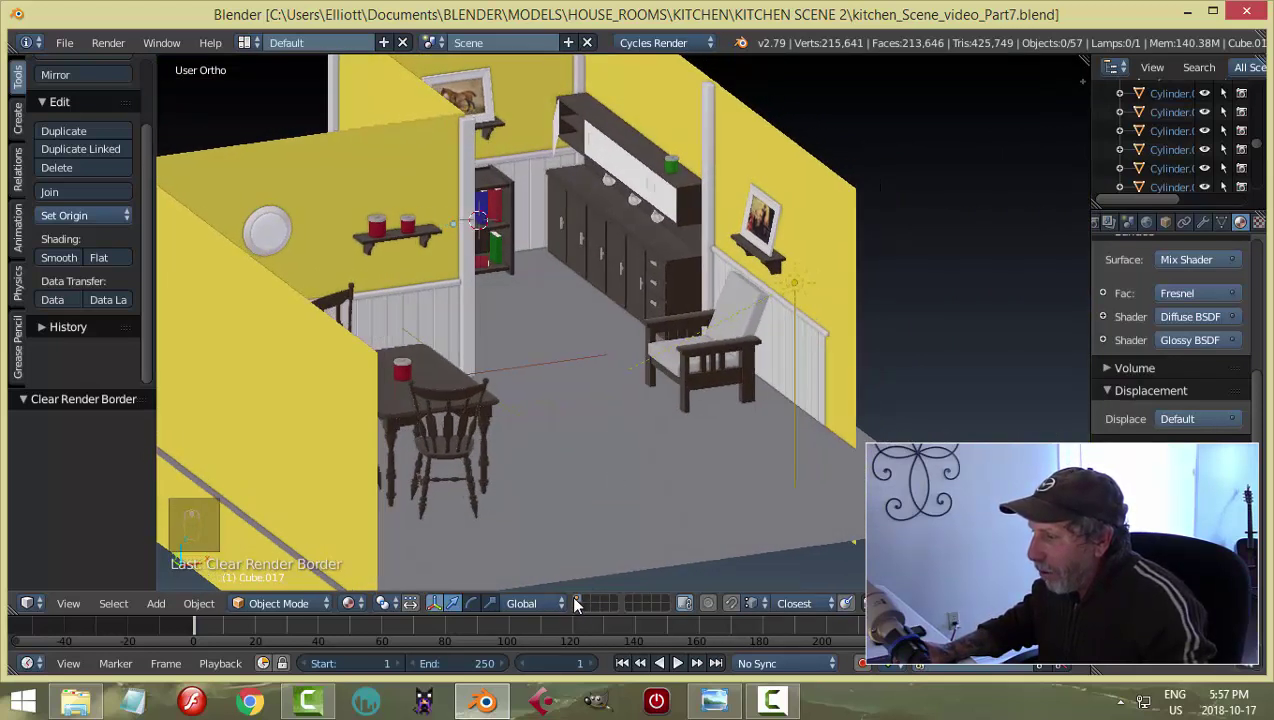
pyautogui.moveTo(589, 605); pyautogui.dragTo(705, 422)
# Centre the 3D cursor at the origin and add a new cube there in front view.
pyautogui.press('shift+c')
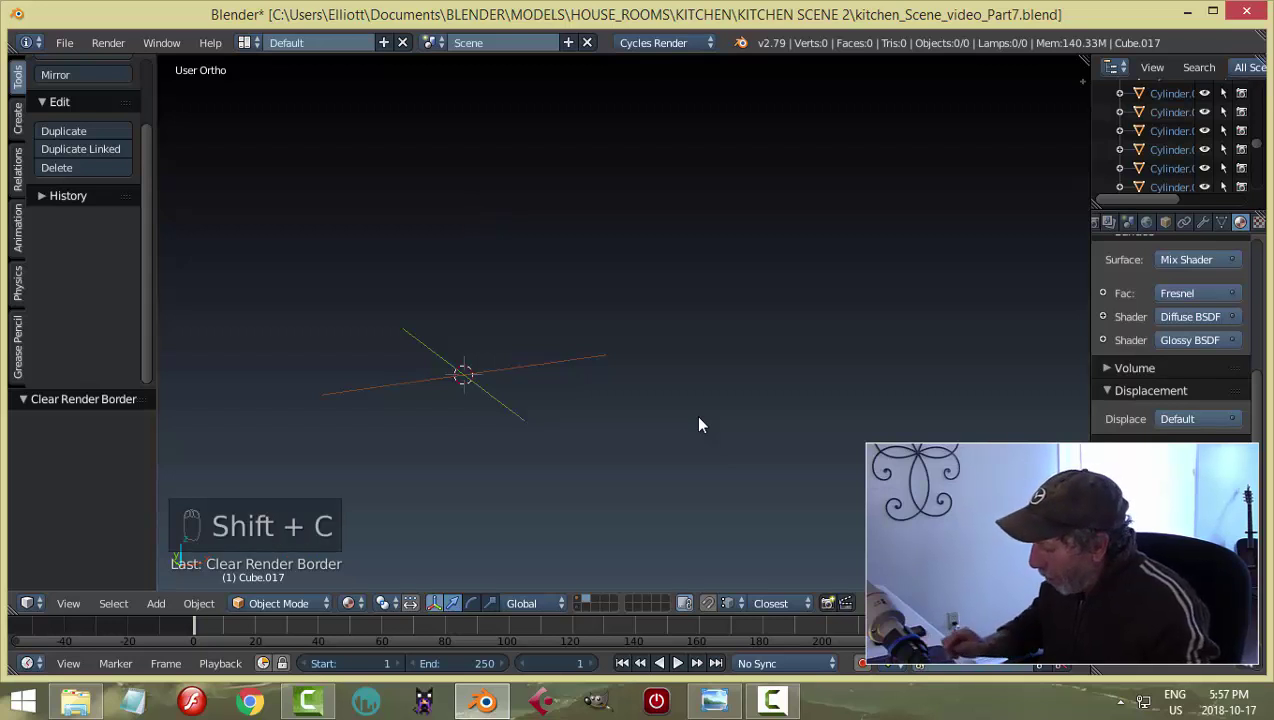
pyautogui.press('KP_1')
pyautogui.moveTo(476, 255); pyautogui.dragTo(678, 325)
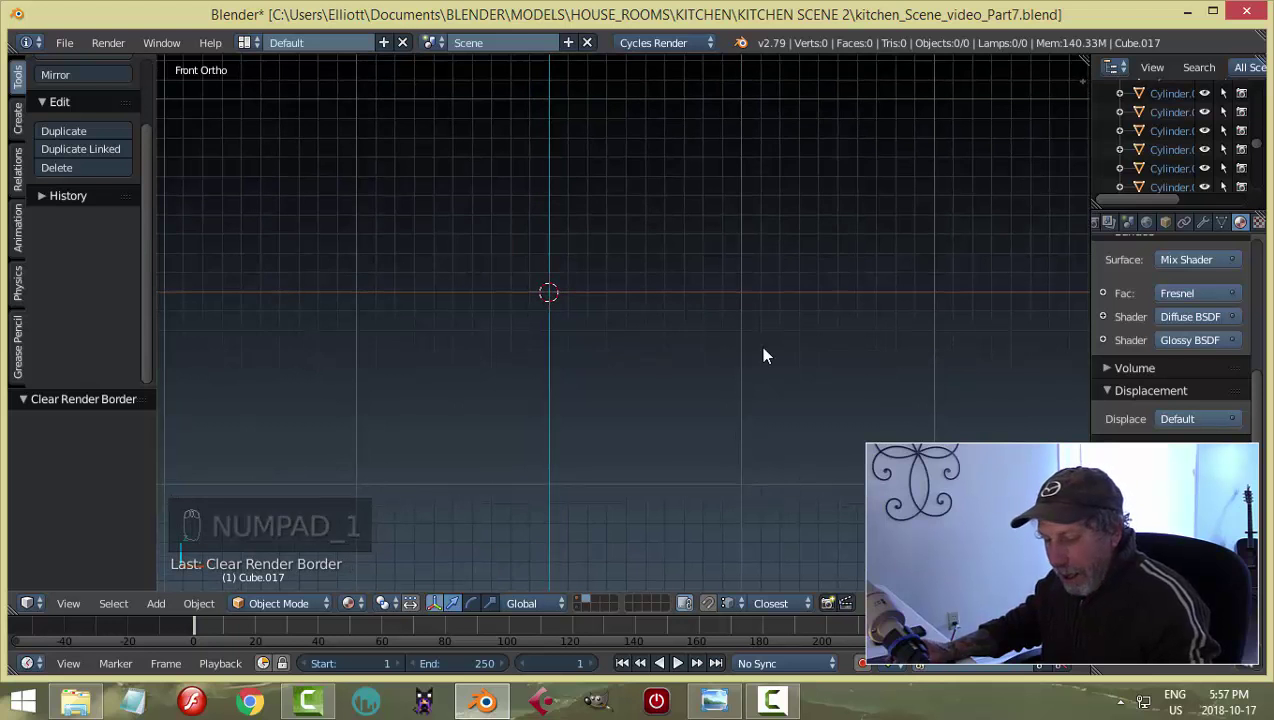
pyautogui.press('shift+a')
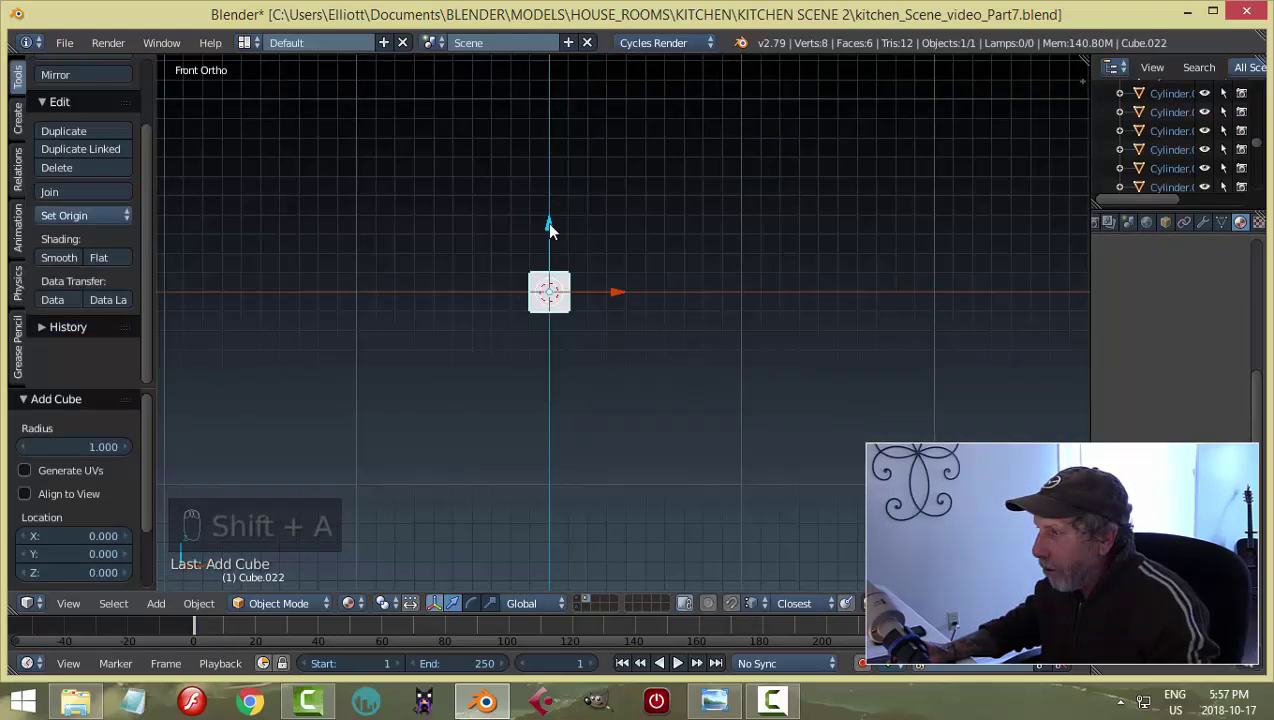
pyautogui.click(559, 207)
# Zoom in on the new cube and enter Edit Mode to start shaping it.
pyautogui.moveTo(625, 358); pyautogui.dragTo(360, 605)
pyautogui.press('KP_Decimal')
pyautogui.click(360, 605)
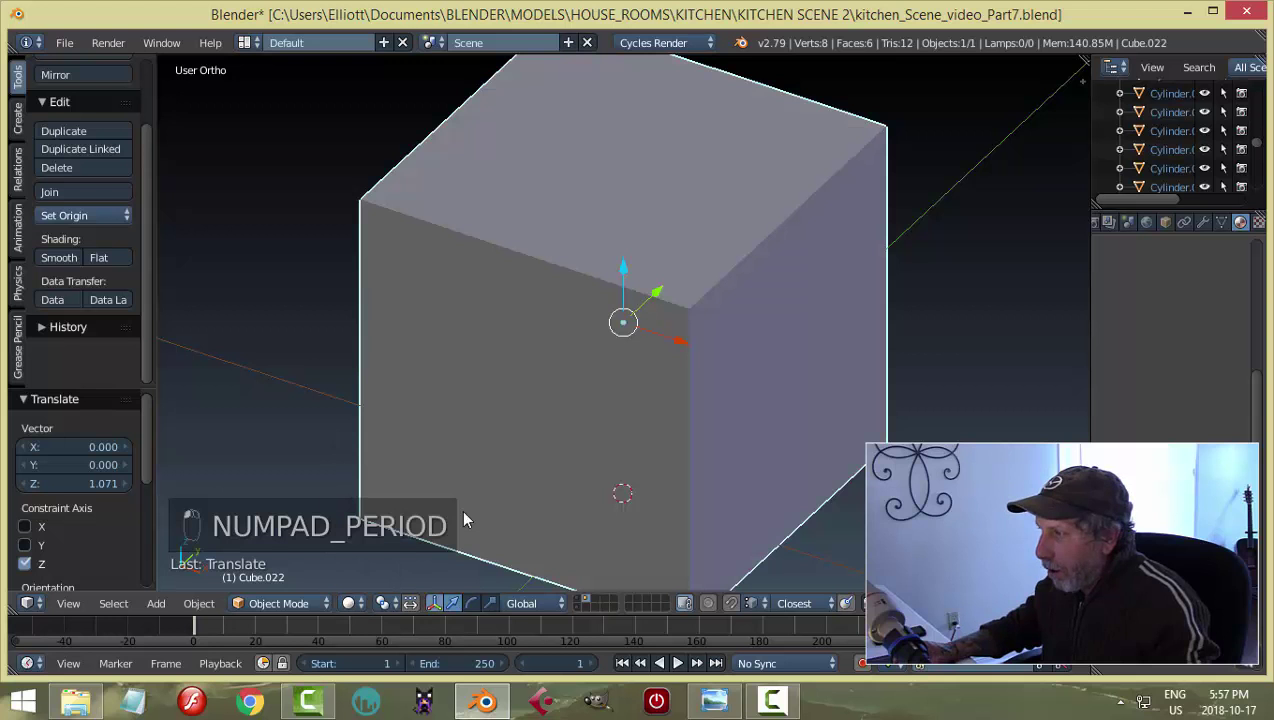
pyautogui.middleClick(690, 433)
pyautogui.press('Tab')
pyautogui.press('s')
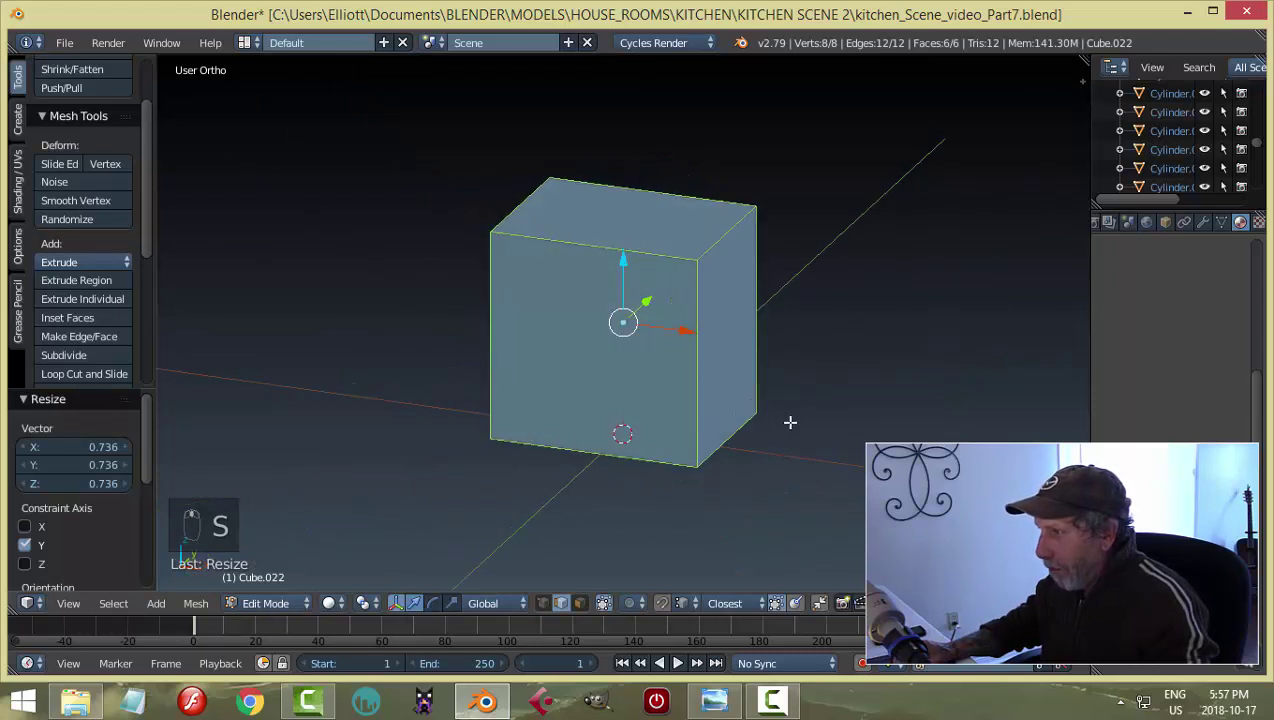
# Stretch the cube along X and spread horizontal and vertical loop cuts toward its edges.
pyautogui.press('s')
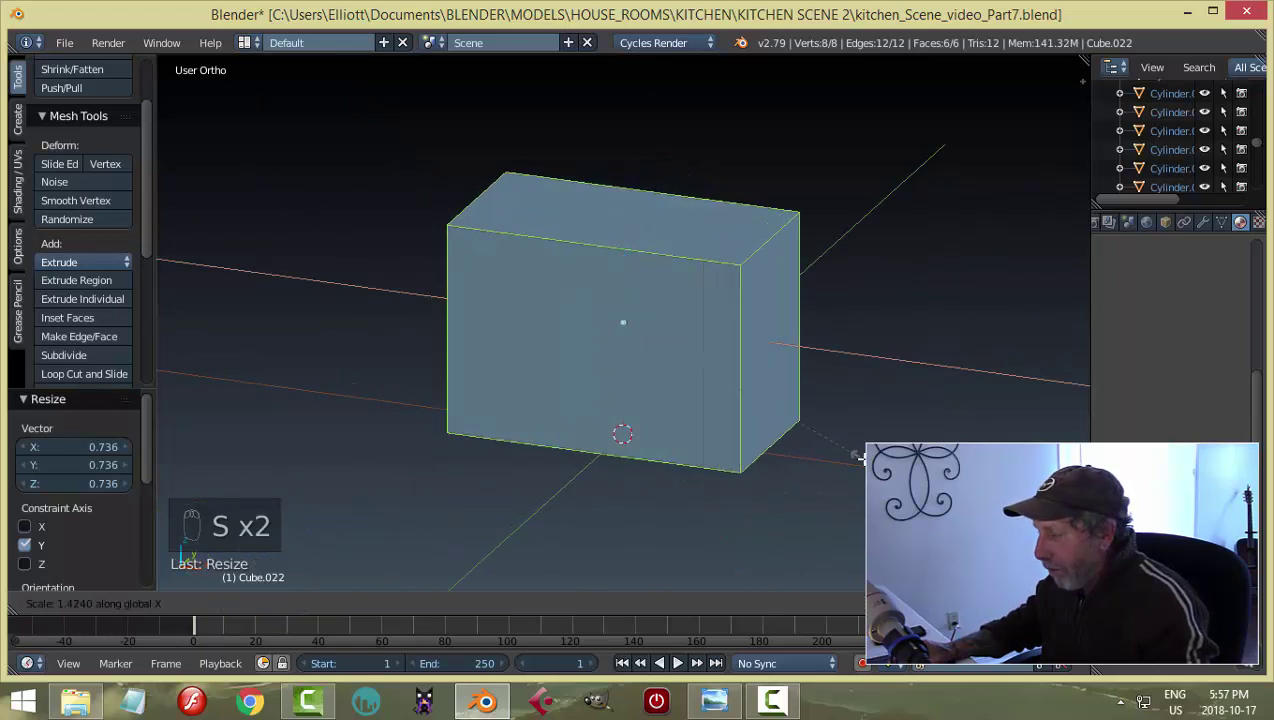
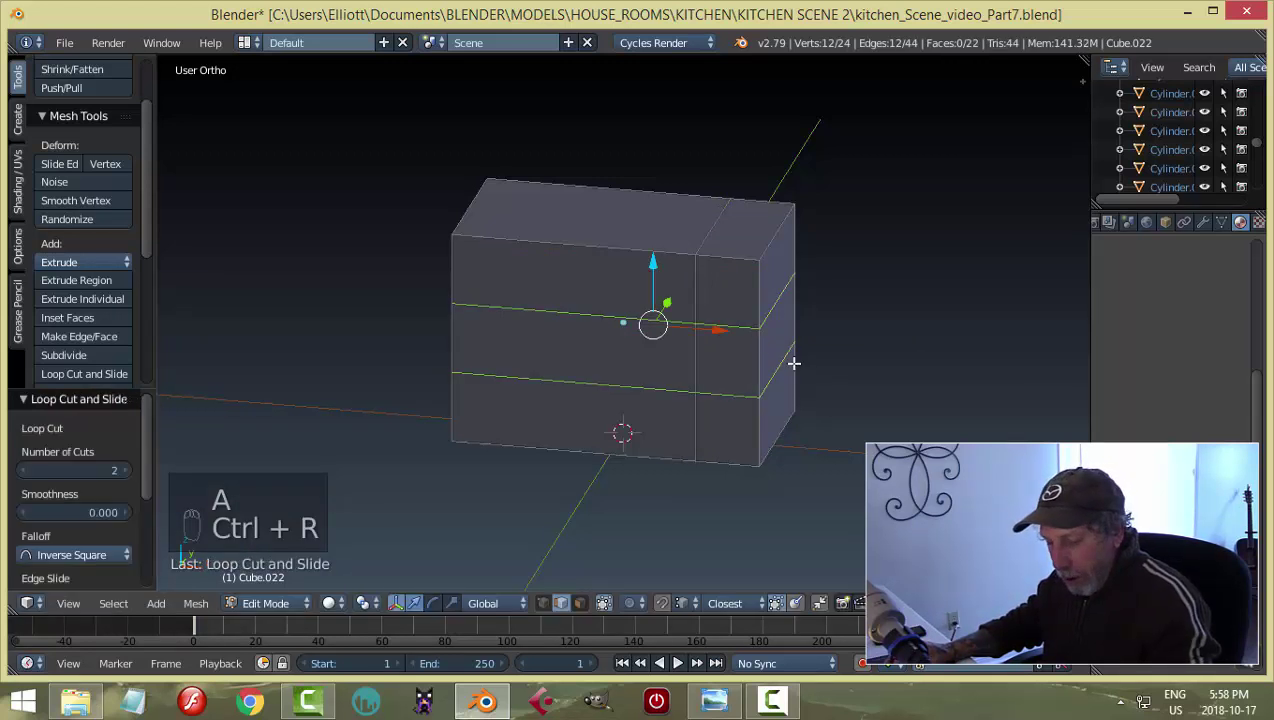
pyautogui.press('s')
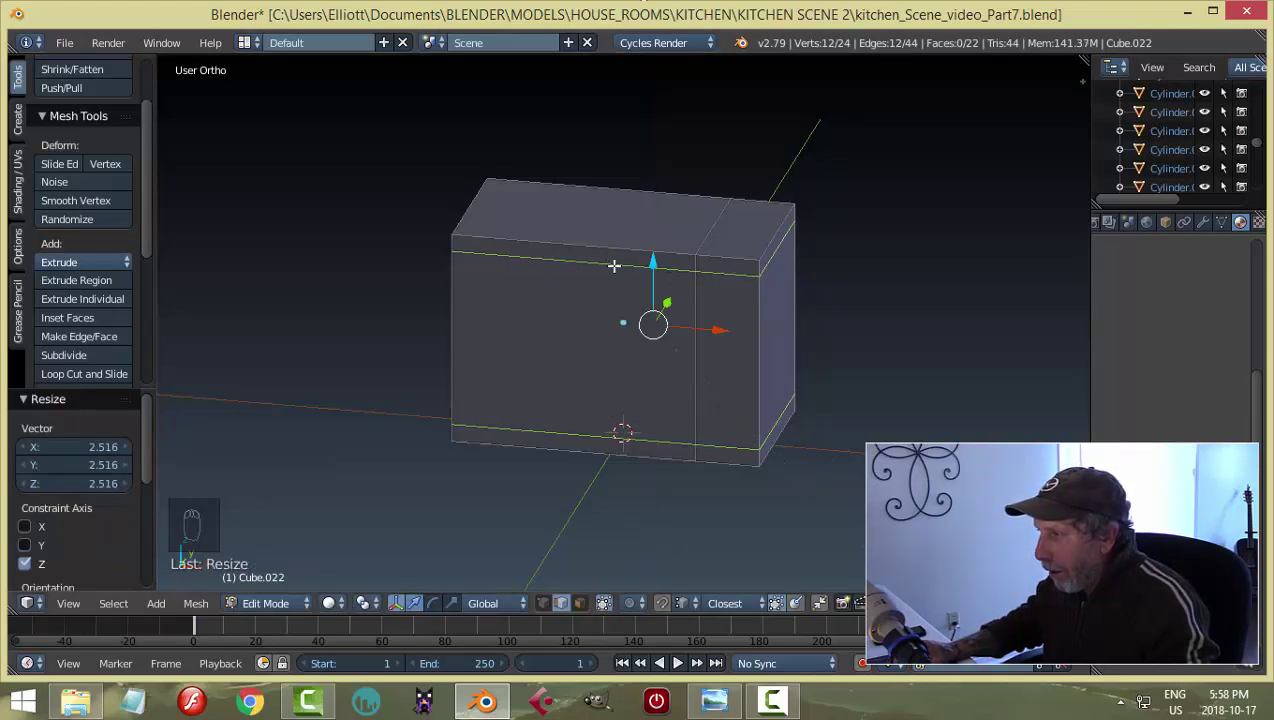
pyautogui.press('ctrl+r')
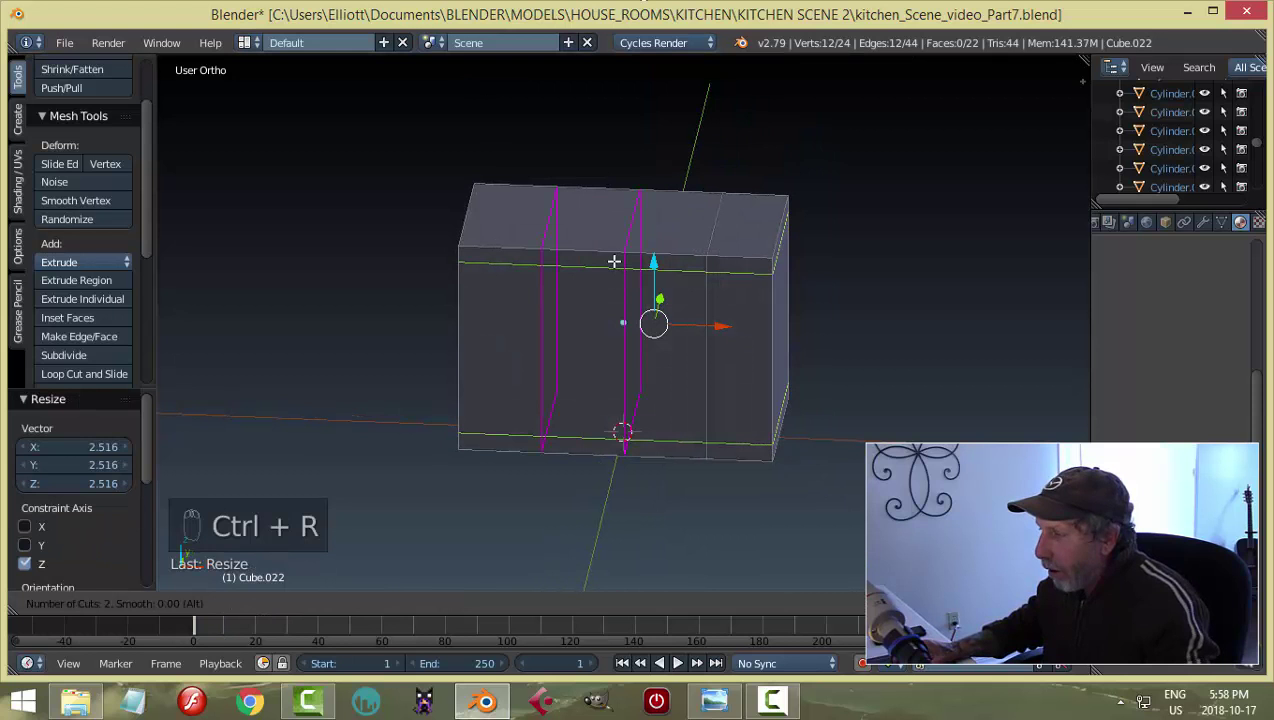
pyautogui.press('s')
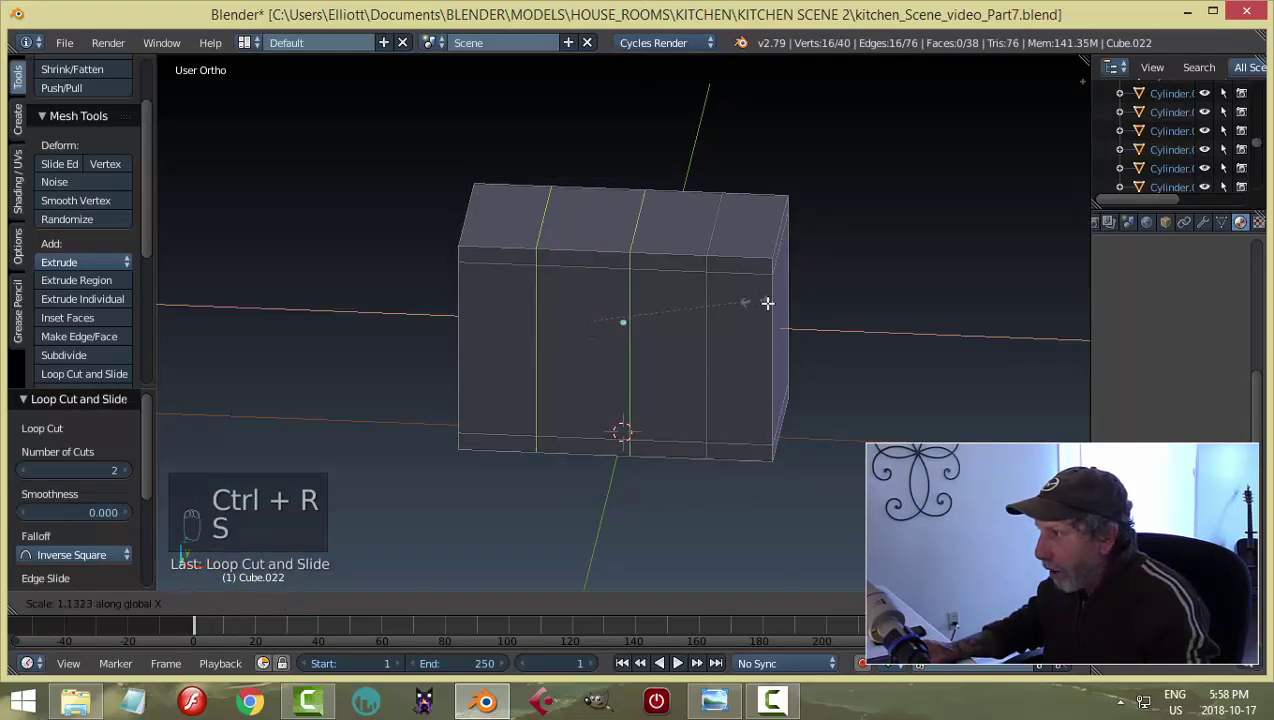
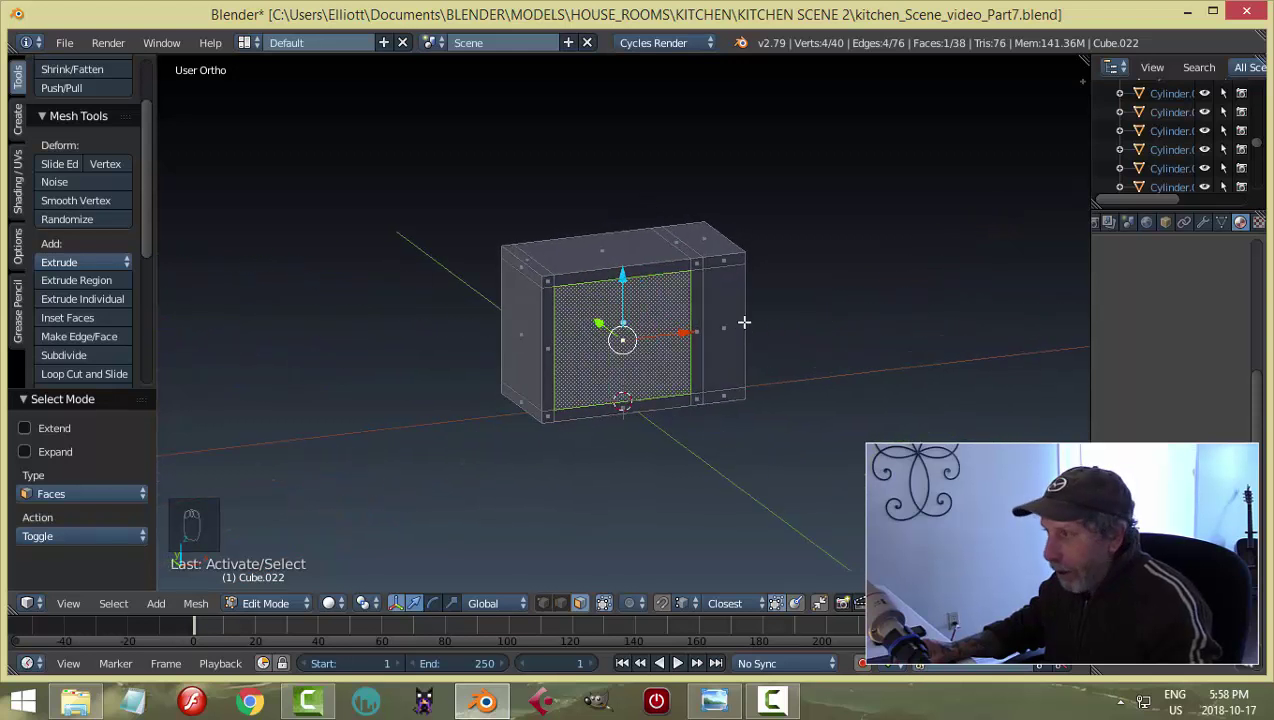
# Select the whole box mesh and scale it along Y to make the box deeper.
pyautogui.press('a')
pyautogui.press('a')
pyautogui.press('s')
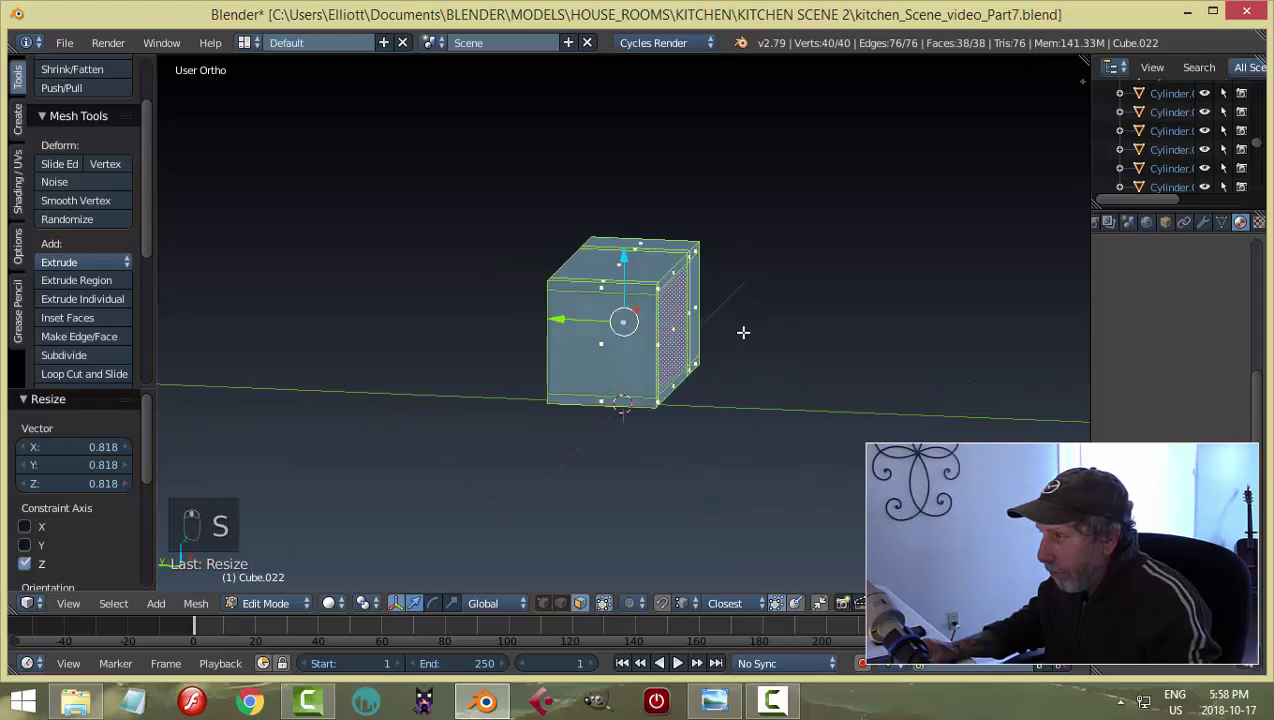
pyautogui.press('s')
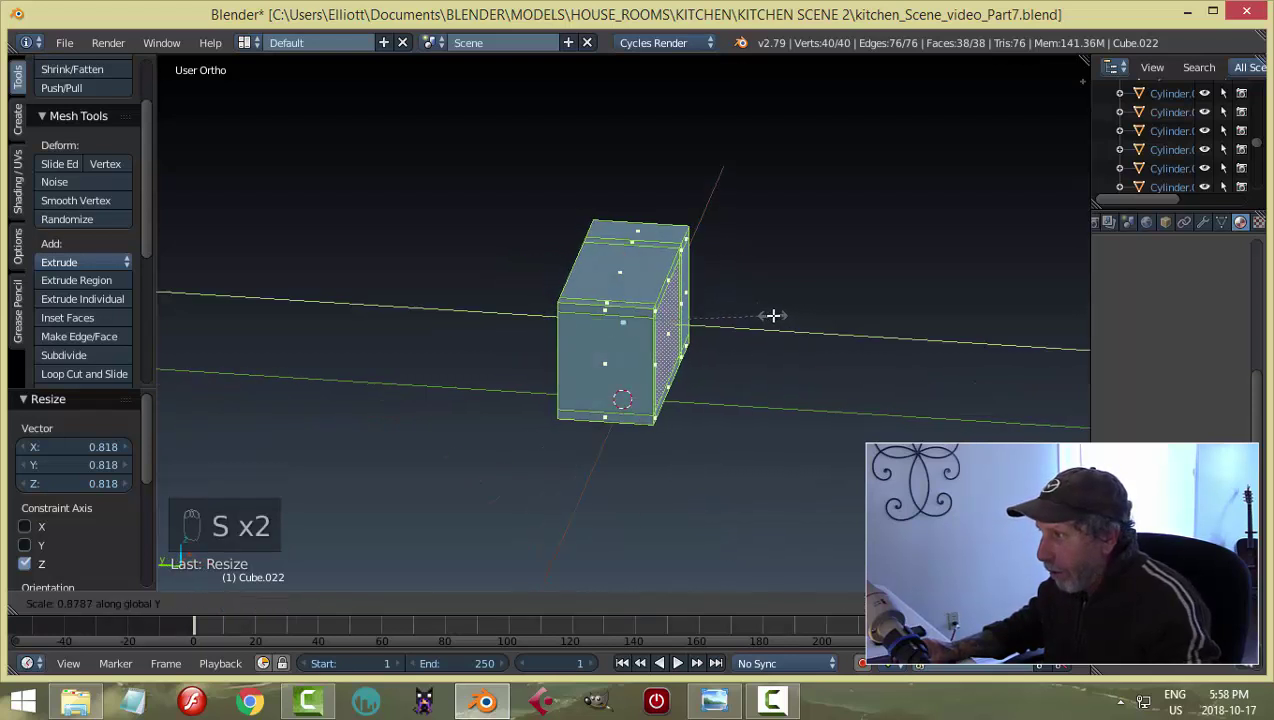
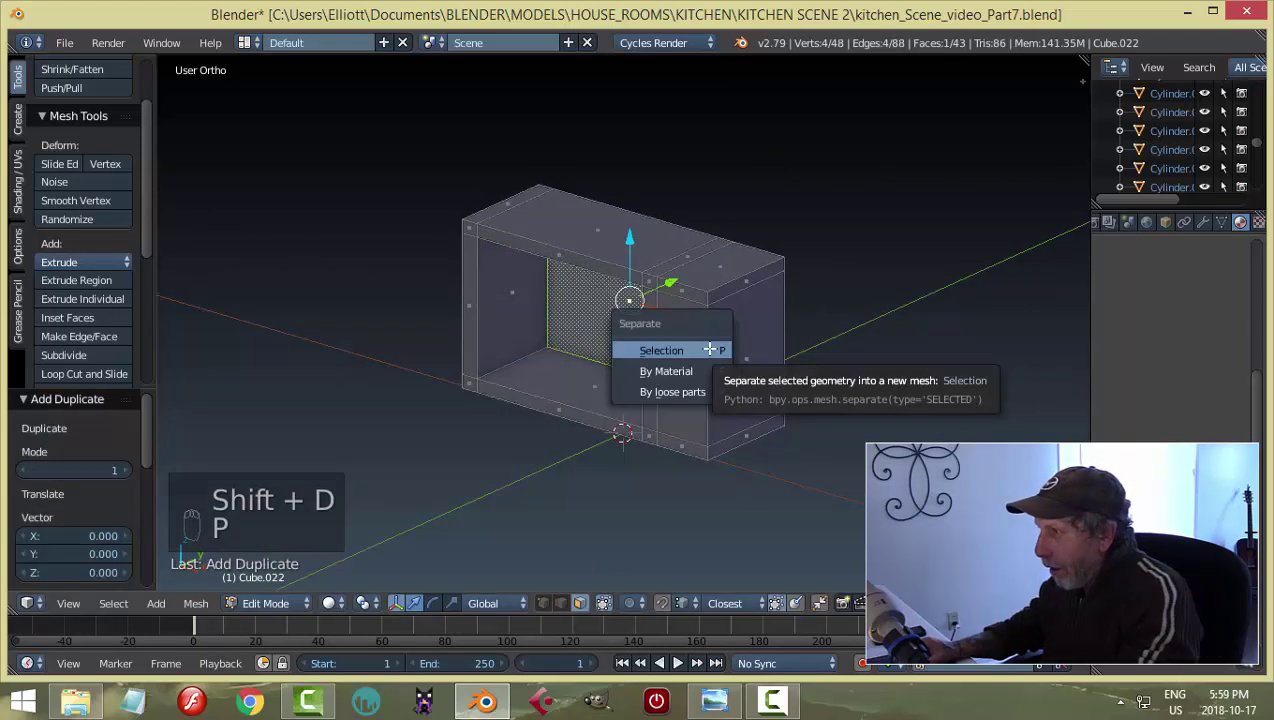
# Separate the recessed front panel into its own door object and move it out in front.
pyautogui.press('Tab')
pyautogui.moveTo(601, 308); pyautogui.dragTo(128, 258)
pyautogui.click(128, 258)
pyautogui.moveTo(646, 381); pyautogui.dragTo(571, 404)
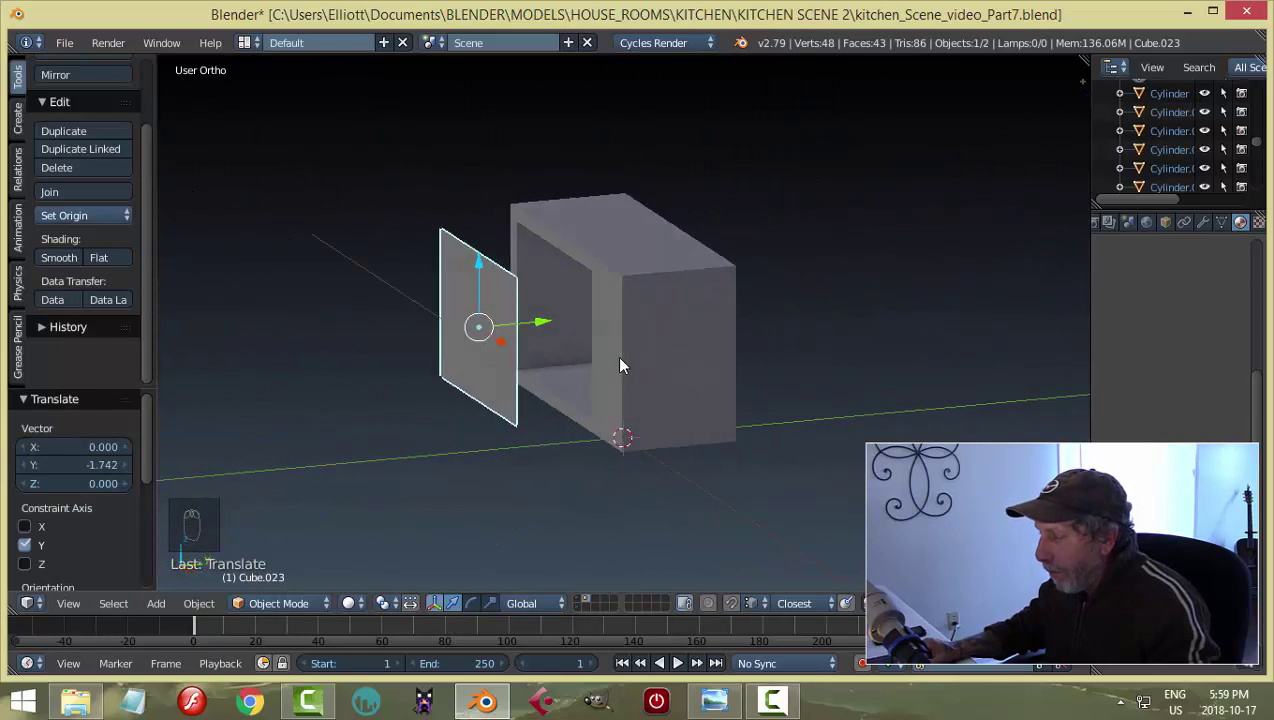
# Check the door against the box from a new angle and enter Edit Mode on the door.
pyautogui.moveTo(516, 373); pyautogui.dragTo(613, 360)
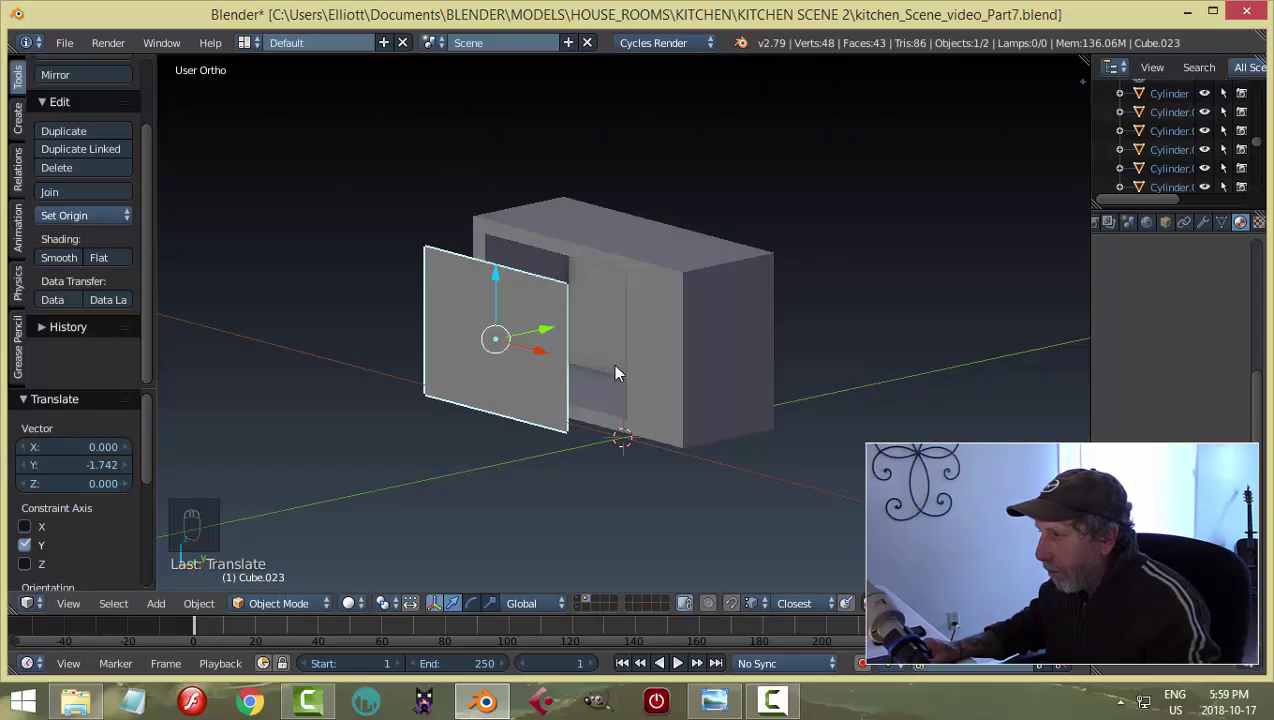
pyautogui.moveTo(591, 395); pyautogui.dragTo(620, 378)
pyautogui.press('Tab')
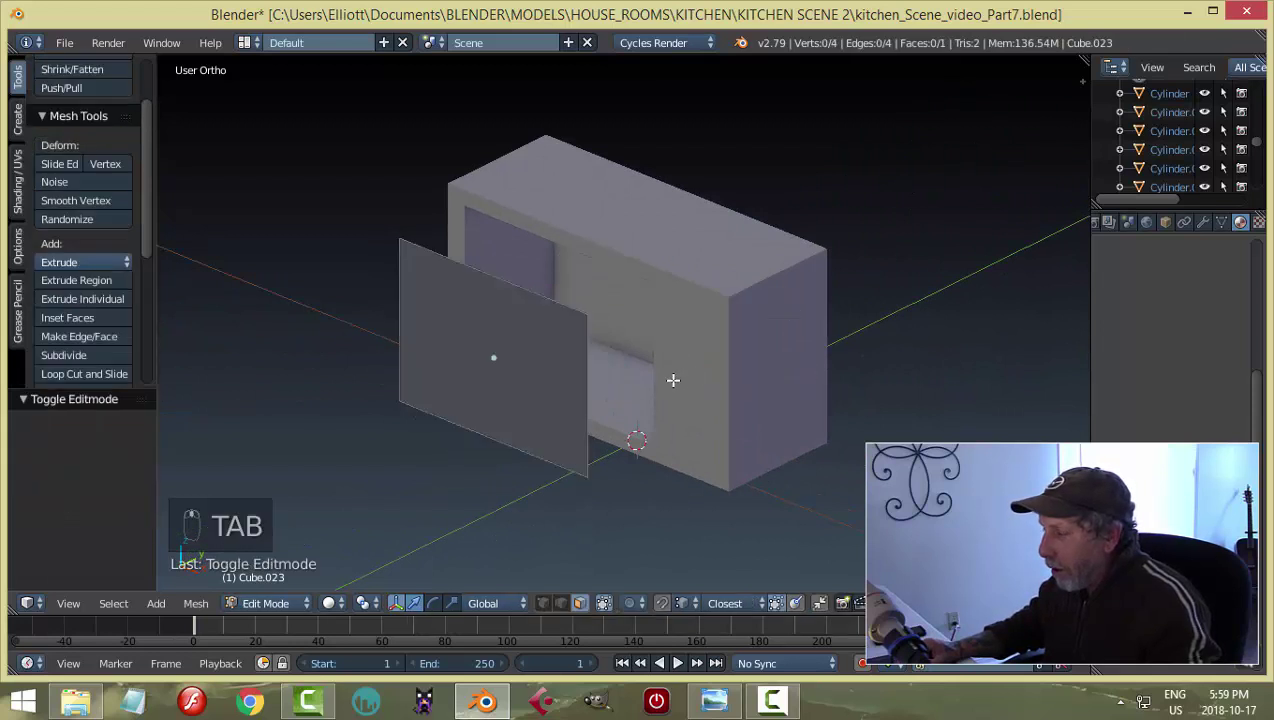
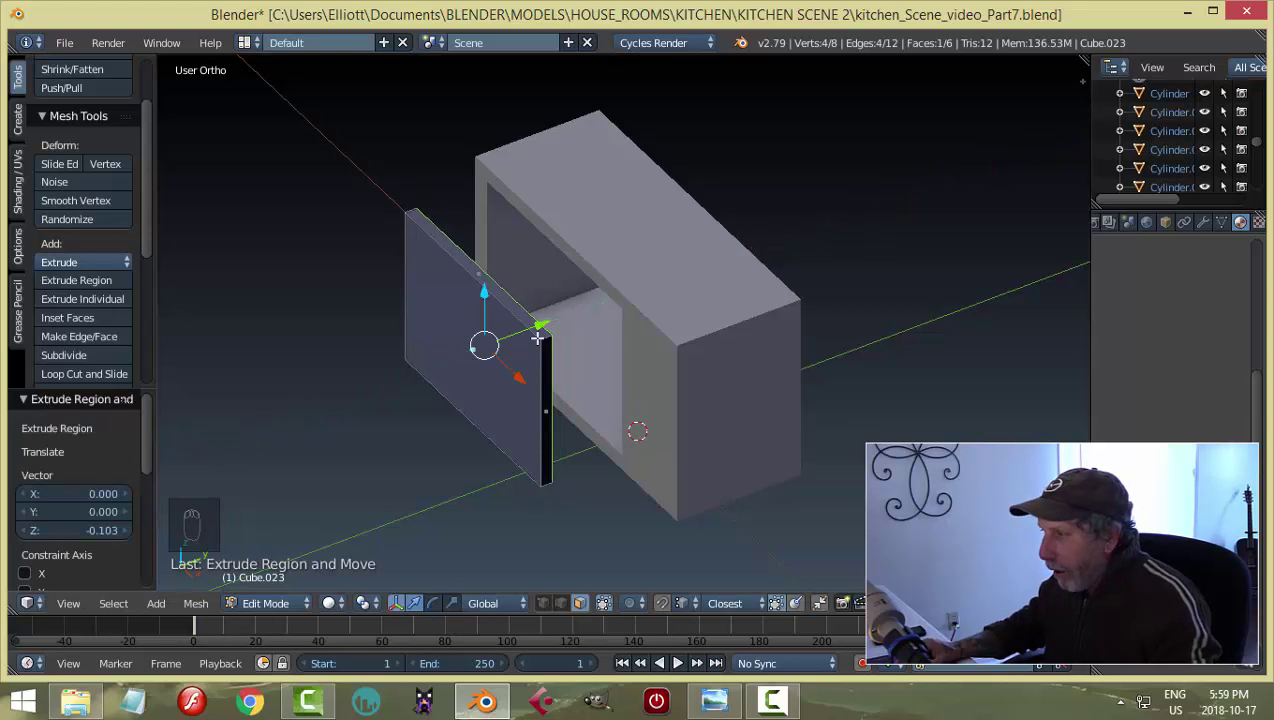
# Recalculate the door's normals and add horizontal and vertical edge loops spread toward its edges.
pyautogui.press('a')
pyautogui.press('a')
pyautogui.press('ctrl+n')
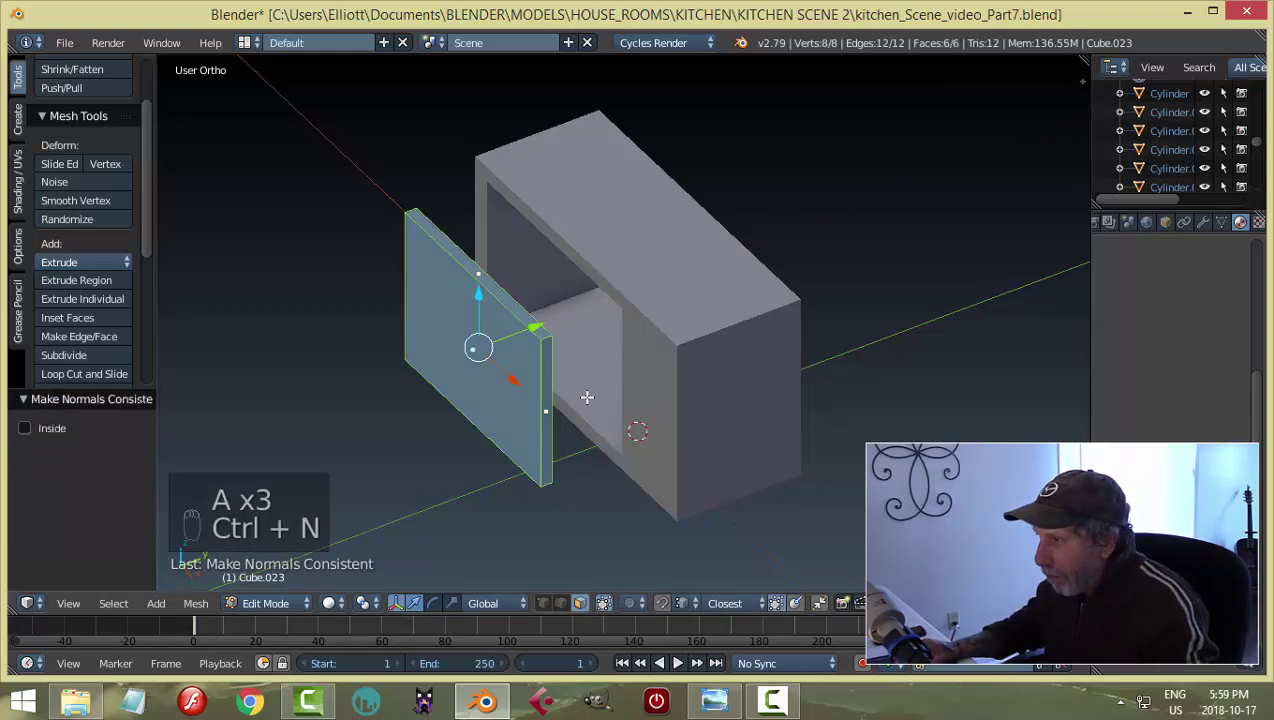
pyautogui.press('a')
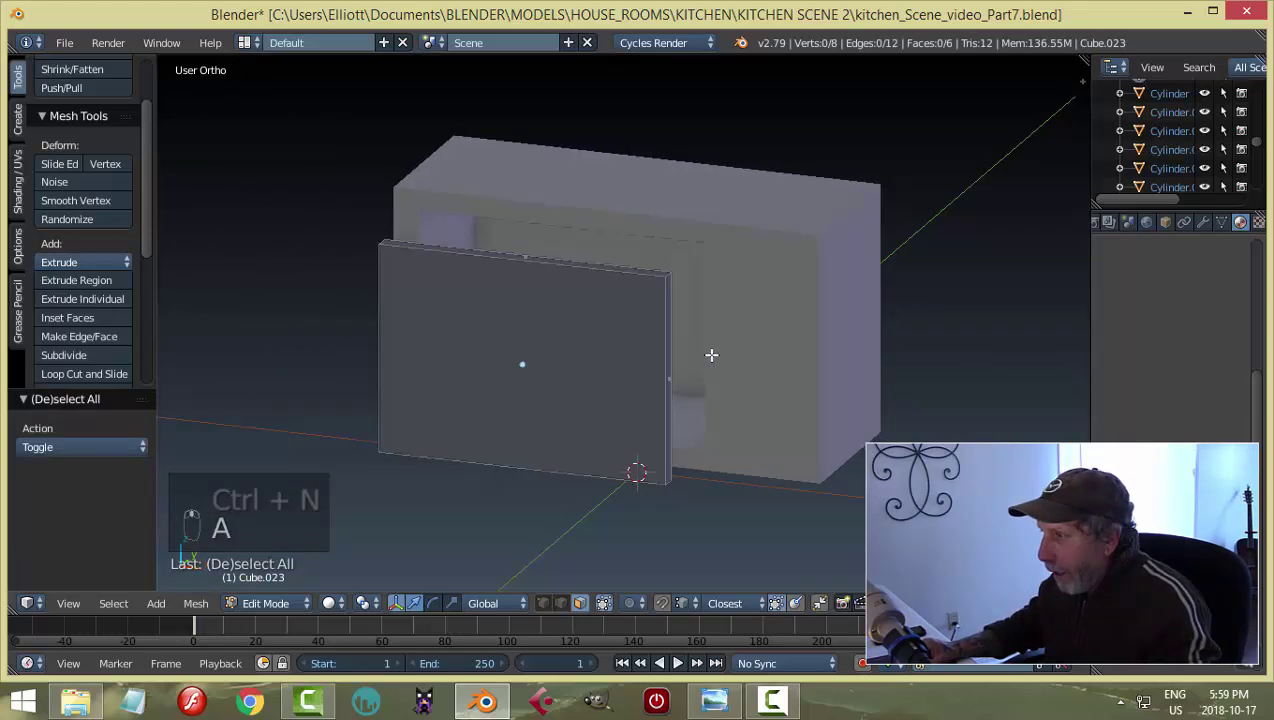
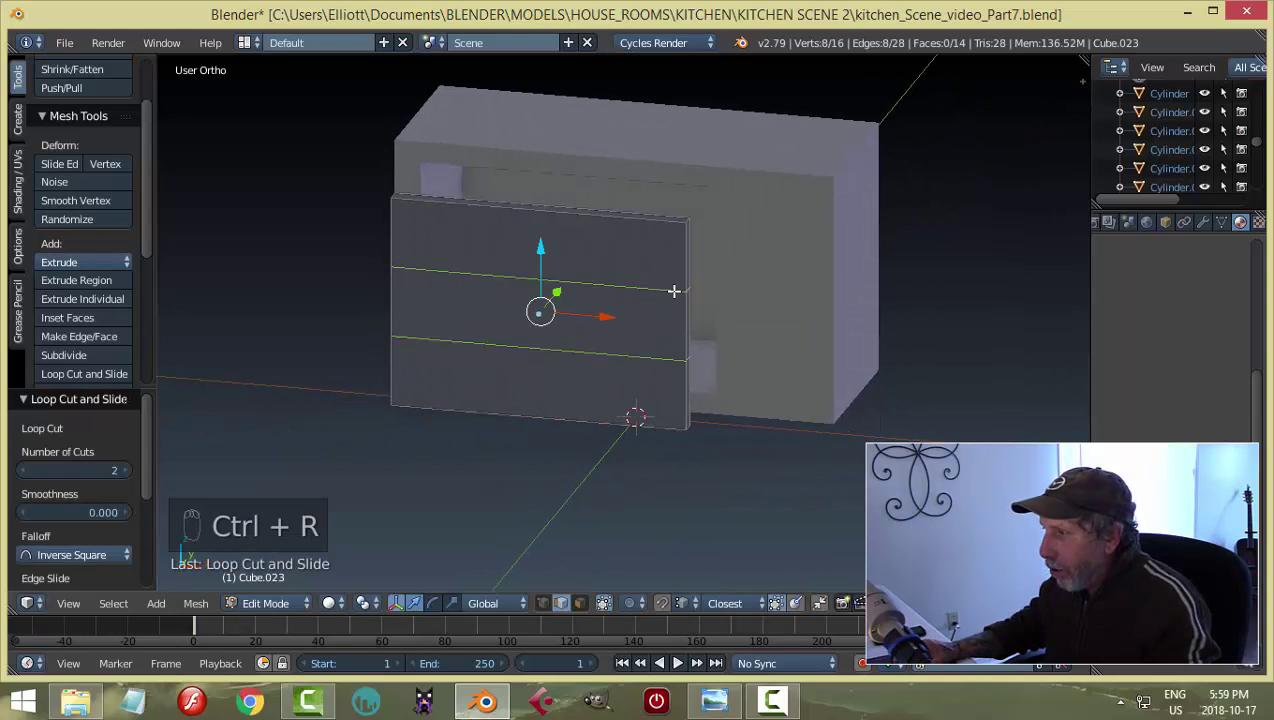
pyautogui.press('s')
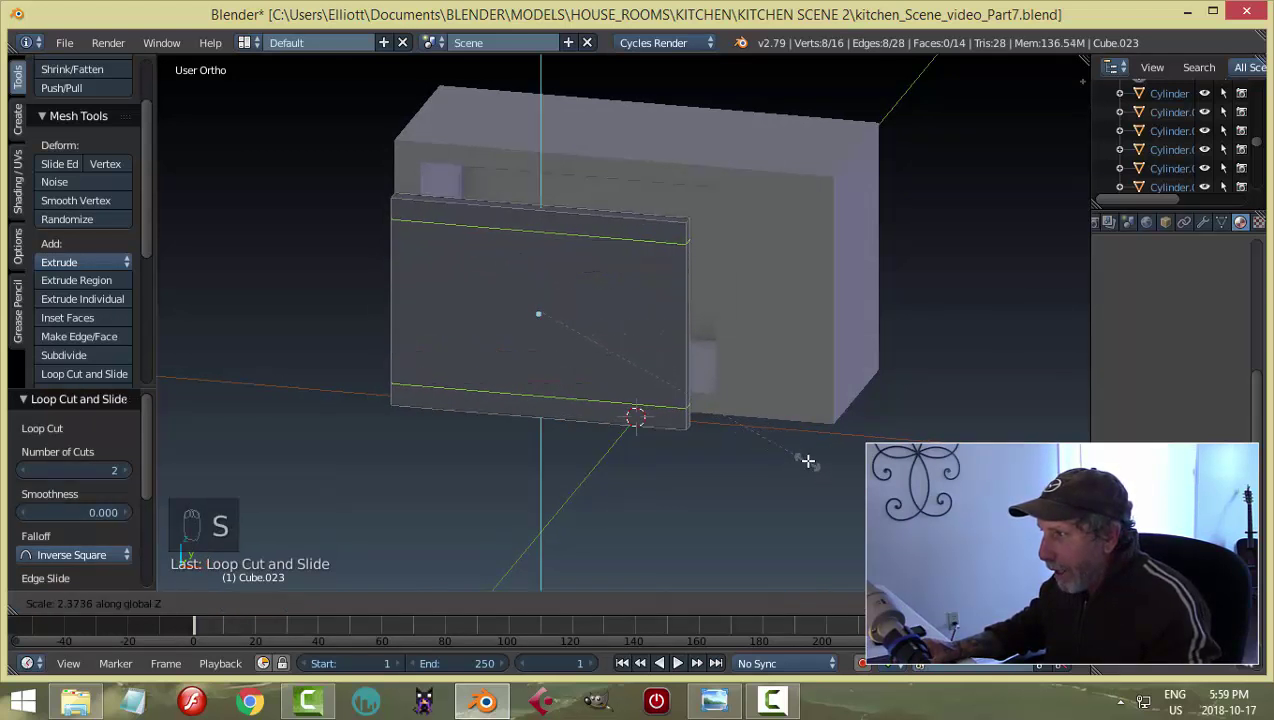
pyautogui.press('ctrl+r')
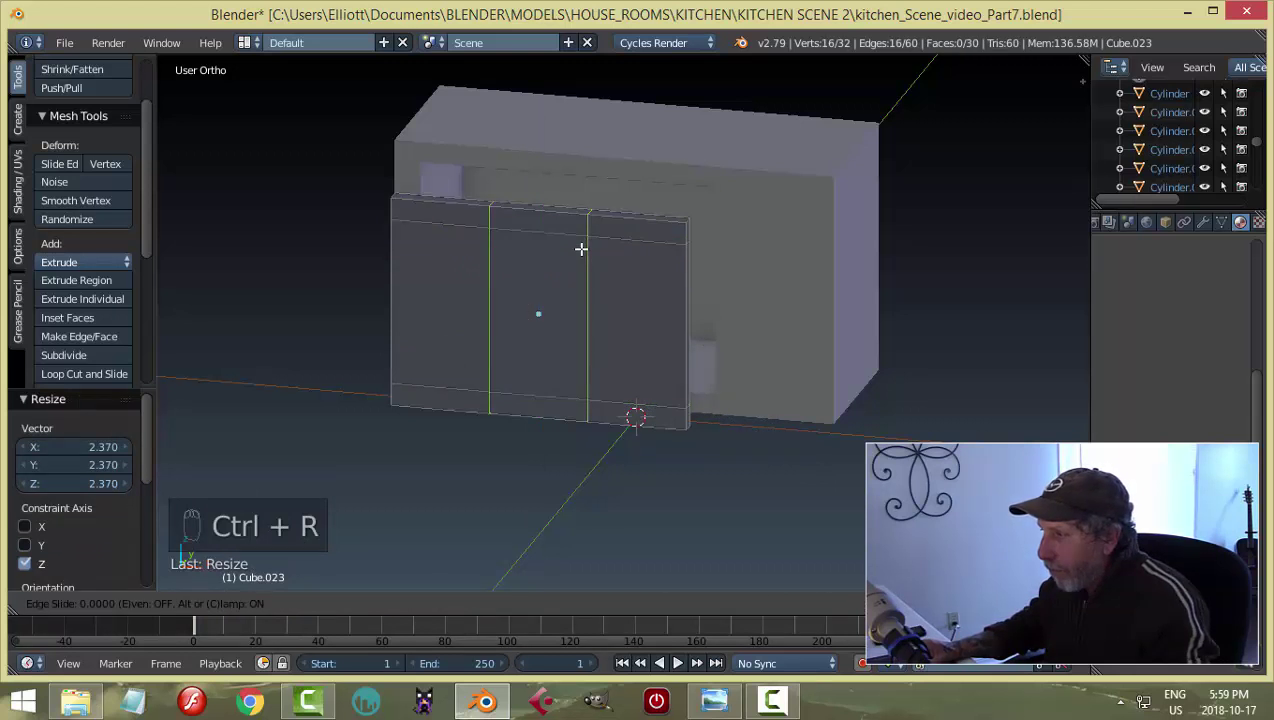
pyautogui.press('s')
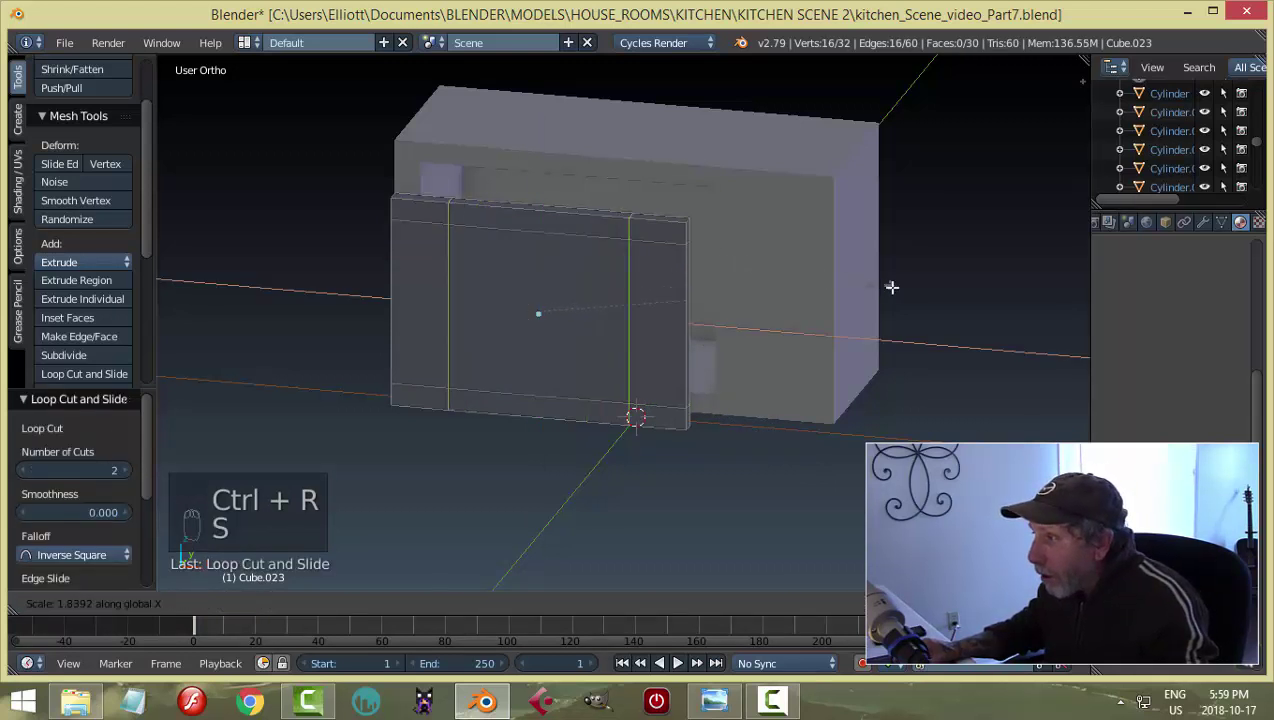
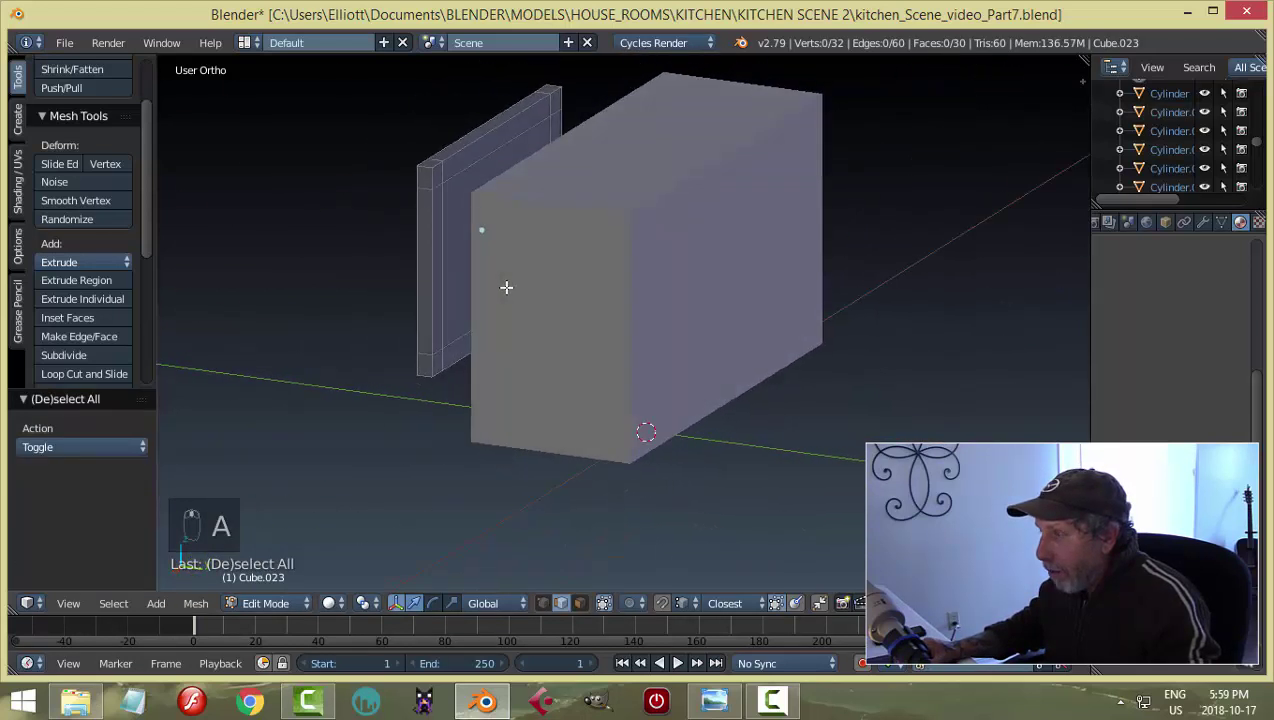
# Remove the inner face so the panel becomes a hollow rectangular frame.
pyautogui.press('ctrl+Tab')
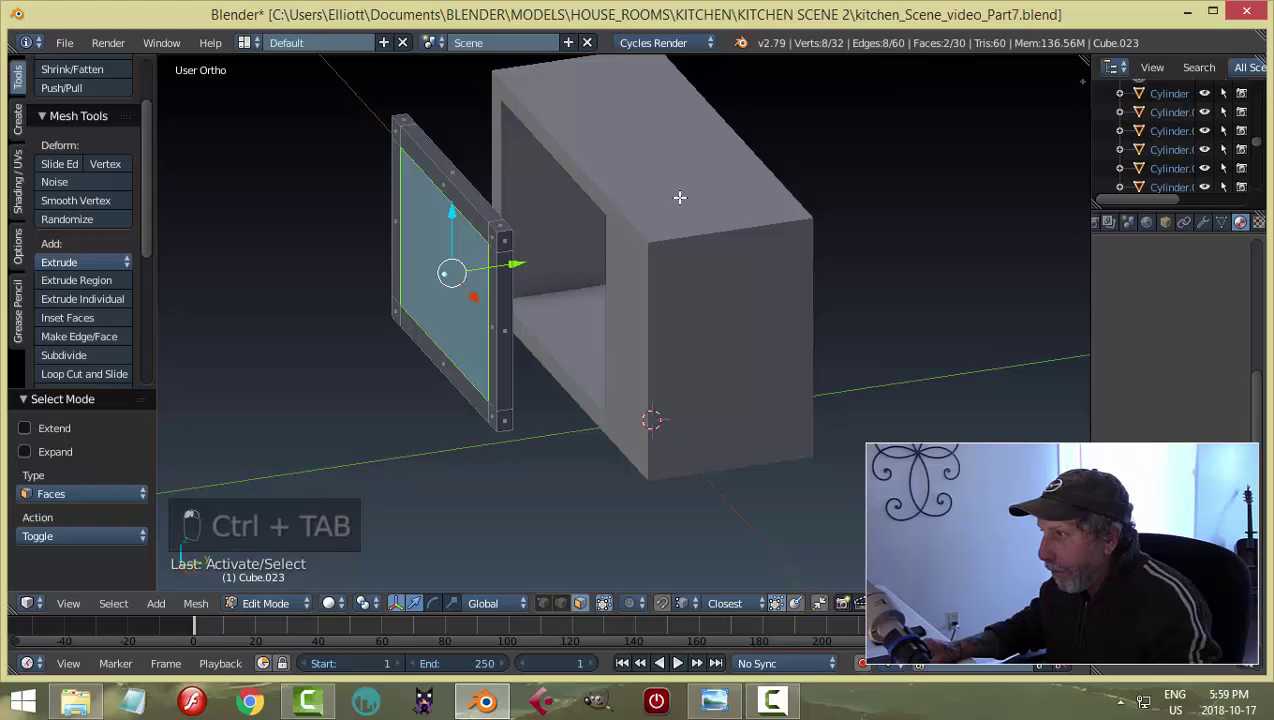
pyautogui.press('ctrl+e')
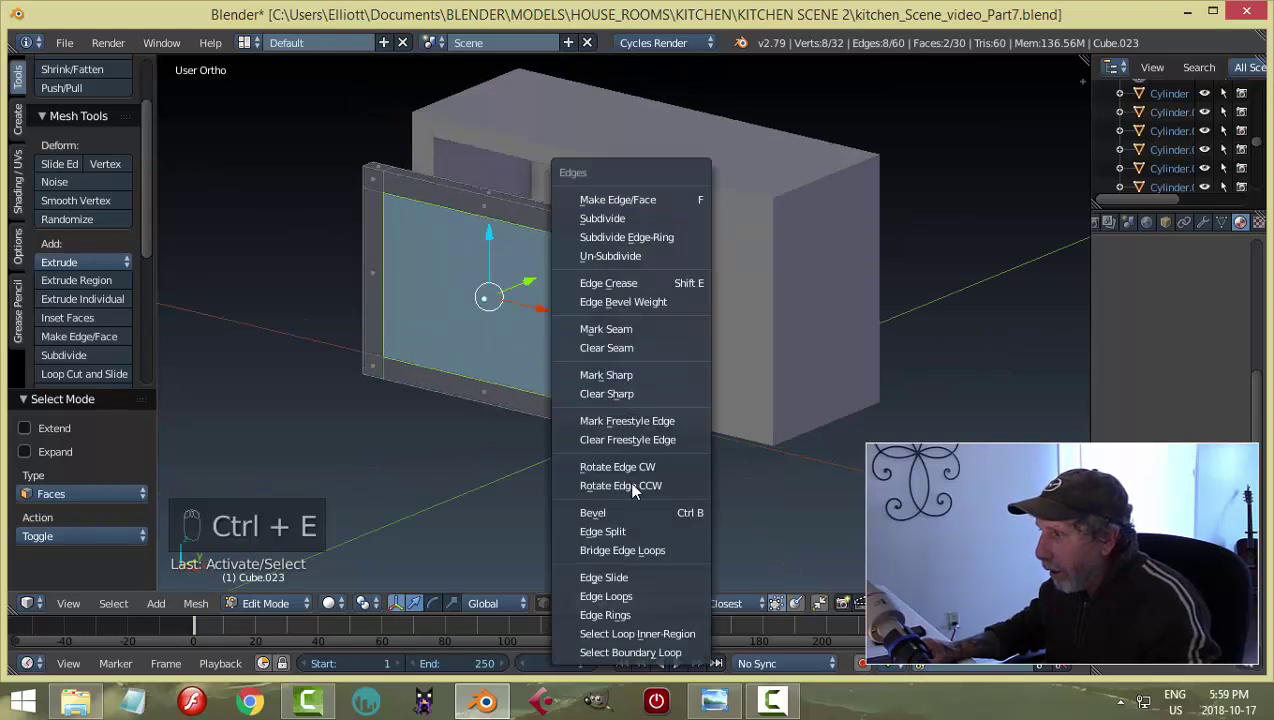
pyautogui.press('a')
pyautogui.press('a')
pyautogui.press('ctrl+n')
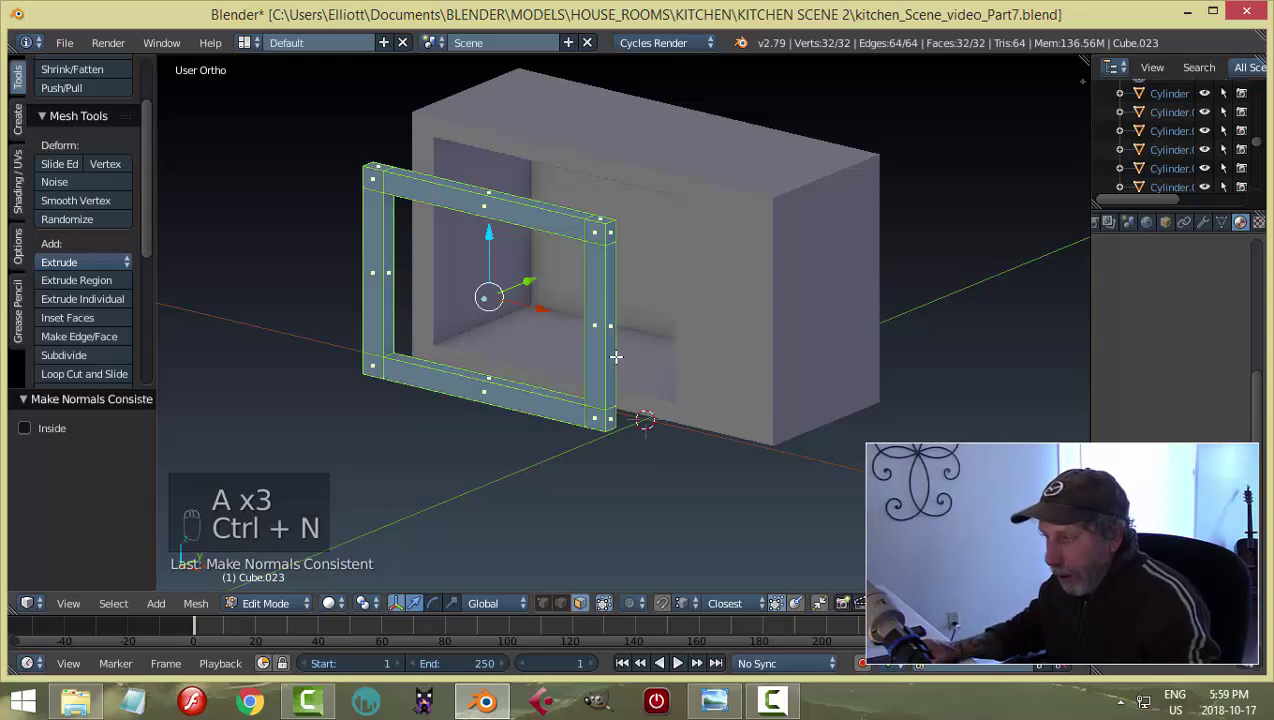
pyautogui.press('w')
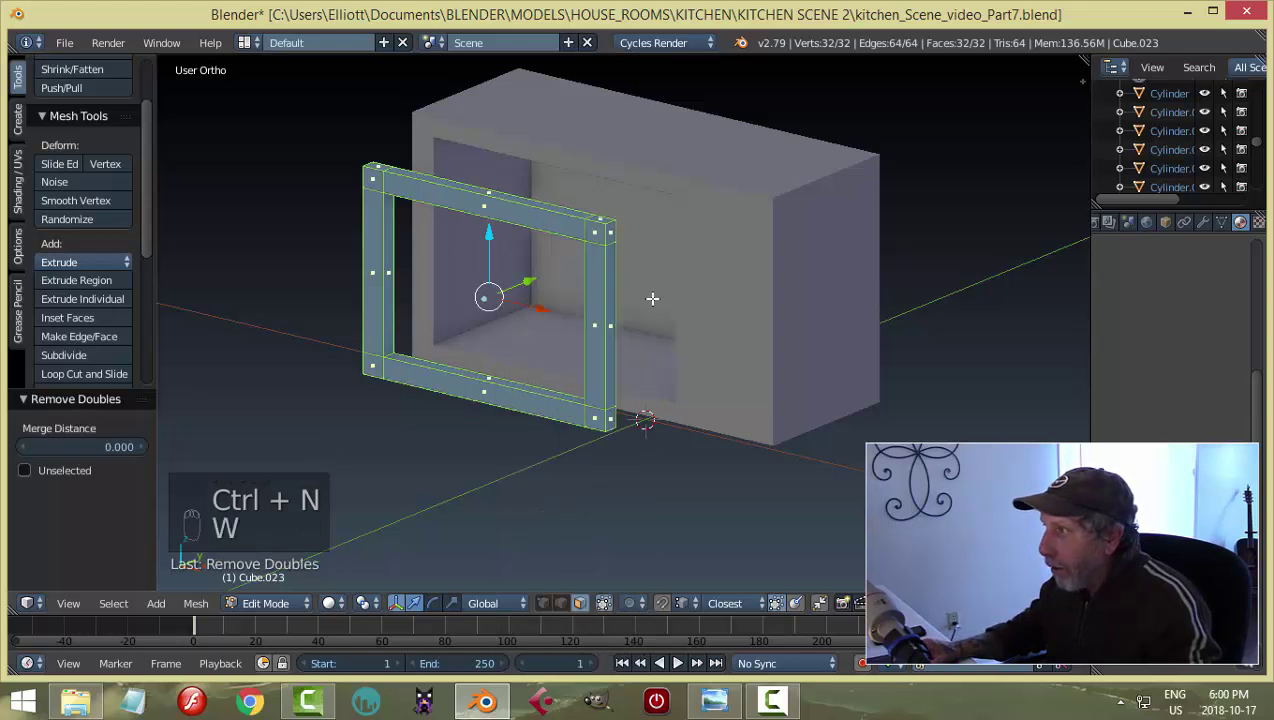
pyautogui.press('a')
pyautogui.press('Tab')
# Scale the frame in Front Ortho to fit over the door opening and return to solid Object Mode.
pyautogui.moveTo(708, 317); pyautogui.dragTo(248, 258)
pyautogui.moveTo(248, 258); pyautogui.dragTo(586, 271)
pyautogui.moveTo(631, 271); pyautogui.dragTo(685, 244)
pyautogui.press('KP_1')
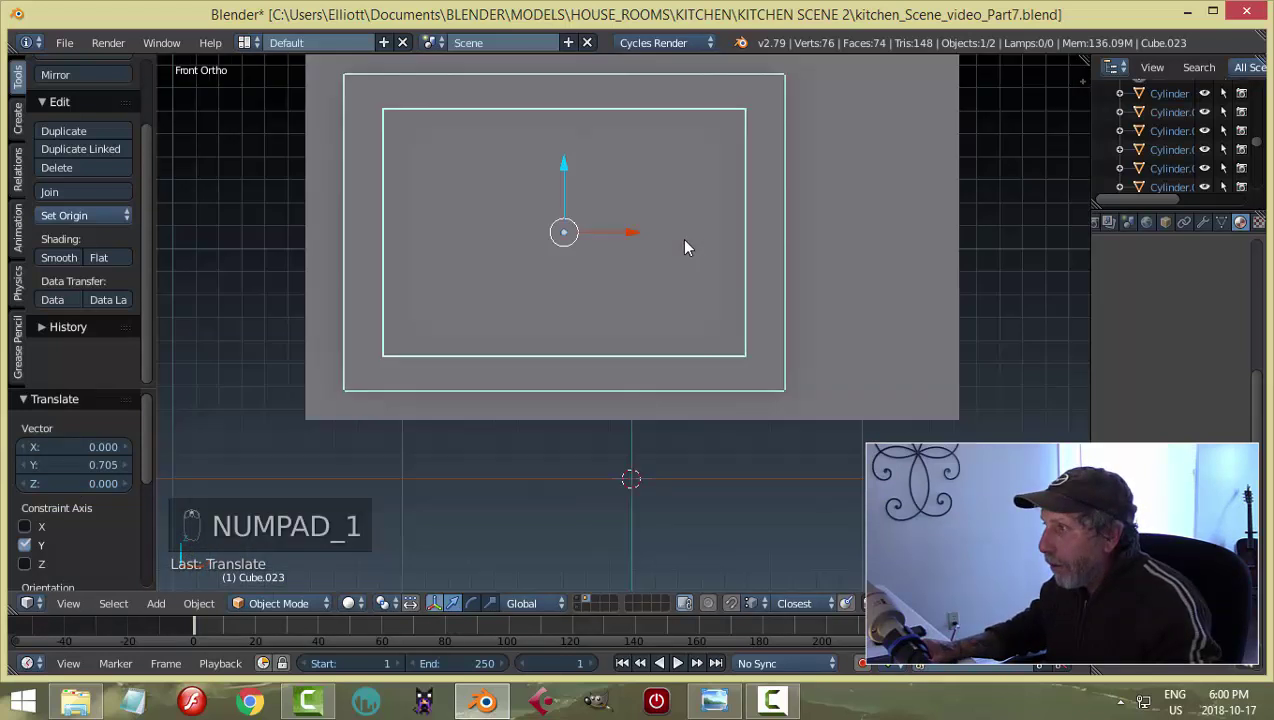
pyautogui.press('Tab')
pyautogui.press('a')
pyautogui.press('z')
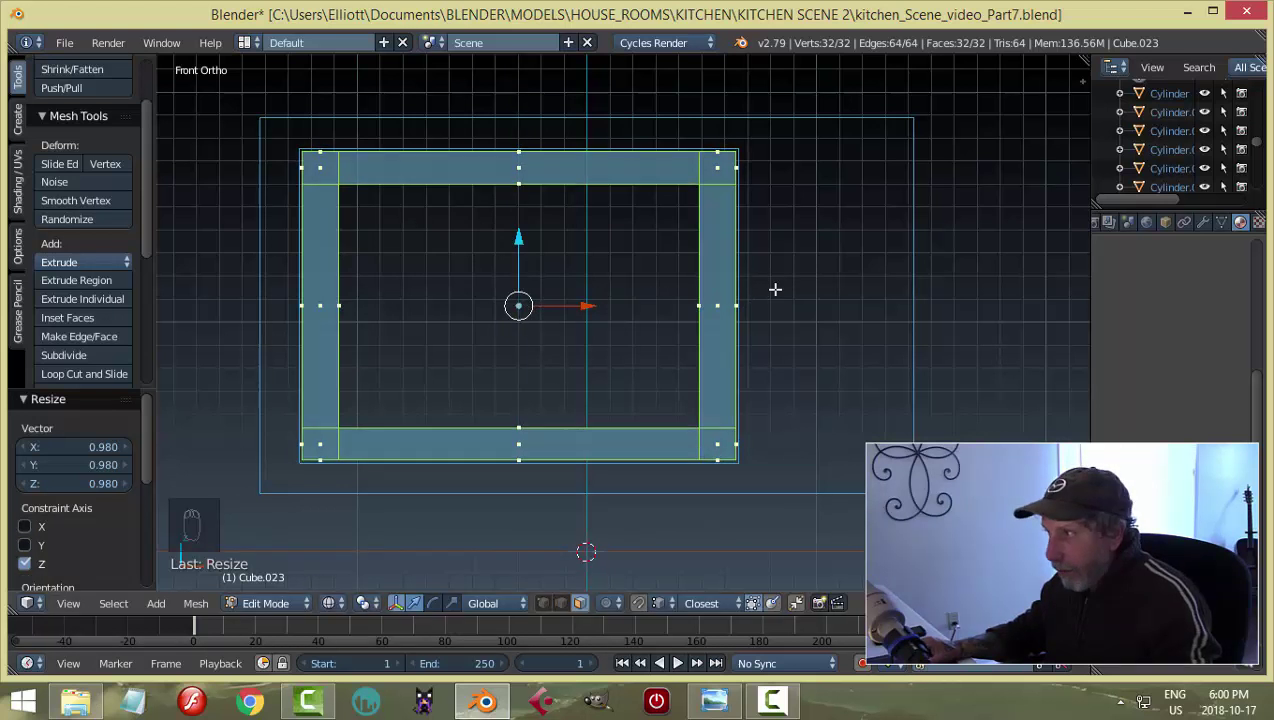
pyautogui.press('a')
pyautogui.press('Tab')
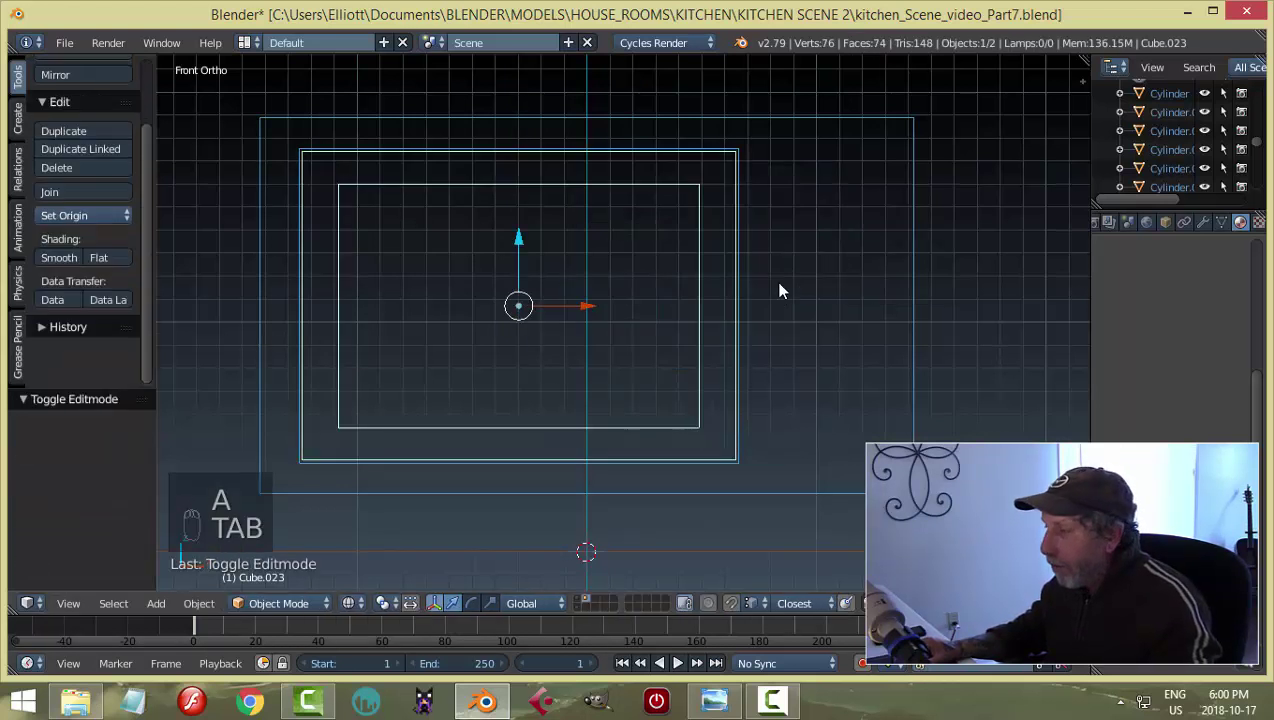
pyautogui.press('z')
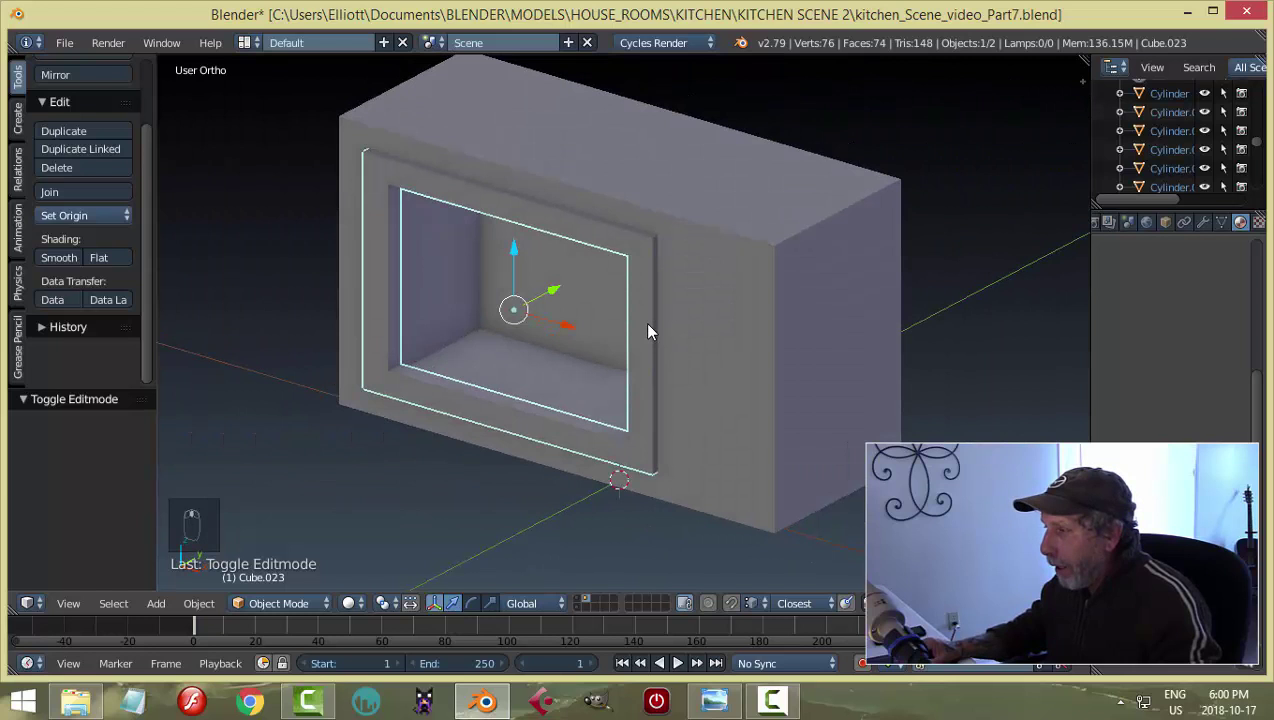
# Extrude a face on the frame's right side outward into a small handle block.
pyautogui.press('Tab')
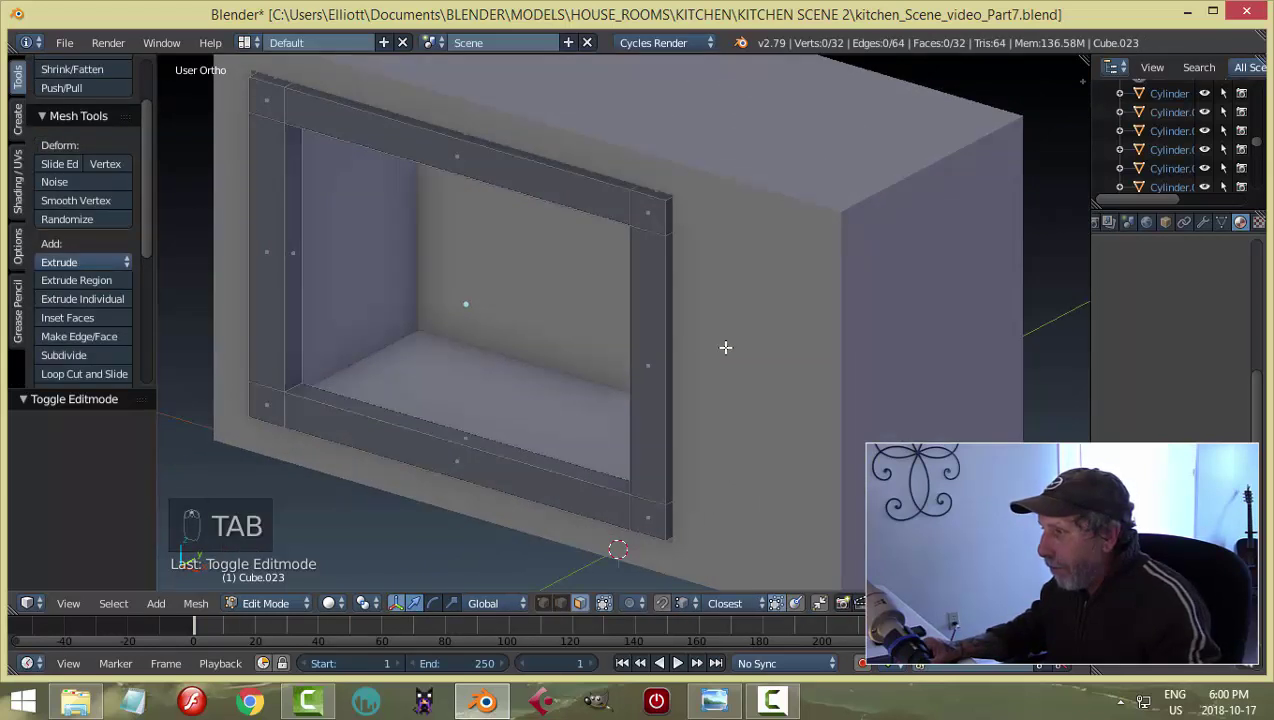
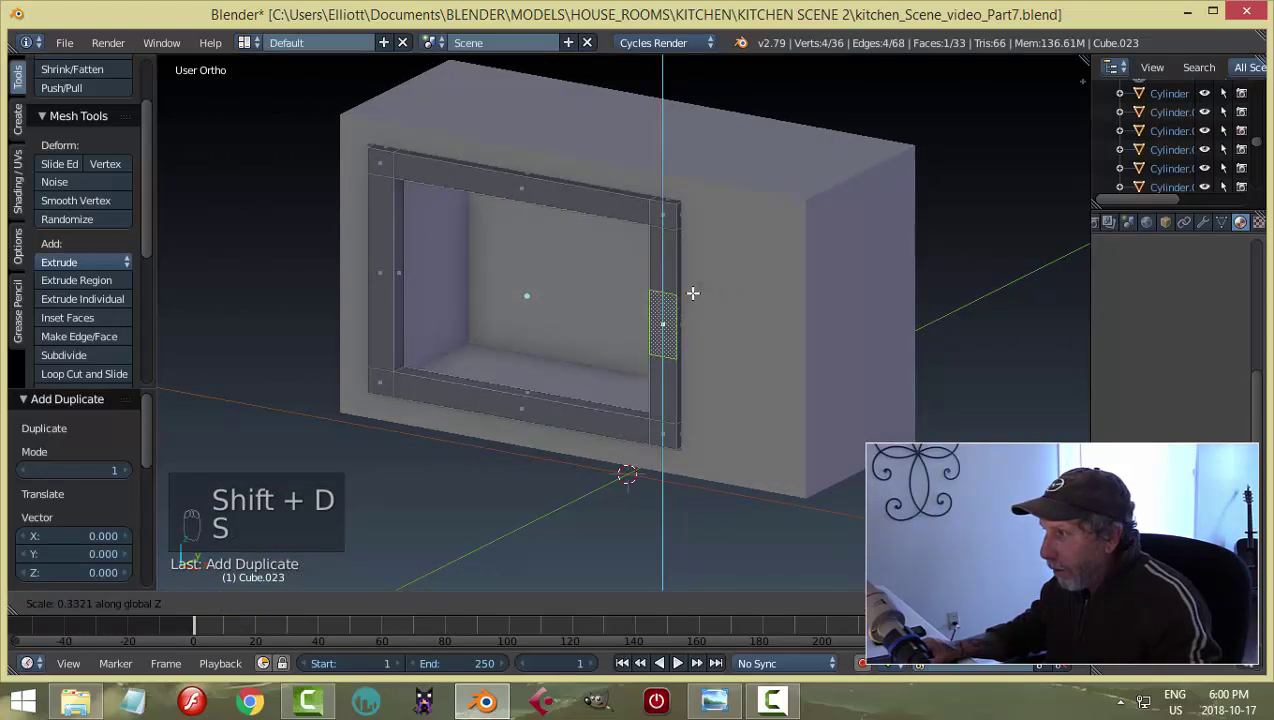
pyautogui.press('s')
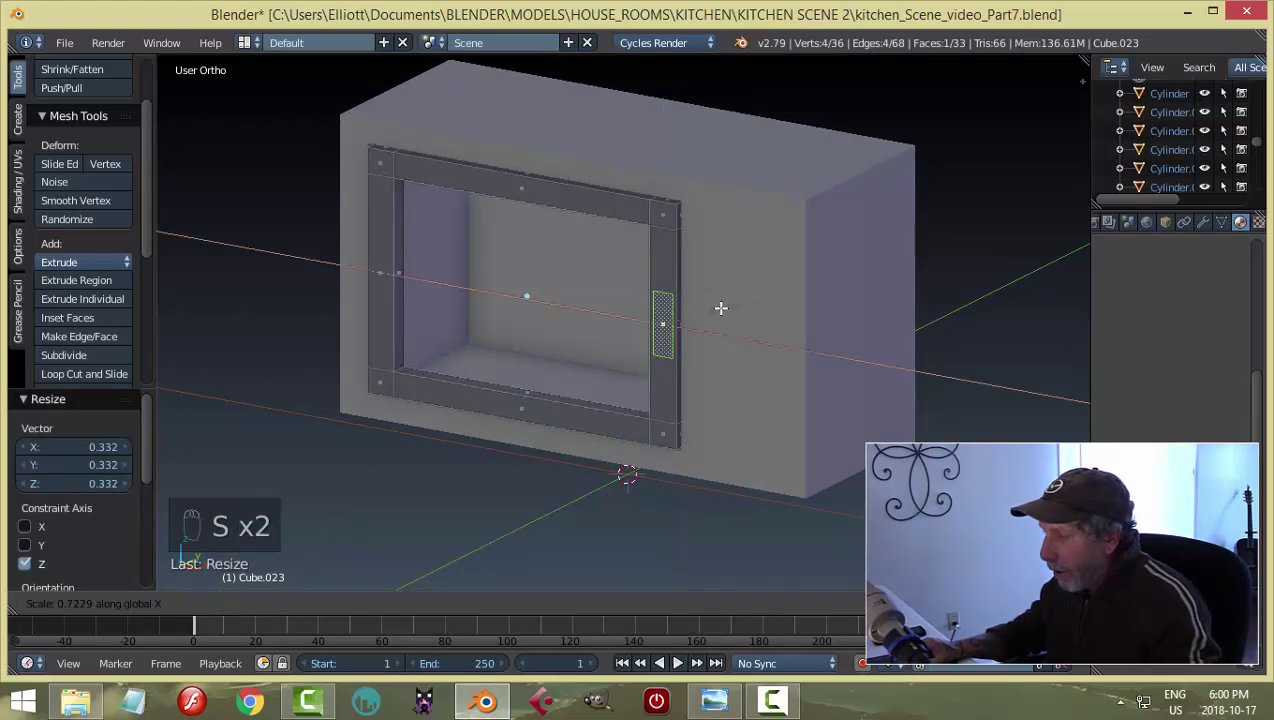
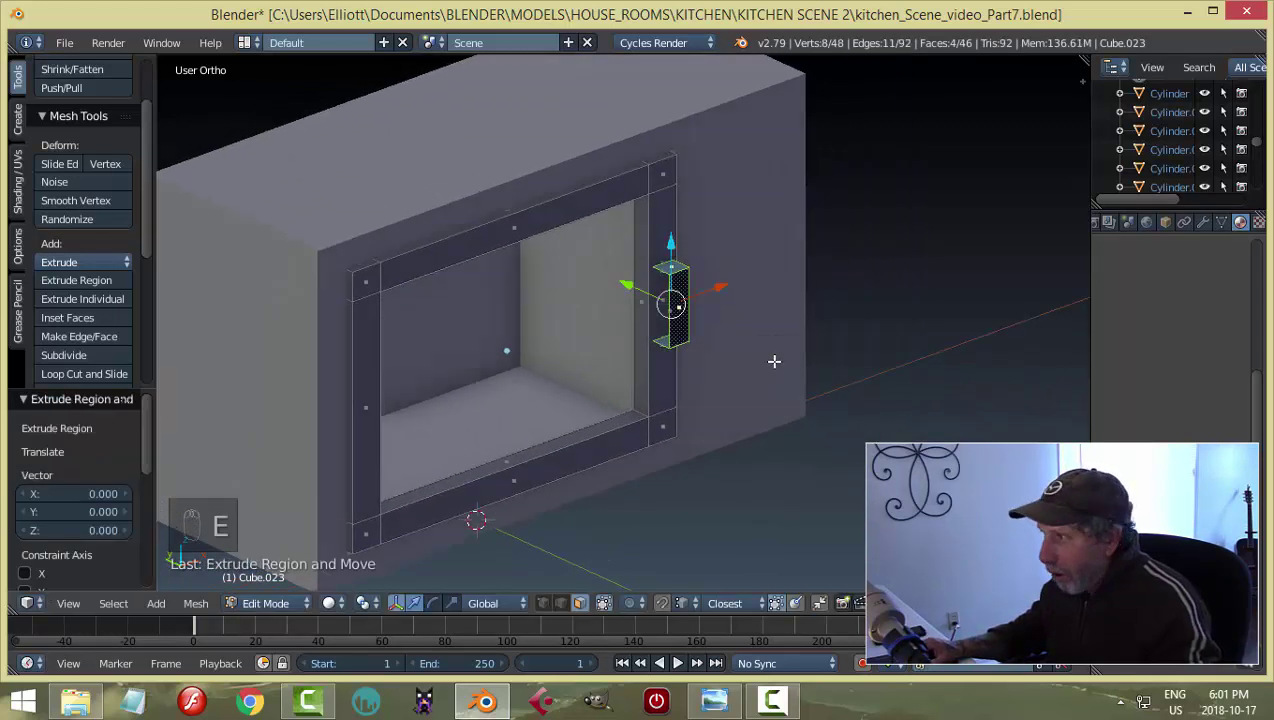
pyautogui.press('alt+s')
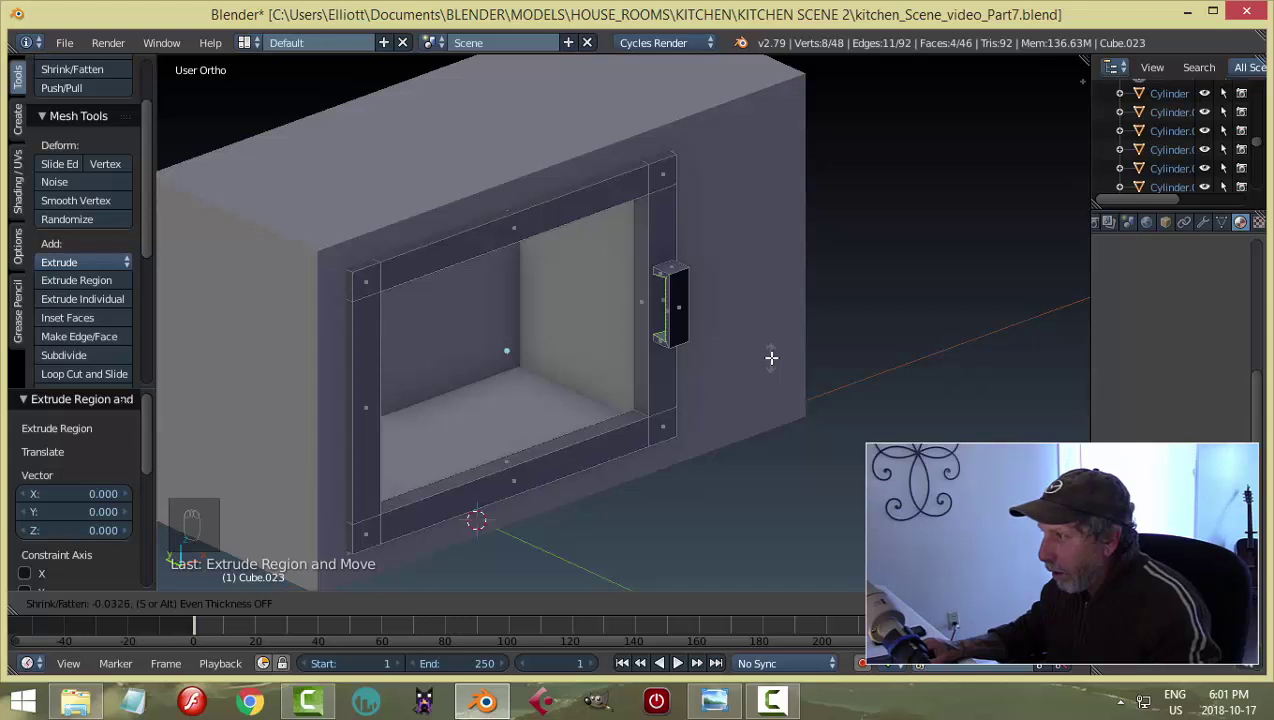
pyautogui.press('alt+s')
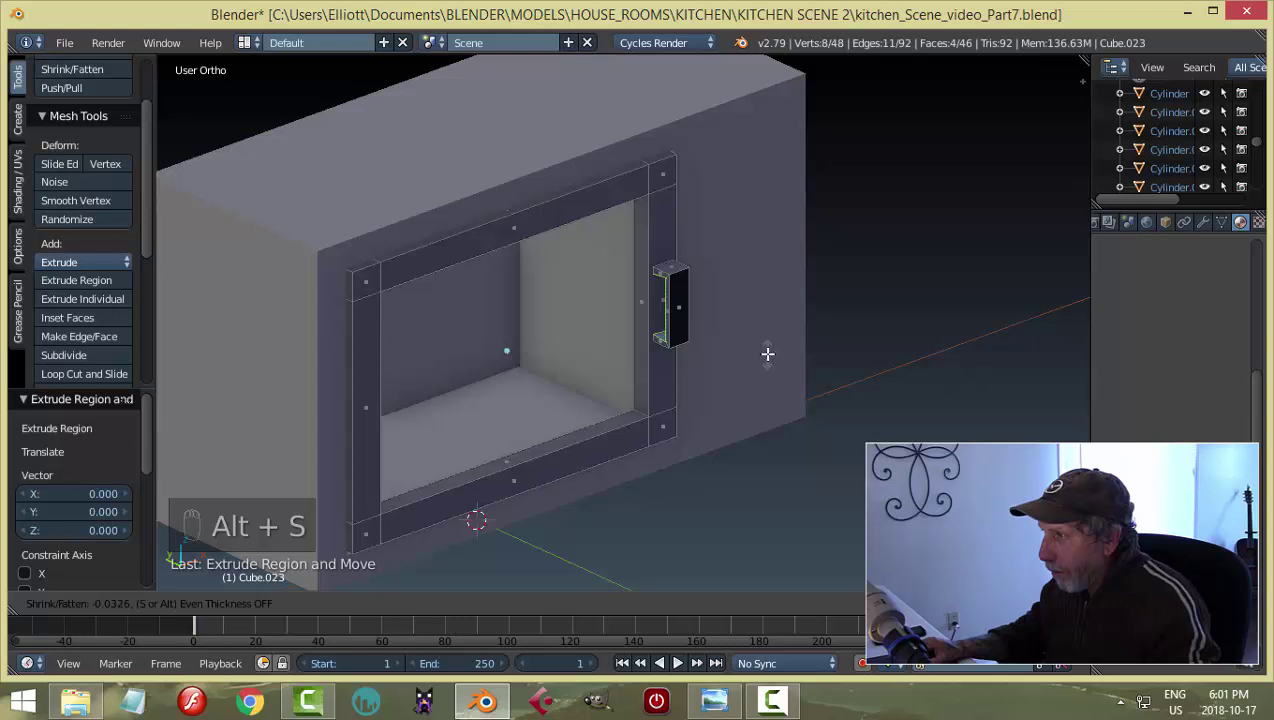
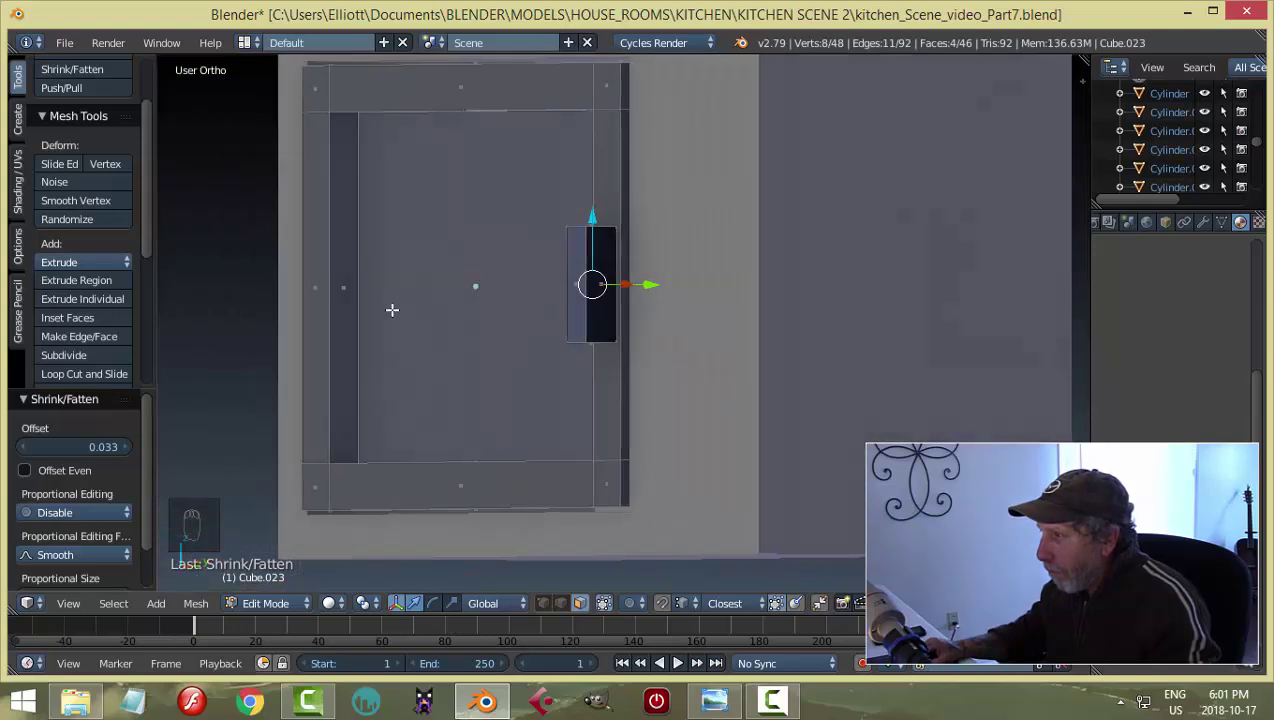
# Deselect the frame's geometry and recalculate its normals.
pyautogui.press('a')
pyautogui.press('a')
pyautogui.press('ctrl+n')
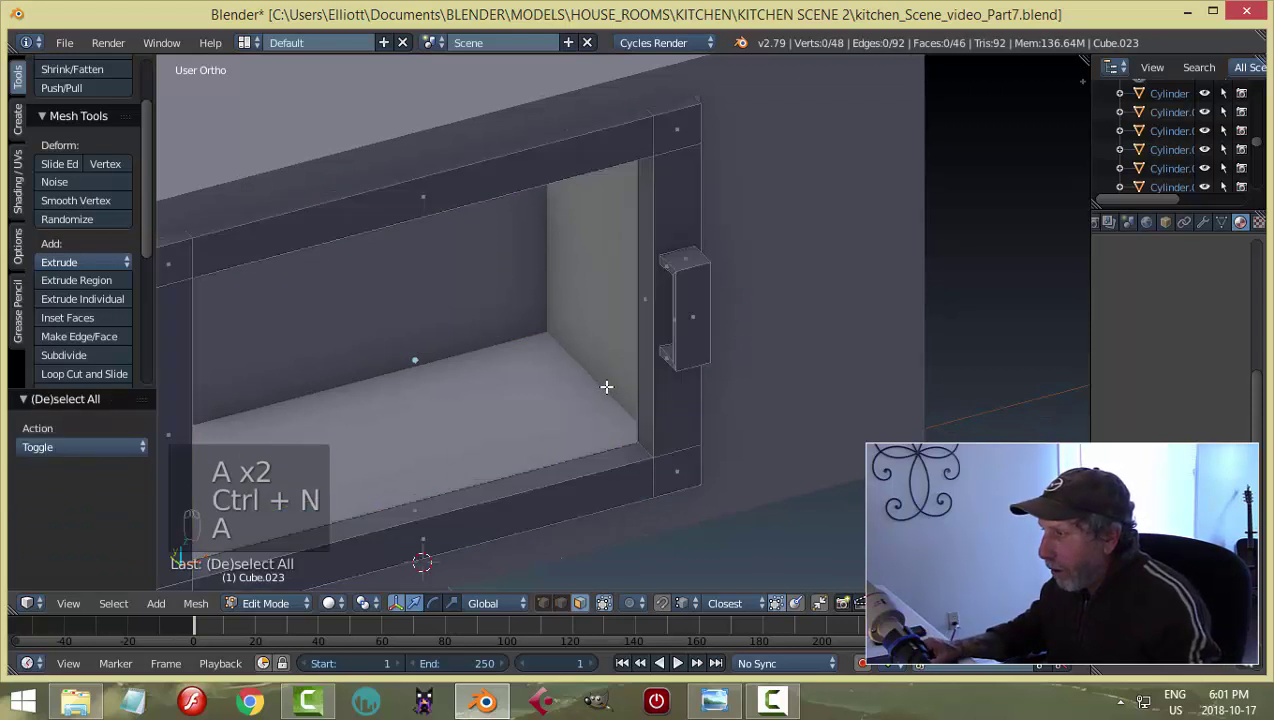
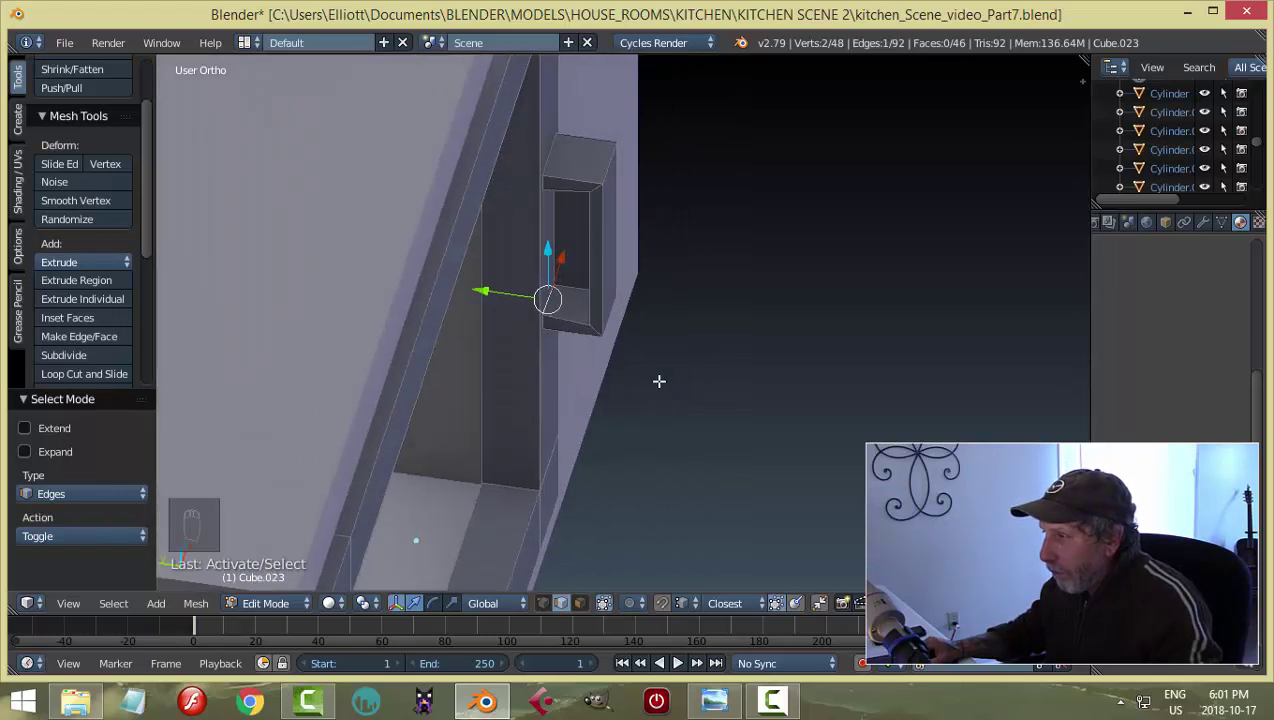
# In Right Ortho wireframe, move the handle's vertices to give it slanted, tapered ends.
pyautogui.press('KP_3')
pyautogui.press('a')
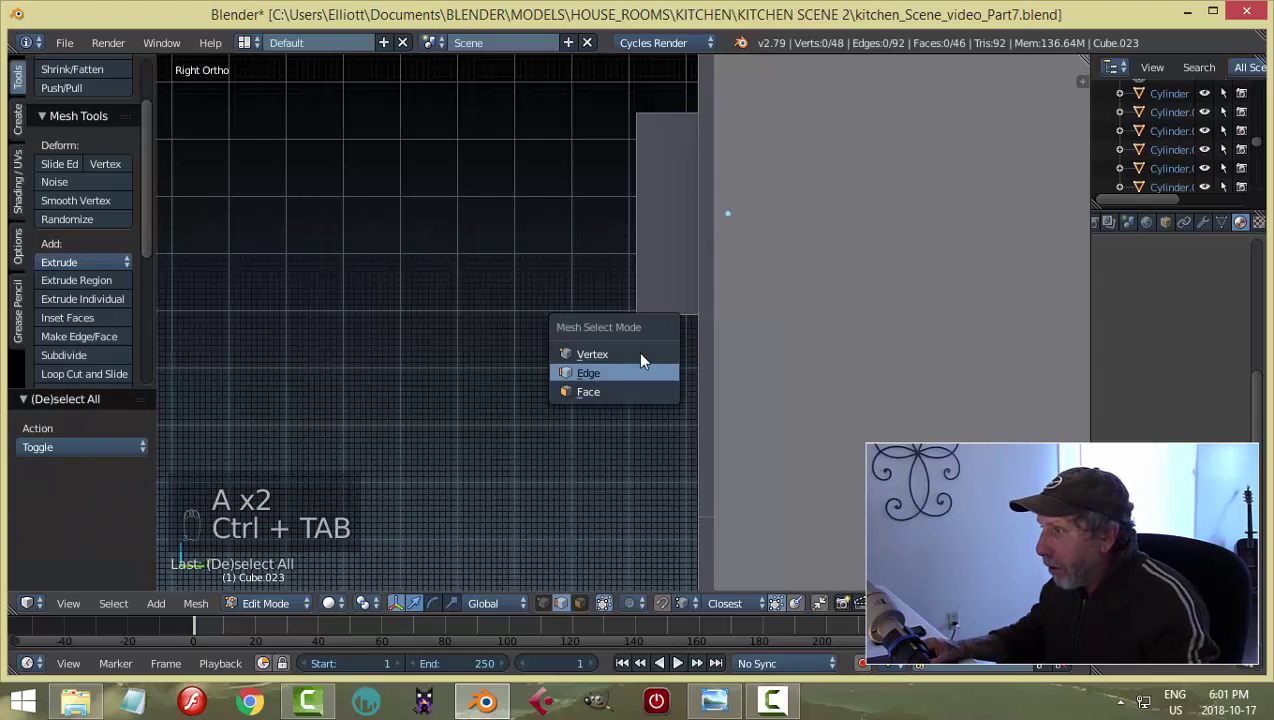
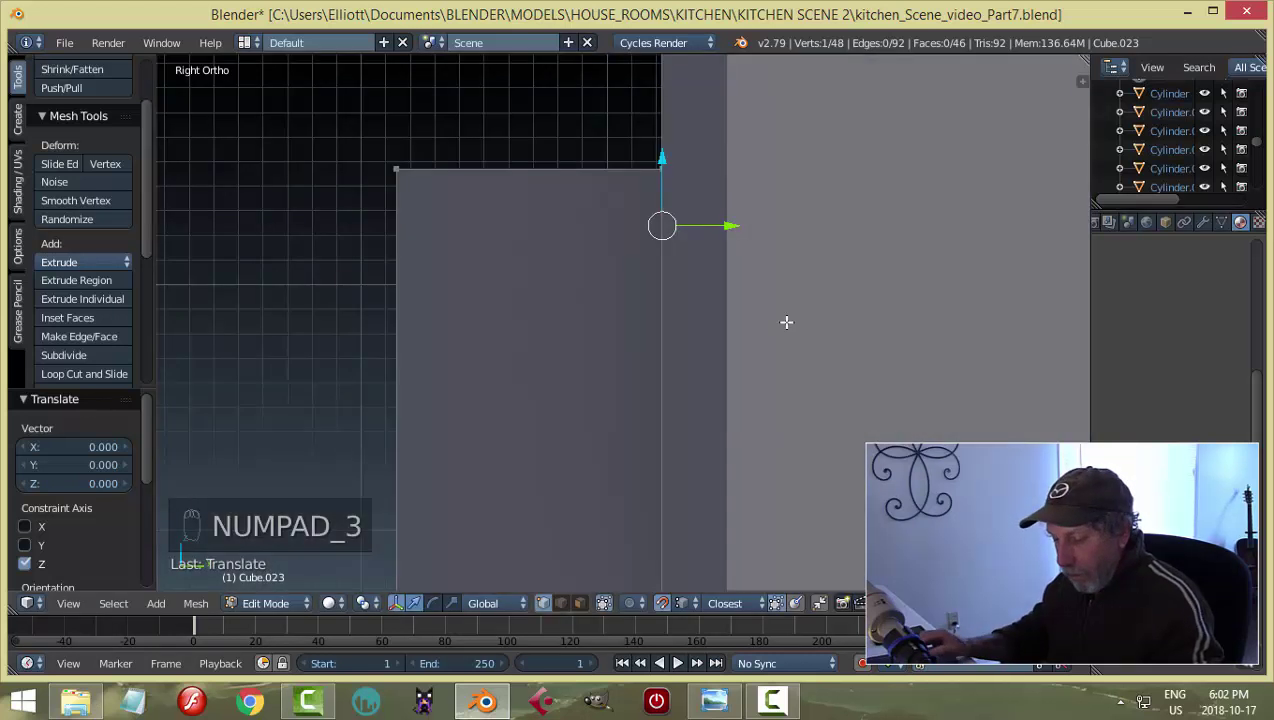
pyautogui.press('z')
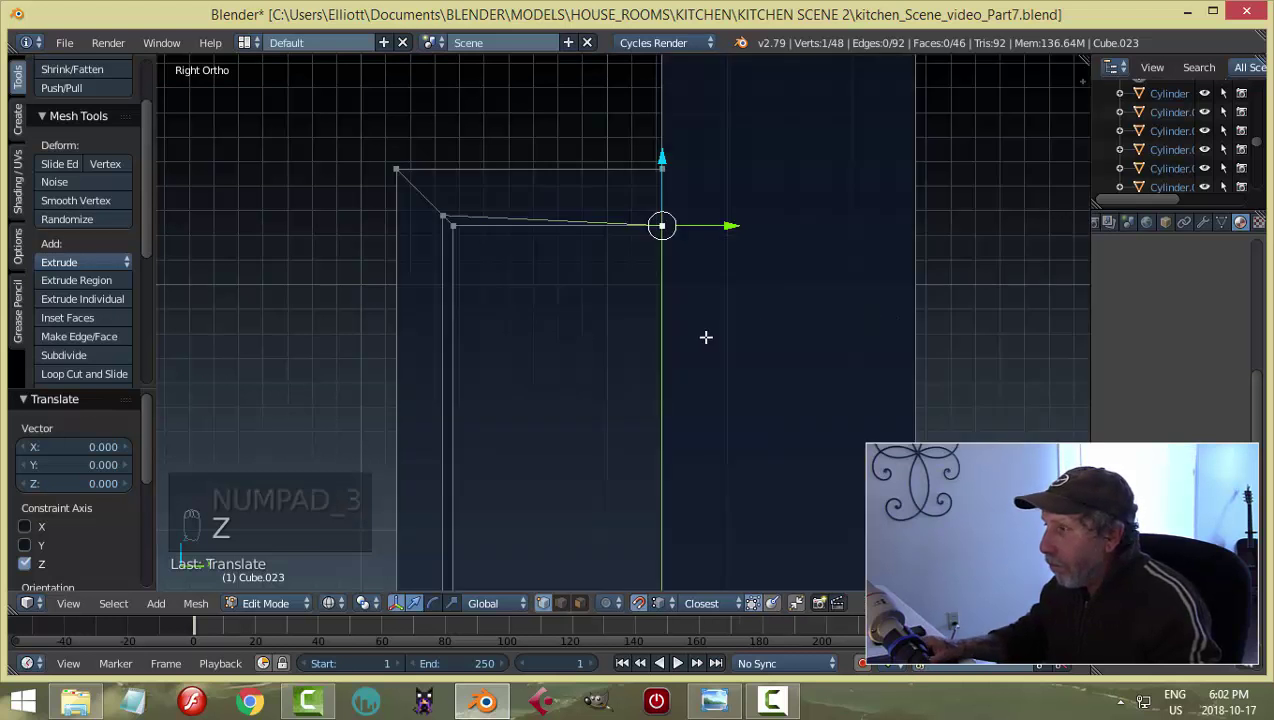
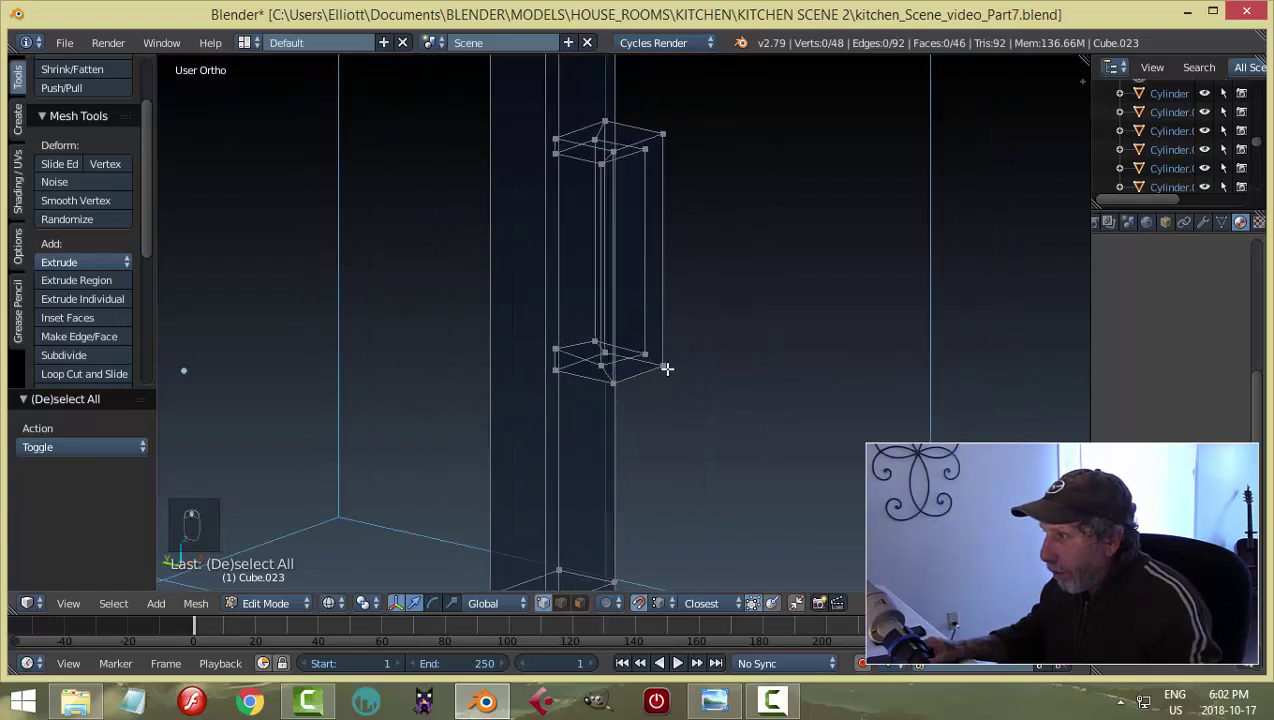
pyautogui.press('KP_3')
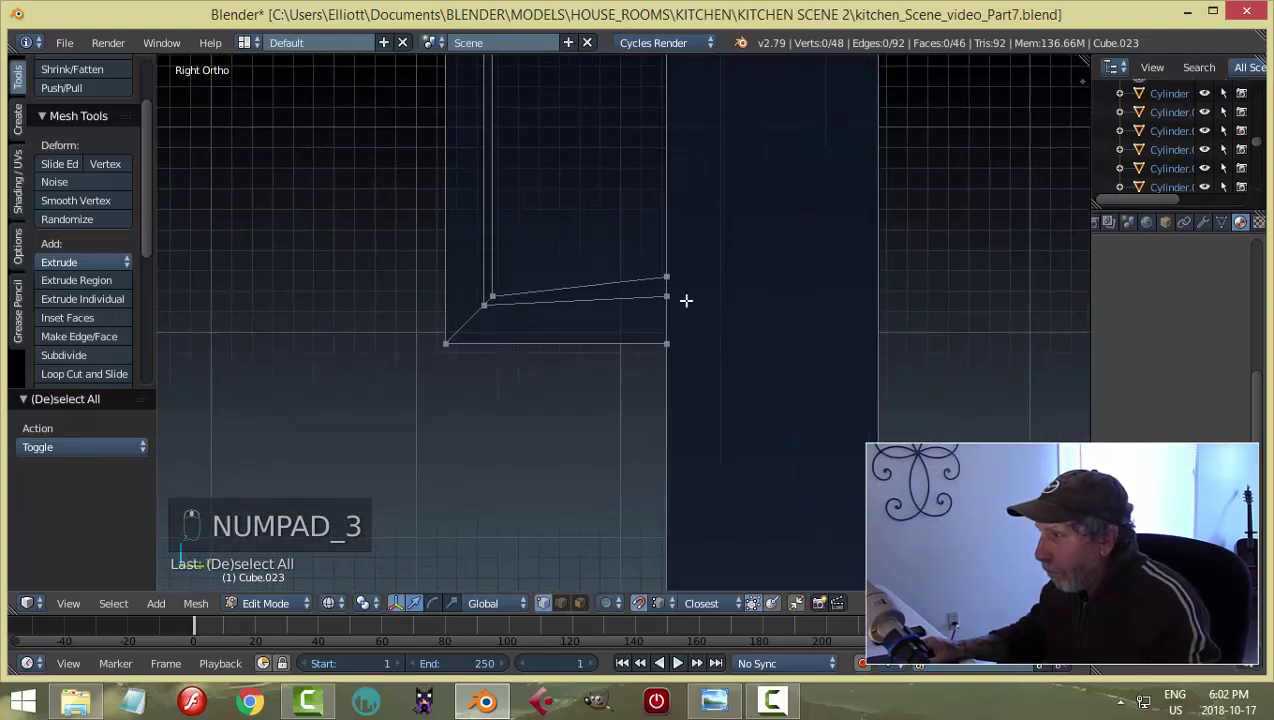
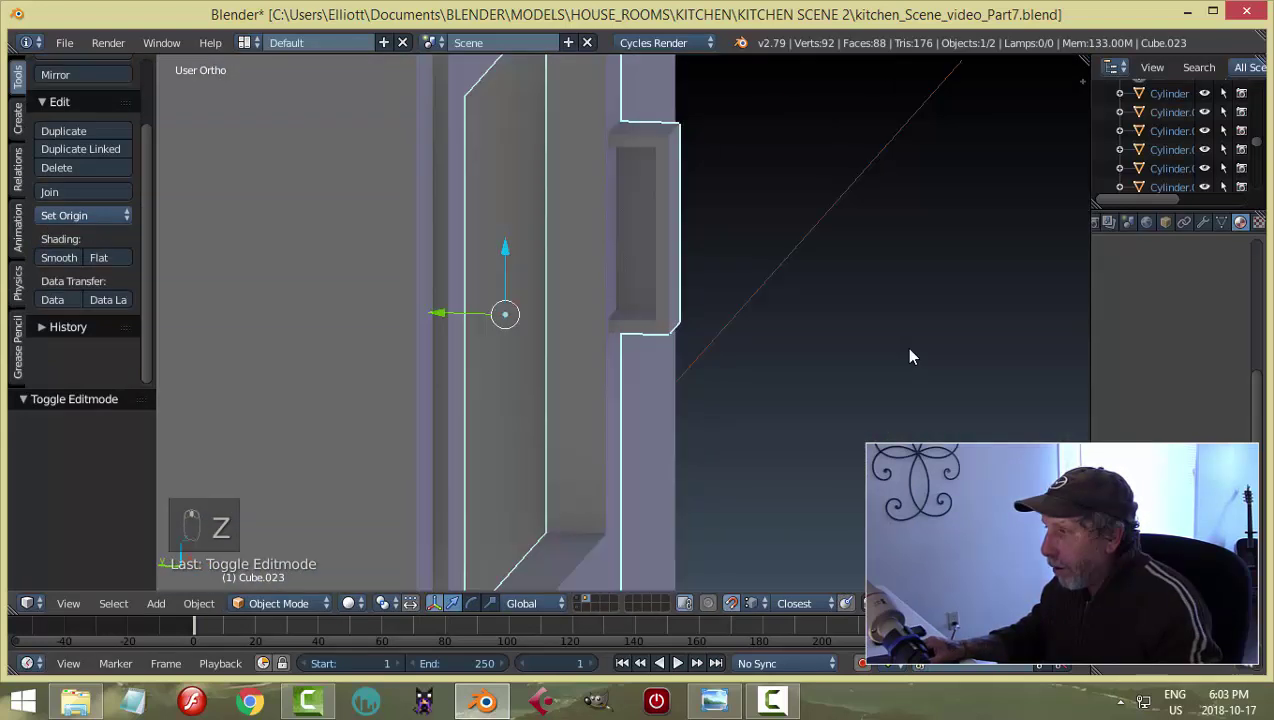
# Add a Bevel modifier to the door frame and adjust its width.
pyautogui.moveTo(710, 358); pyautogui.dragTo(548, 366)
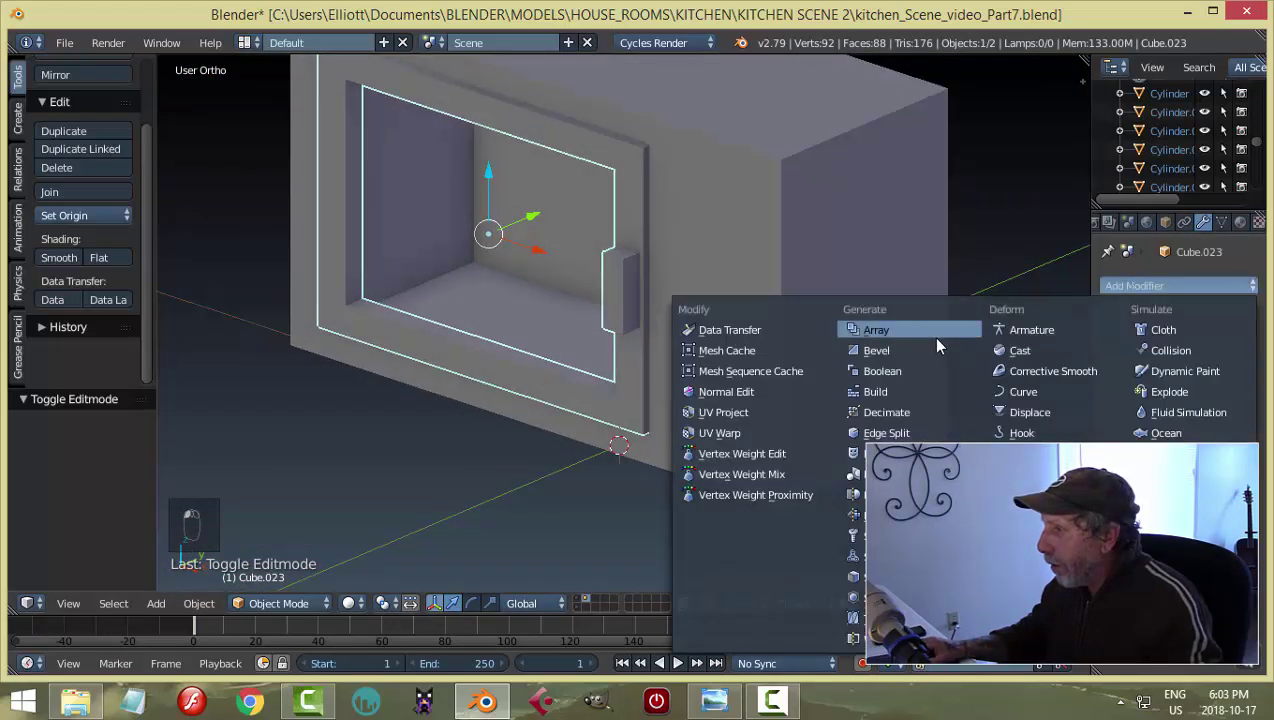
pyautogui.click(907, 351)
pyautogui.middleClick(788, 352)
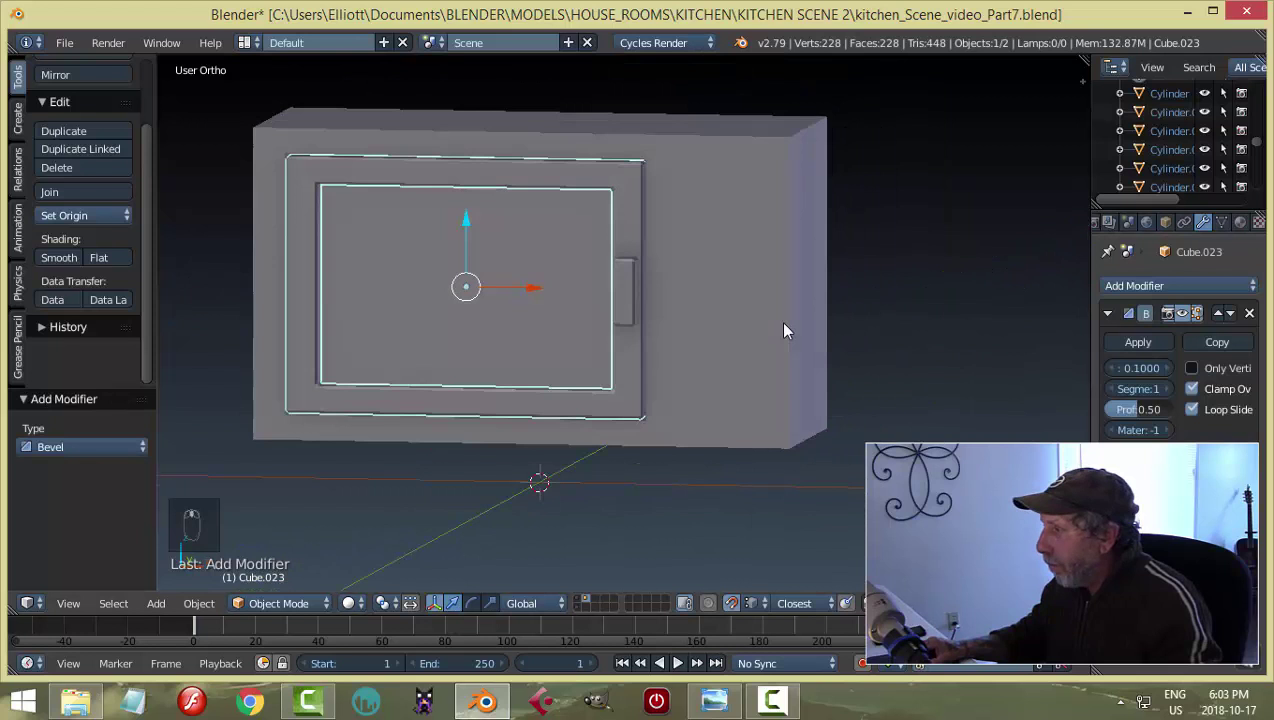
pyautogui.click(824, 406)
pyautogui.moveTo(831, 389); pyautogui.dragTo(601, 351)
pyautogui.press('a')
pyautogui.middleClick(582, 327)
pyautogui.moveTo(714, 240); pyautogui.dragTo(645, 211)
# Copy the bevel to the microwave body with Ctrl+L, lower its width, and re-enter Edit Mode on the door.
pyautogui.press('ctrl+l')
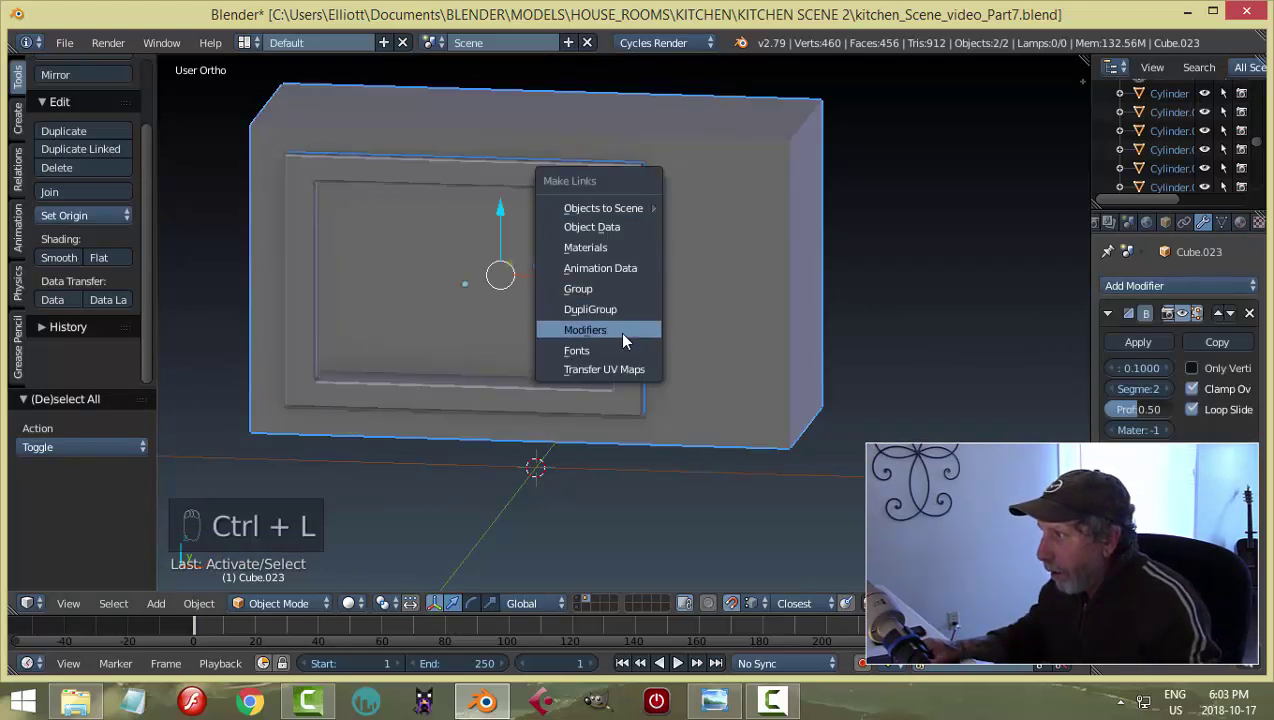
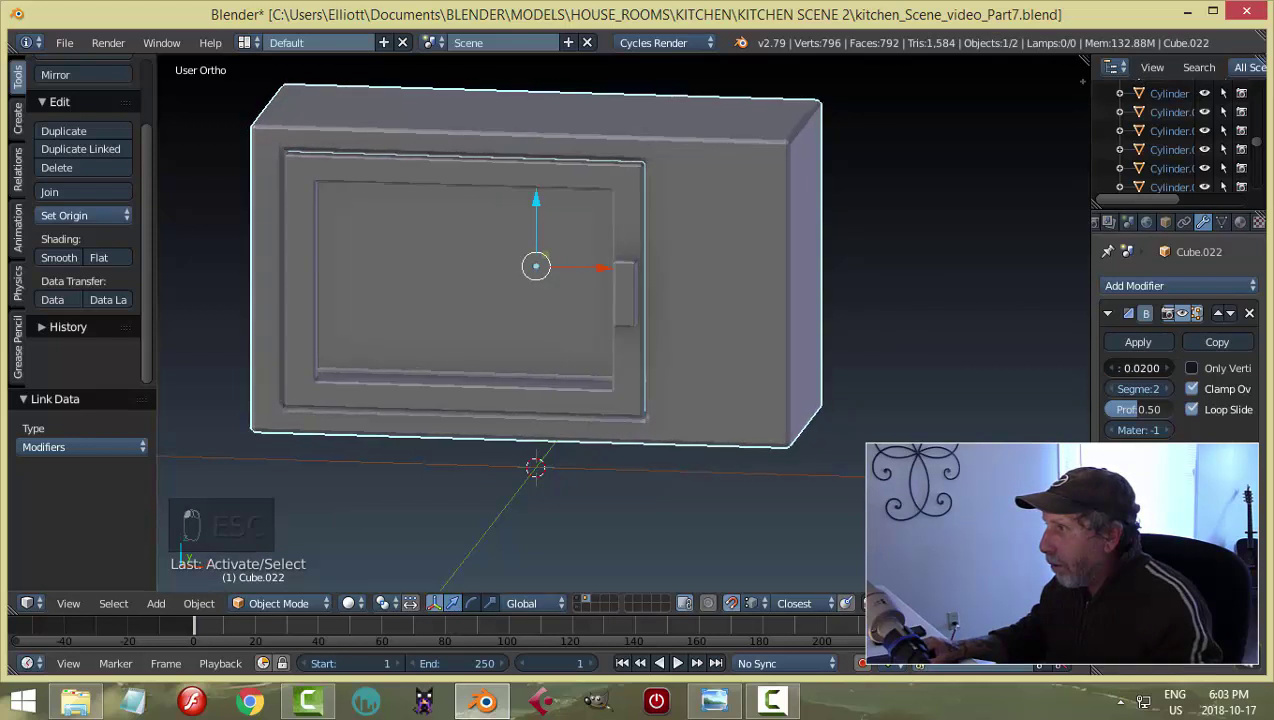
pyautogui.press('a')
pyautogui.moveTo(694, 361); pyautogui.dragTo(623, 316)
pyautogui.middleClick(684, 296)
pyautogui.middleClick(719, 328)
pyautogui.moveTo(582, 180); pyautogui.dragTo(675, 257)
pyautogui.moveTo(591, 213); pyautogui.dragTo(848, 268)
pyautogui.press('Tab')
pyautogui.press('ctrl+Tab')
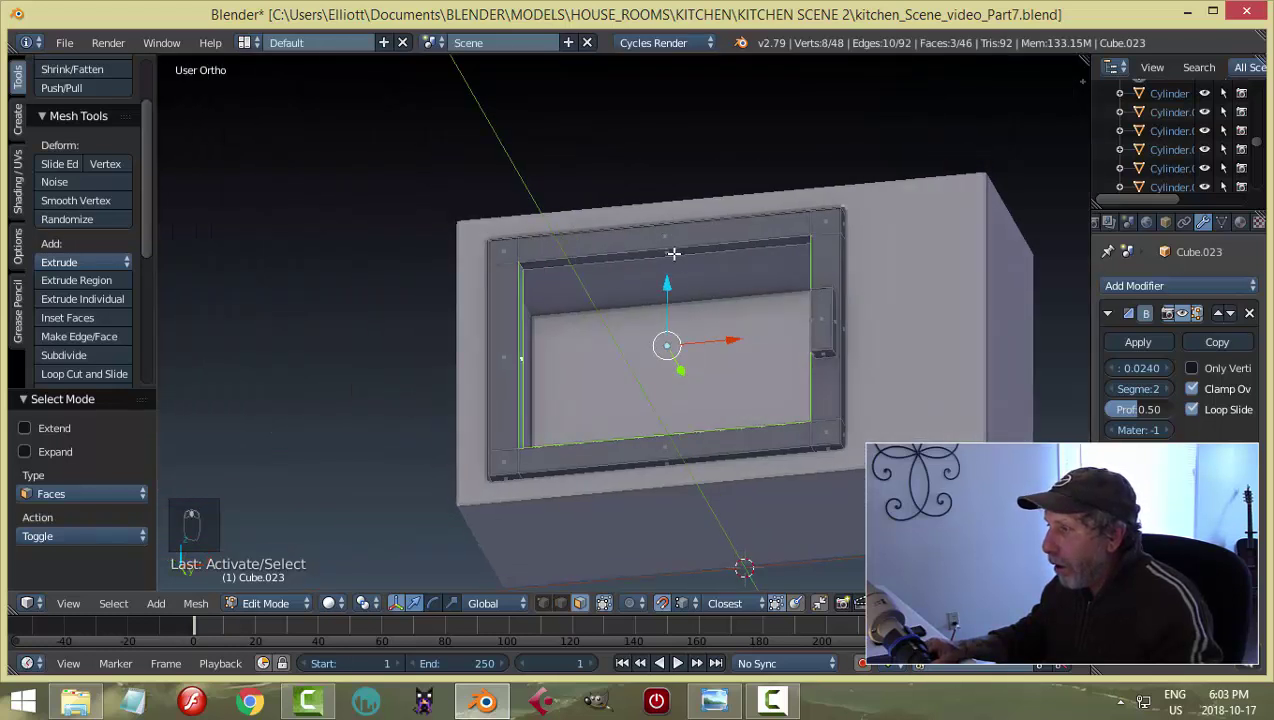
# Snap the 3D cursor to the door, leave Edit Mode and add a new mesh plane there.
pyautogui.press('shift+s')
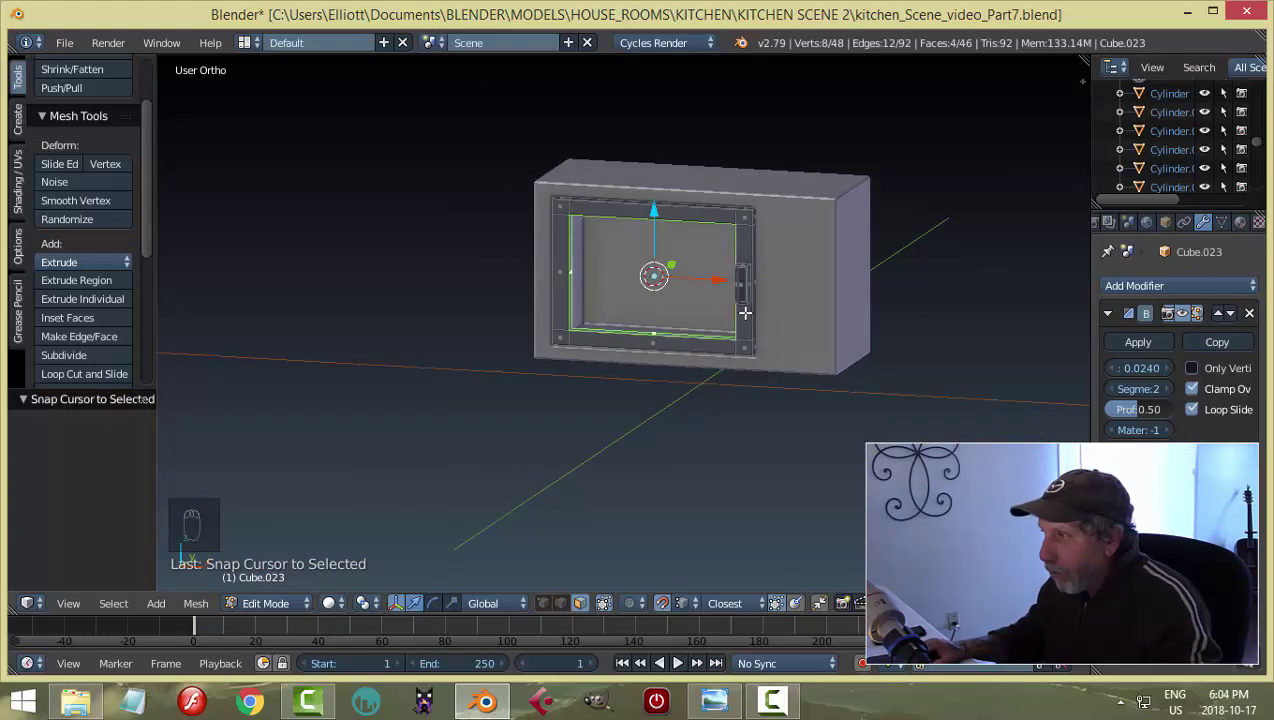
pyautogui.press('a')
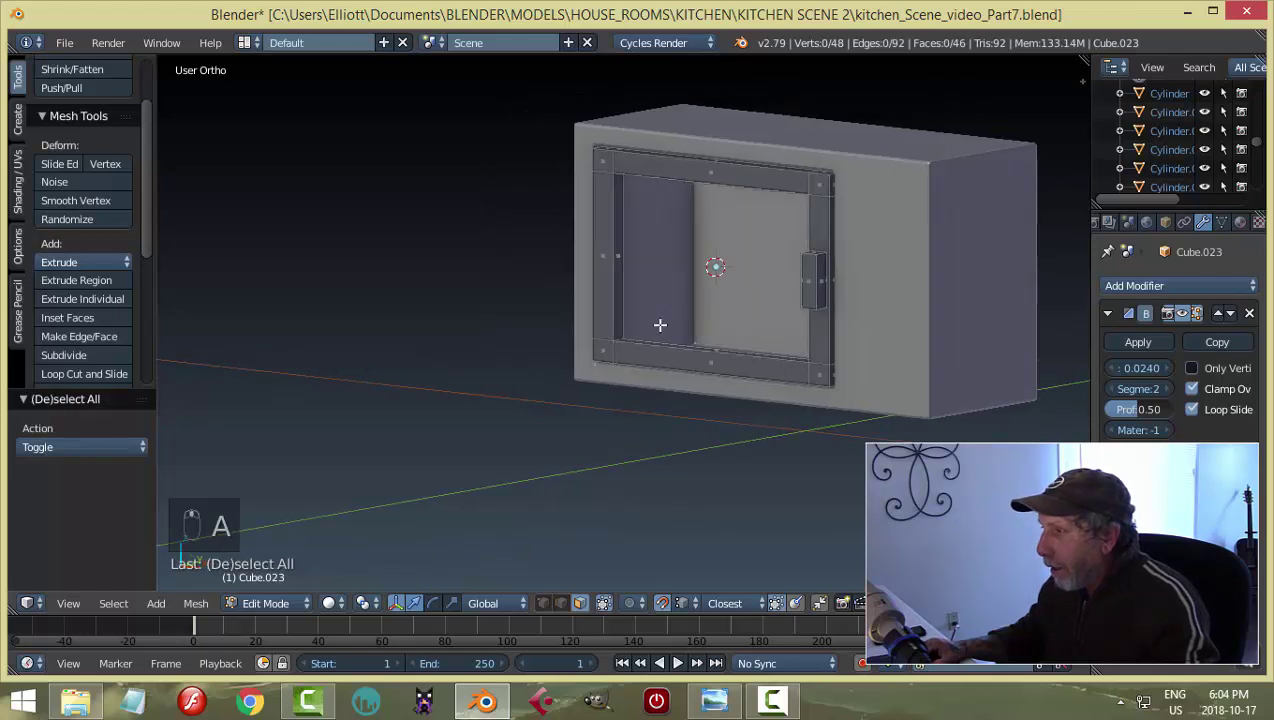
pyautogui.press('Tab')
pyautogui.press('shift+a')
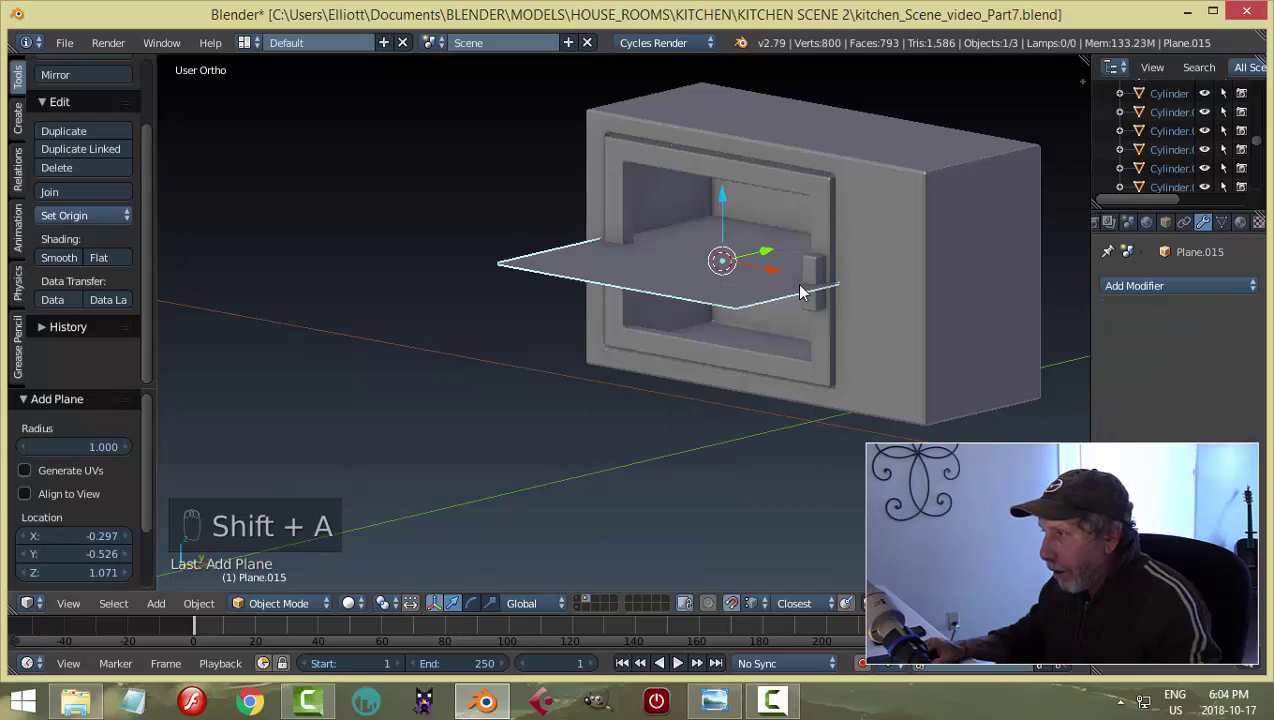
# Rotate the plane 90° on X and scale it in front wireframe view to fill the door's window opening.
pyautogui.press('r')
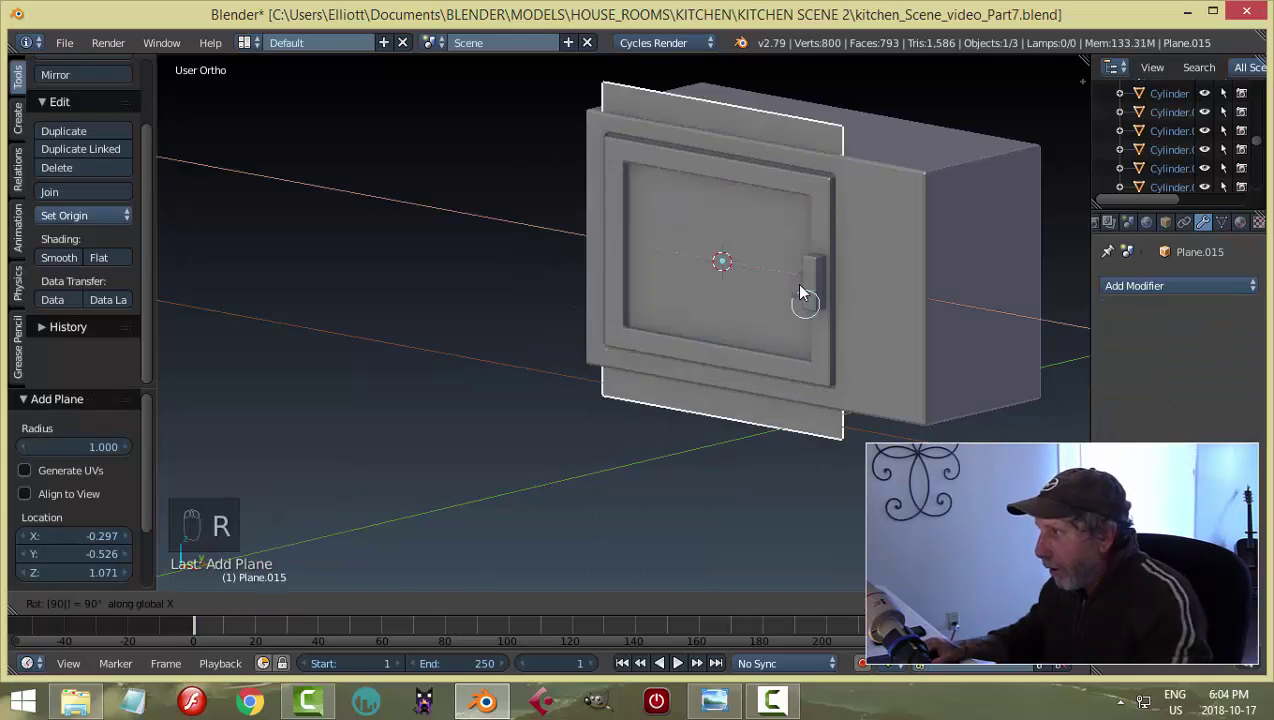
pyautogui.press('Tab')
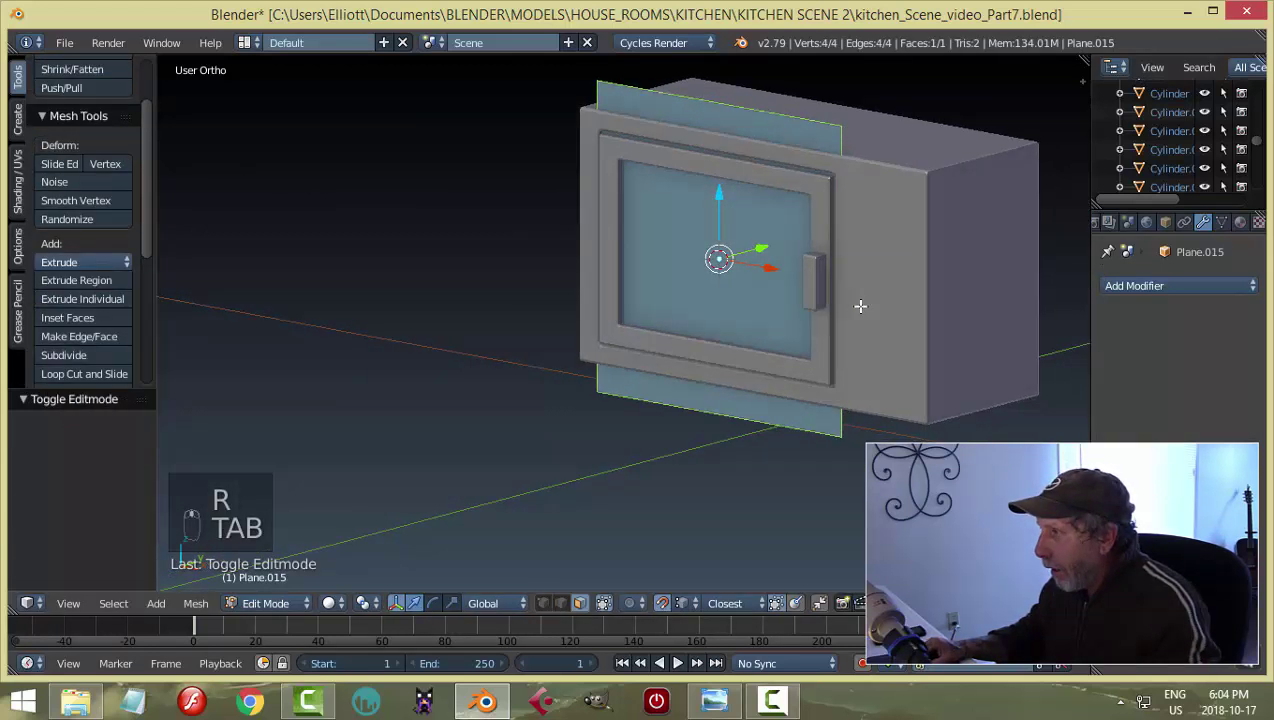
pyautogui.press('KP_1')
pyautogui.press('z')
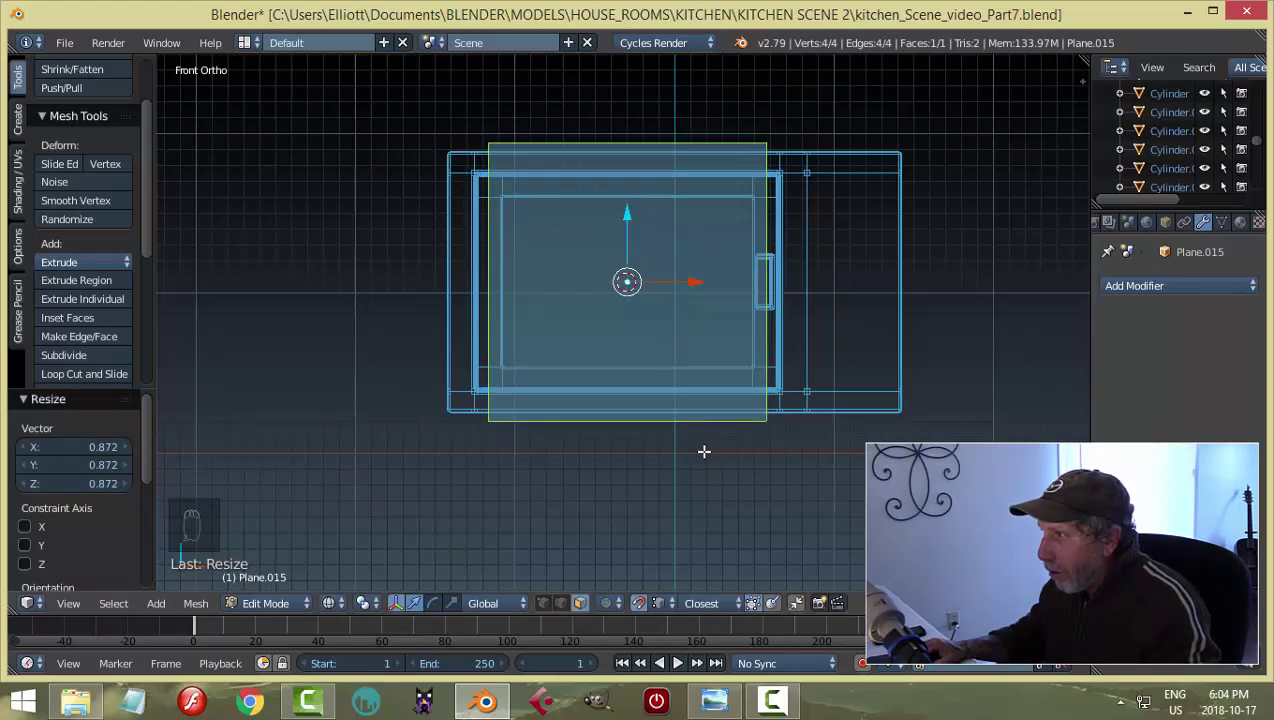
pyautogui.press('s')
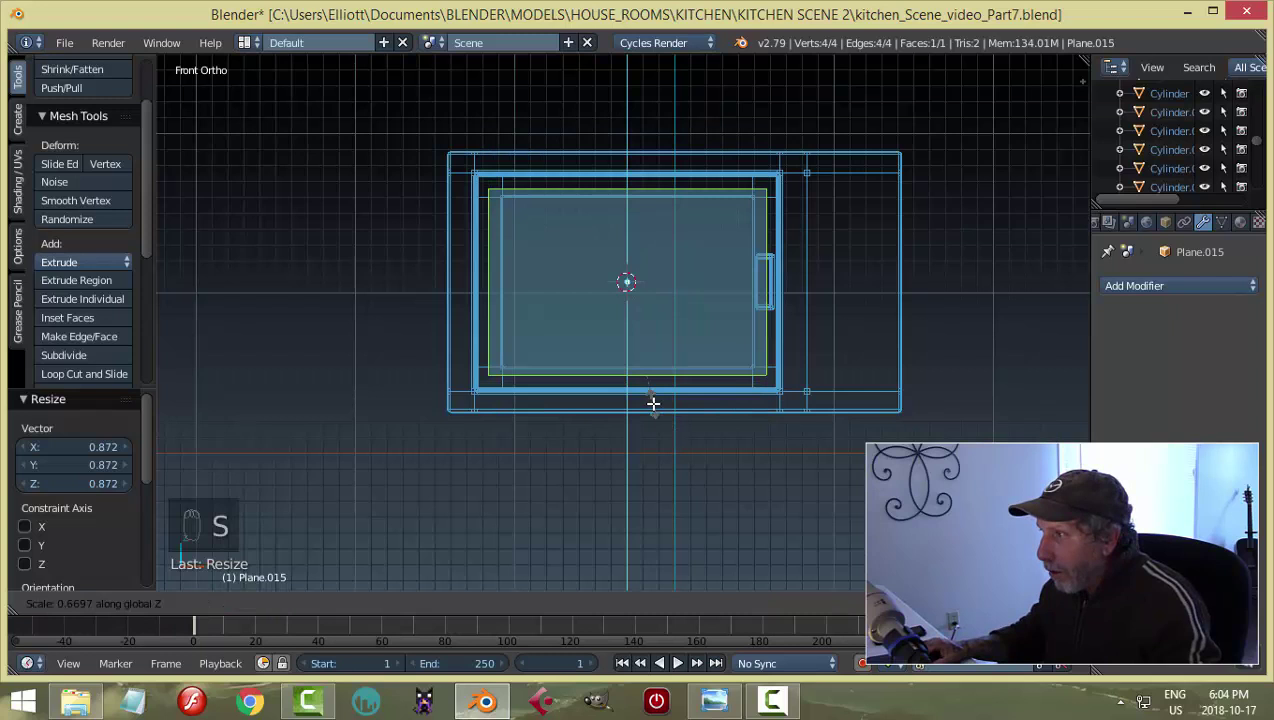
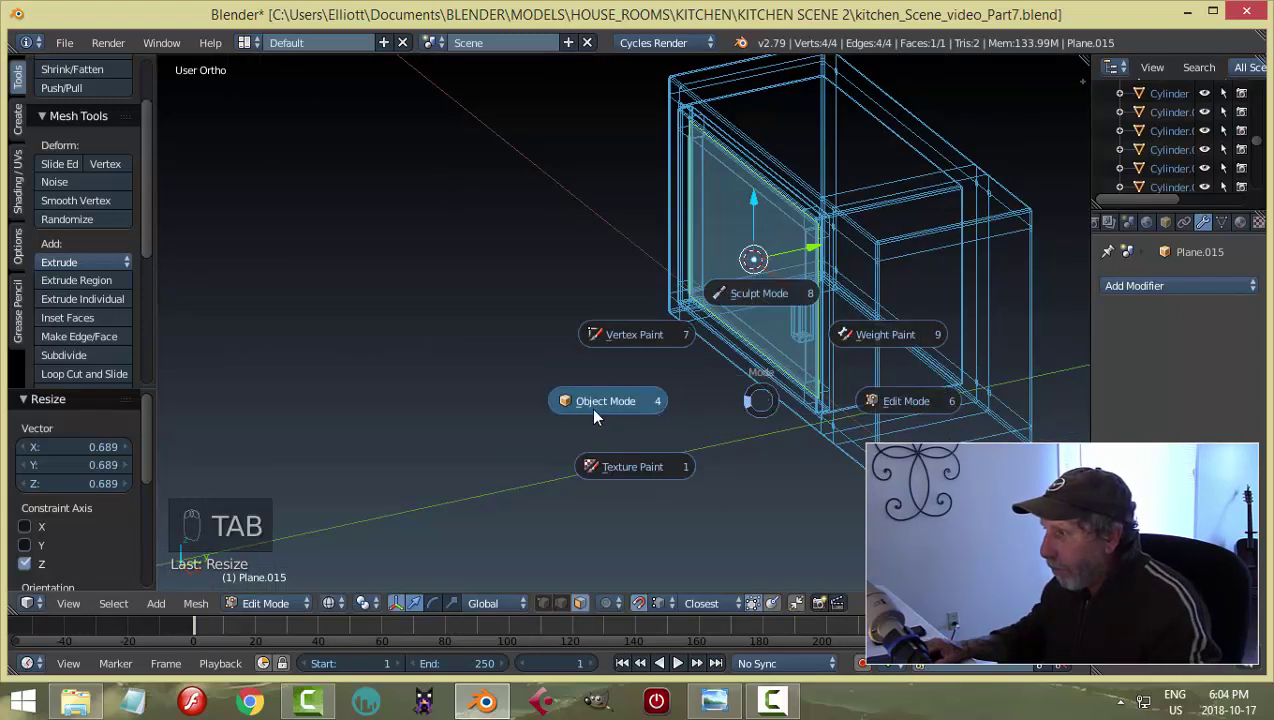
pyautogui.press('z')
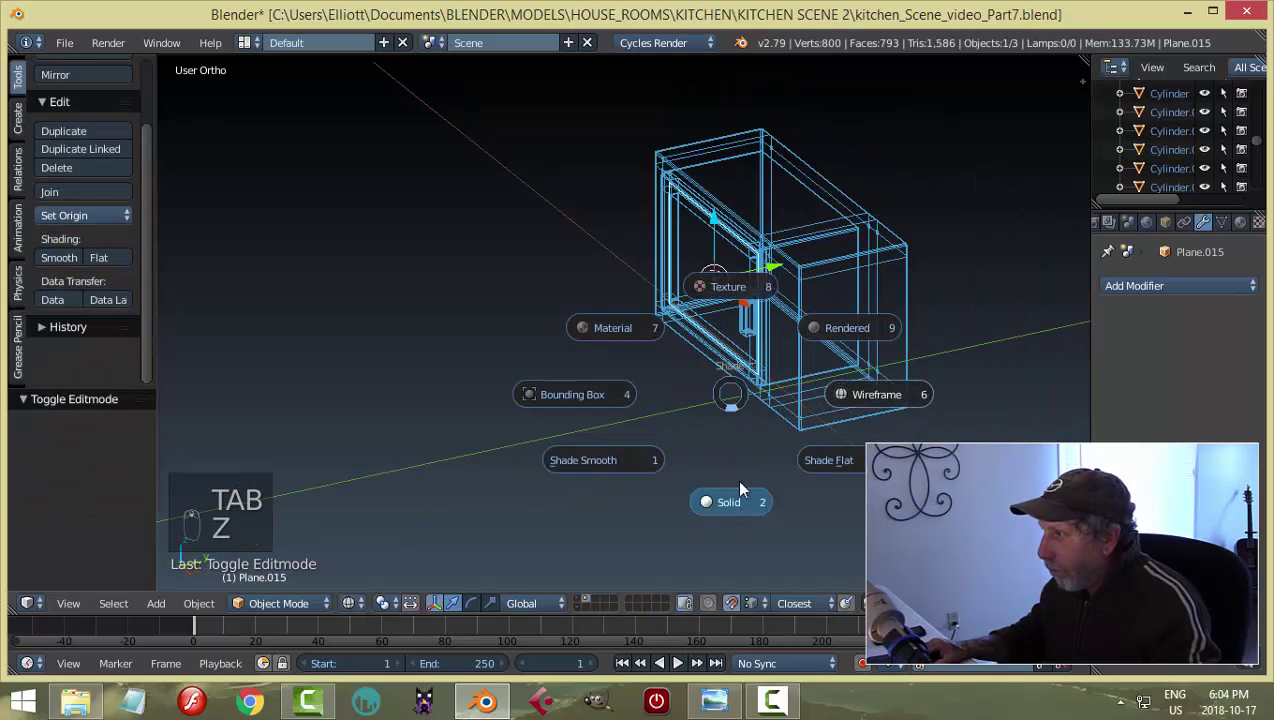
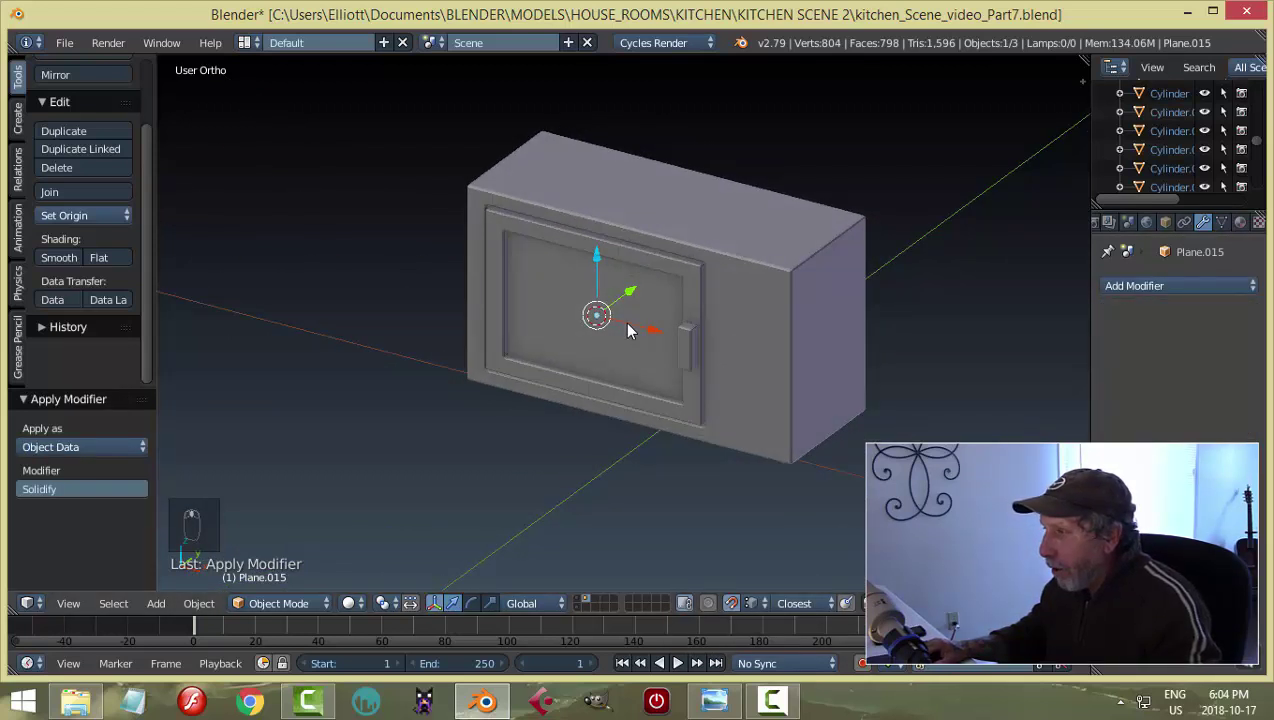
pyautogui.moveTo(533, 328); pyautogui.dragTo(799, 359)
# Save the file, turn toward the microwave front and enter Edit Mode on the body.
pyautogui.press('ctrl+s')
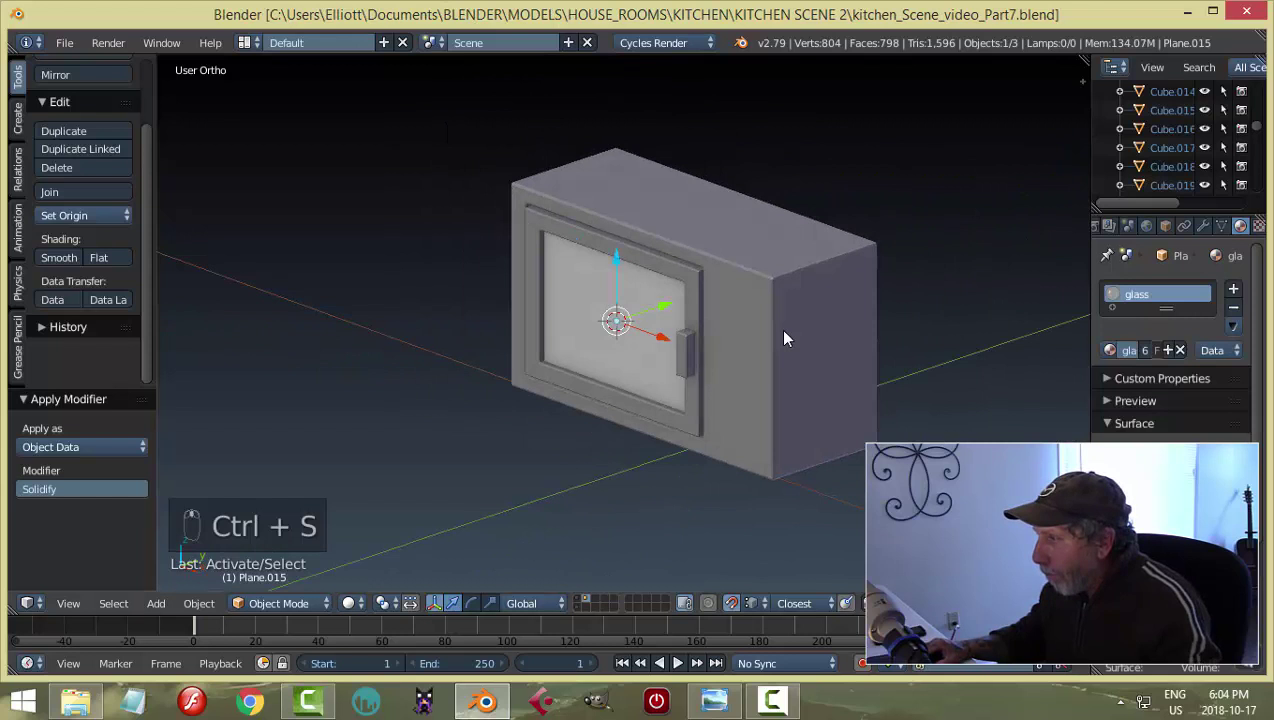
pyautogui.moveTo(766, 301); pyautogui.dragTo(682, 300)
pyautogui.press('Tab')
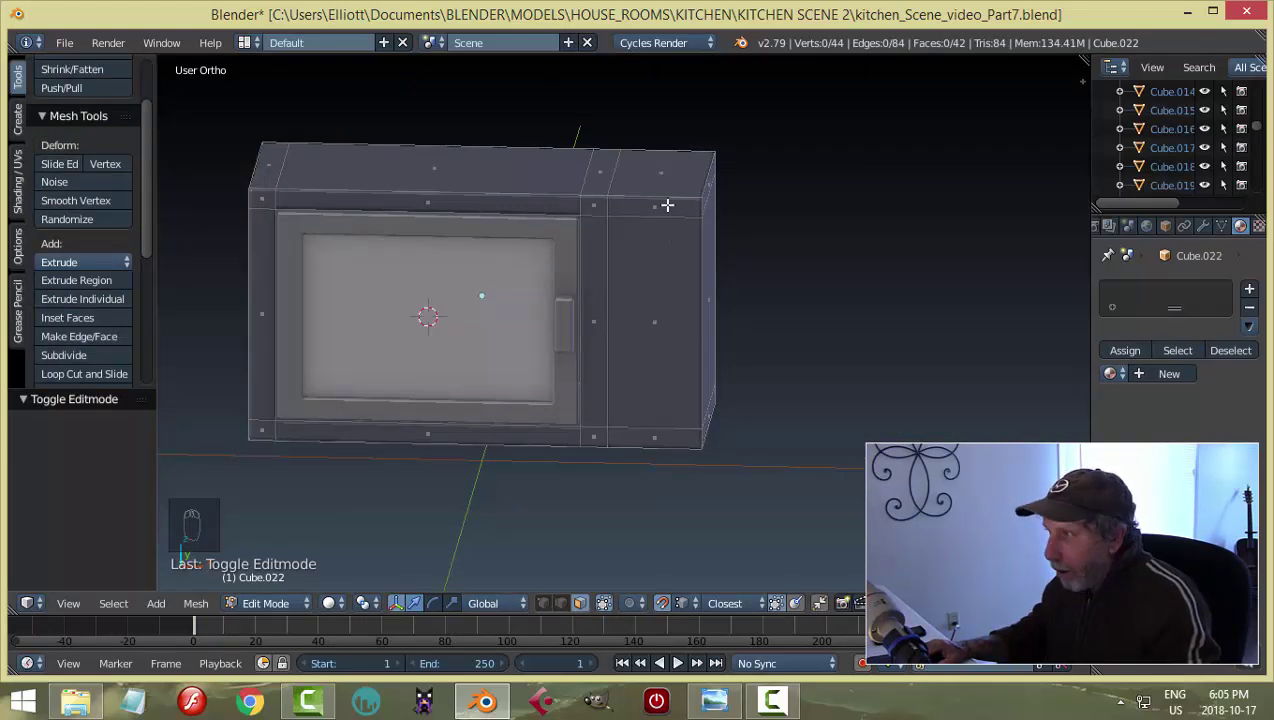
# Add a vertical loop cut near the right end and two horizontal loop cuts across the body.
pyautogui.press('ctrl+r')
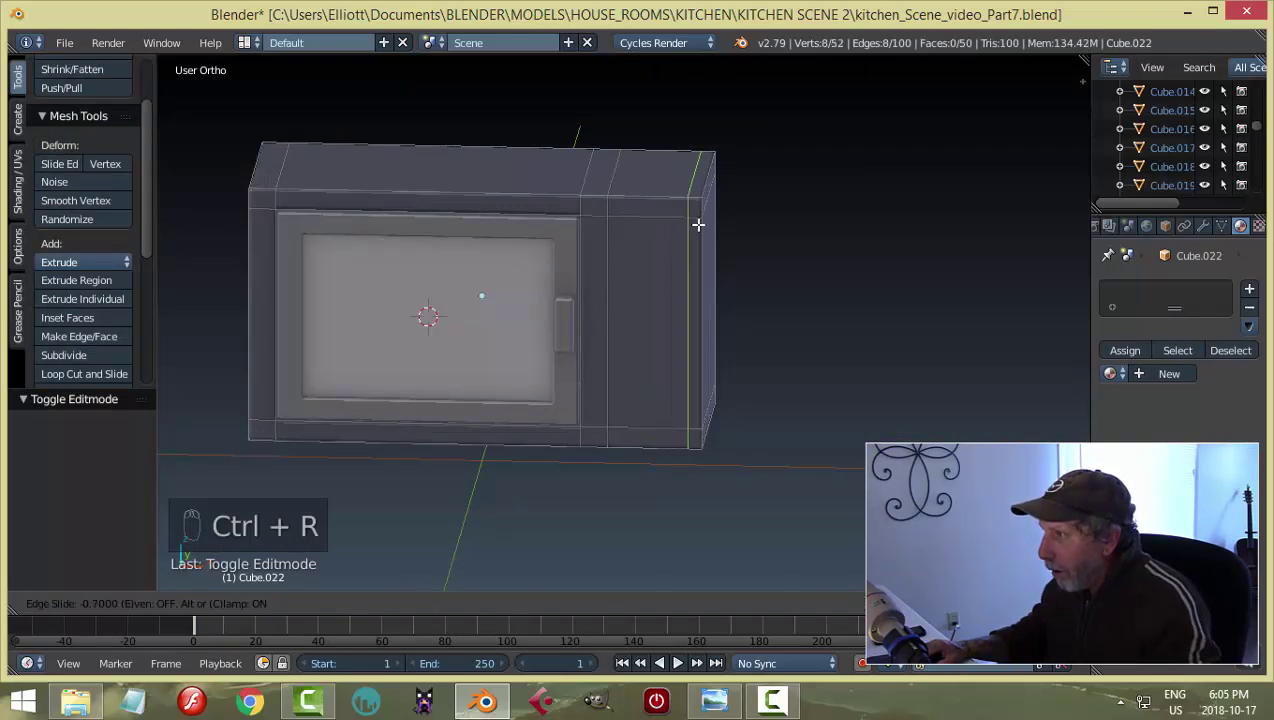
pyautogui.press('Tab')
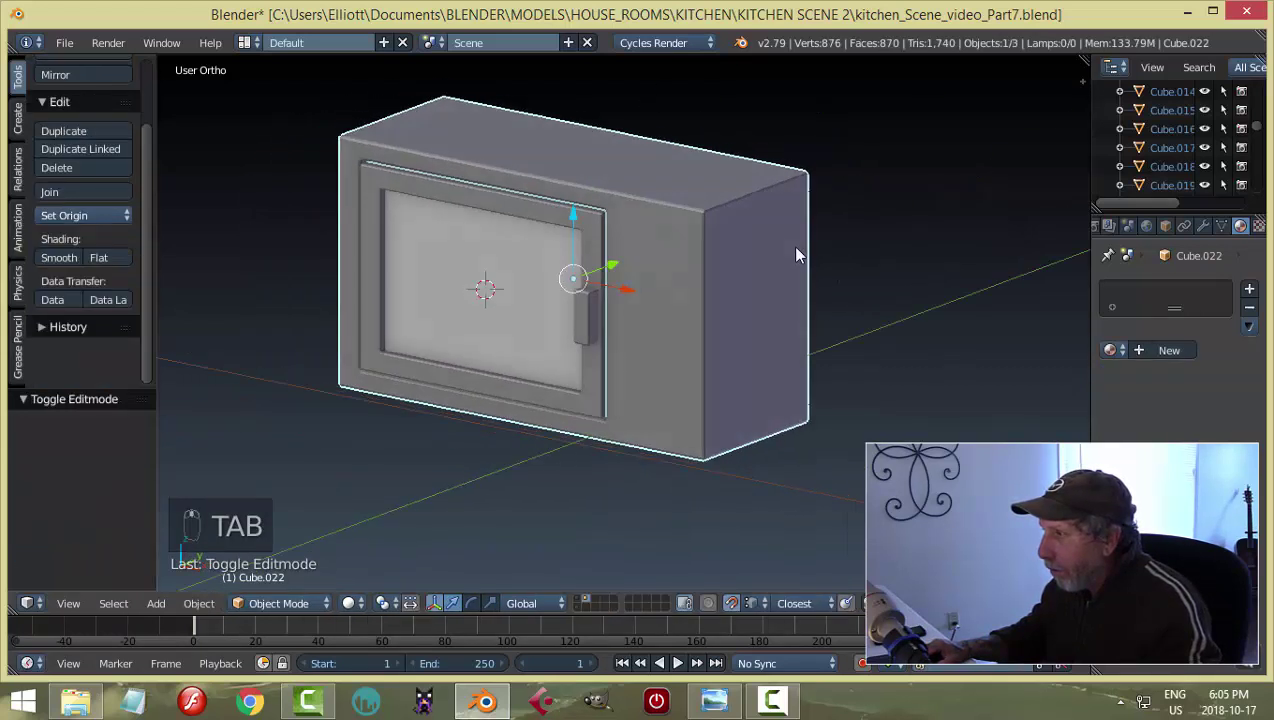
pyautogui.press('Tab')
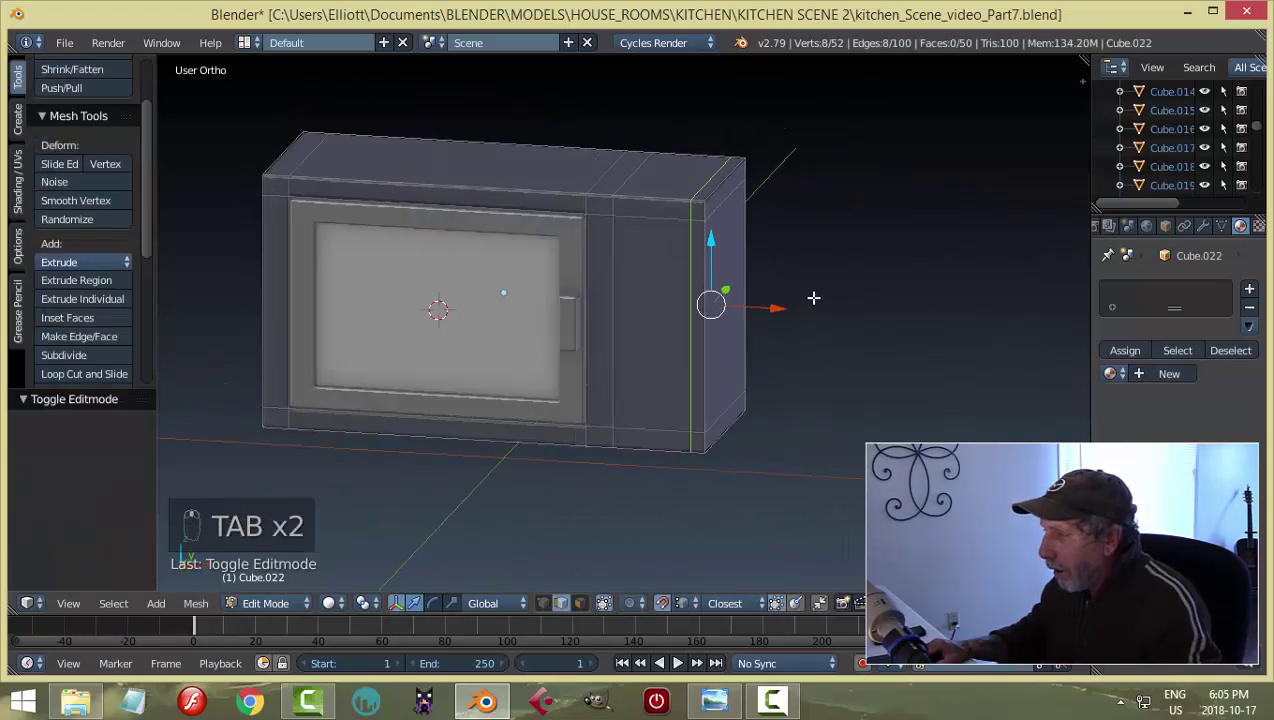
pyautogui.press('a')
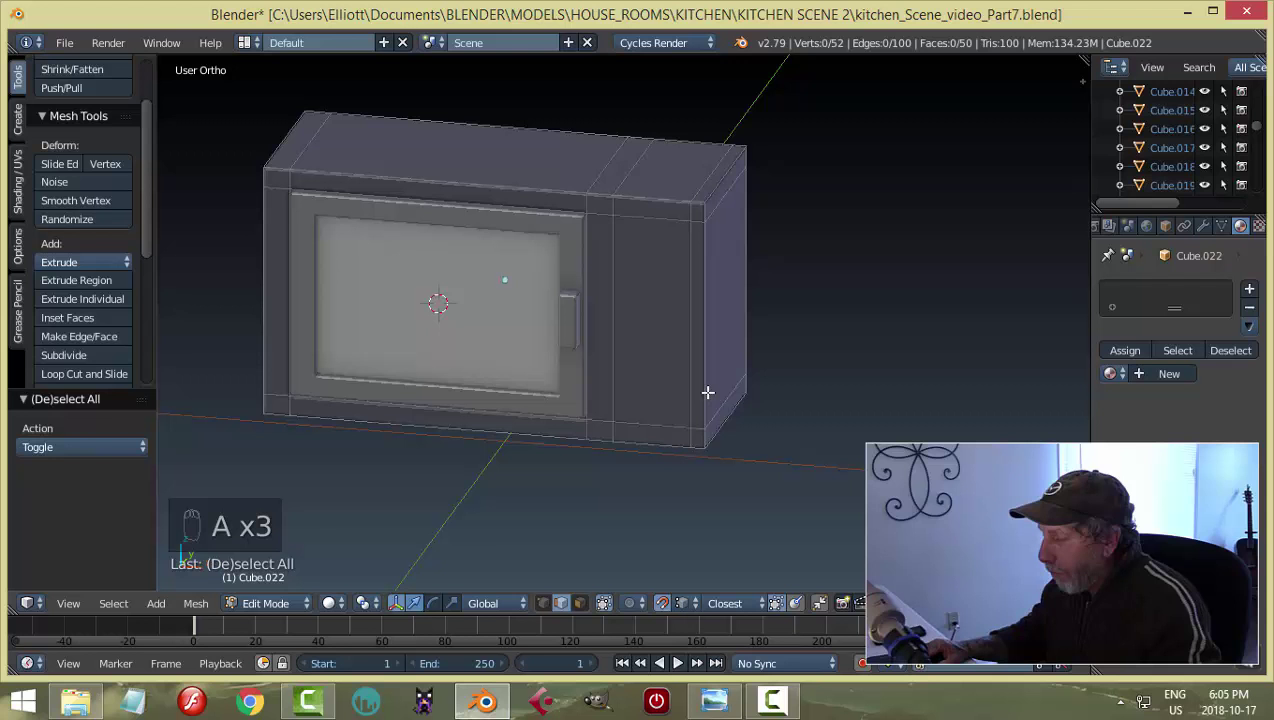
pyautogui.press('ctrl+r')
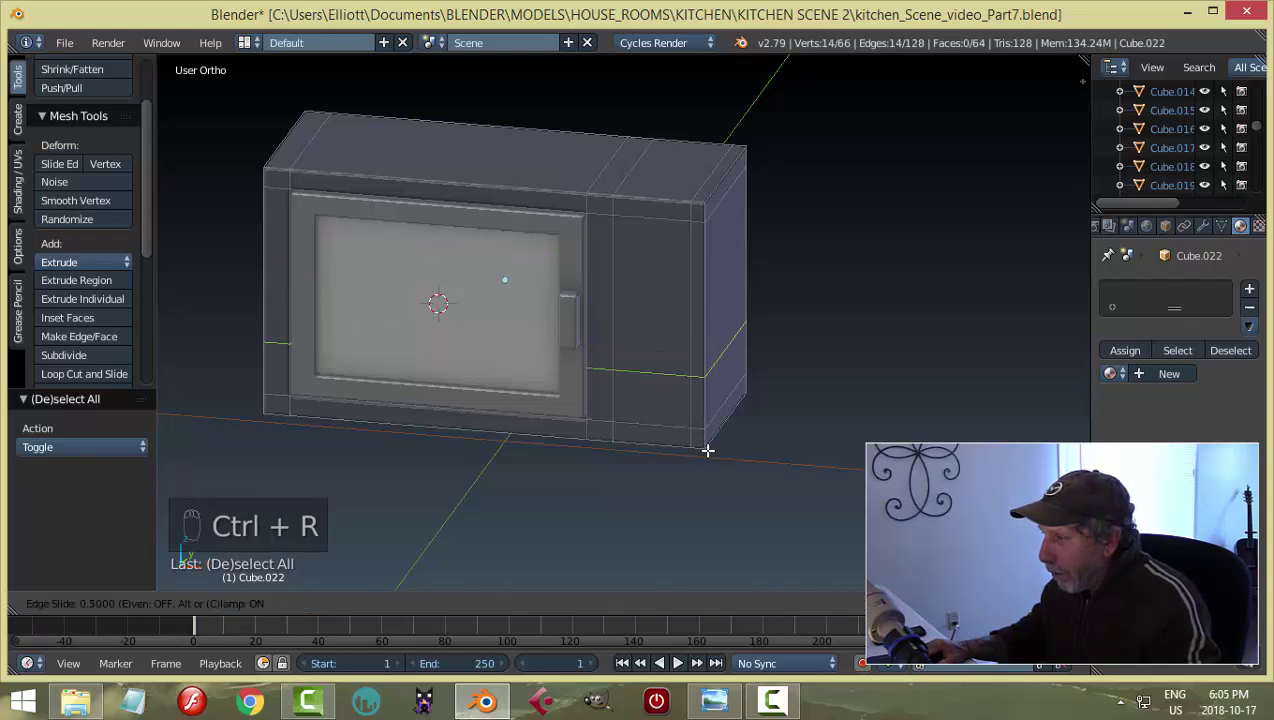
pyautogui.press('ctrl+r')
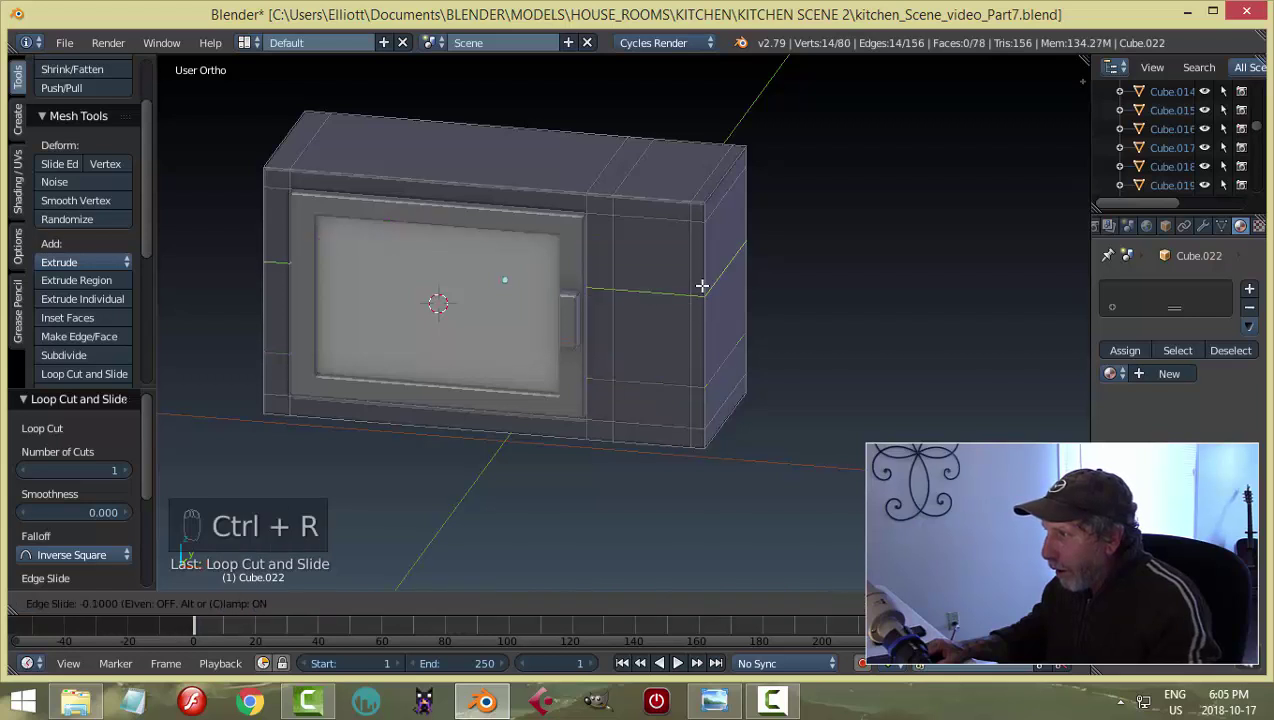
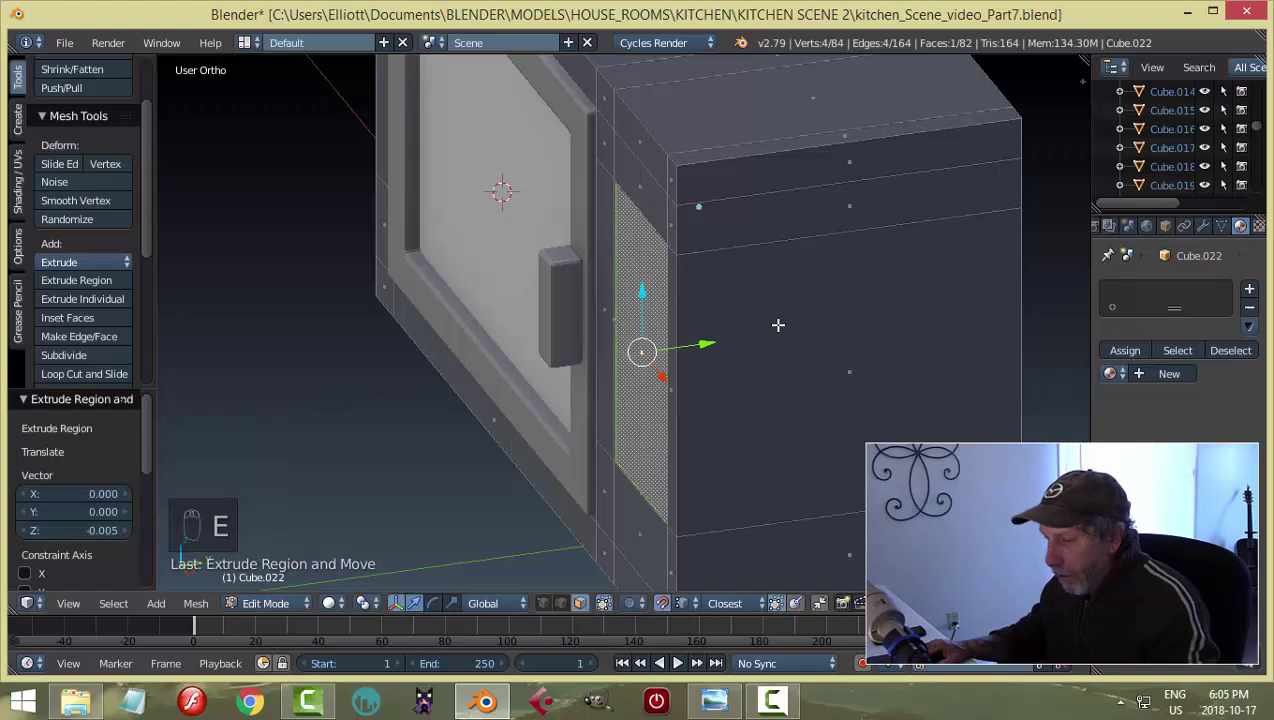
# Inset the control panel face beside the door and push it in to form a recessed strip.
pyautogui.press('Tab')
pyautogui.moveTo(765, 324); pyautogui.dragTo(763, 290)
pyautogui.middleClick(891, 261)
pyautogui.middleClick(764, 352)
pyautogui.moveTo(764, 352); pyautogui.dragTo(725, 281)
pyautogui.press('ctrl+z')
pyautogui.moveTo(728, 331); pyautogui.dragTo(714, 345)
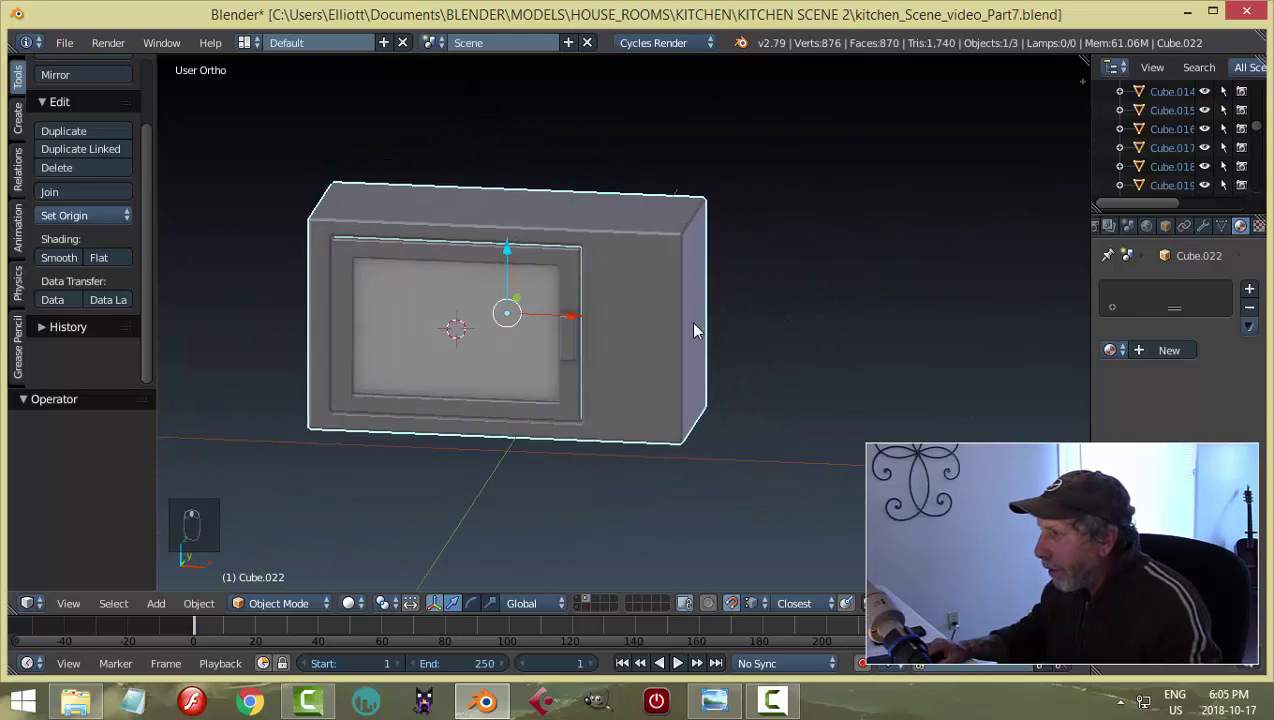
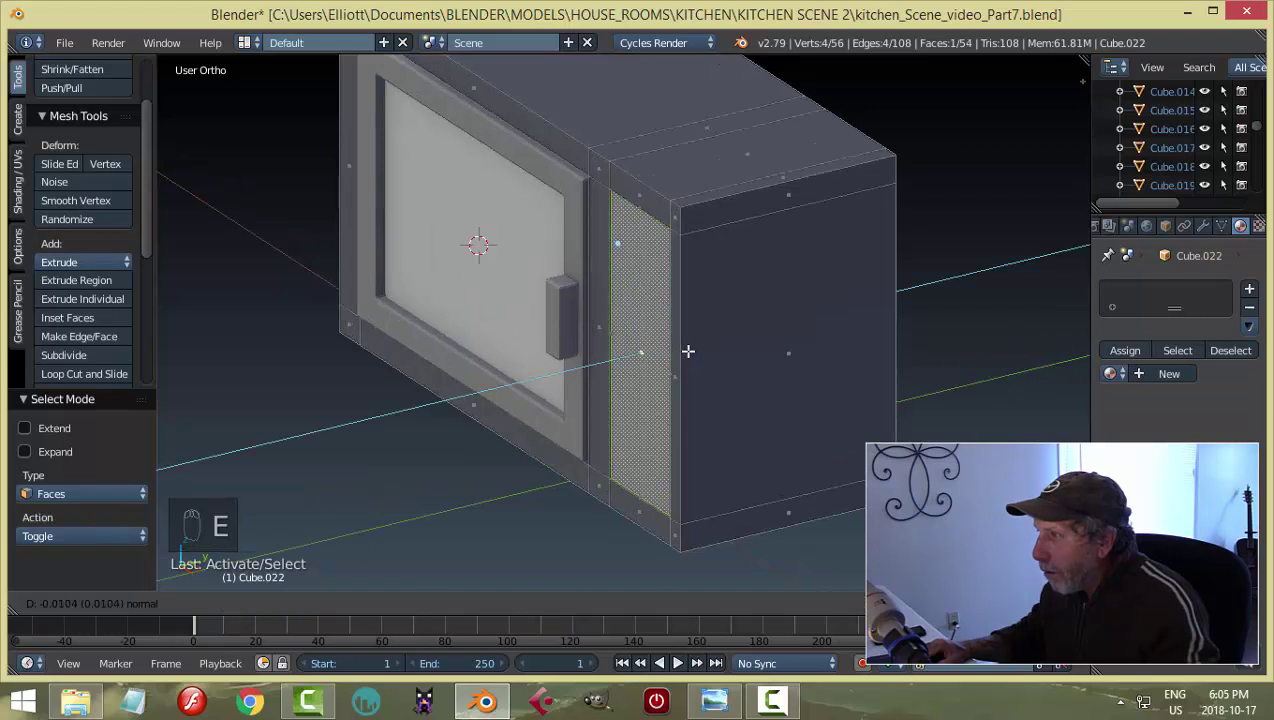
# Inset a small square face on the microwave's control panel and extrude it out as a button.
pyautogui.press('Tab')
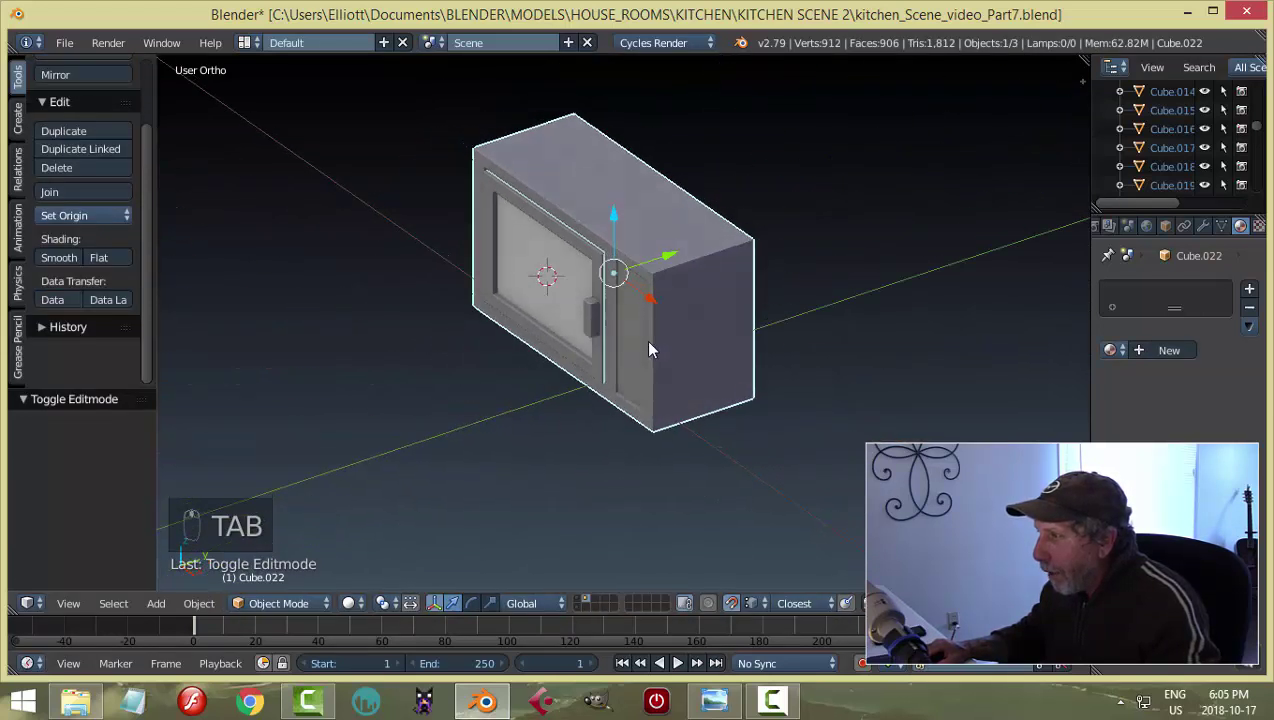
pyautogui.moveTo(716, 329); pyautogui.dragTo(685, 356)
pyautogui.press('Tab')
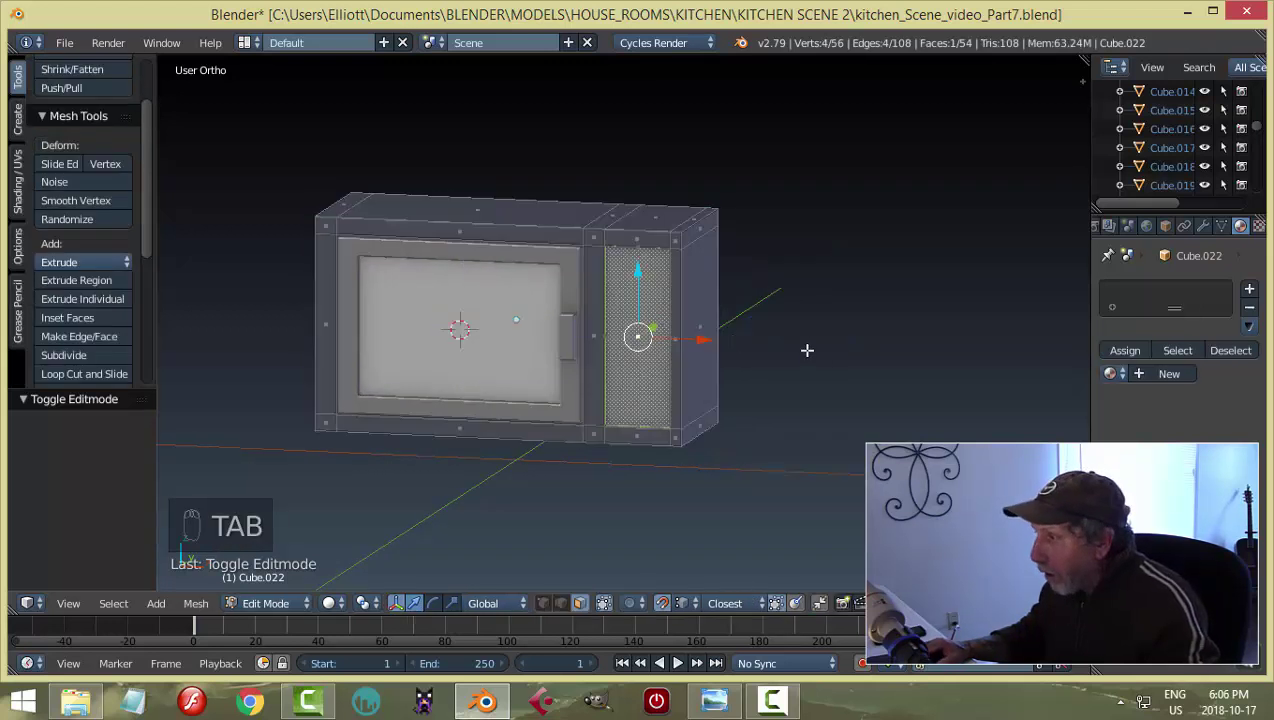
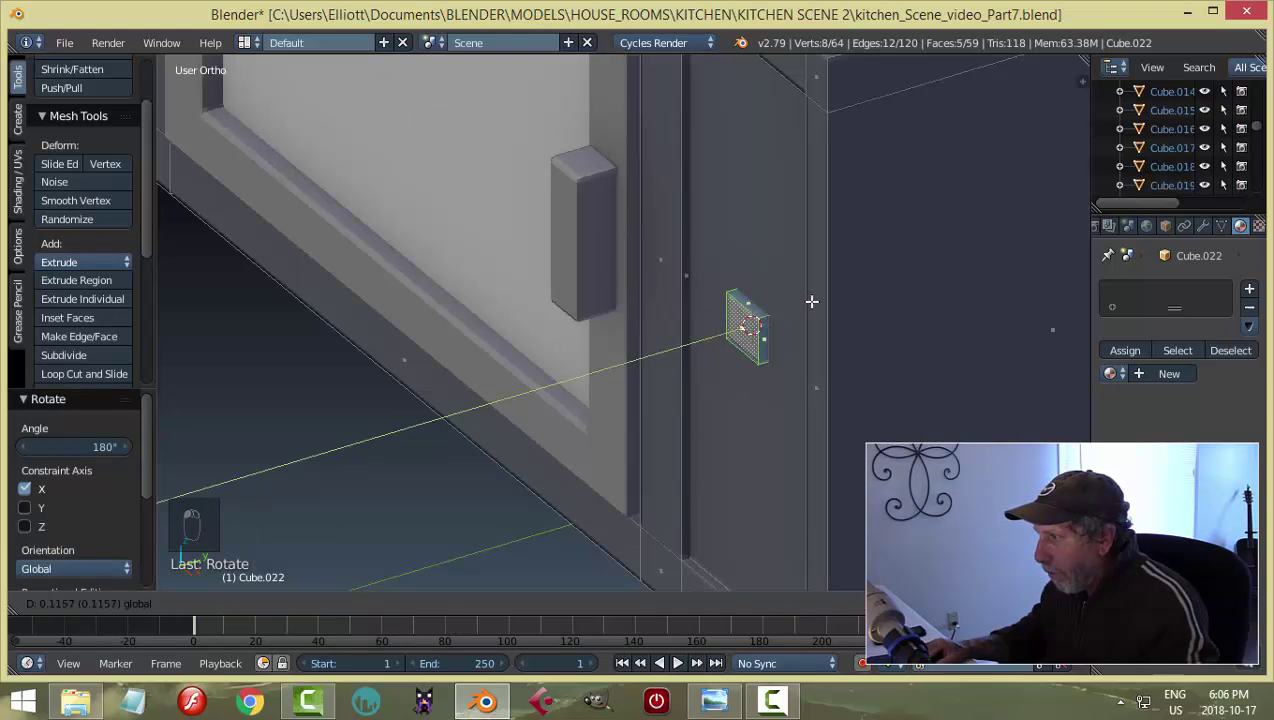
# Separate the small button into its own object with its origin set to its geometry.
pyautogui.press('Tab')
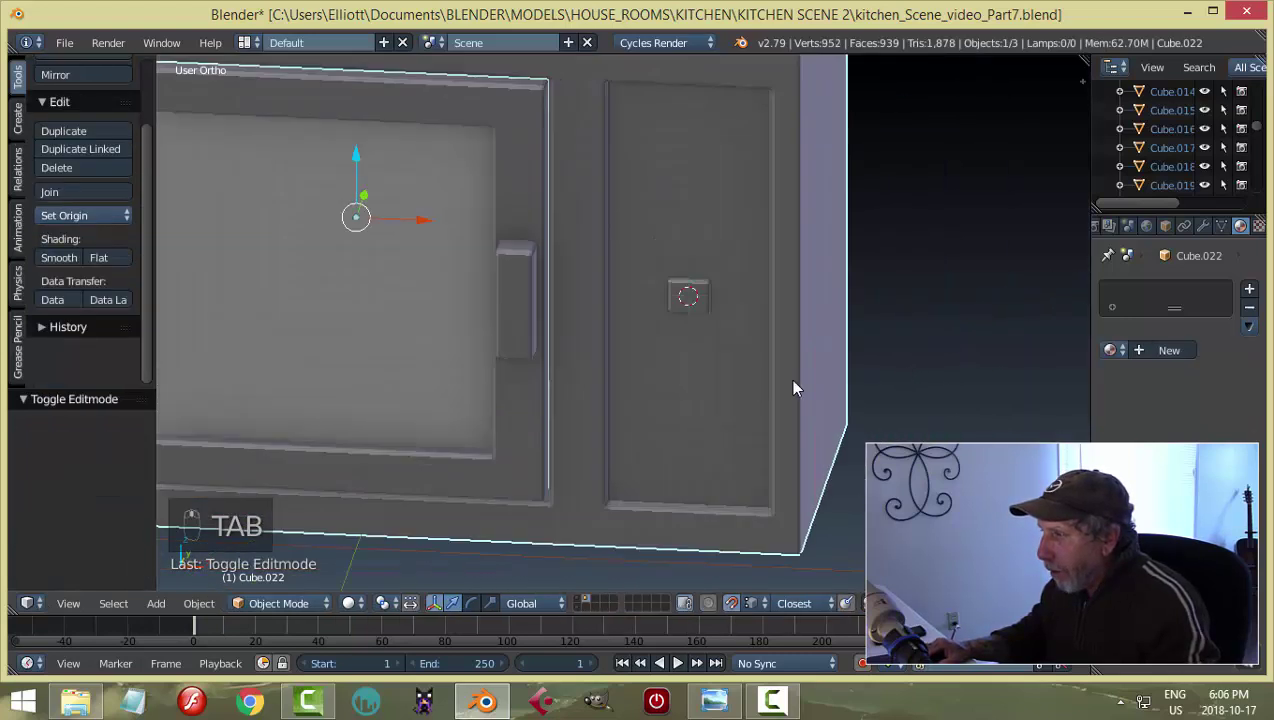
pyautogui.middleClick(793, 330)
pyautogui.moveTo(700, 356); pyautogui.dragTo(838, 337)
pyautogui.press('Tab')
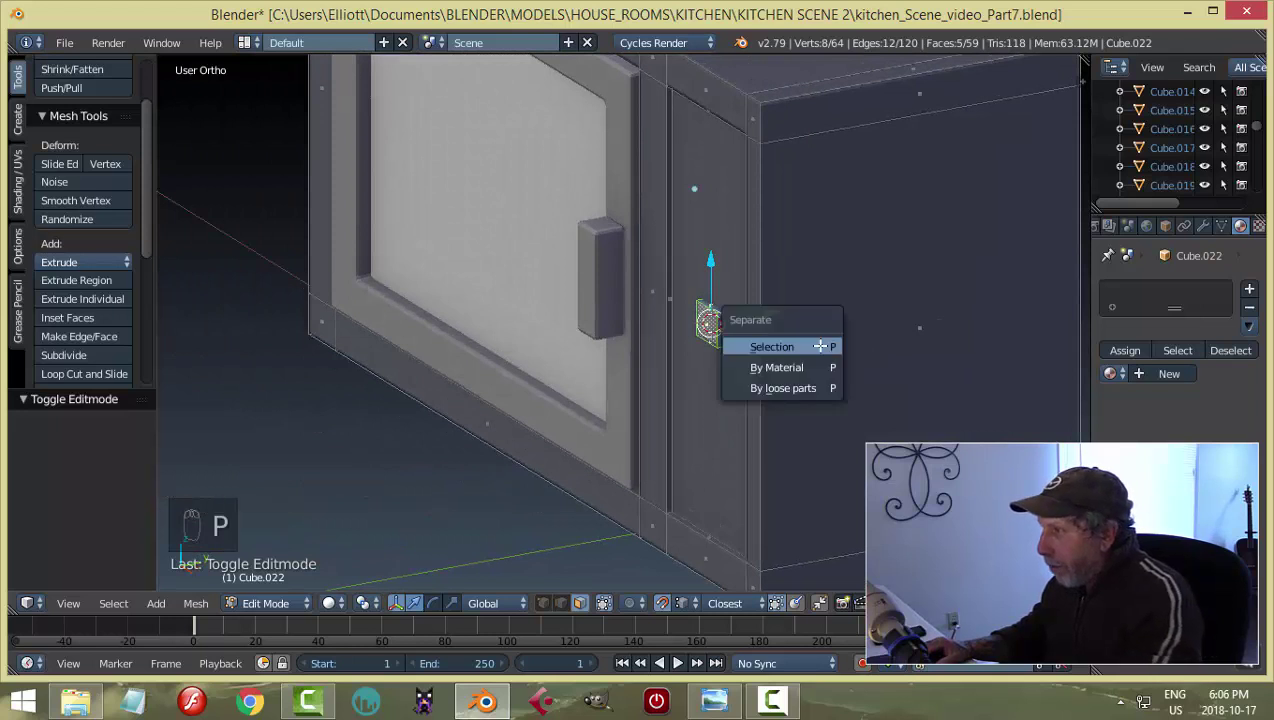
pyautogui.press('Tab')
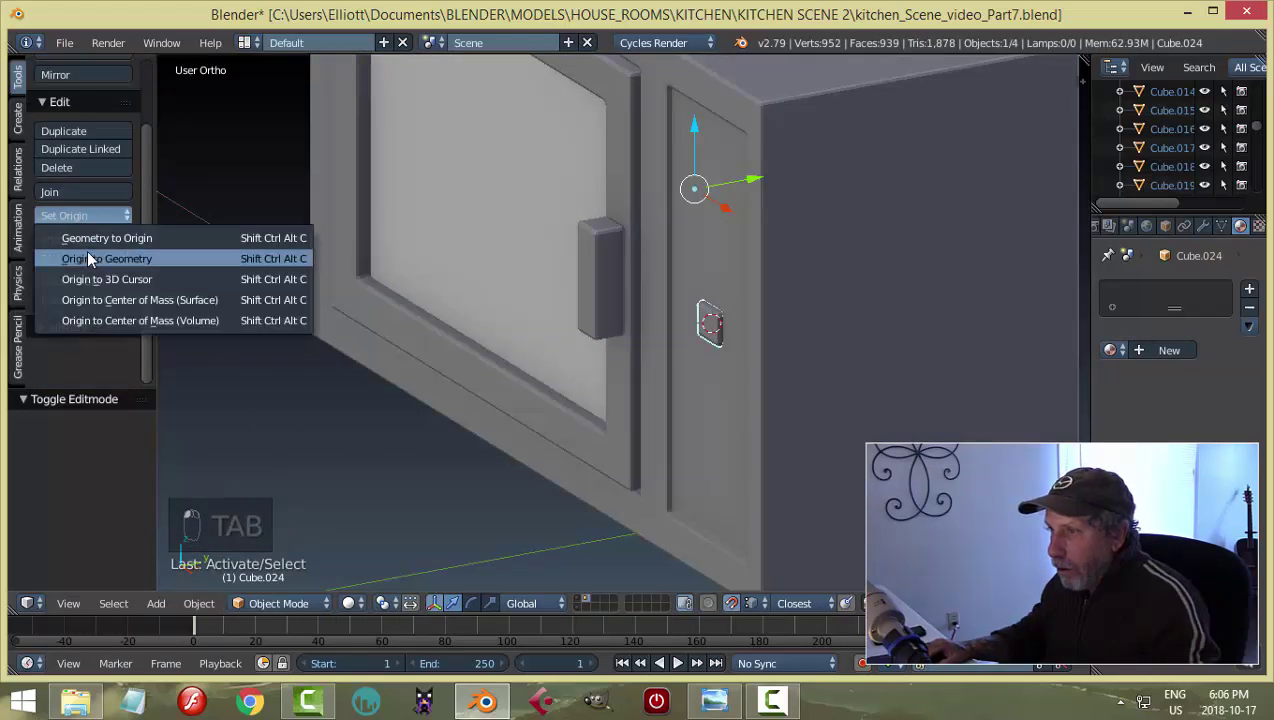
# Move the button up near the top of the recessed control panel.
pyautogui.moveTo(456, 242); pyautogui.dragTo(686, 309)
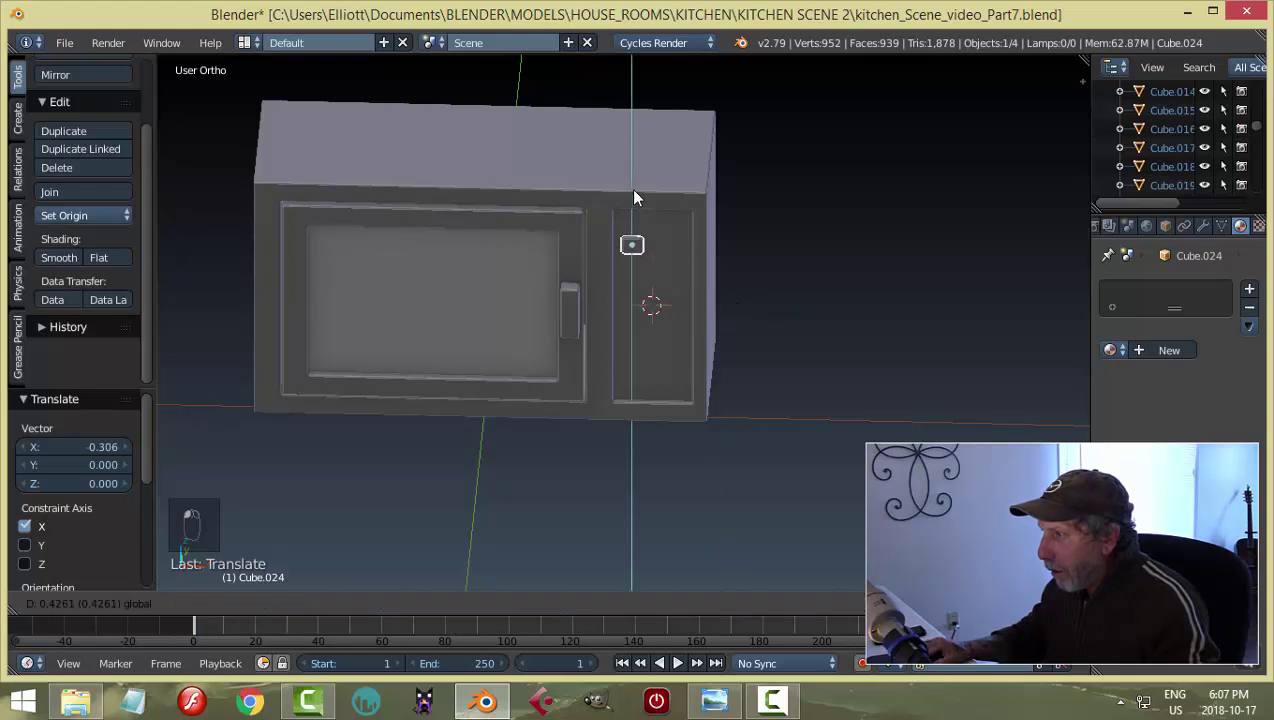
pyautogui.moveTo(699, 293); pyautogui.dragTo(758, 141)
pyautogui.moveTo(758, 141); pyautogui.dragTo(807, 259)
pyautogui.moveTo(746, 148); pyautogui.dragTo(757, 139)
pyautogui.press('ctrl+a')
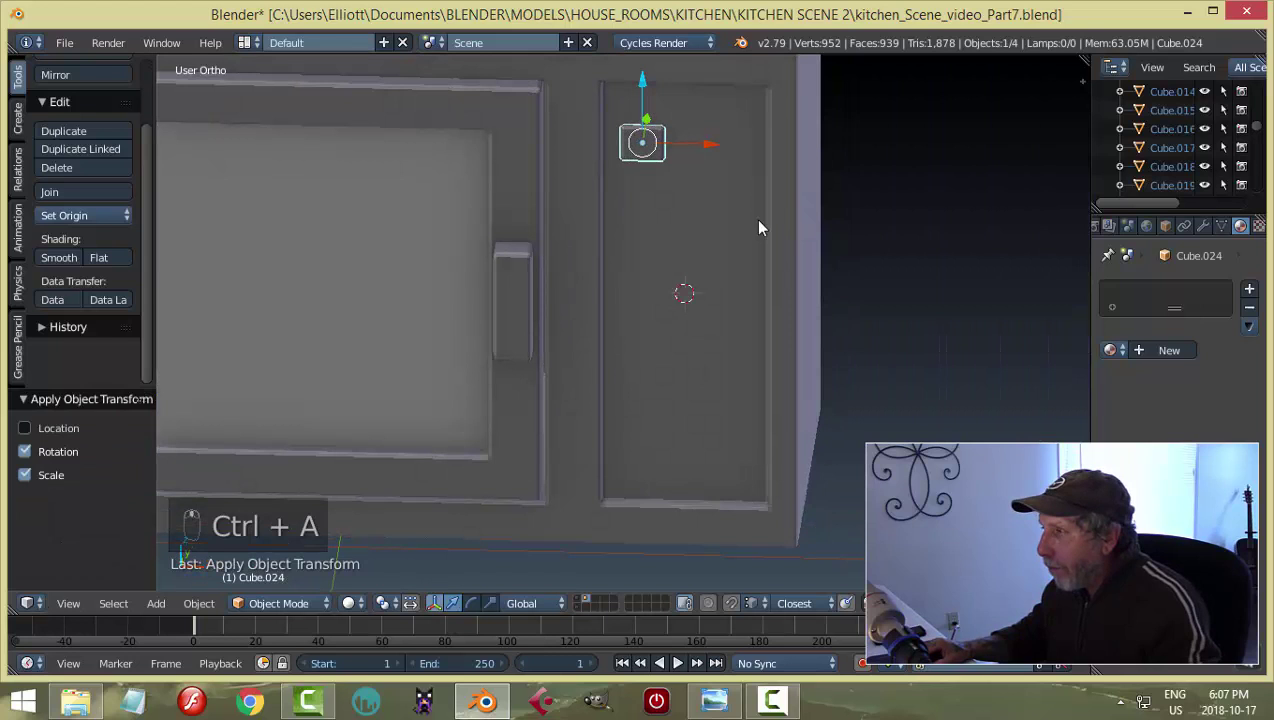
# Array the button into three columns with a 1.5 relative offset across the panel.
pyautogui.middleClick(751, 219)
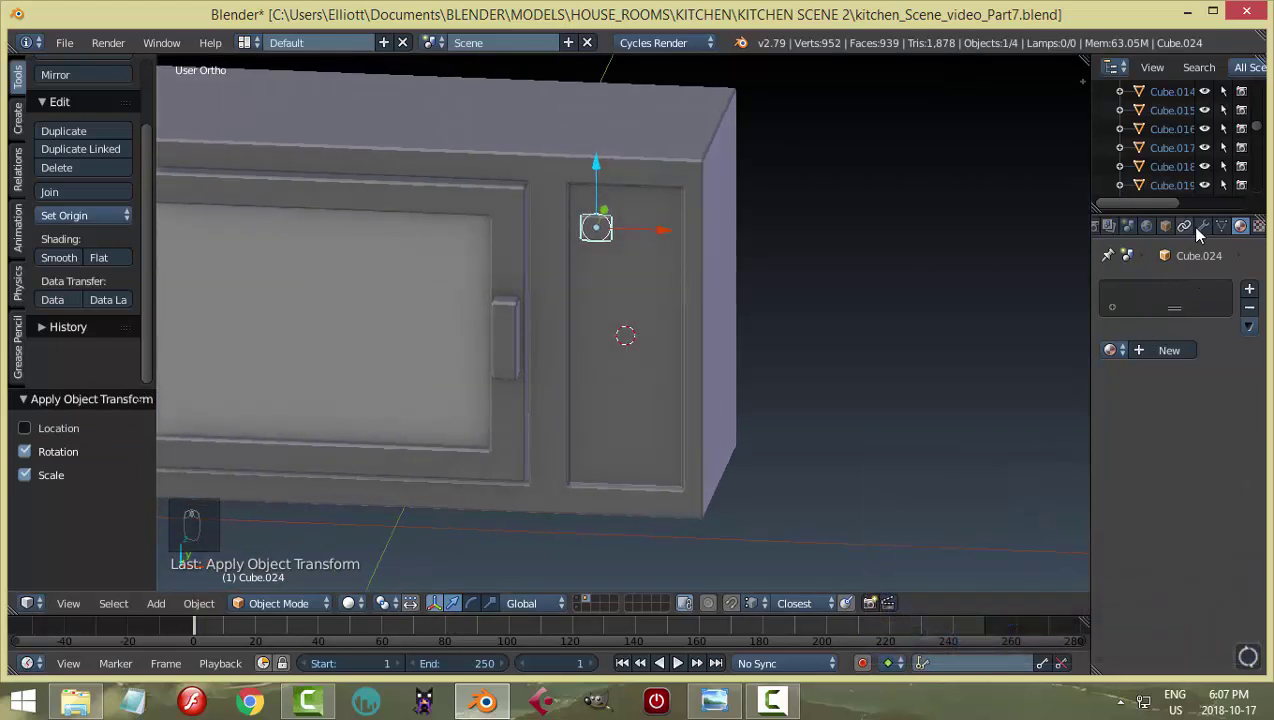
pyautogui.moveTo(931, 335); pyautogui.dragTo(823, 278)
pyautogui.press('s')
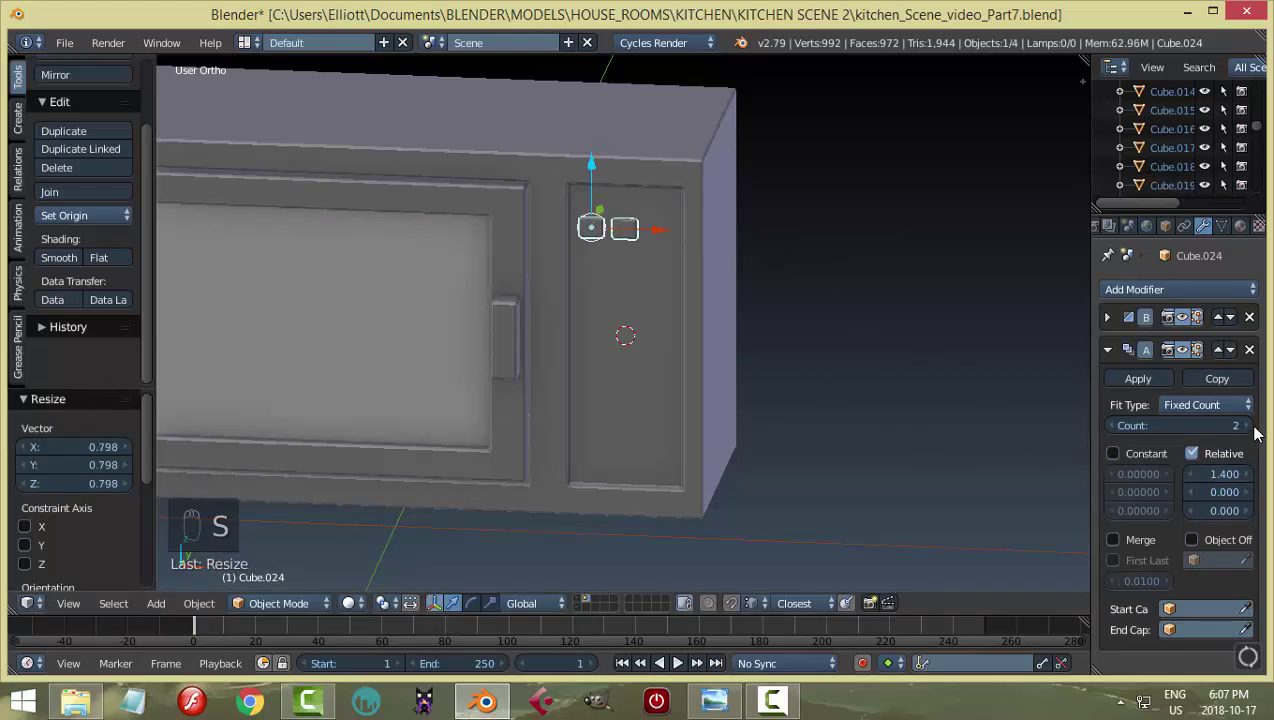
pyautogui.moveTo(1035, 401); pyautogui.dragTo(665, 240)
pyautogui.press('KP_1')
pyautogui.moveTo(665, 240); pyautogui.dragTo(639, 200)
pyautogui.click(639, 200)
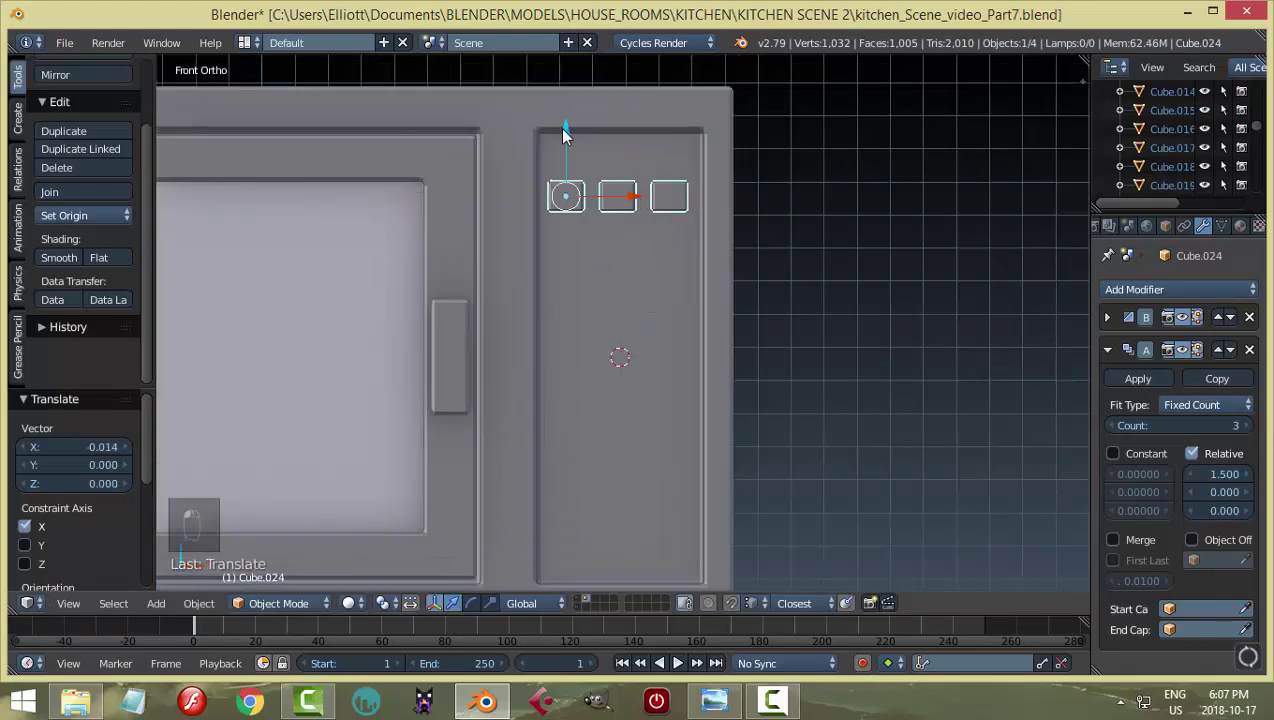
# Add a second Array of five rows with a -1.9 Z offset, giving fifteen buttons.
pyautogui.moveTo(749, 256); pyautogui.dragTo(926, 338)
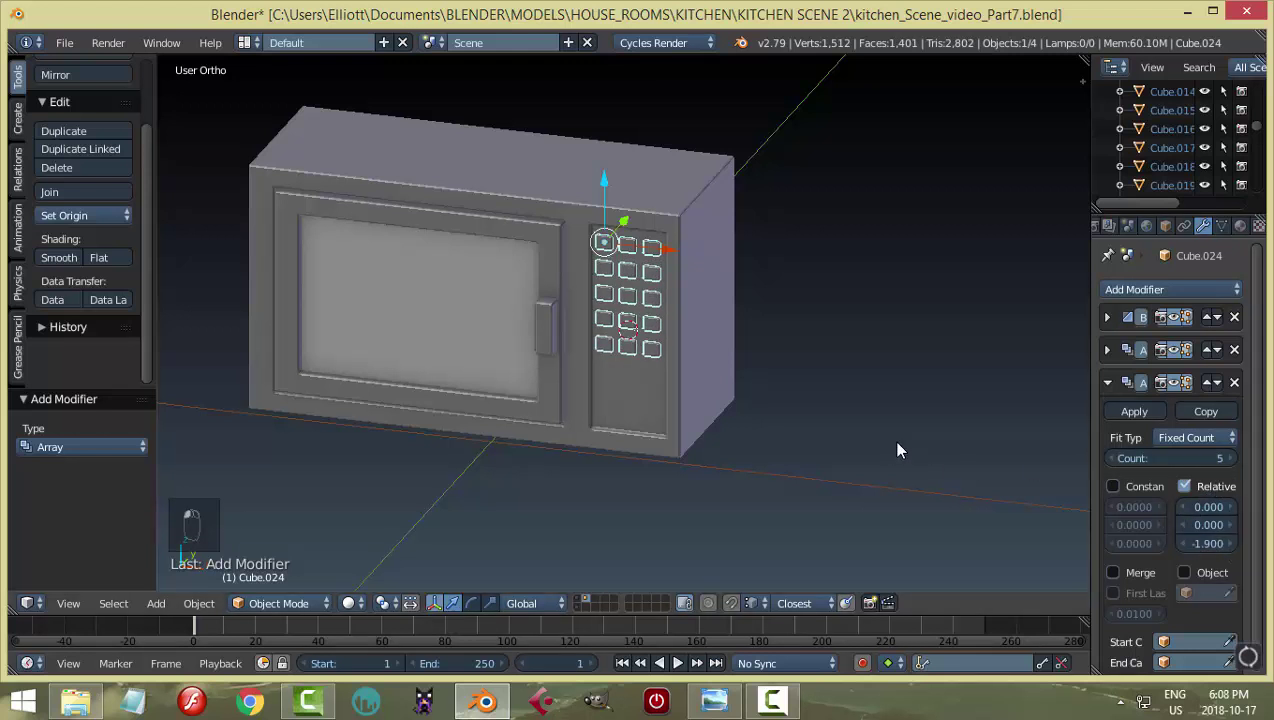
pyautogui.press('a')
pyautogui.moveTo(908, 398); pyautogui.dragTo(640, 296)
pyautogui.moveTo(640, 296); pyautogui.dragTo(912, 351)
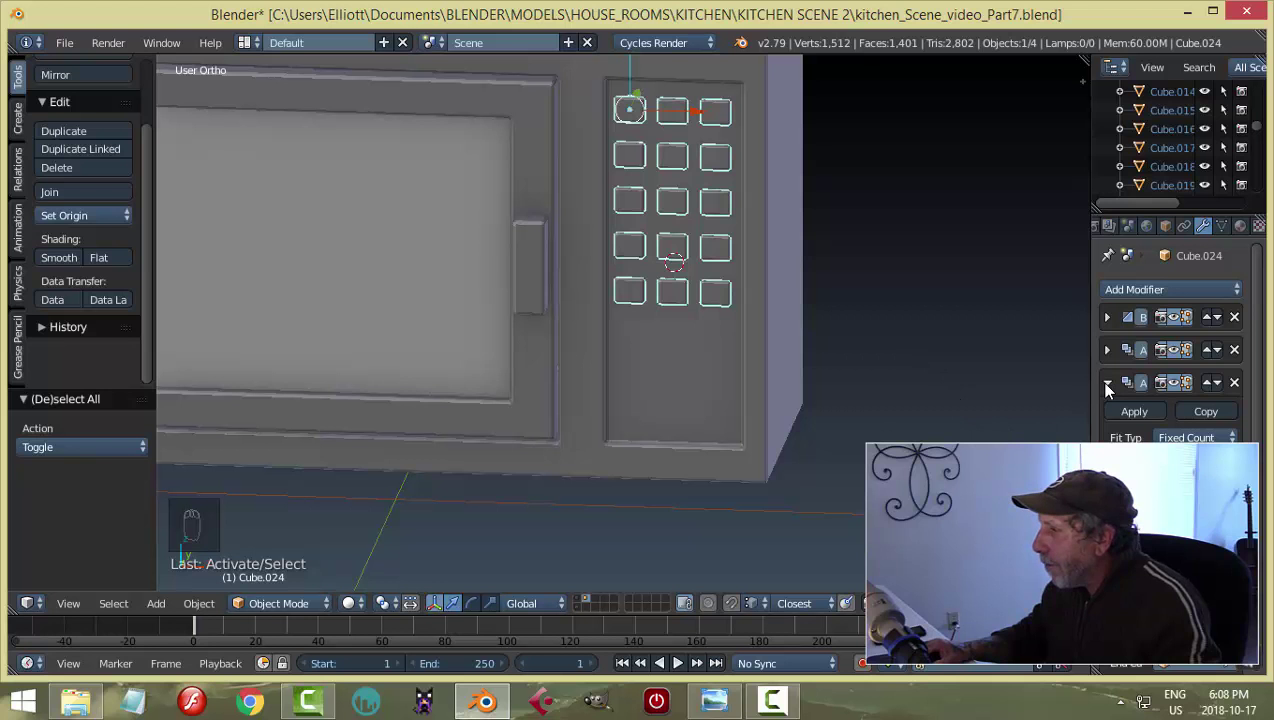
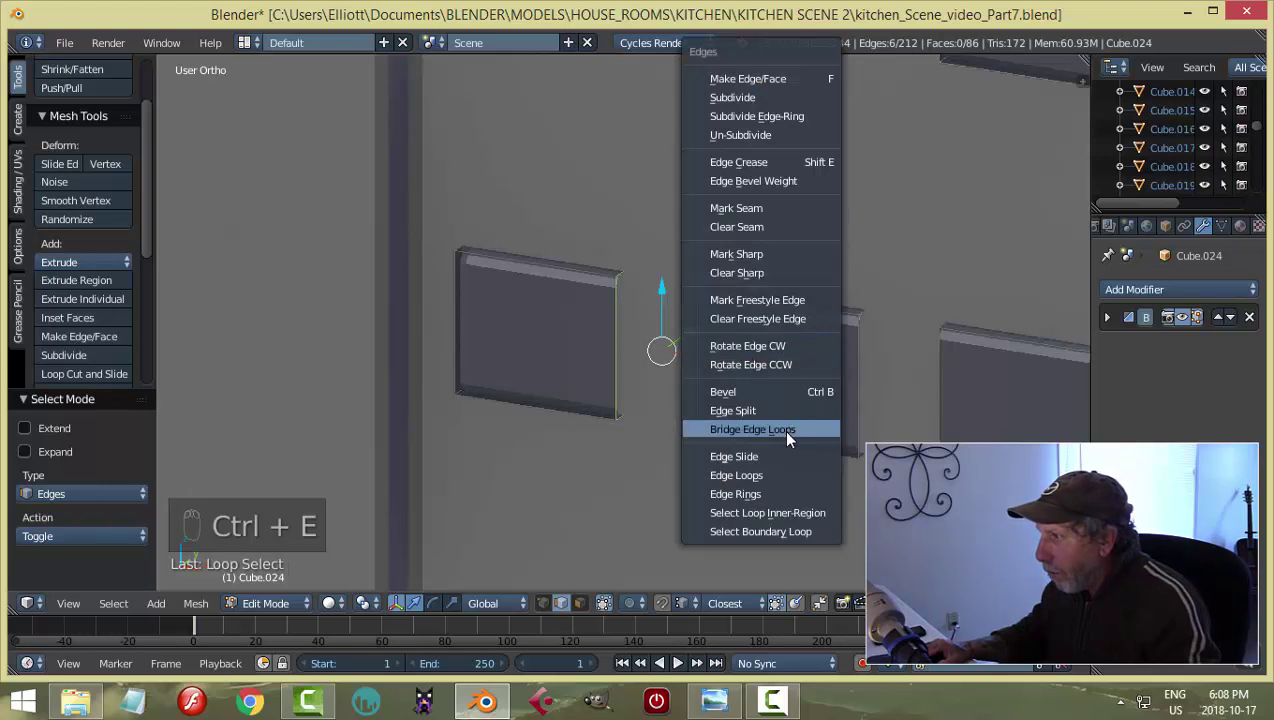
# Bridge the edge loops into a wide rectangular bar button beneath the keypad grid.
pyautogui.press('a')
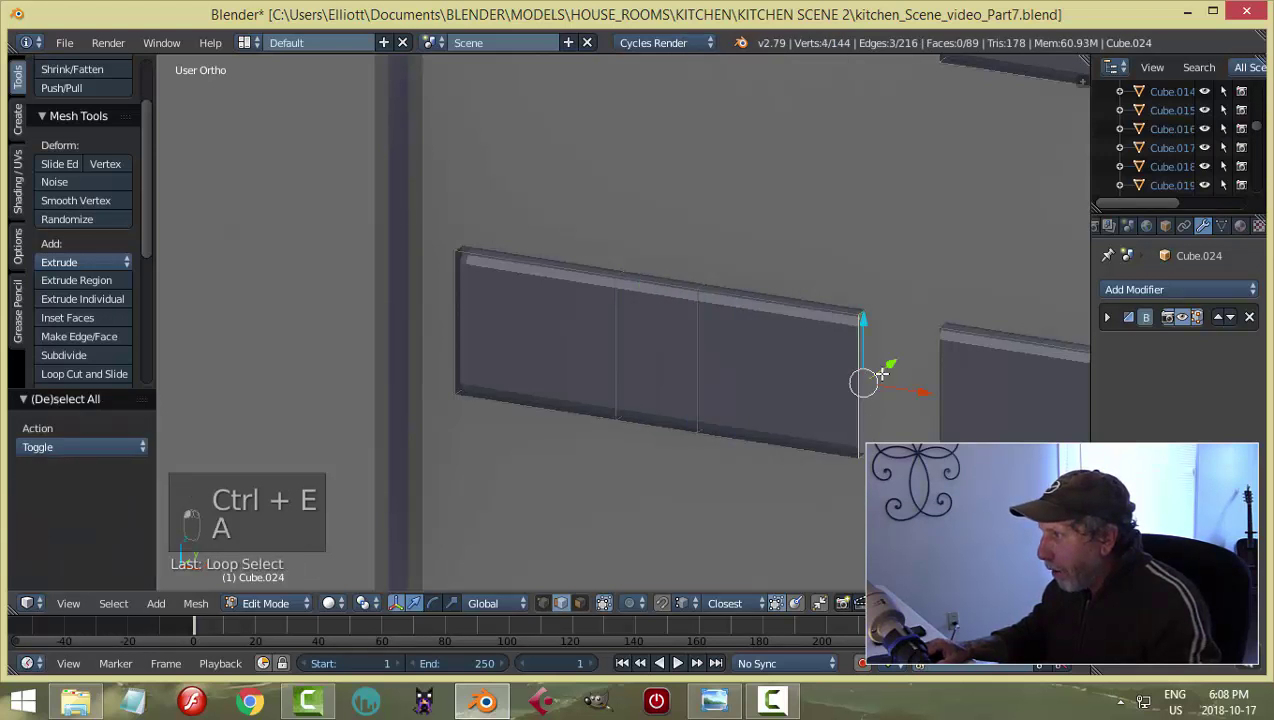
pyautogui.press('ctrl+e')
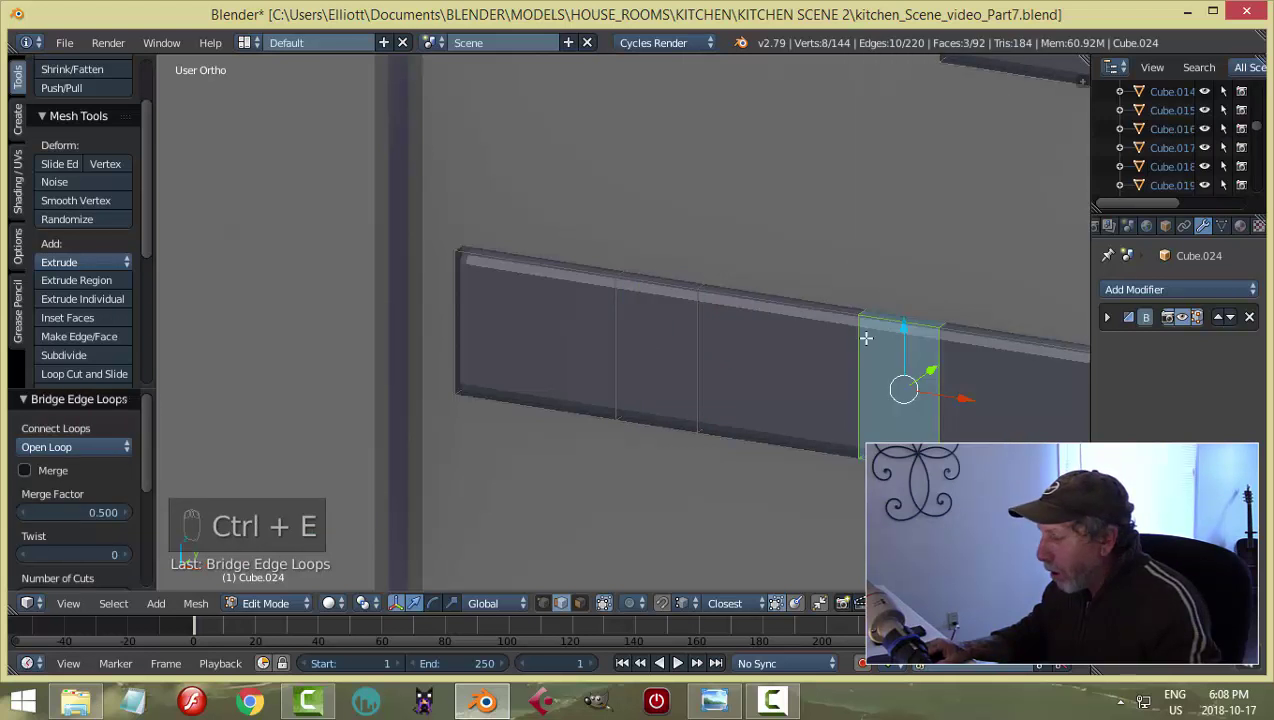
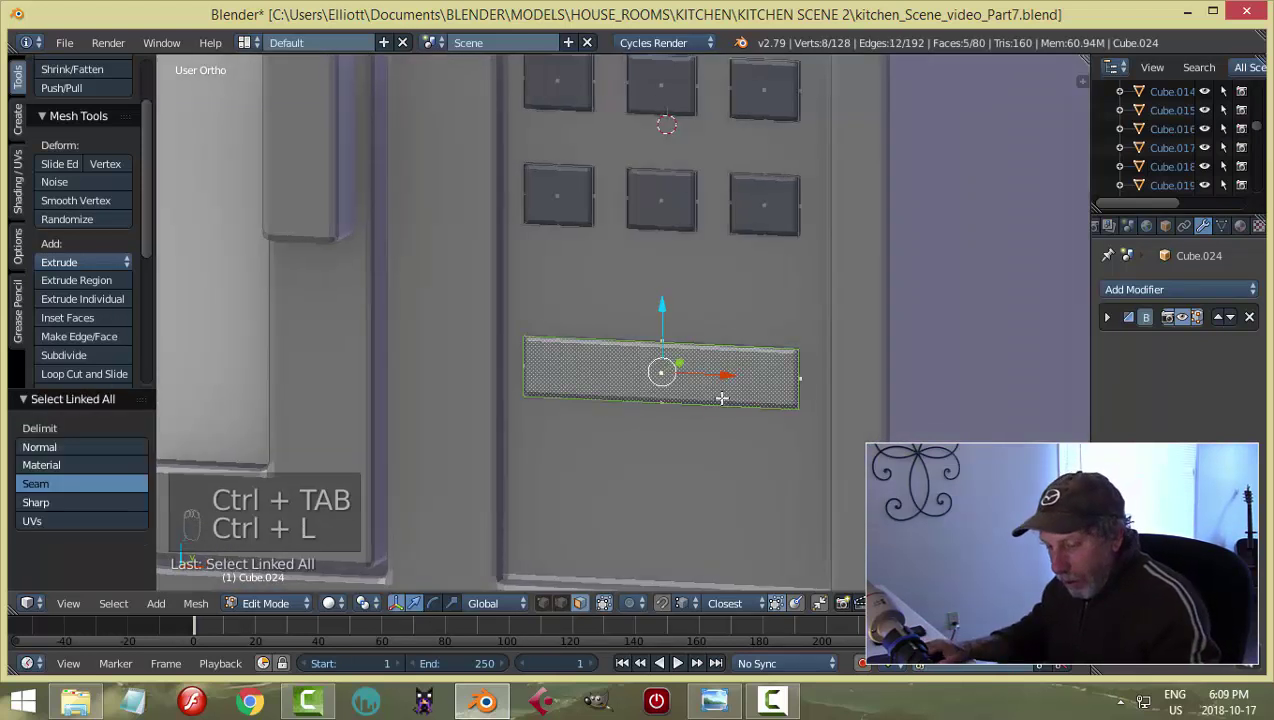
pyautogui.press('s')
pyautogui.press('Tab')
pyautogui.moveTo(880, 378); pyautogui.dragTo(808, 395)
pyautogui.press('a')
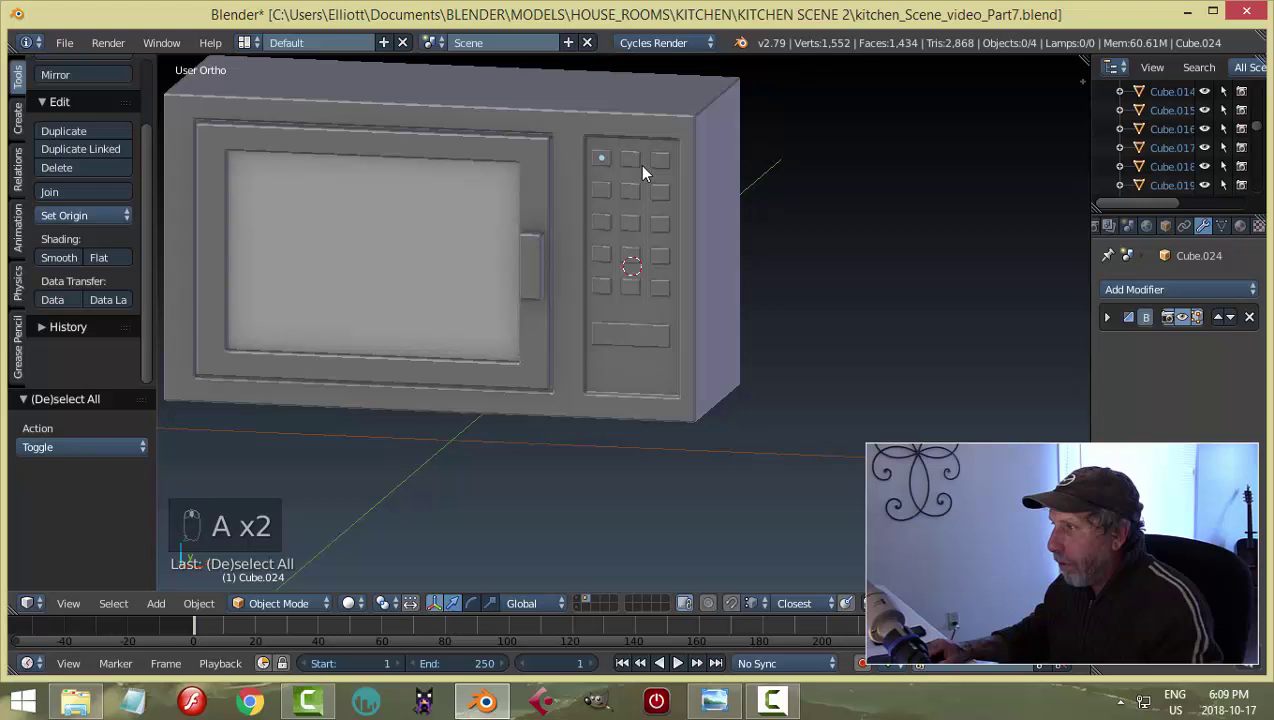
# Apply the keypad's Array modifiers and join the buttons into the microwave.
pyautogui.moveTo(643, 170); pyautogui.dragTo(610, 111)
pyautogui.press('a')
pyautogui.middleClick(758, 217)
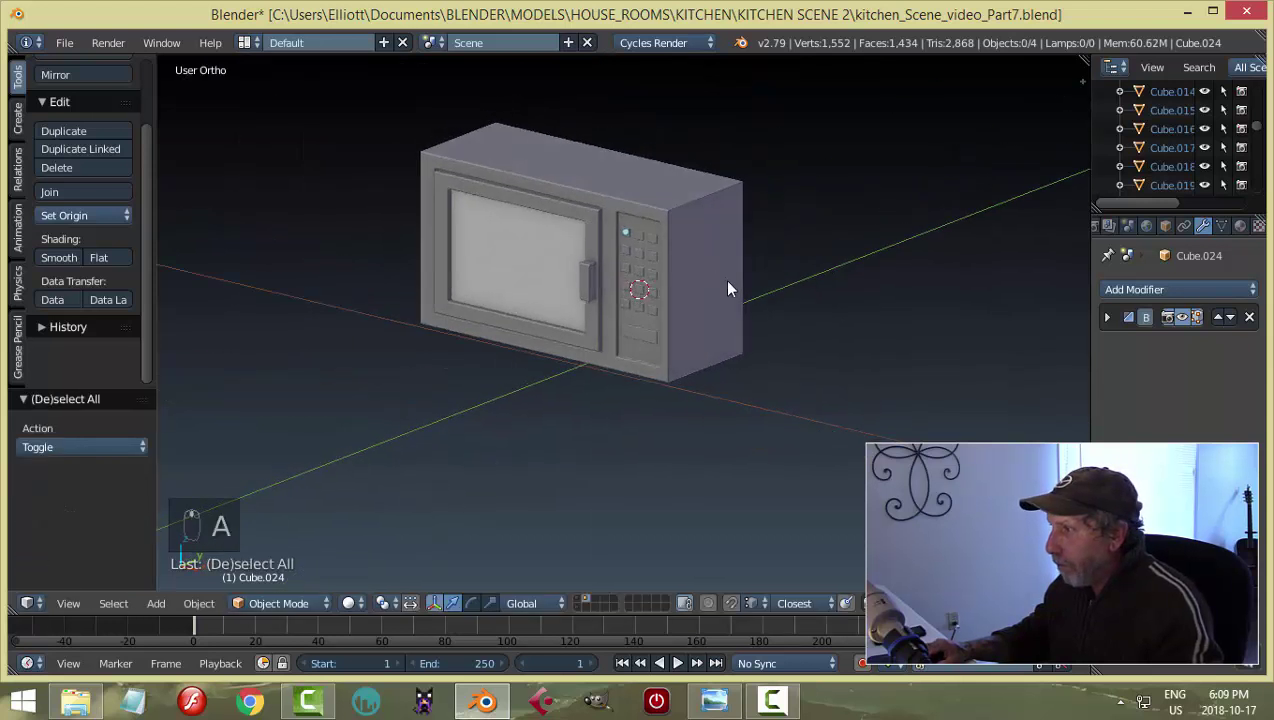
pyautogui.click(782, 197)
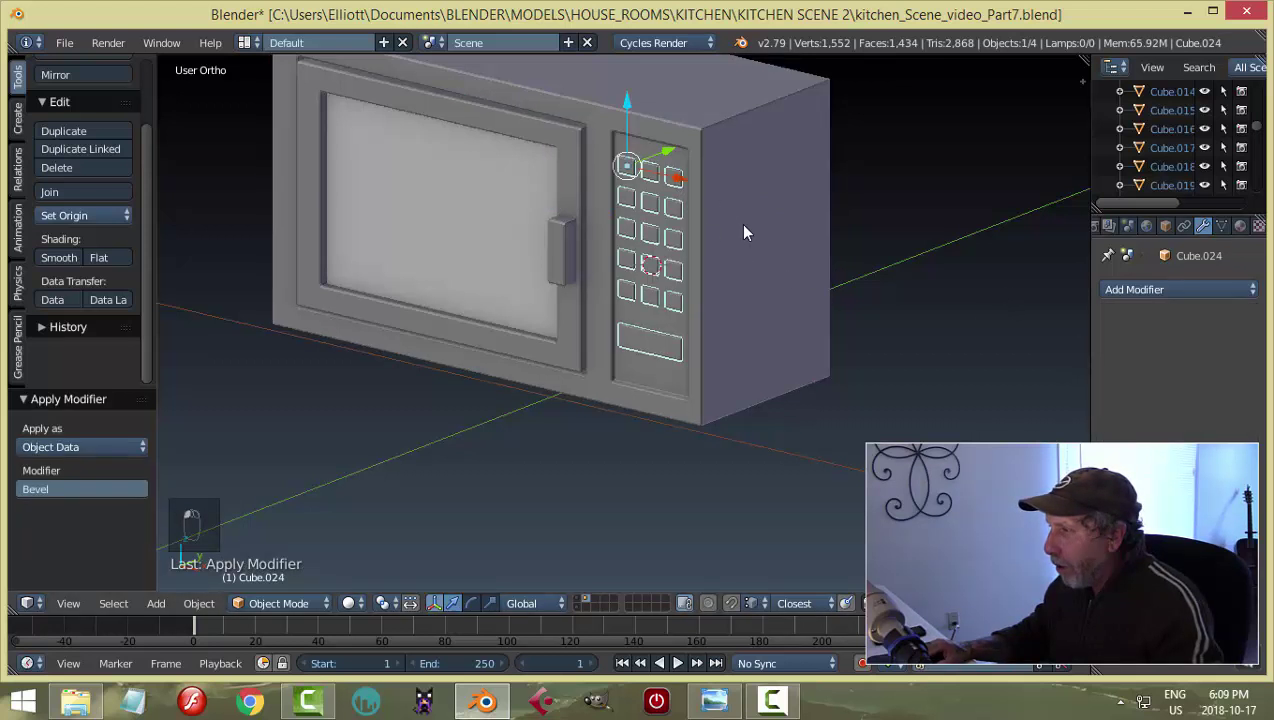
pyautogui.press('ctrl+j')
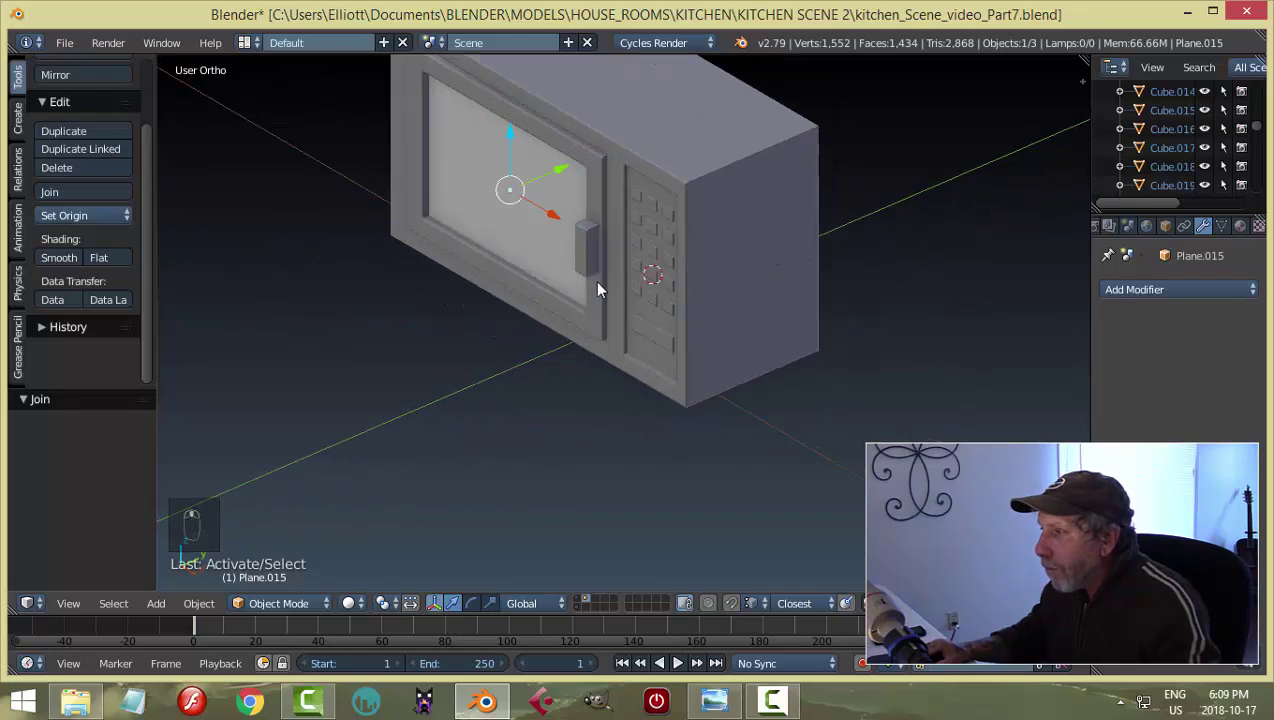
# Show the microwave in Material shading with its trim body and glass window pane.
pyautogui.moveTo(476, 189); pyautogui.dragTo(568, 122)
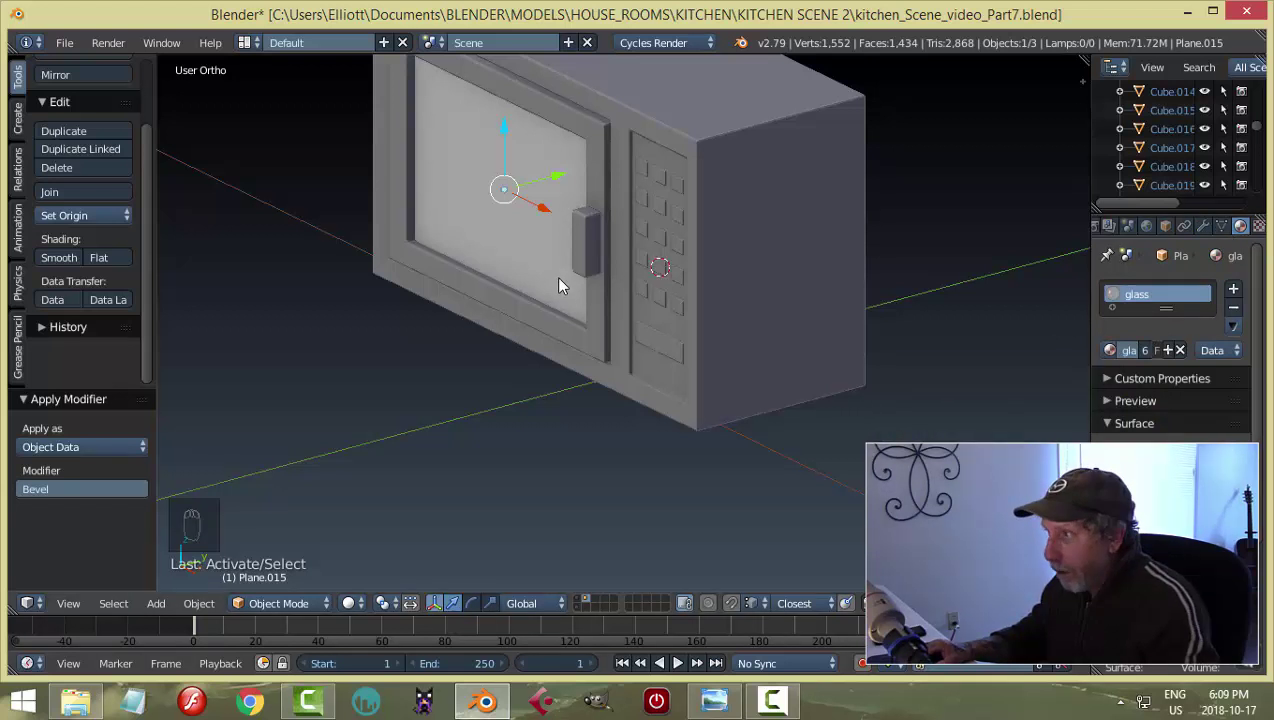
pyautogui.press('h')
pyautogui.moveTo(573, 120); pyautogui.dragTo(846, 319)
pyautogui.press('alt+h')
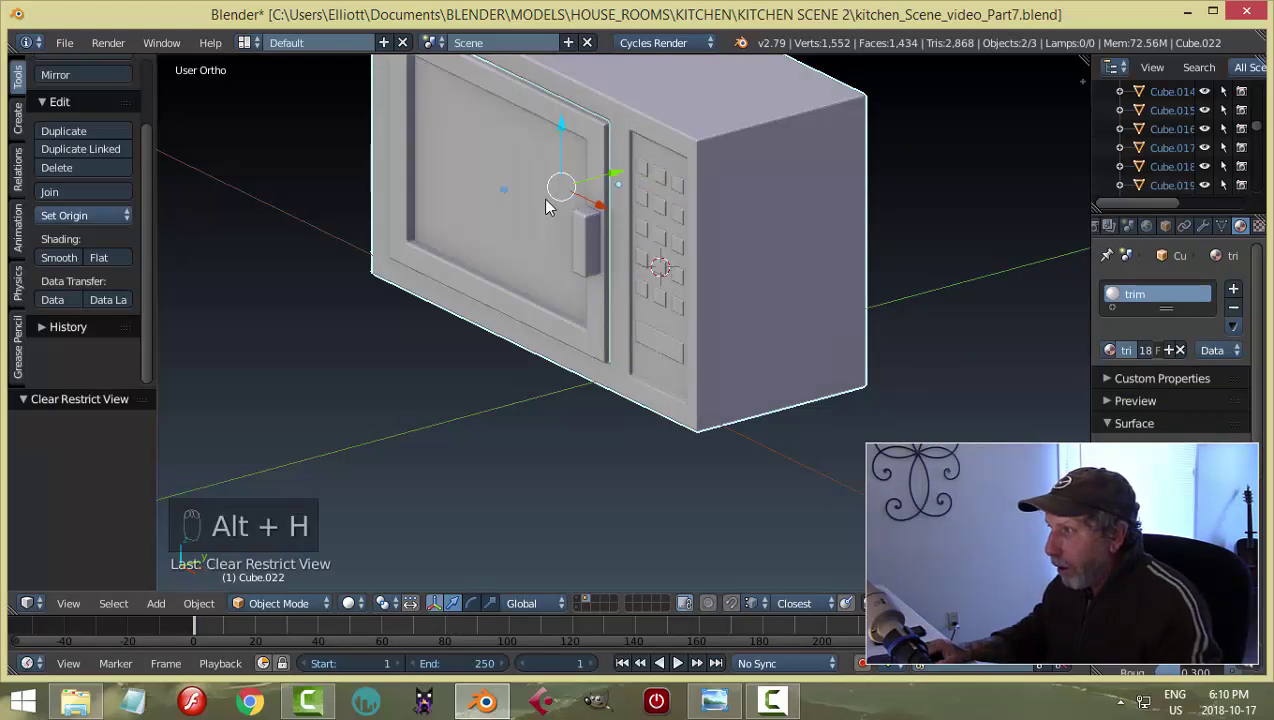
pyautogui.moveTo(536, 198); pyautogui.dragTo(359, 605)
pyautogui.moveTo(359, 605); pyautogui.dragTo(667, 395)
pyautogui.middleClick(667, 395)
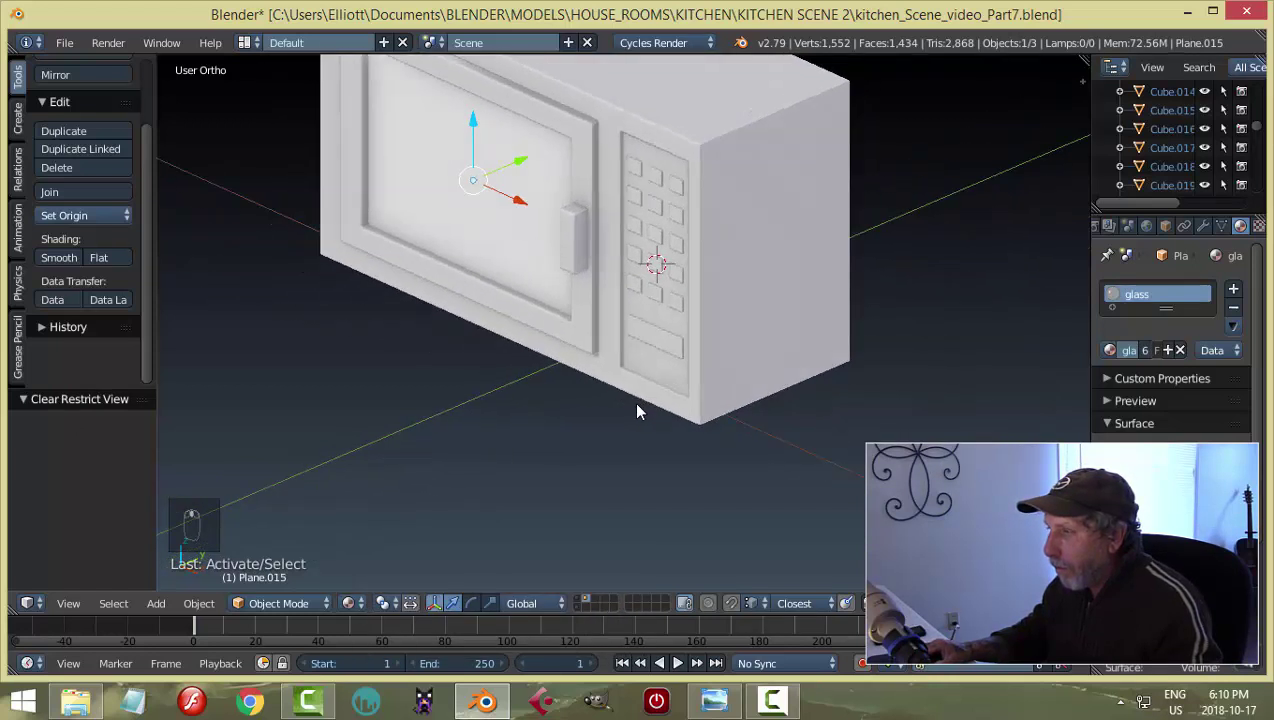
# Isolate the door, add a glass material slot and assign it to the window face, keeping trim on the frame.
pyautogui.moveTo(494, 241); pyautogui.dragTo(670, 297)
pyautogui.press('shift+z')
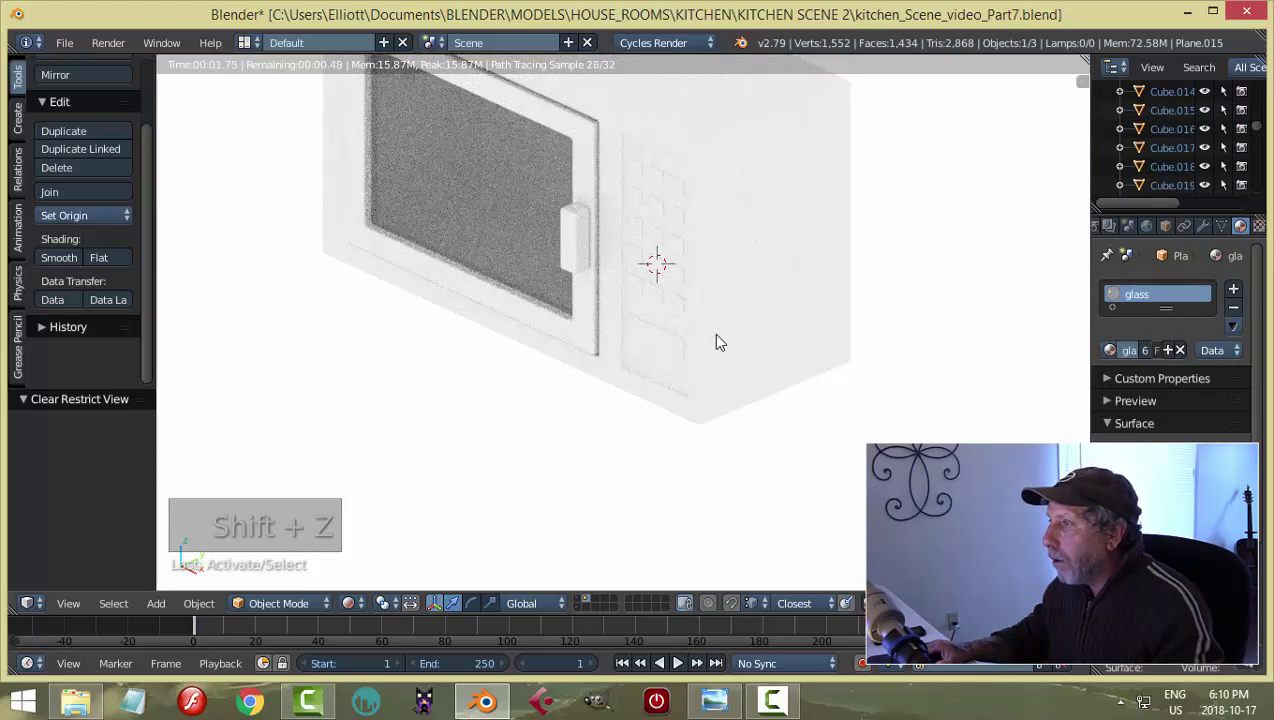
pyautogui.press('shift+z')
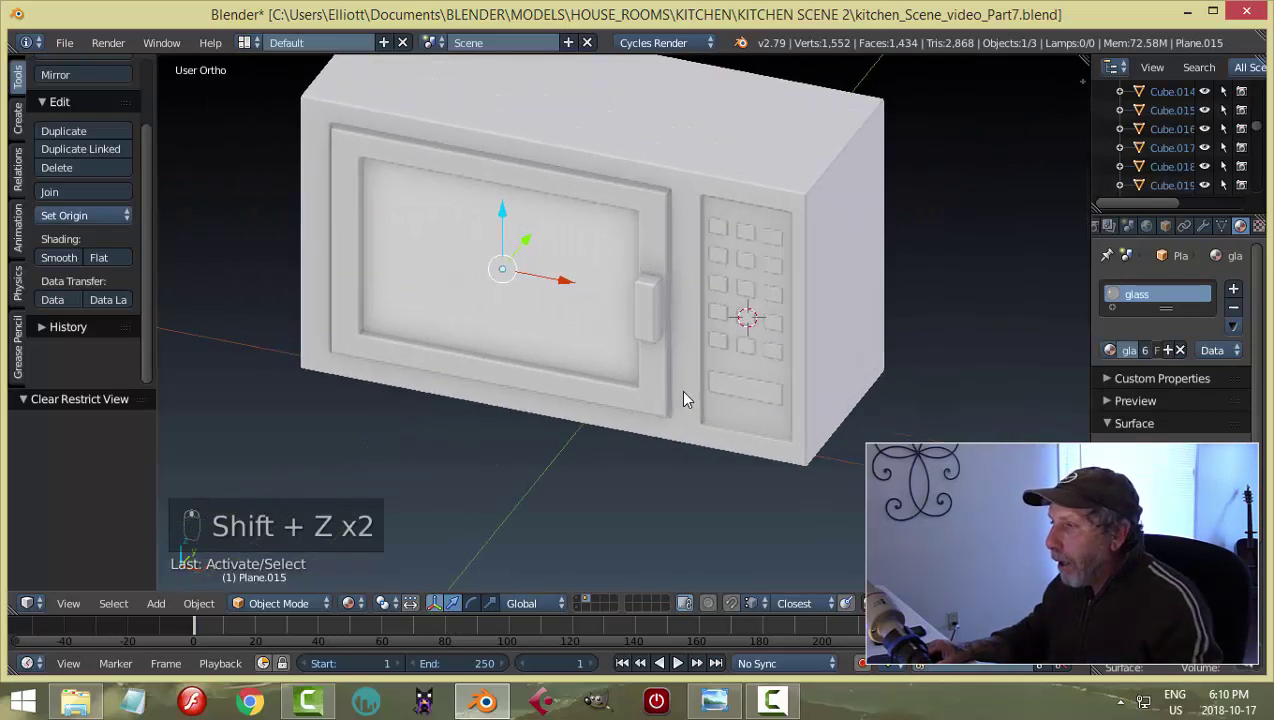
pyautogui.moveTo(436, 266); pyautogui.dragTo(520, 277)
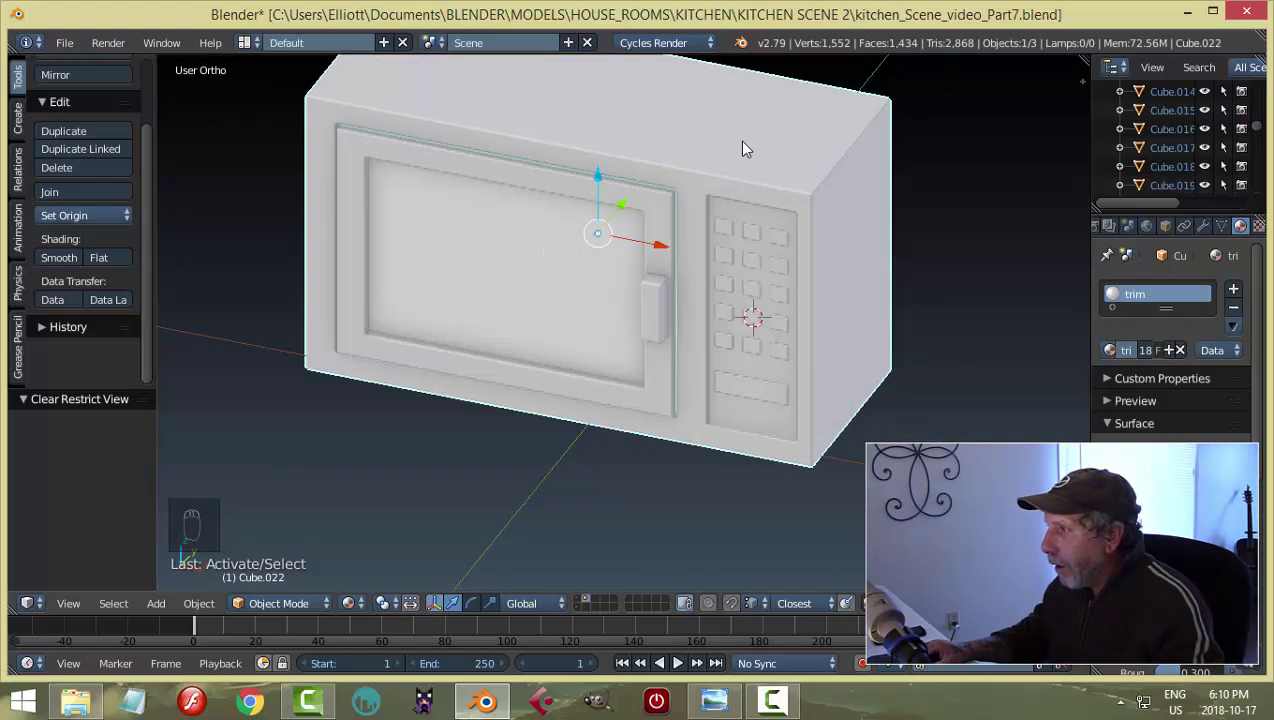
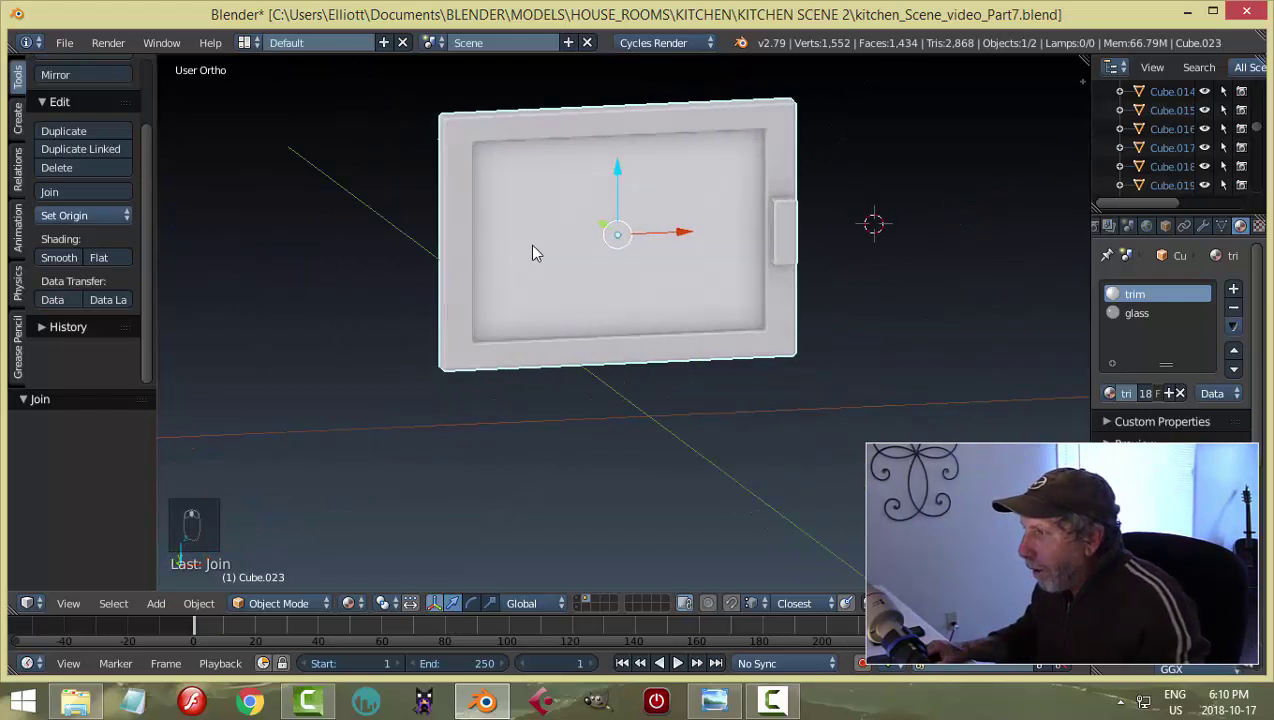
pyautogui.press('Tab')
pyautogui.middleClick(526, 271)
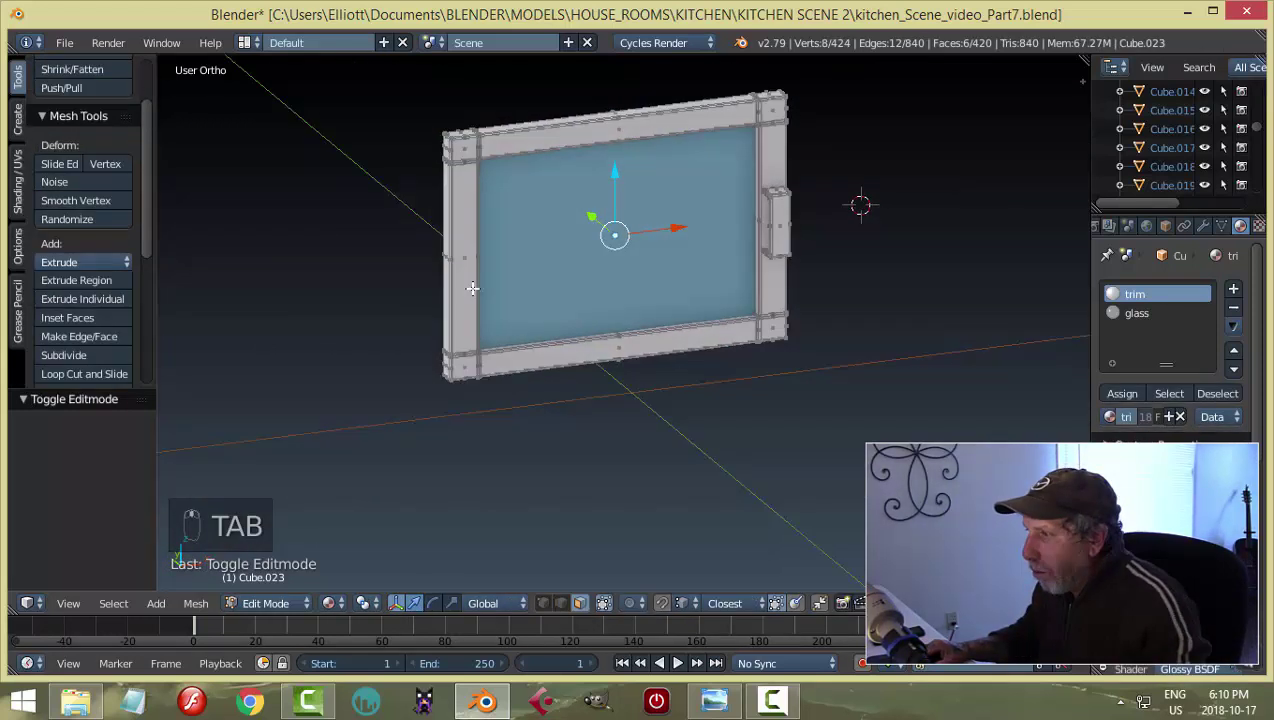
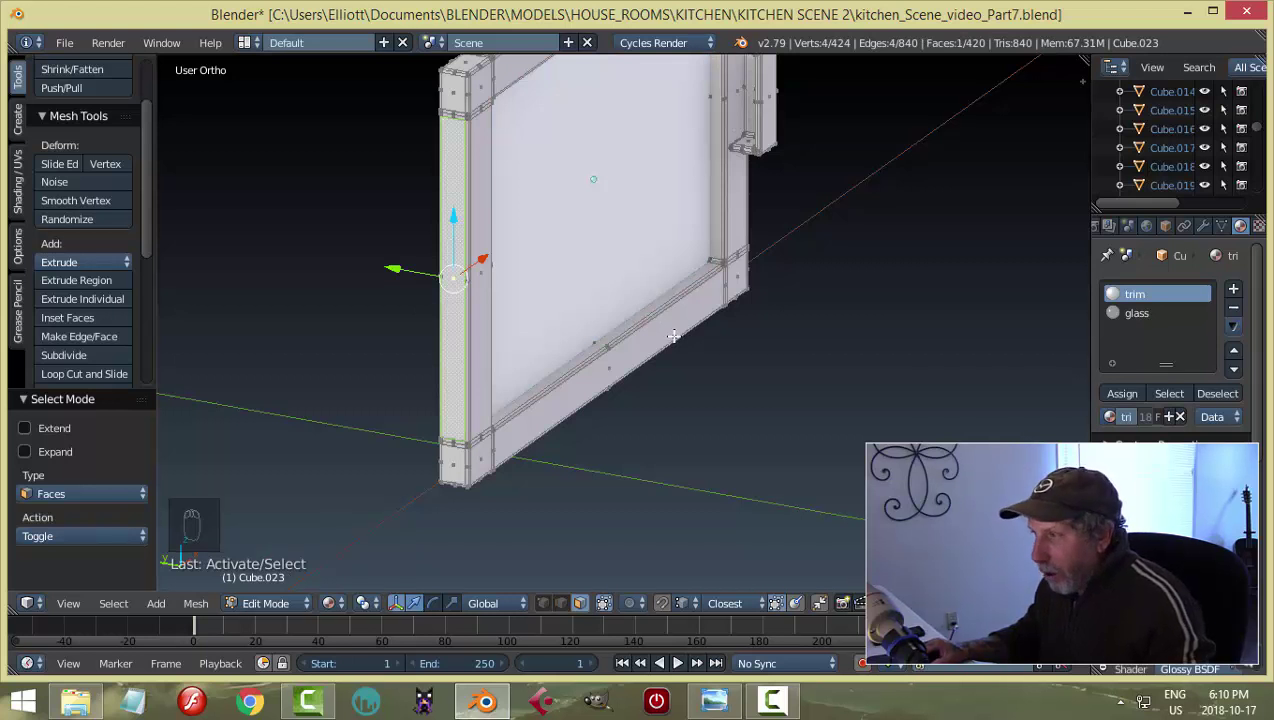
pyautogui.press('shift+s')
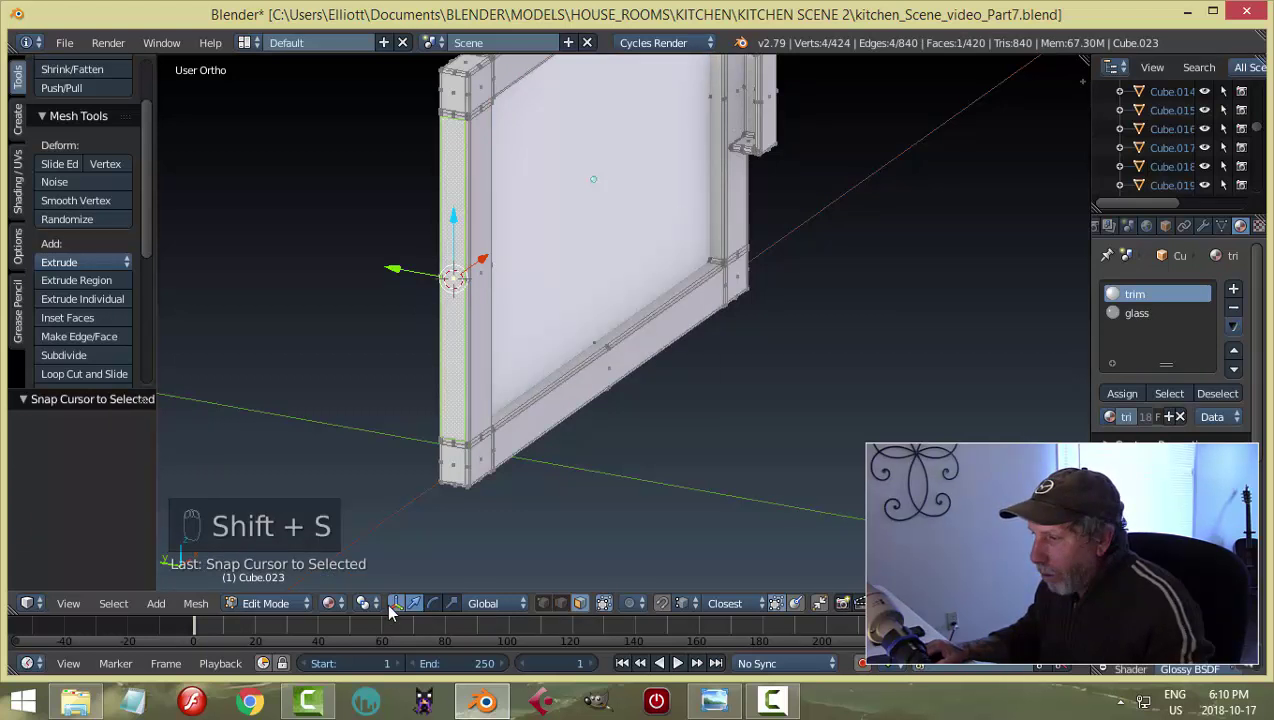
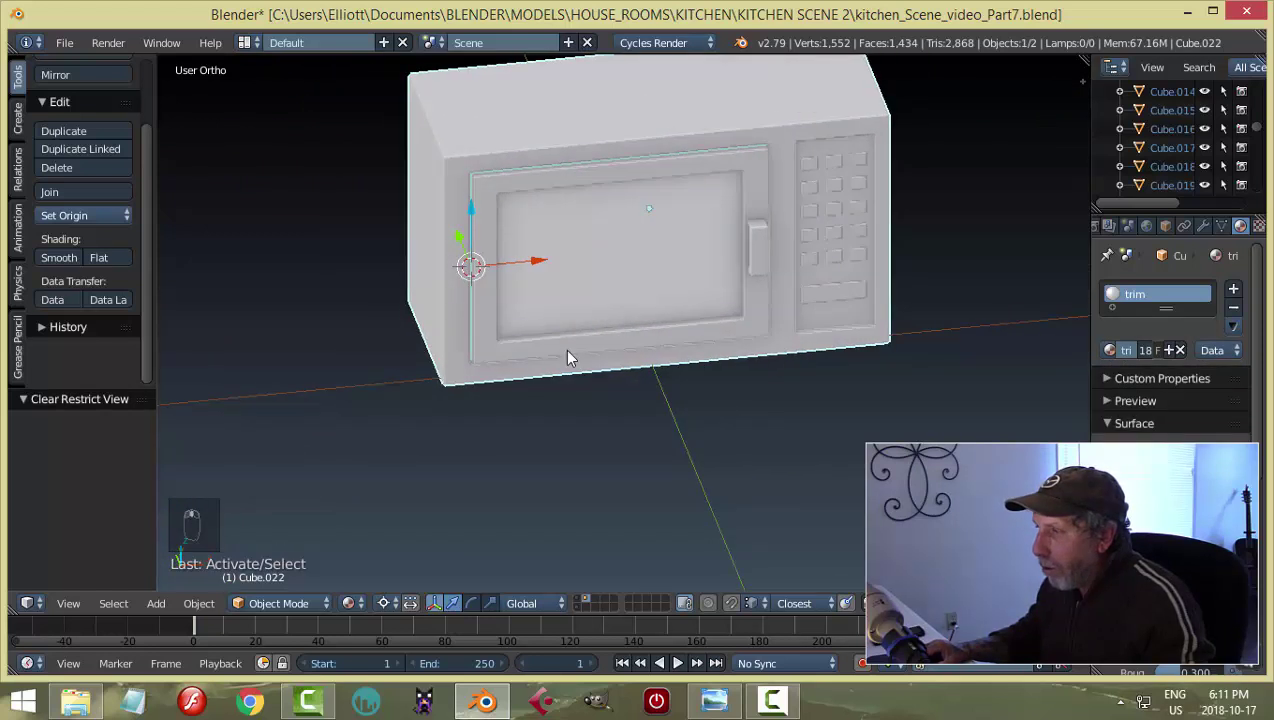
# Set the door's origin at its hinge edge, test a Z rotation, and move the microwave to the kitchen layer.
pyautogui.press('r')
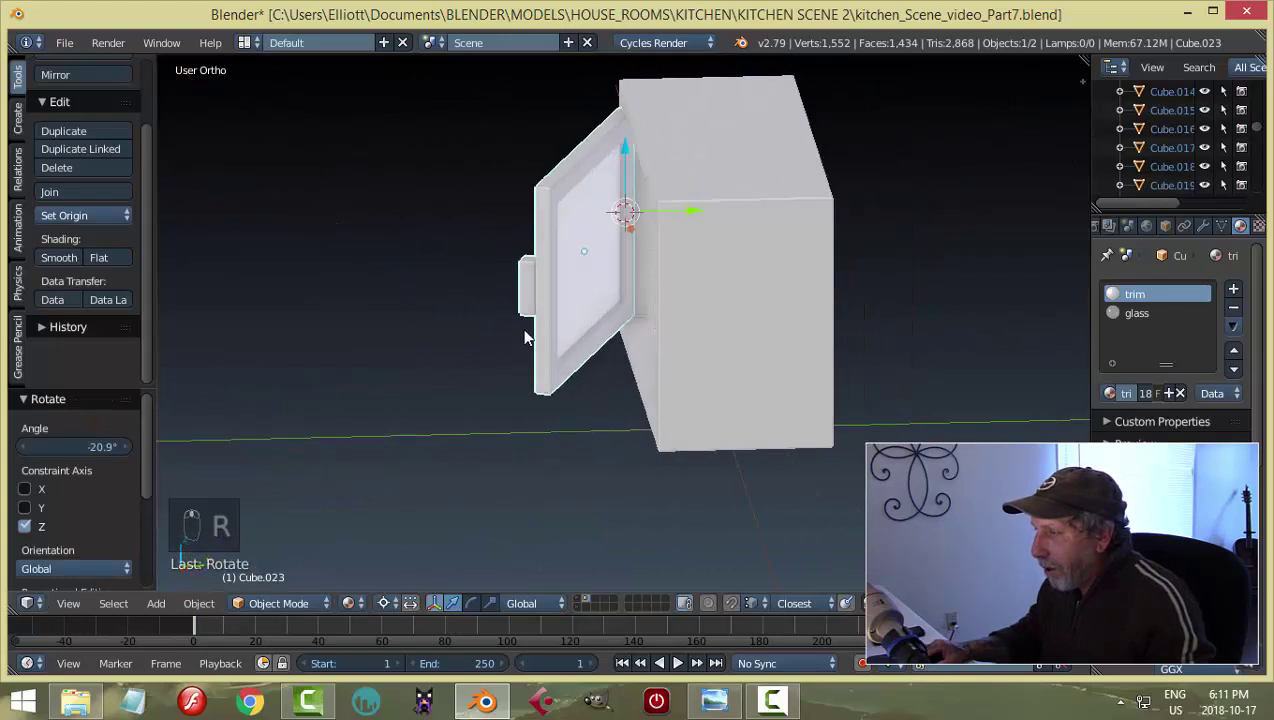
pyautogui.moveTo(745, 360); pyautogui.dragTo(648, 390)
pyautogui.moveTo(707, 380); pyautogui.dragTo(710, 370)
pyautogui.press('ctrl+z')
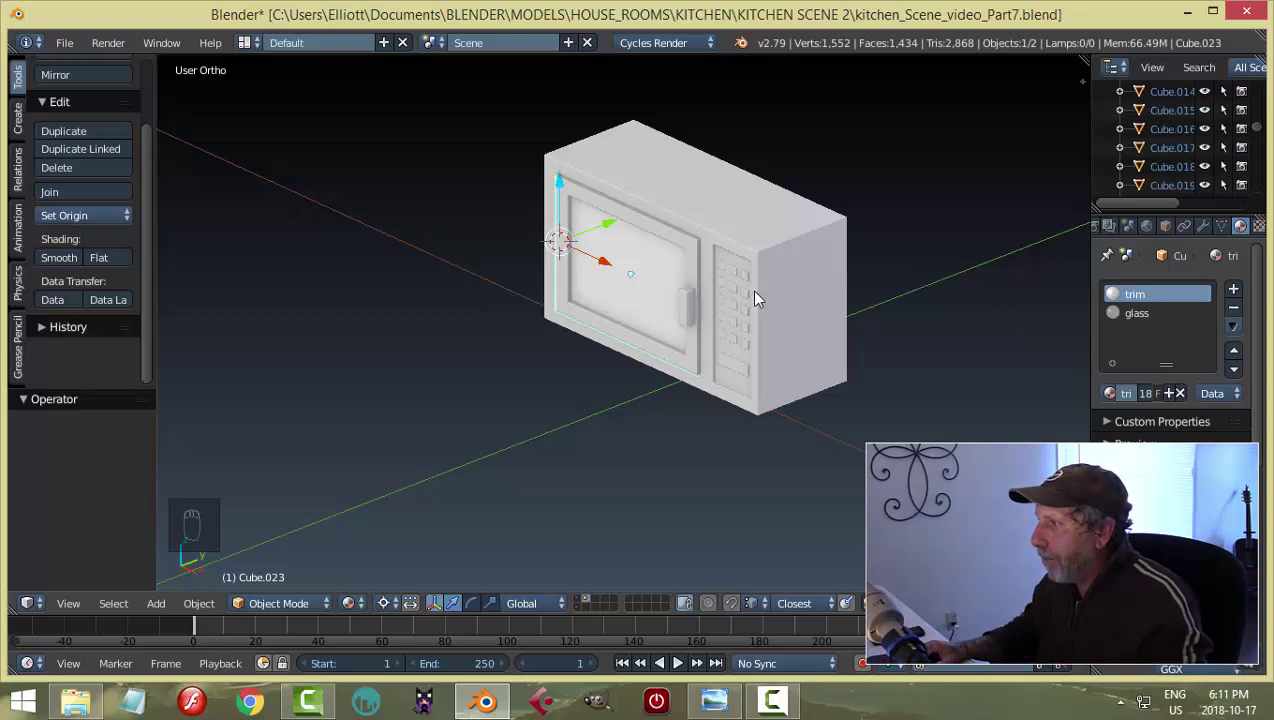
pyautogui.moveTo(717, 202); pyautogui.dragTo(953, 327)
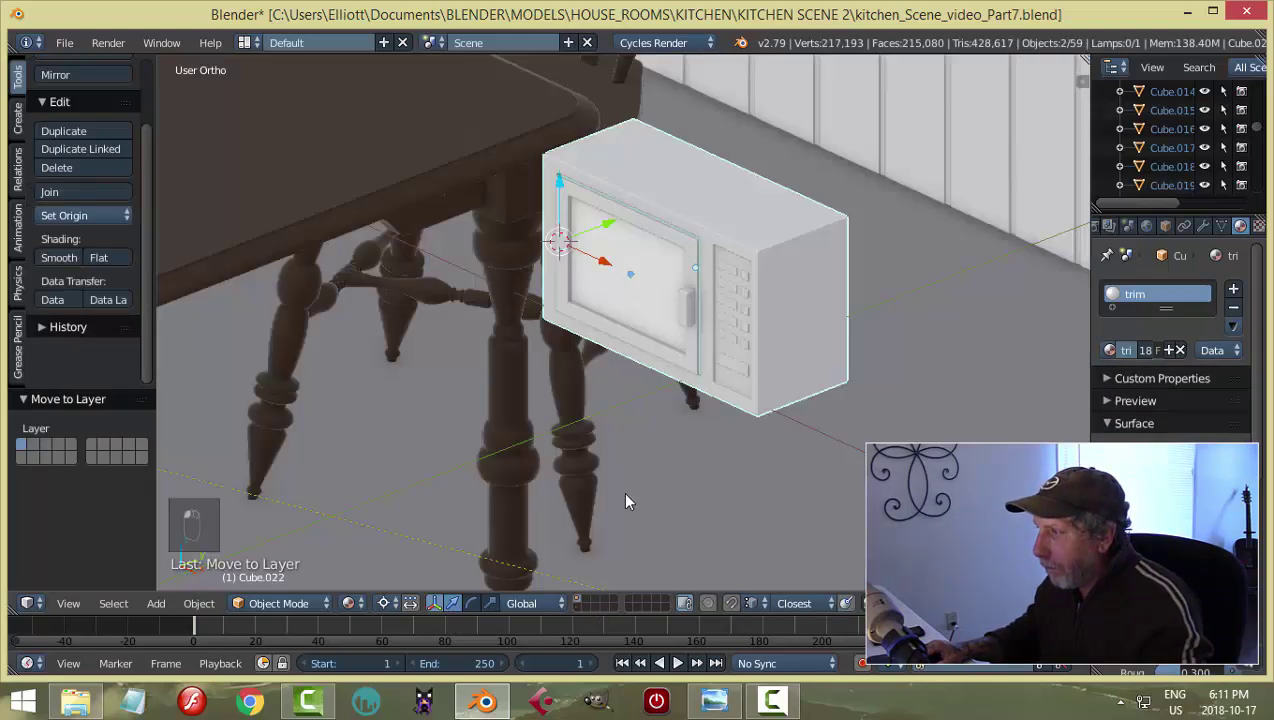
# Move the microwave onto the kitchen counter and scale it to fit beneath the upper cabinets.
pyautogui.moveTo(810, 411); pyautogui.dragTo(810, 347)
pyautogui.moveTo(810, 347); pyautogui.dragTo(700, 407)
pyautogui.moveTo(700, 407); pyautogui.dragTo(104, 259)
pyautogui.moveTo(104, 259); pyautogui.dragTo(491, 136)
pyautogui.press('KP_Decimal')
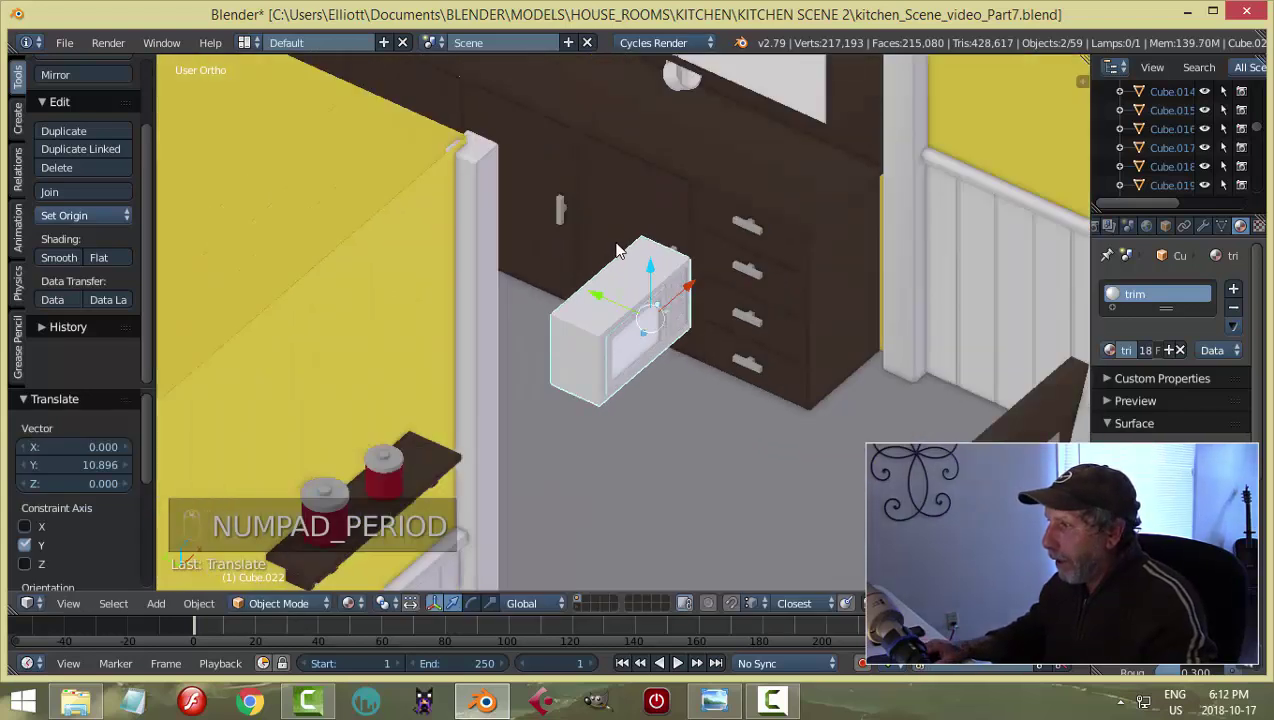
pyautogui.middleClick(518, 272)
pyautogui.middleClick(569, 331)
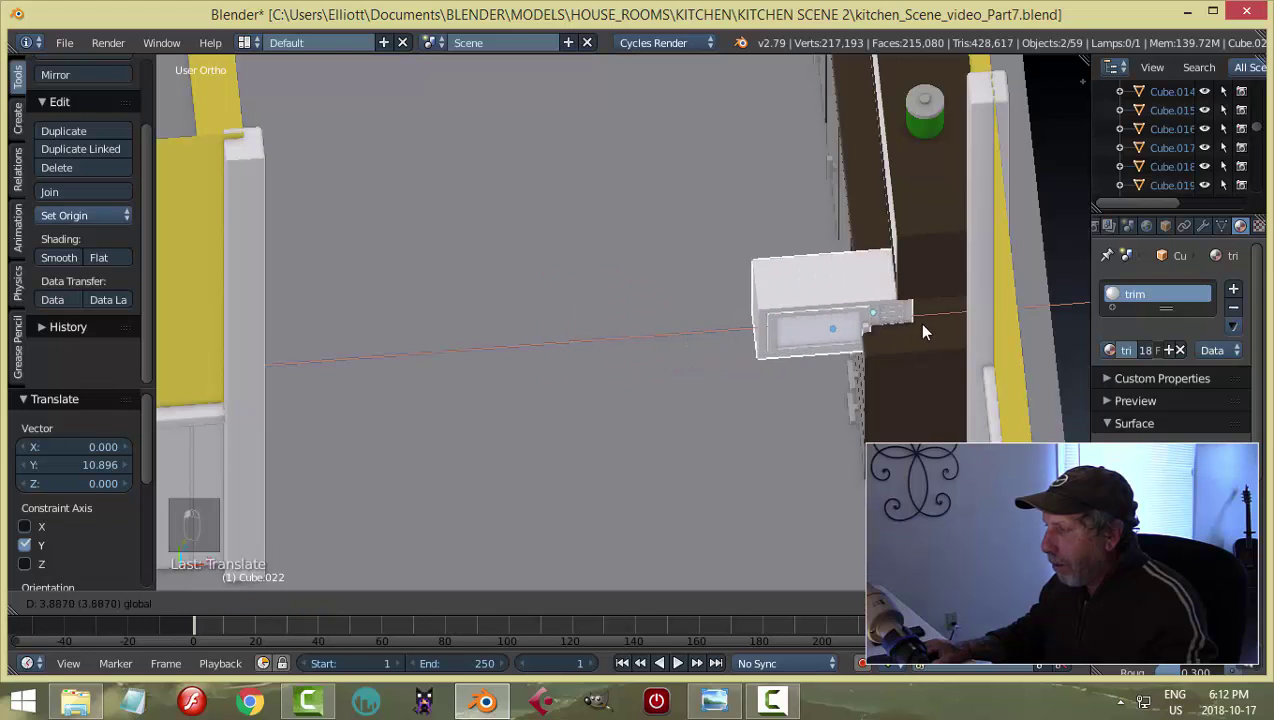
pyautogui.press('KP_Decimal')
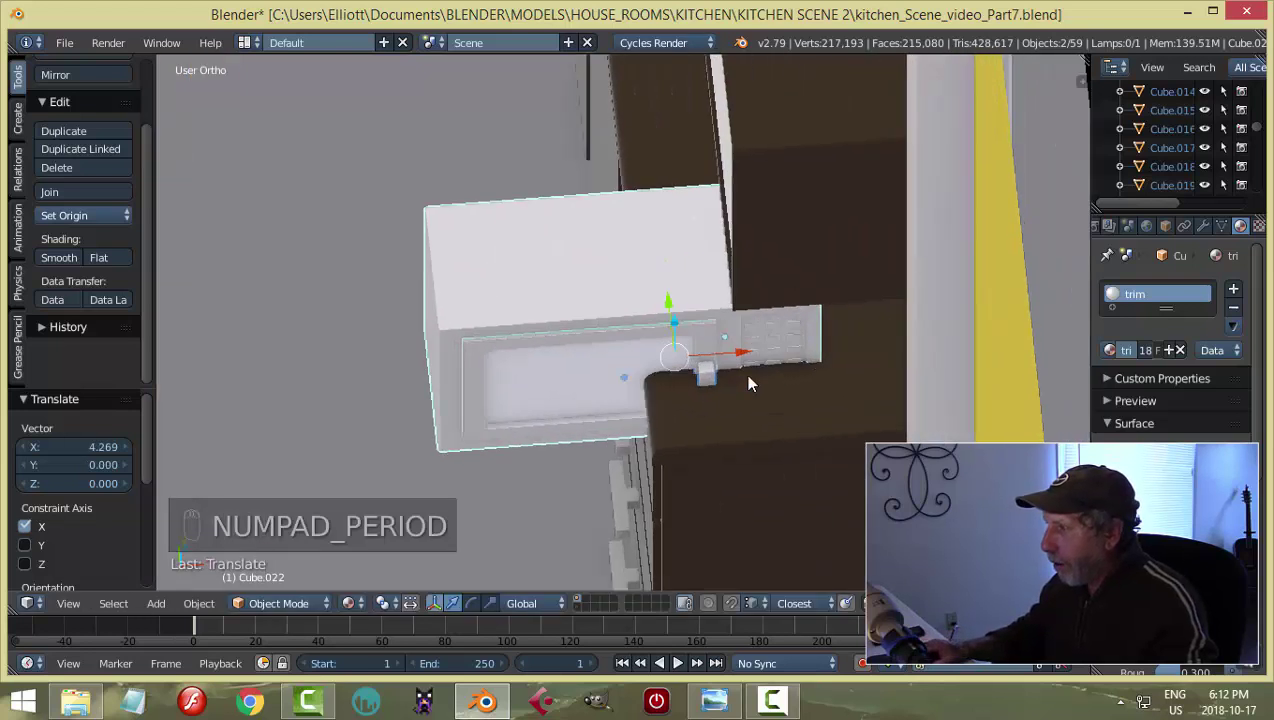
pyautogui.moveTo(762, 352); pyautogui.dragTo(771, 352)
pyautogui.click(771, 352)
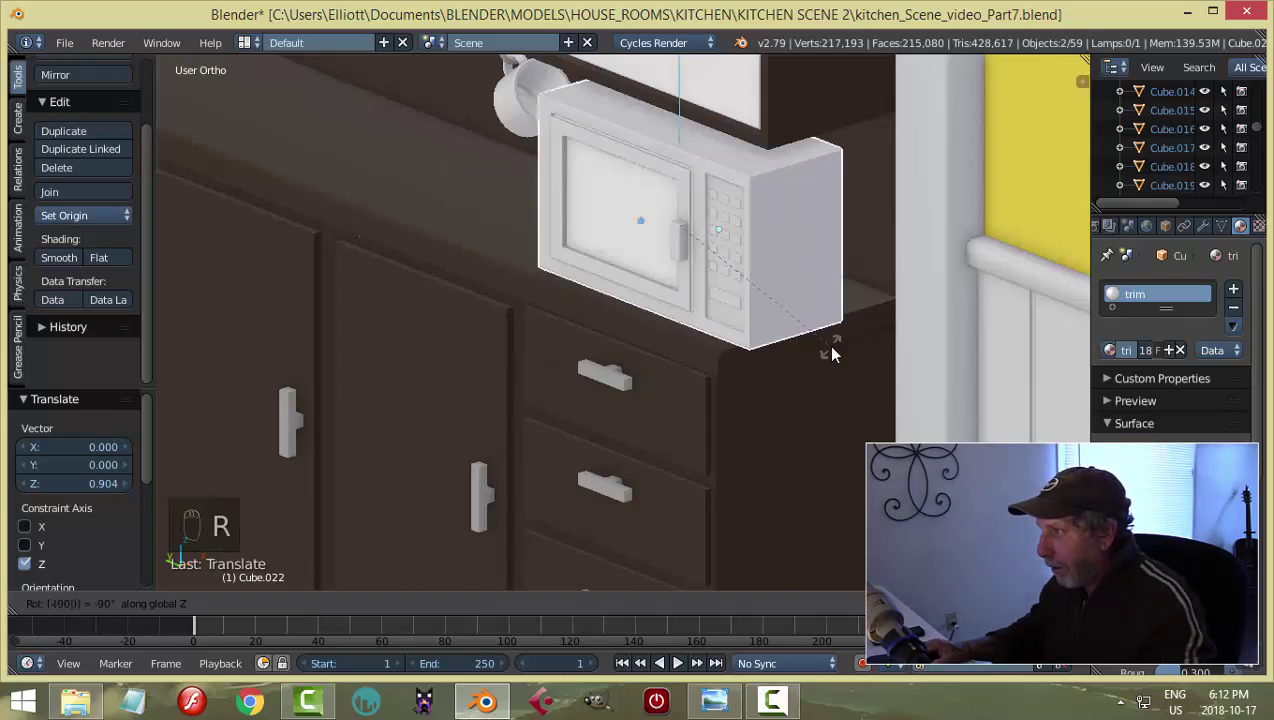
pyautogui.click(606, 189)
# Orbit along the counter to check the microwave's placement under the hanging mugs.
pyautogui.middleClick(766, 283)
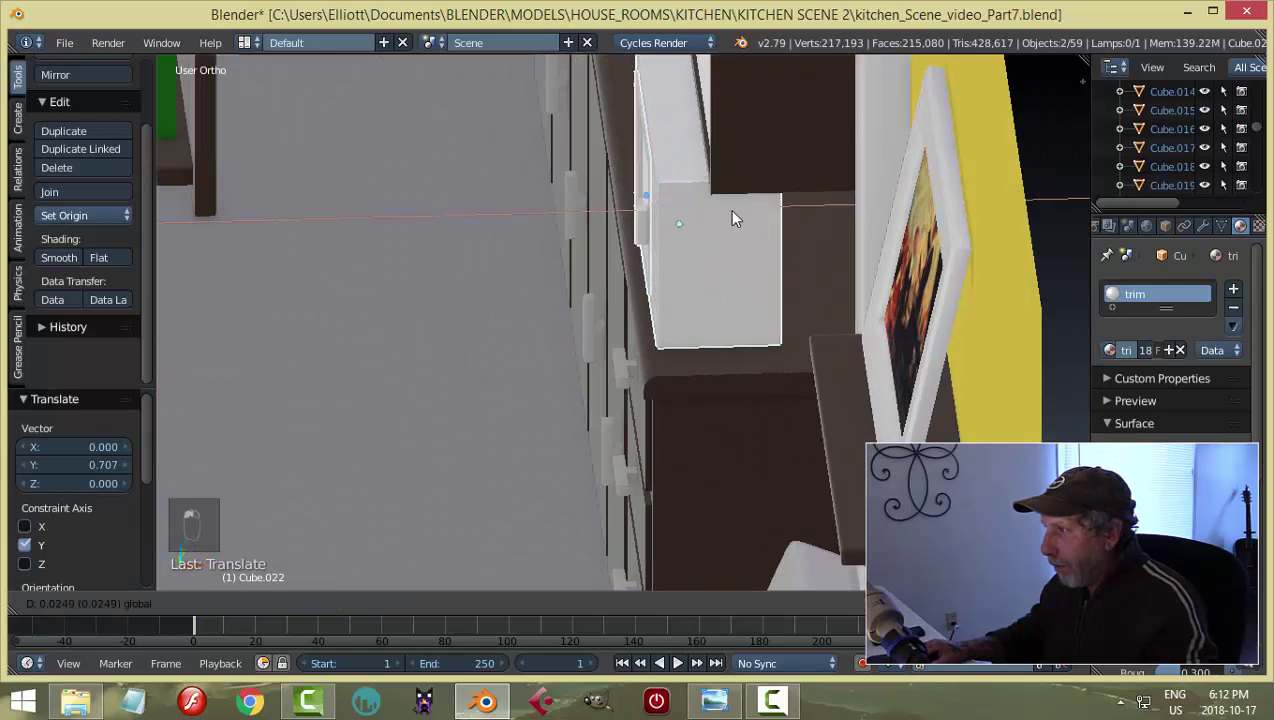
pyautogui.moveTo(768, 309); pyautogui.dragTo(776, 307)
pyautogui.press('a')
pyautogui.middleClick(805, 295)
pyautogui.click(826, 321)
pyautogui.middleClick(821, 322)
pyautogui.doubleClick(850, 315)
pyautogui.middleClick(860, 313)
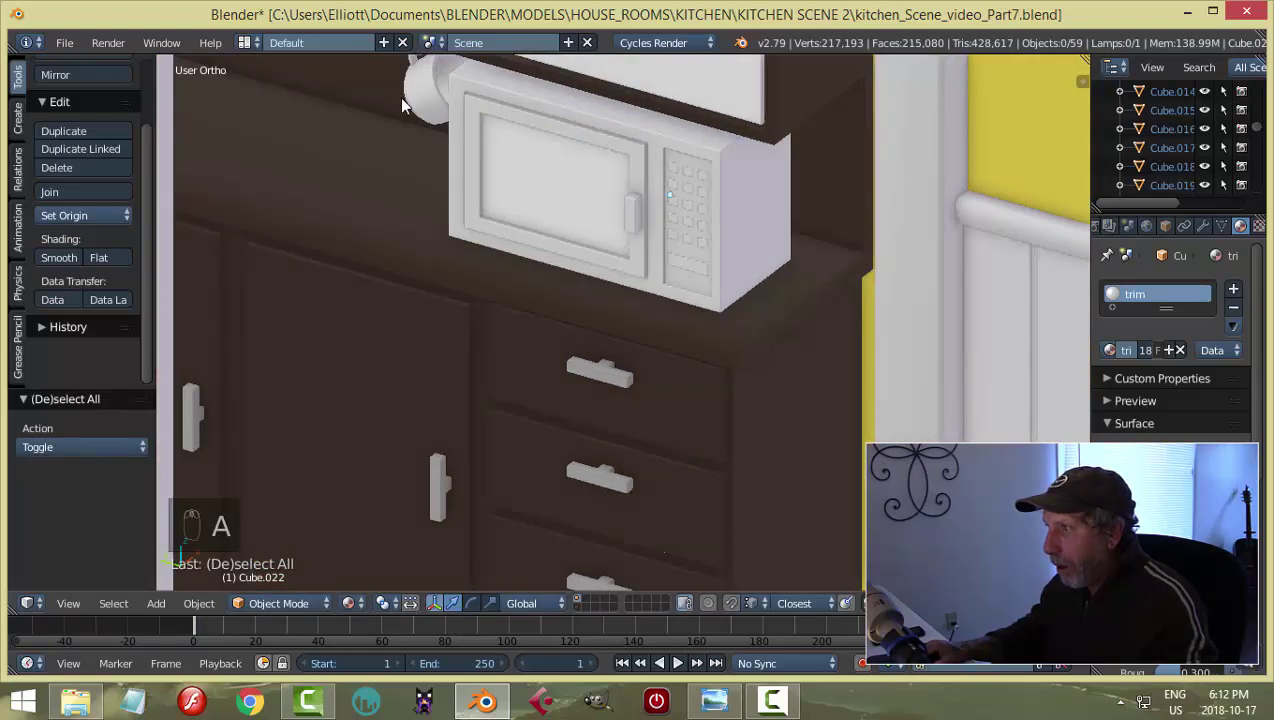
pyautogui.moveTo(465, 213); pyautogui.dragTo(478, 239)
pyautogui.moveTo(478, 239); pyautogui.dragTo(377, 183)
pyautogui.middleClick(511, 286)
pyautogui.moveTo(640, 214); pyautogui.dragTo(774, 214)
# From the front view, slide the microwave sideways along X and confirm its position.
pyautogui.press('KP_1')
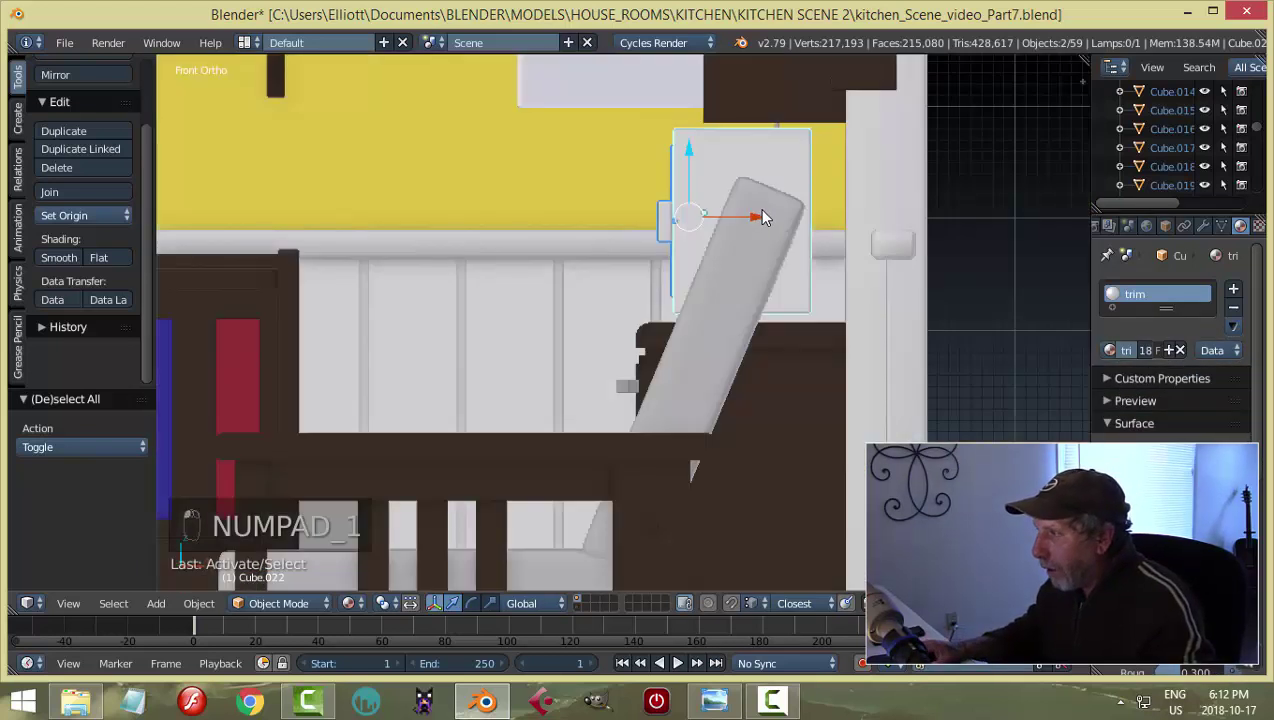
pyautogui.moveTo(703, 156); pyautogui.dragTo(758, 229)
pyautogui.press('a')
pyautogui.click(726, 244)
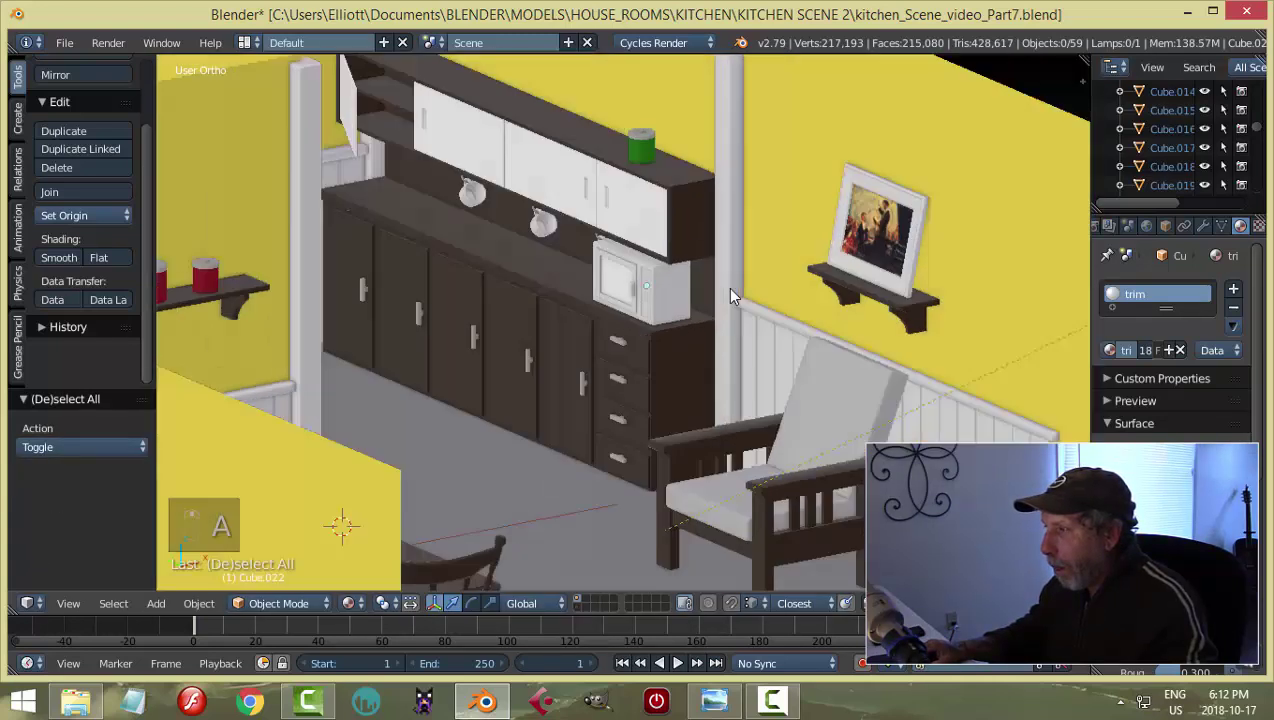
pyautogui.moveTo(742, 298); pyautogui.dragTo(657, 326)
pyautogui.middleClick(697, 322)
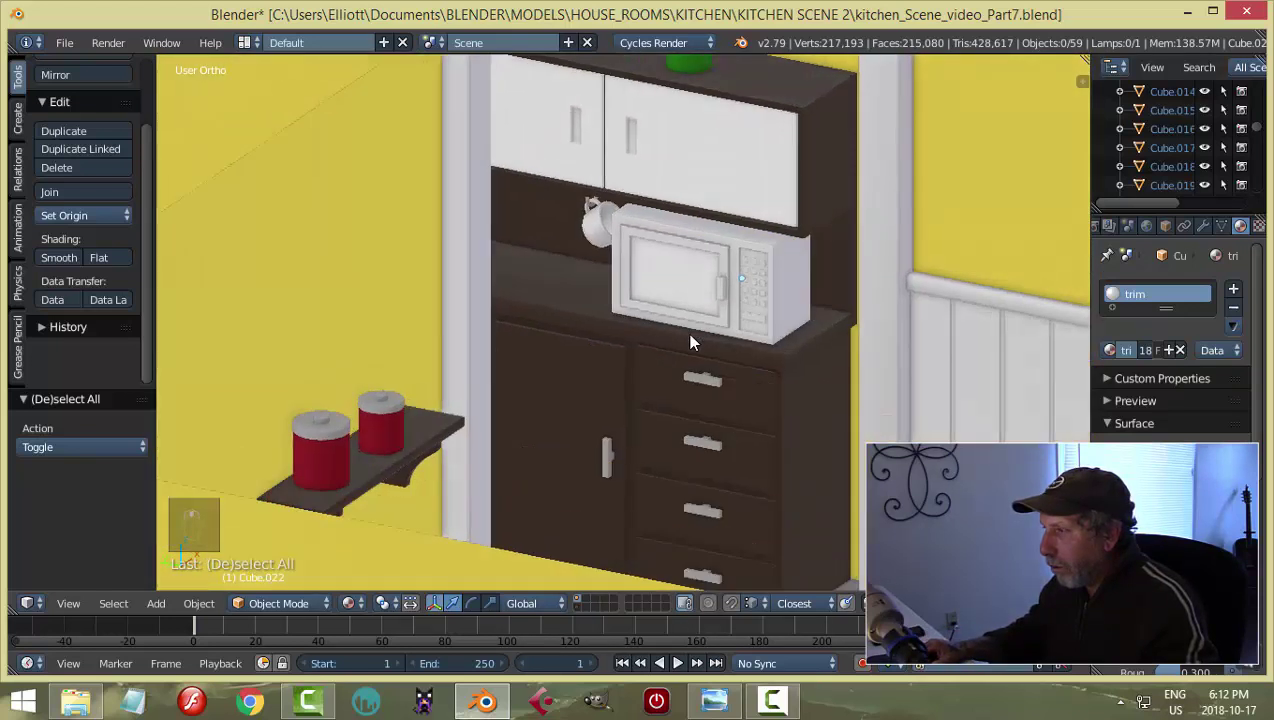
pyautogui.moveTo(684, 337); pyautogui.dragTo(761, 339)
pyautogui.moveTo(761, 339); pyautogui.dragTo(270, 191)
pyautogui.press('a')
pyautogui.moveTo(501, 331); pyautogui.dragTo(750, 378)
pyautogui.moveTo(750, 378); pyautogui.dragTo(697, 357)
pyautogui.press('a')
pyautogui.press('KP_0')
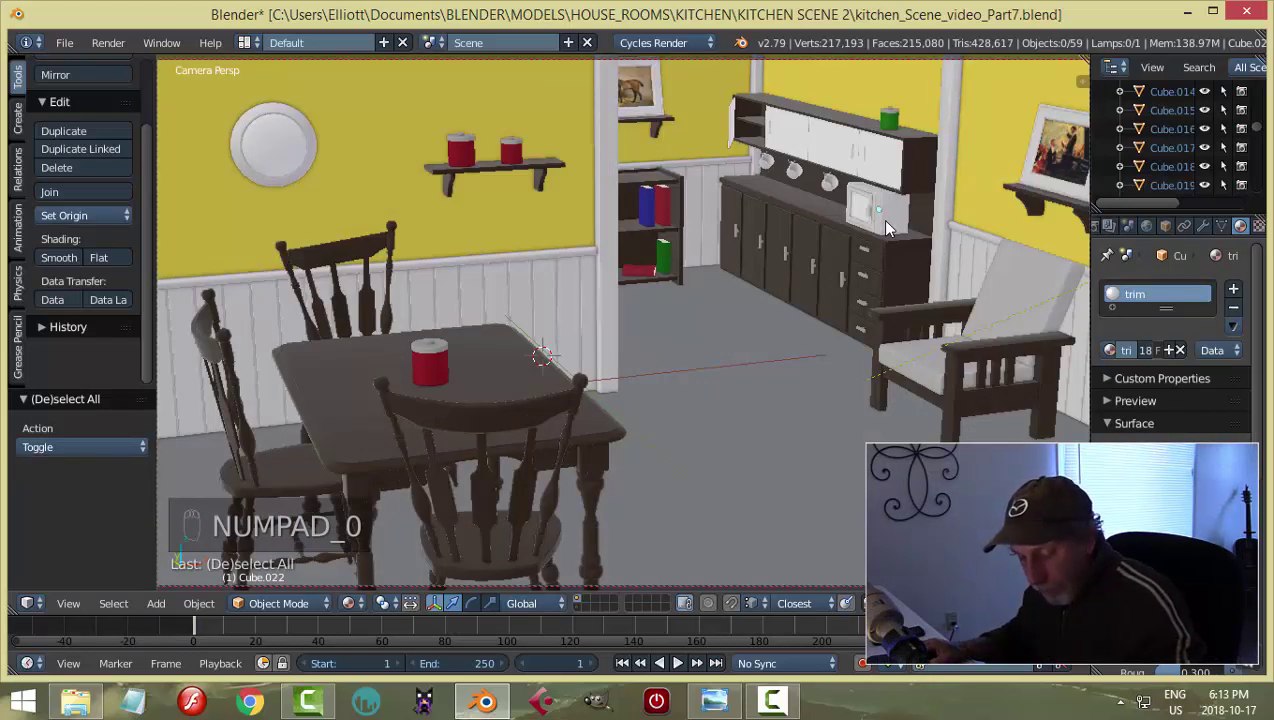
pyautogui.press('shift+z')
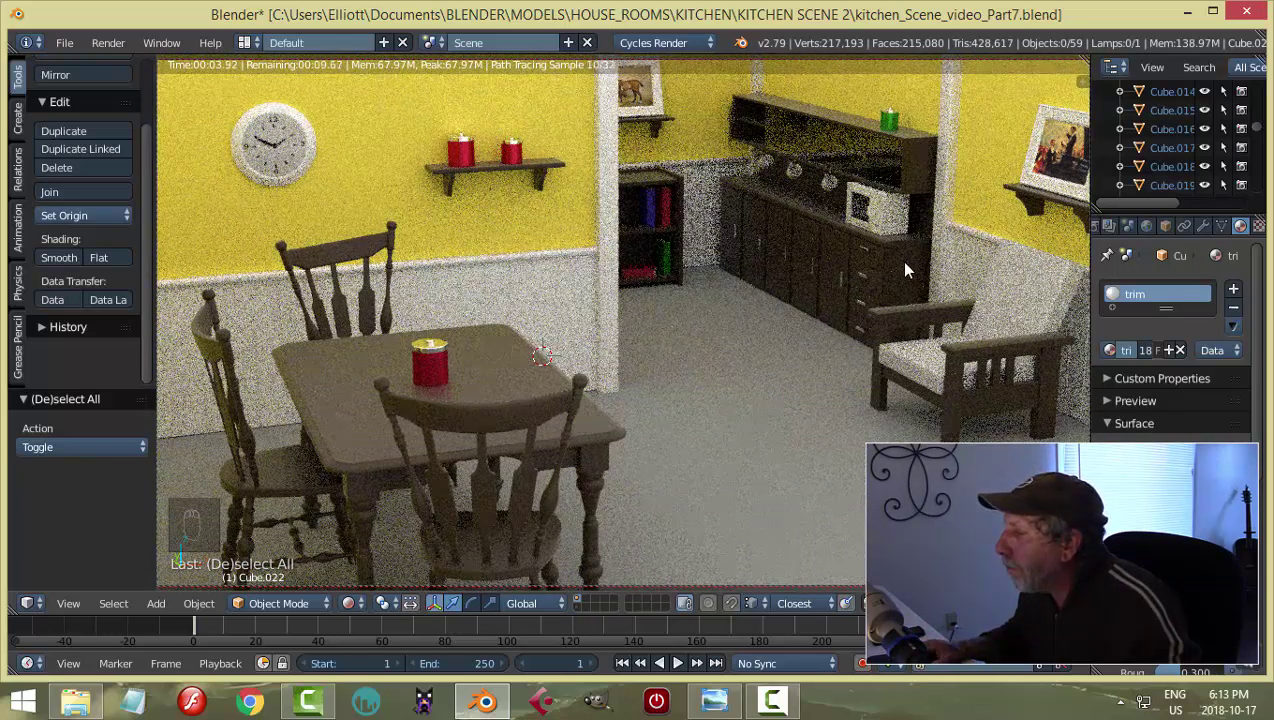
pyautogui.middleClick(912, 266)
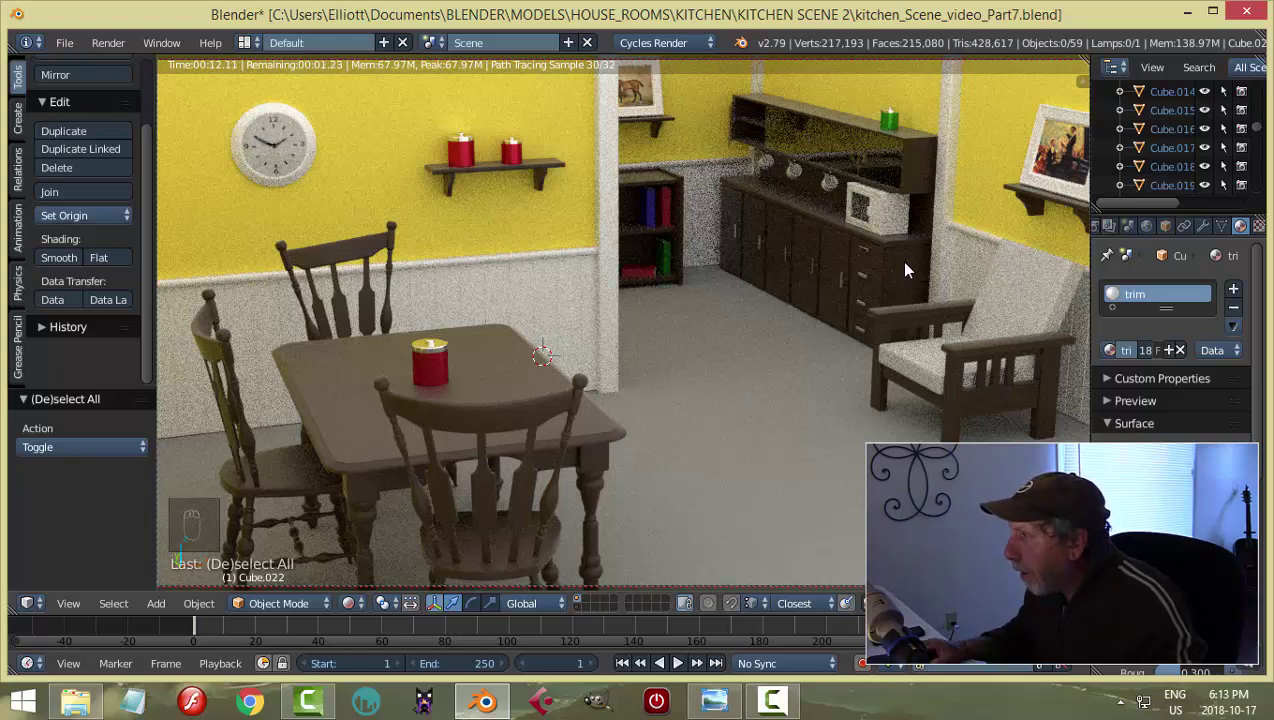
pyautogui.press('shift+z')
pyautogui.press('KP_0')
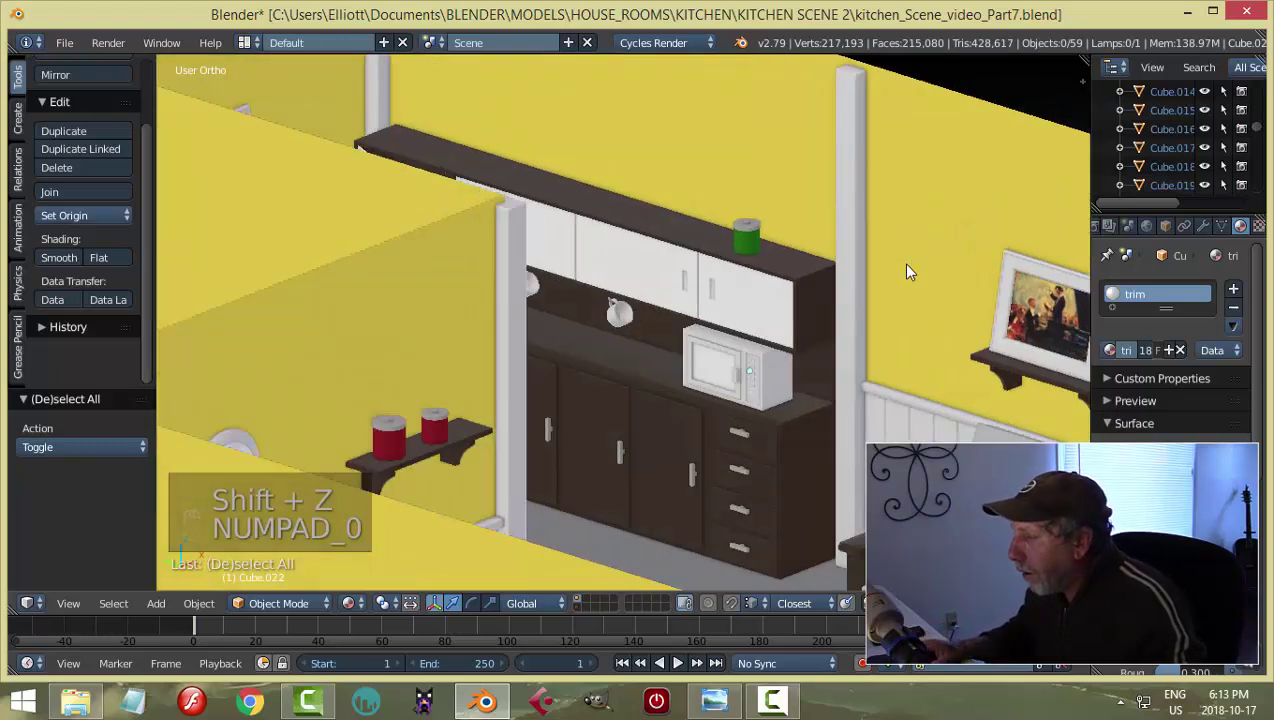
# Select the microwave body and hide it to reach the door.
pyautogui.middleClick(792, 396)
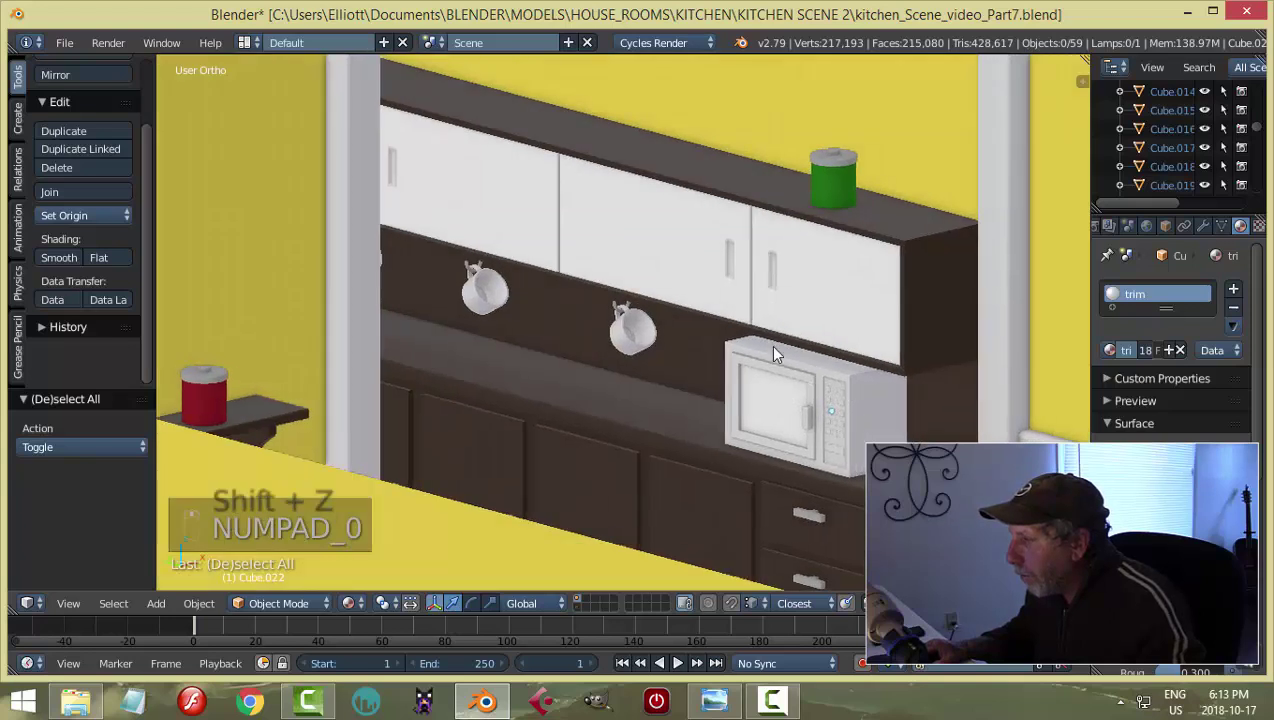
pyautogui.middleClick(726, 355)
pyautogui.rightClick(719, 298)
pyautogui.middleClick(701, 347)
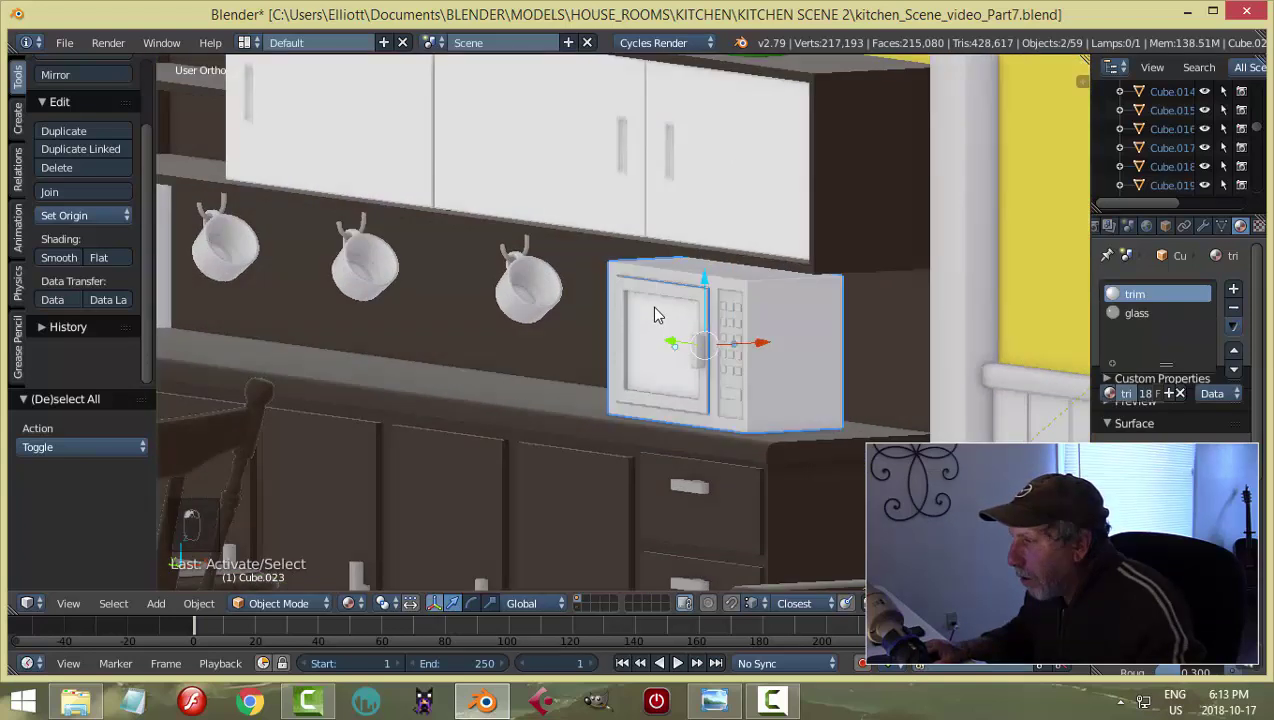
pyautogui.press('s')
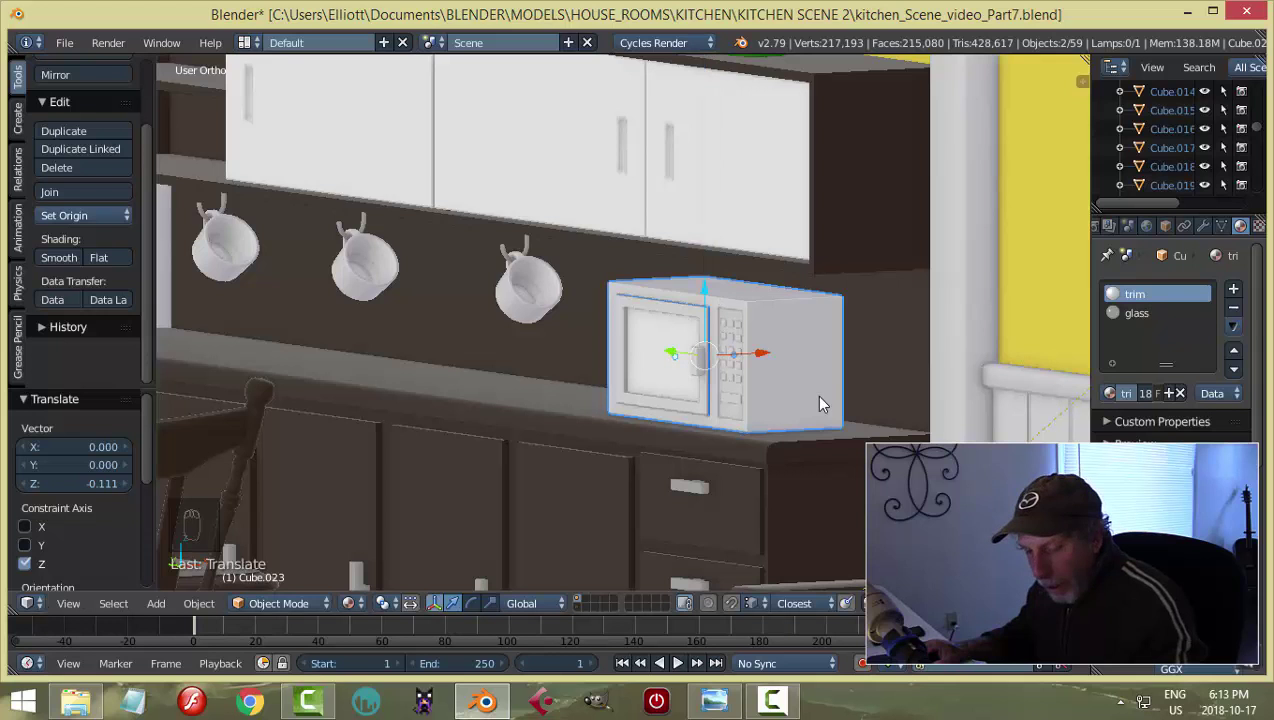
pyautogui.press('a')
pyautogui.middleClick(696, 402)
pyautogui.click(705, 414)
pyautogui.middleClick(839, 415)
pyautogui.click(841, 415)
pyautogui.middleClick(786, 413)
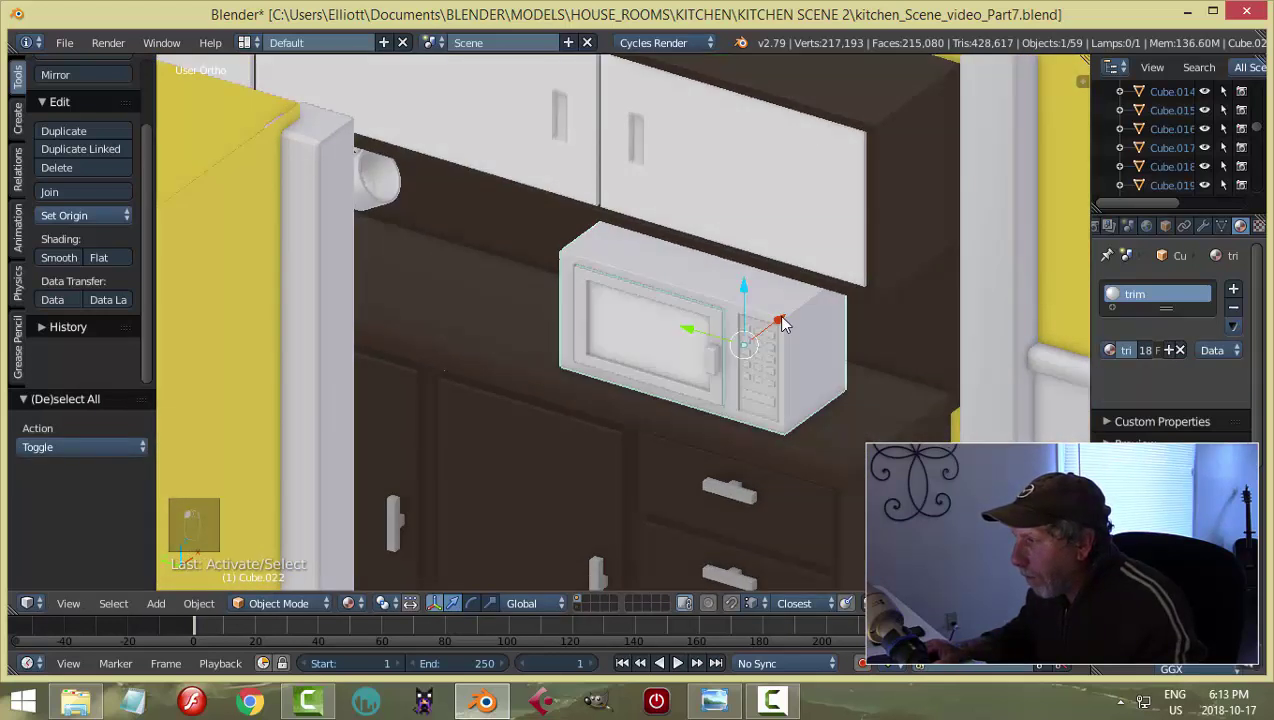
pyautogui.press('h')
# Set the door's pivot at its hinge edge in Edit Mode, then unhide the body.
pyautogui.middleClick(712, 396)
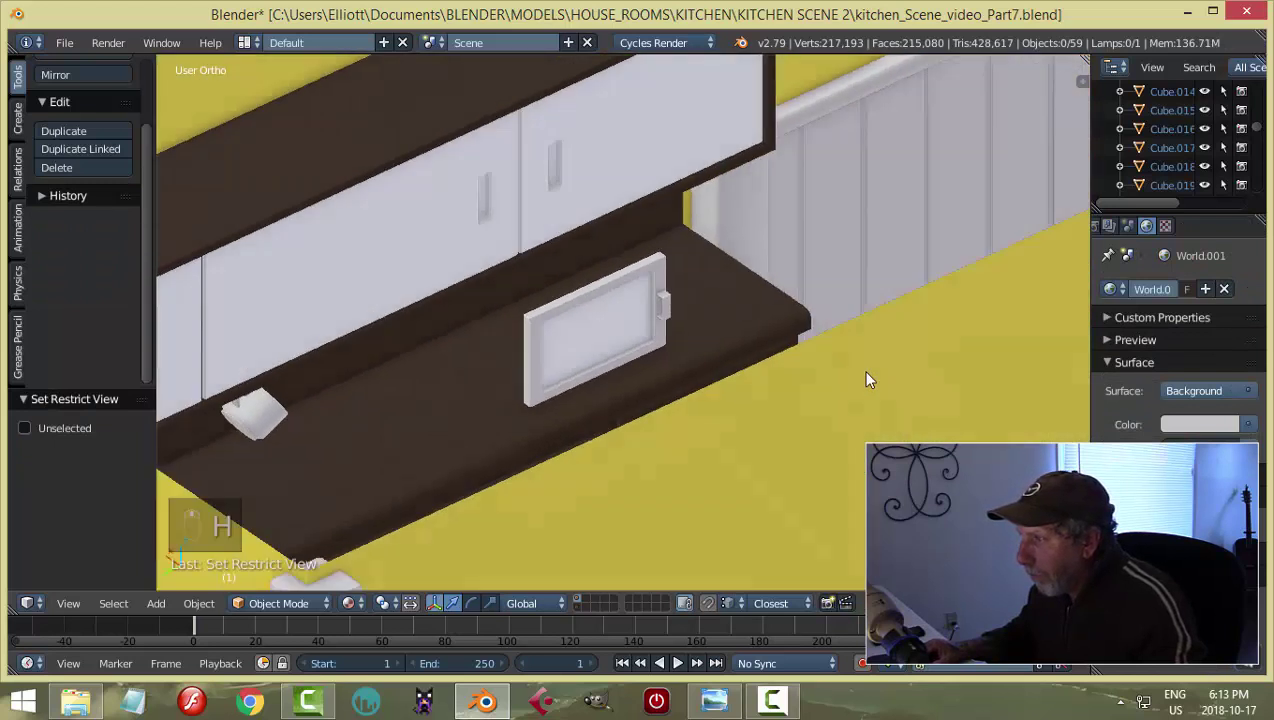
pyautogui.rightClick(552, 350)
pyautogui.press('Tab')
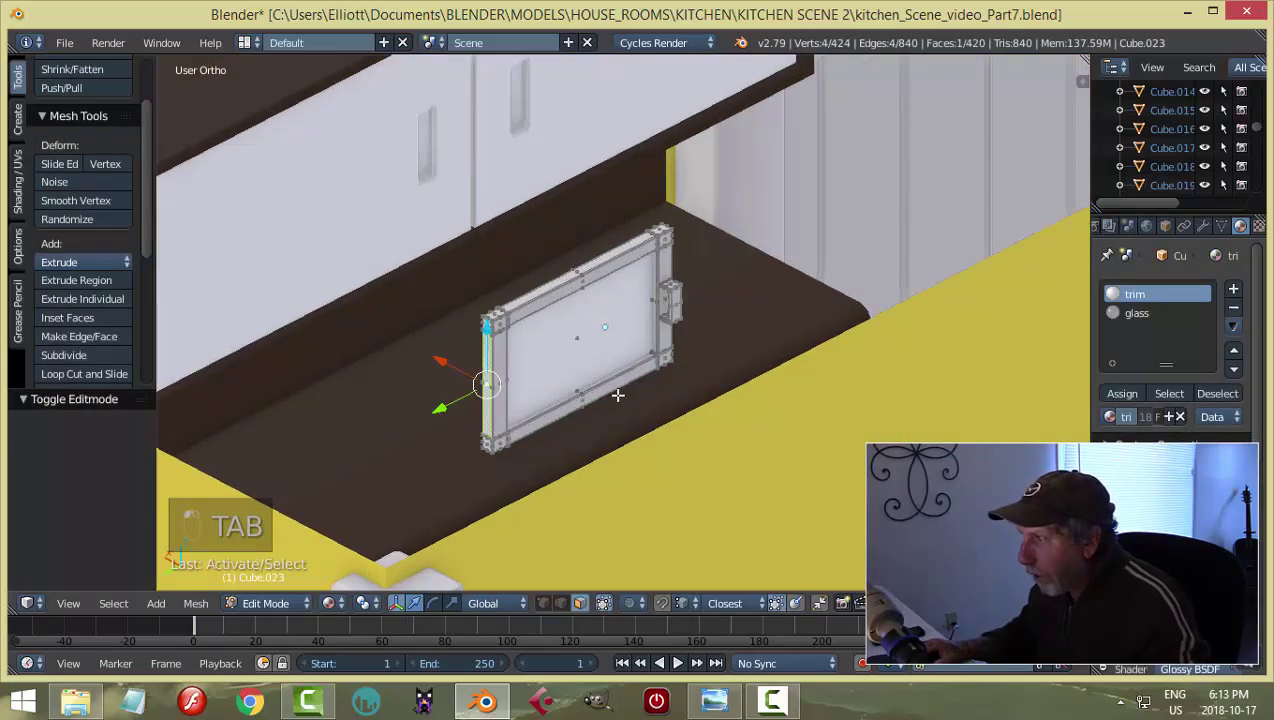
pyautogui.press('shift+s')
pyautogui.press('a')
pyautogui.press('Tab')
pyautogui.moveTo(409, 560); pyautogui.dragTo(776, 354)
pyautogui.moveTo(776, 354); pyautogui.dragTo(675, 337)
pyautogui.press('alt+h')
# Swing the microwave door partly open and view the kitchen through the scene camera.
pyautogui.moveTo(675, 337); pyautogui.dragTo(672, 346)
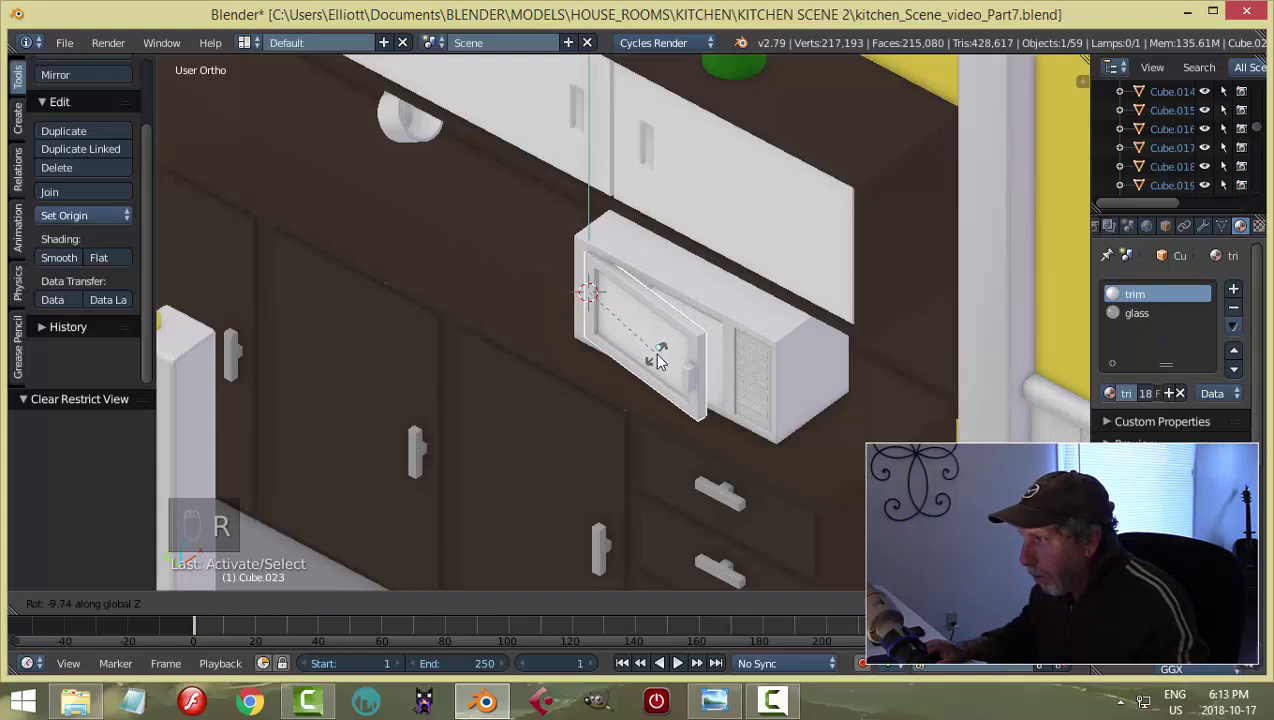
pyautogui.press('KP_0')
pyautogui.press('a')
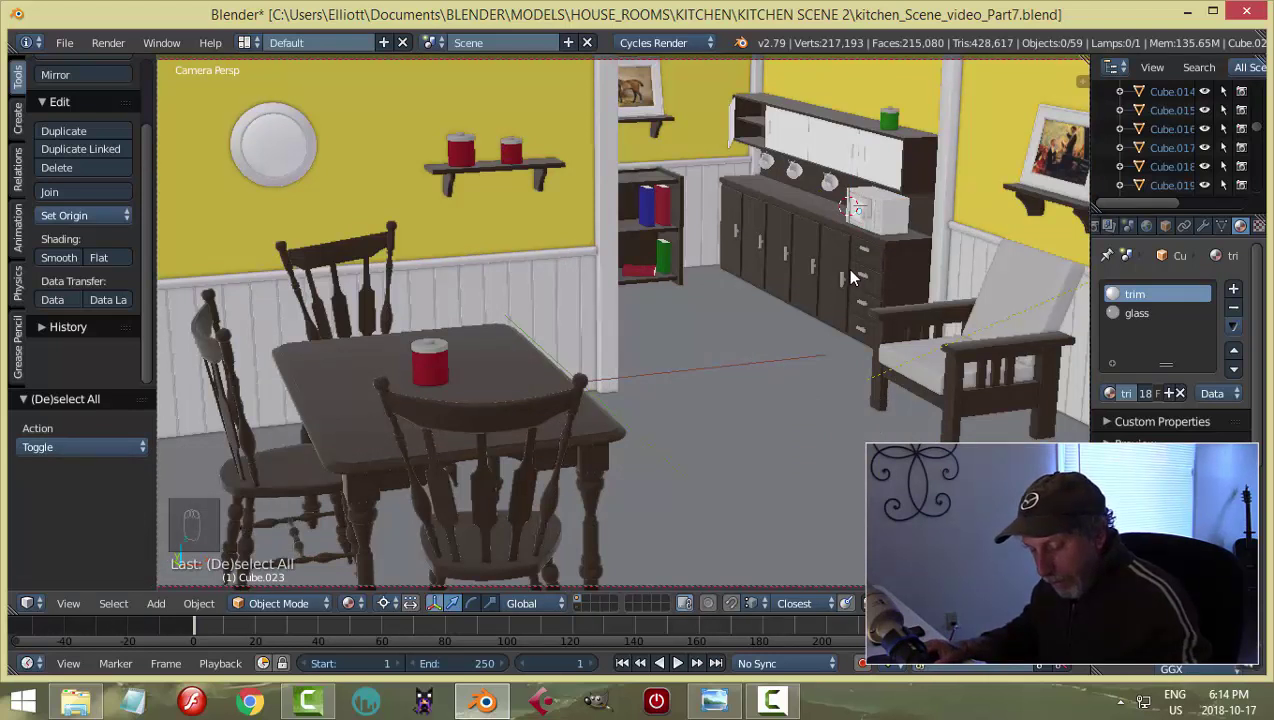
# Box a render region around the microwave in camera view, then return to the close-up.
pyautogui.press('ctrl+b')
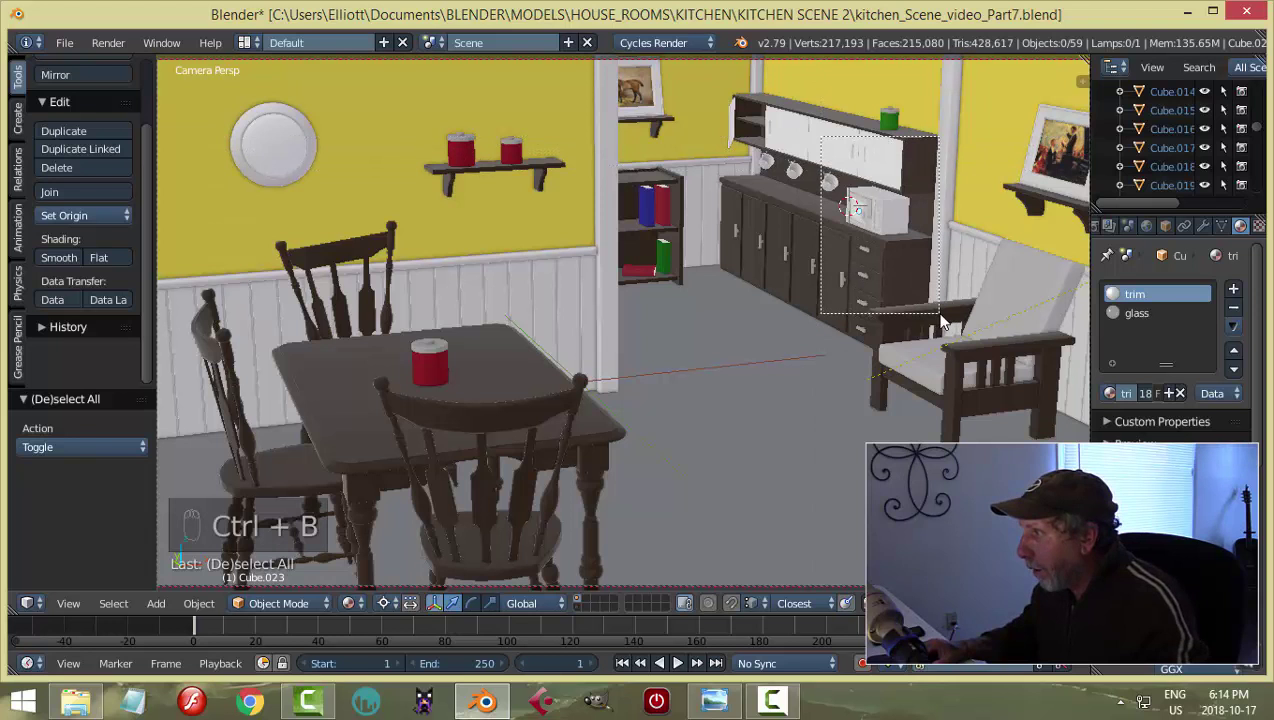
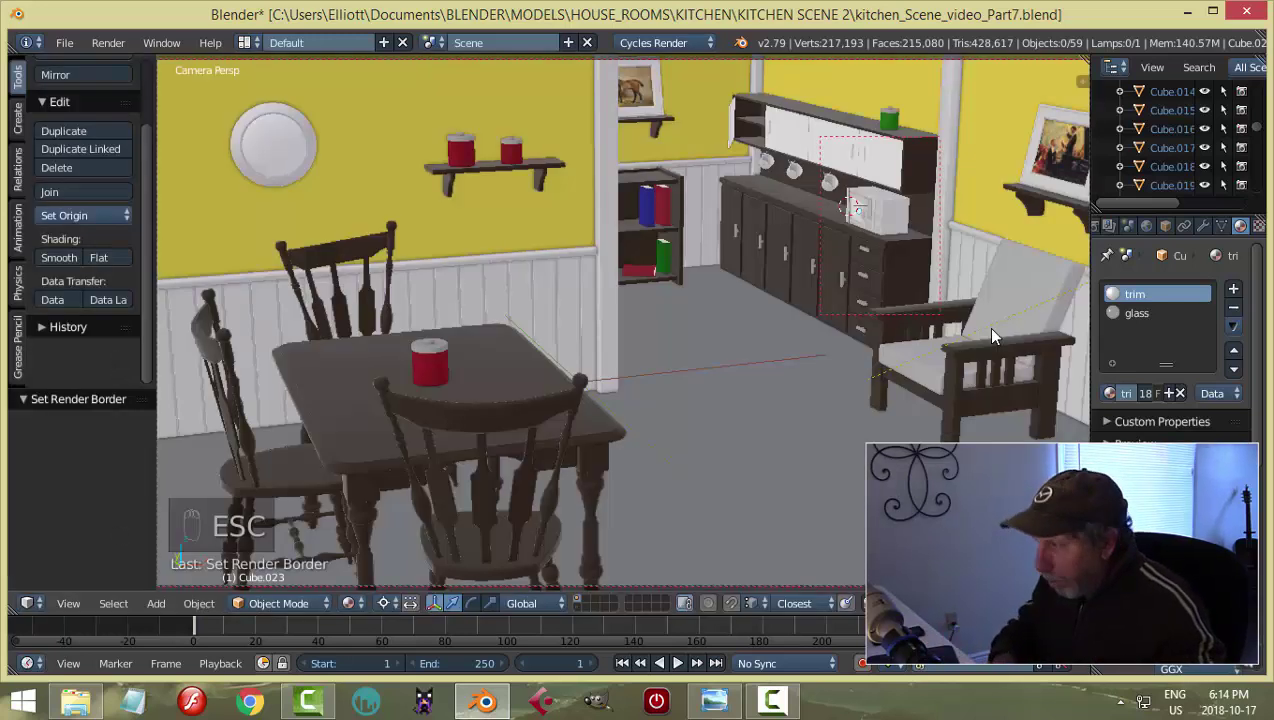
pyautogui.press('ctrl+alt+b')
pyautogui.press('KP_0')
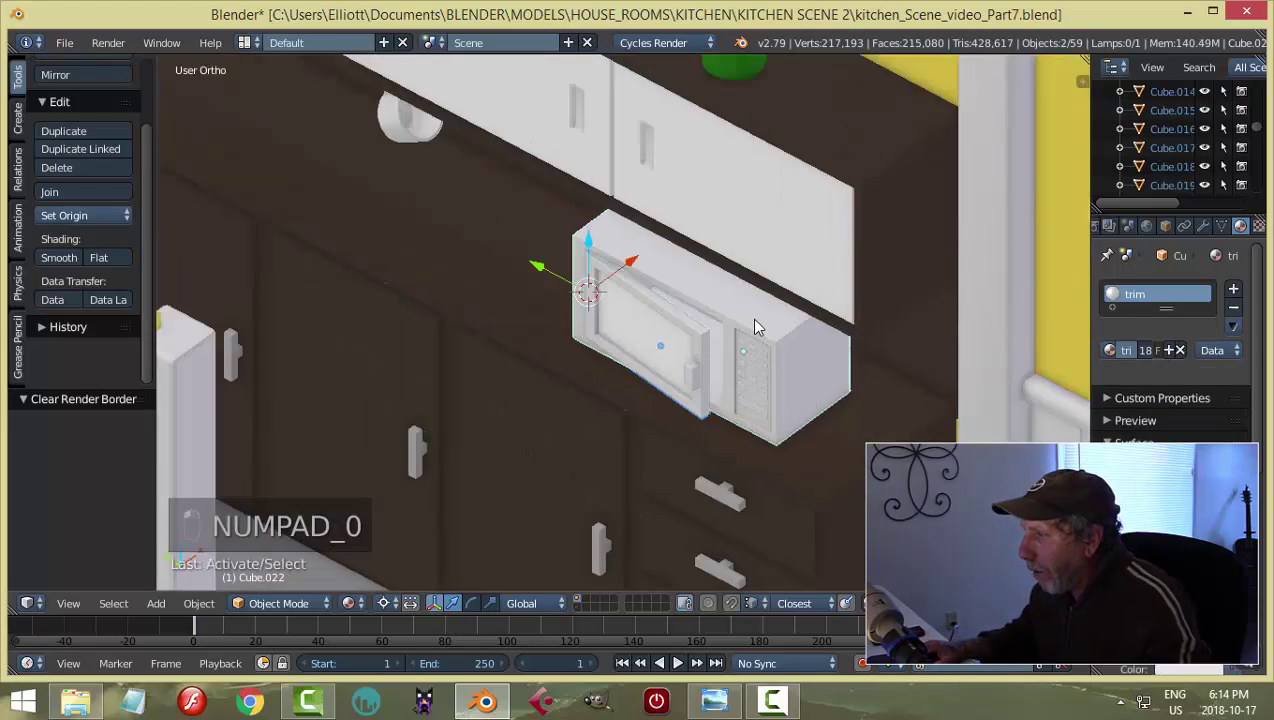
# Isolate the microwave on its own in local view and start editing its mesh.
pyautogui.press('m')
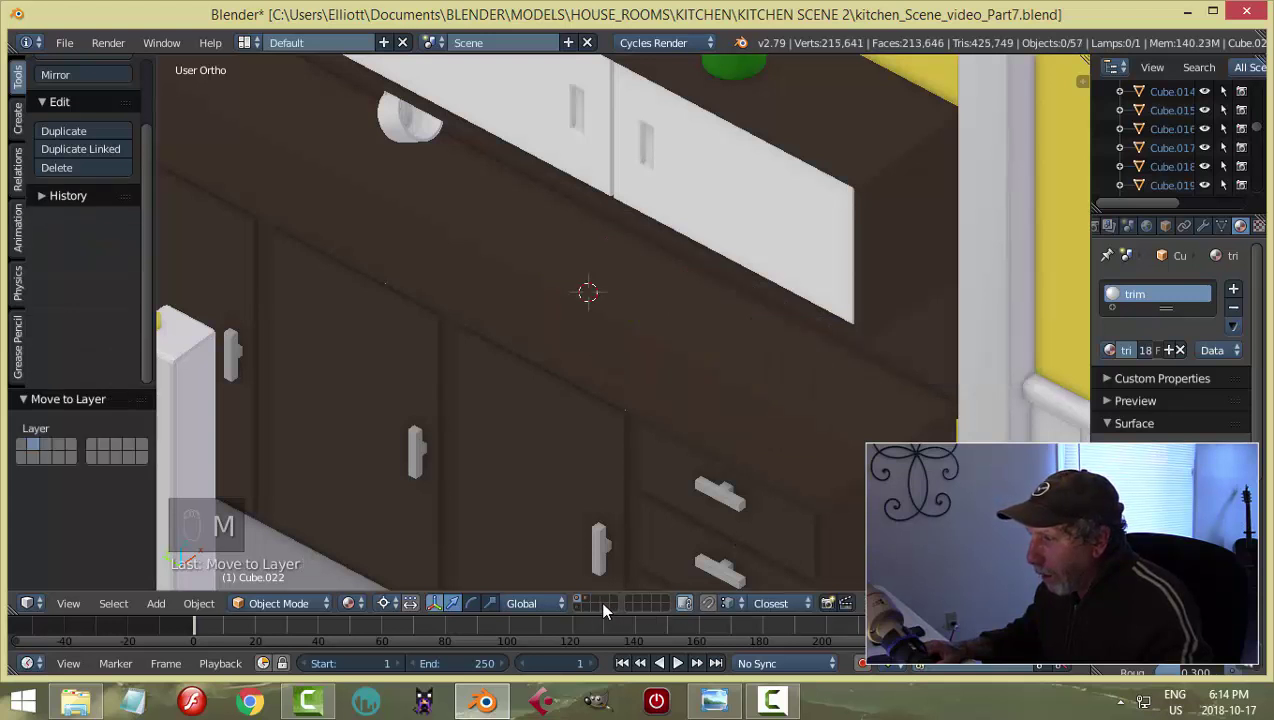
pyautogui.moveTo(596, 602); pyautogui.dragTo(796, 442)
pyautogui.press('KP_Decimal')
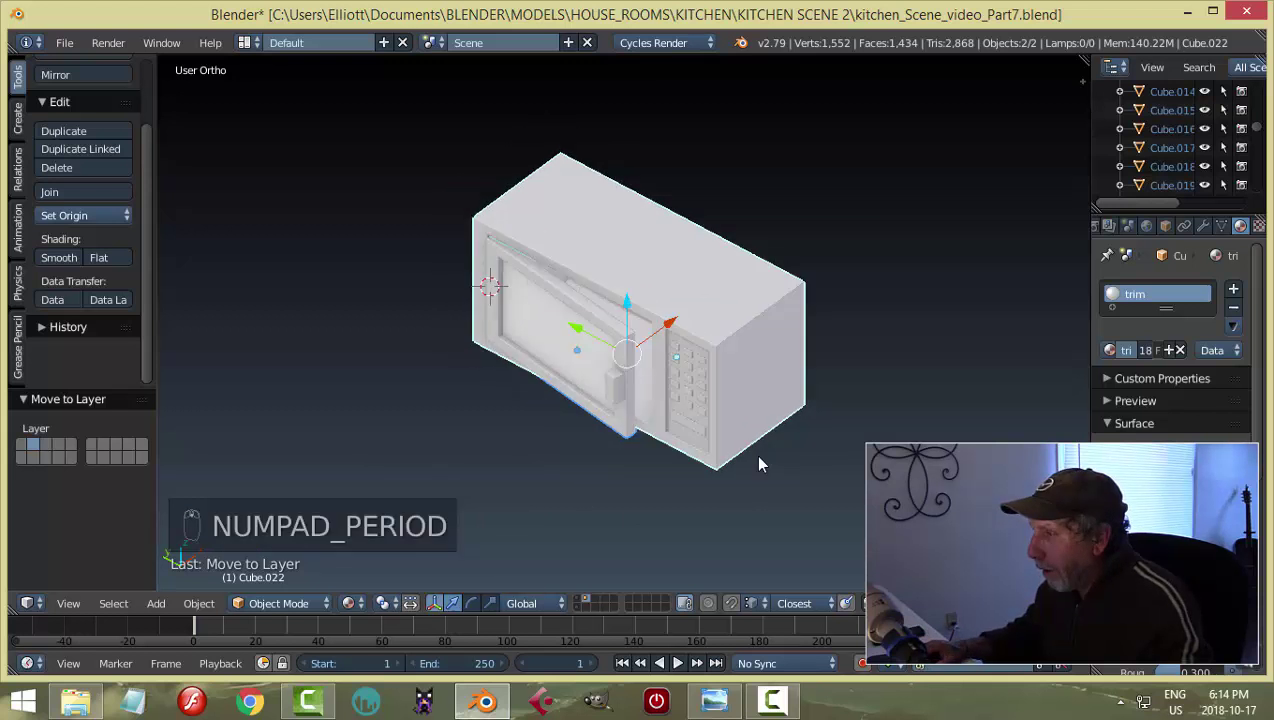
pyautogui.click(665, 363)
pyautogui.press('Tab')
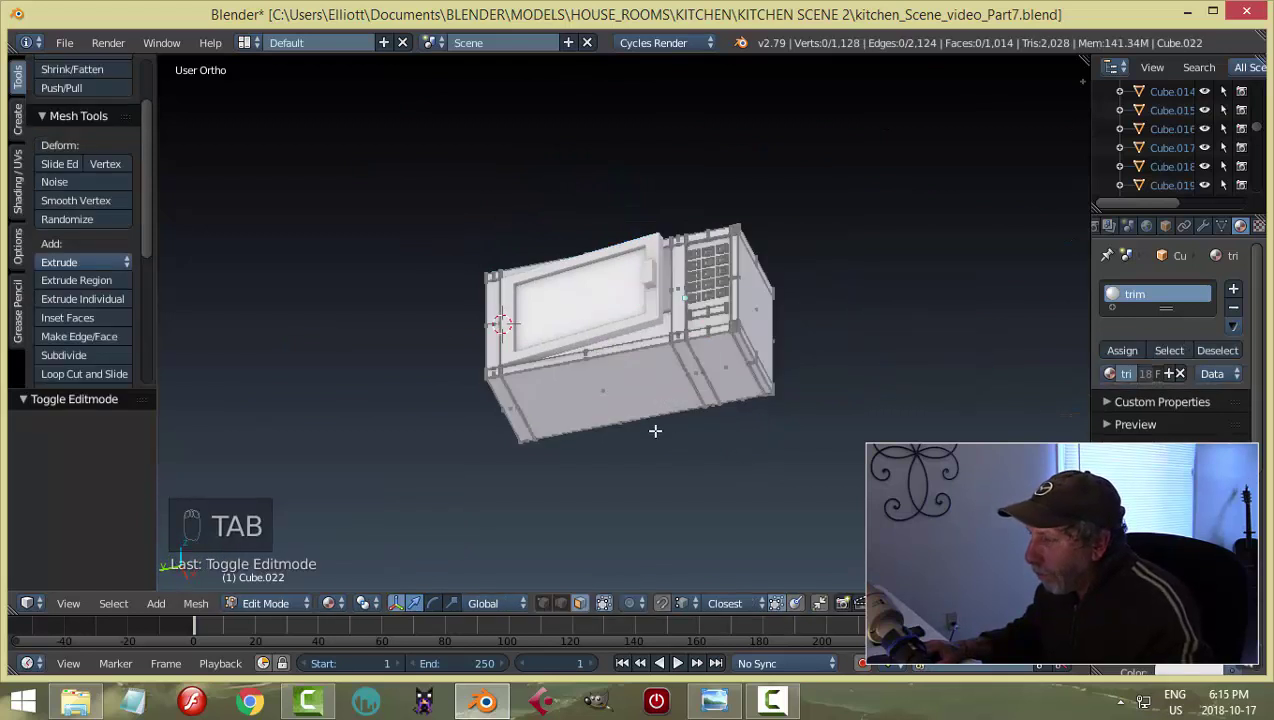
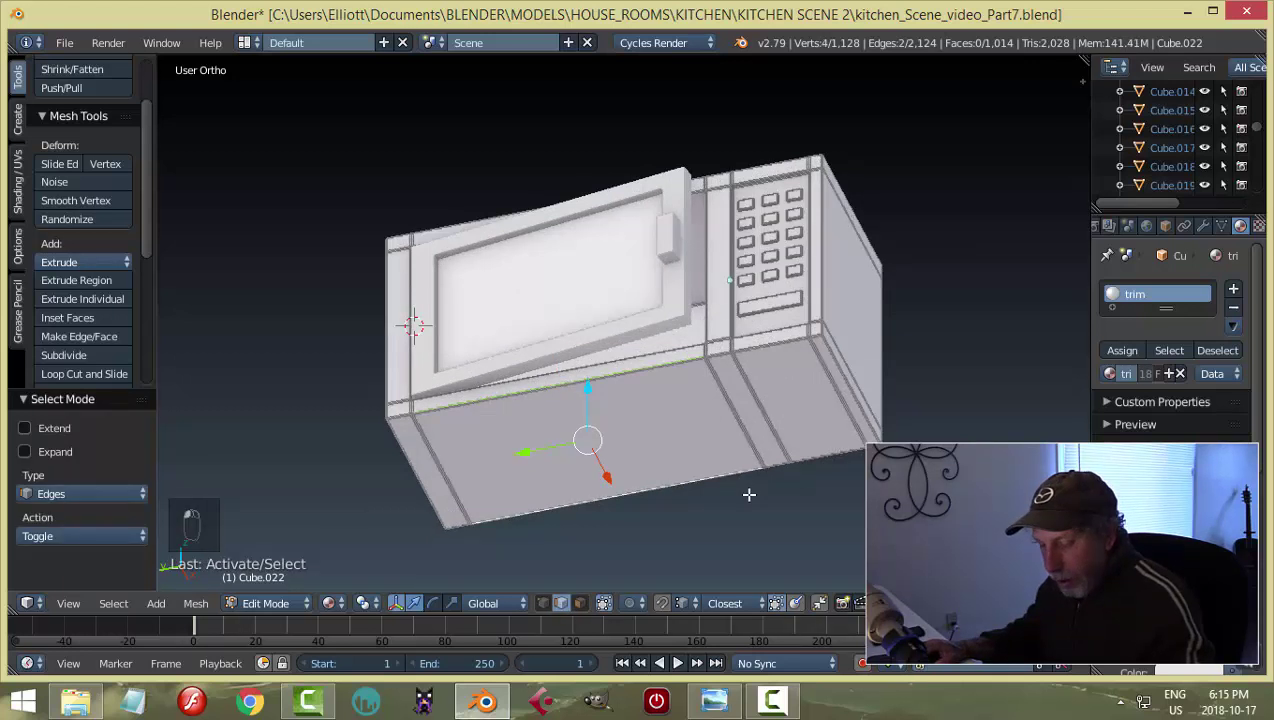
# Add a new cylinder overlapping the microwave's front.
pyautogui.press('shift+s')
pyautogui.press('a')
pyautogui.press('Tab')
# Shrink the cylinder into a small tapered foot positioned against the microwave's underside.
pyautogui.press('shift+a')
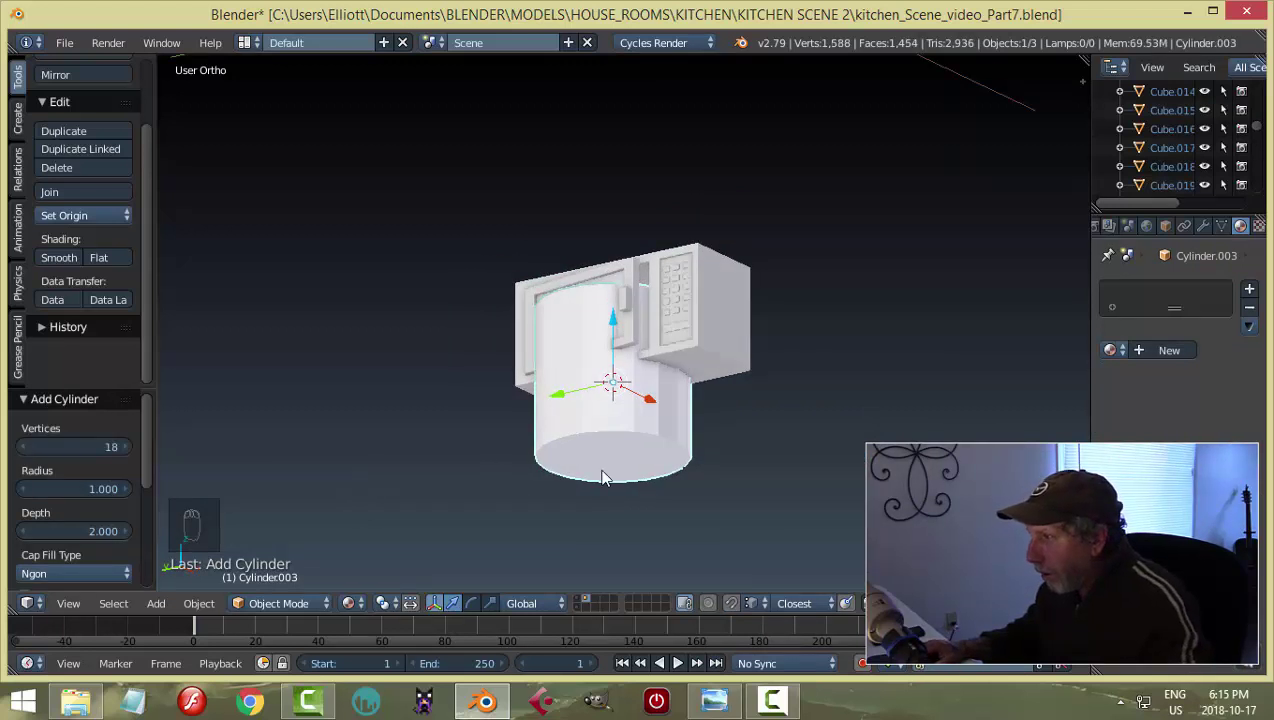
pyautogui.press('Tab')
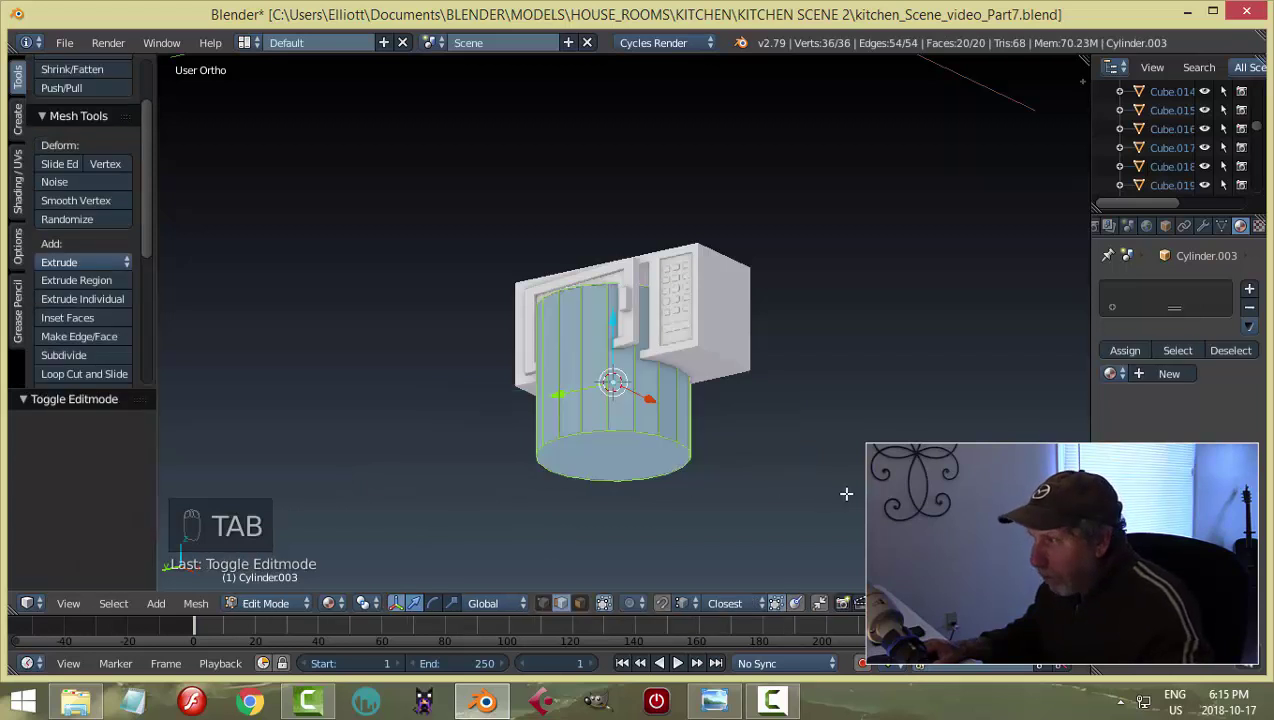
pyautogui.press('s')
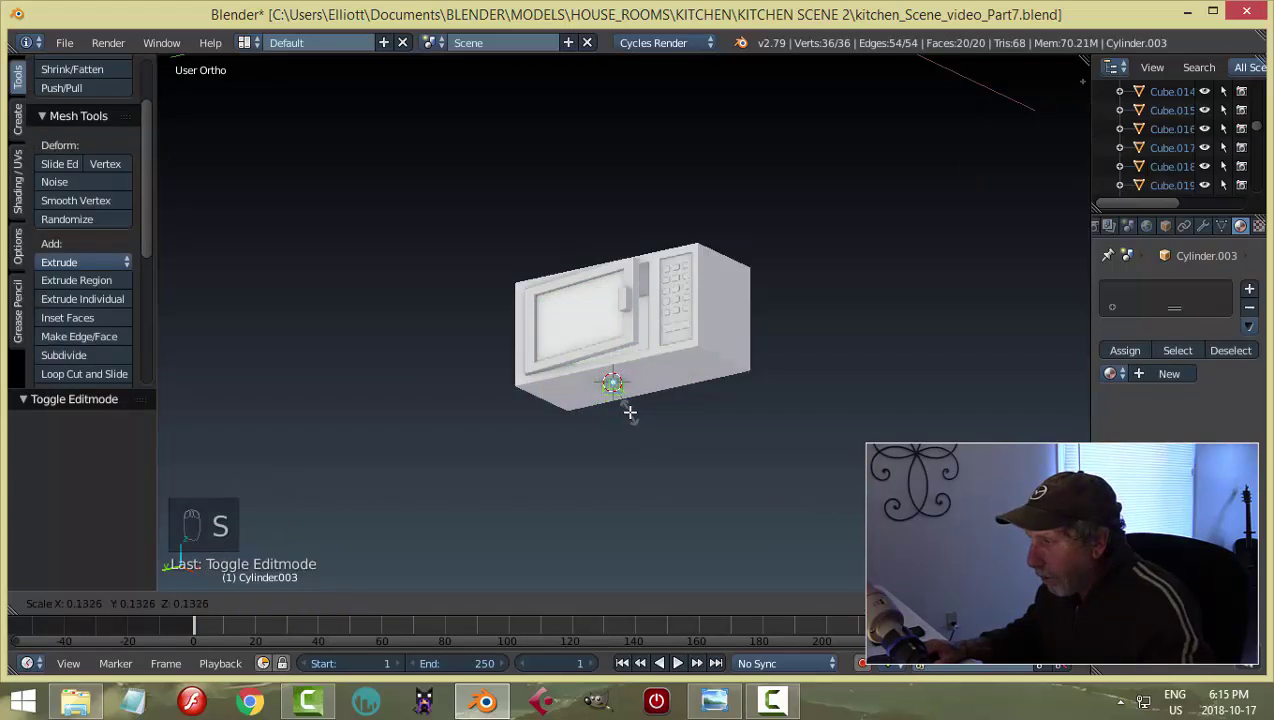
pyautogui.press('KP_Decimal')
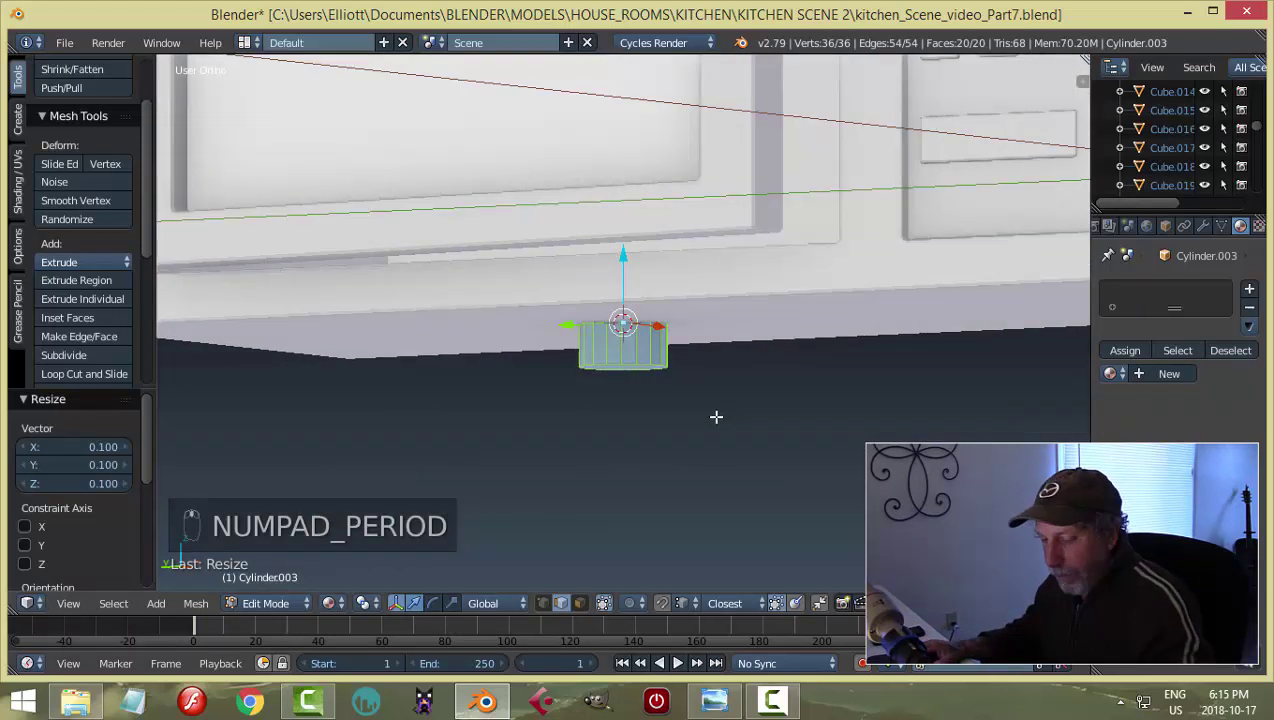
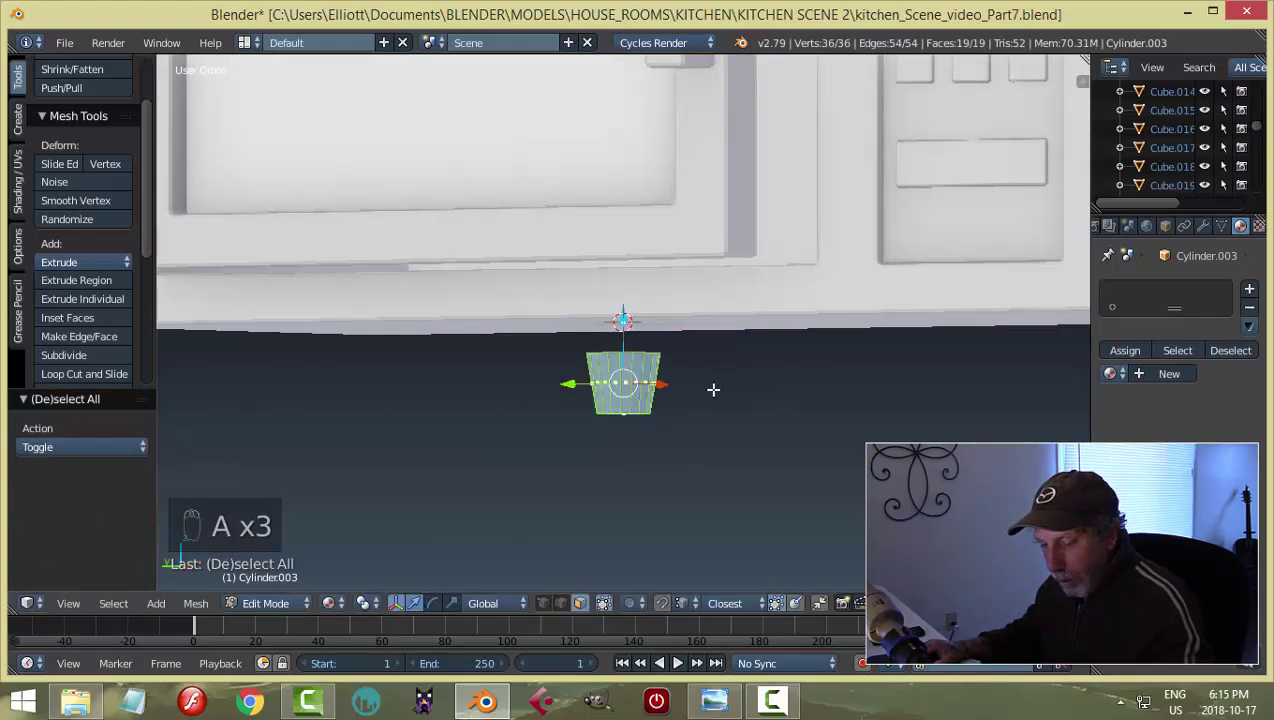
pyautogui.press('s')
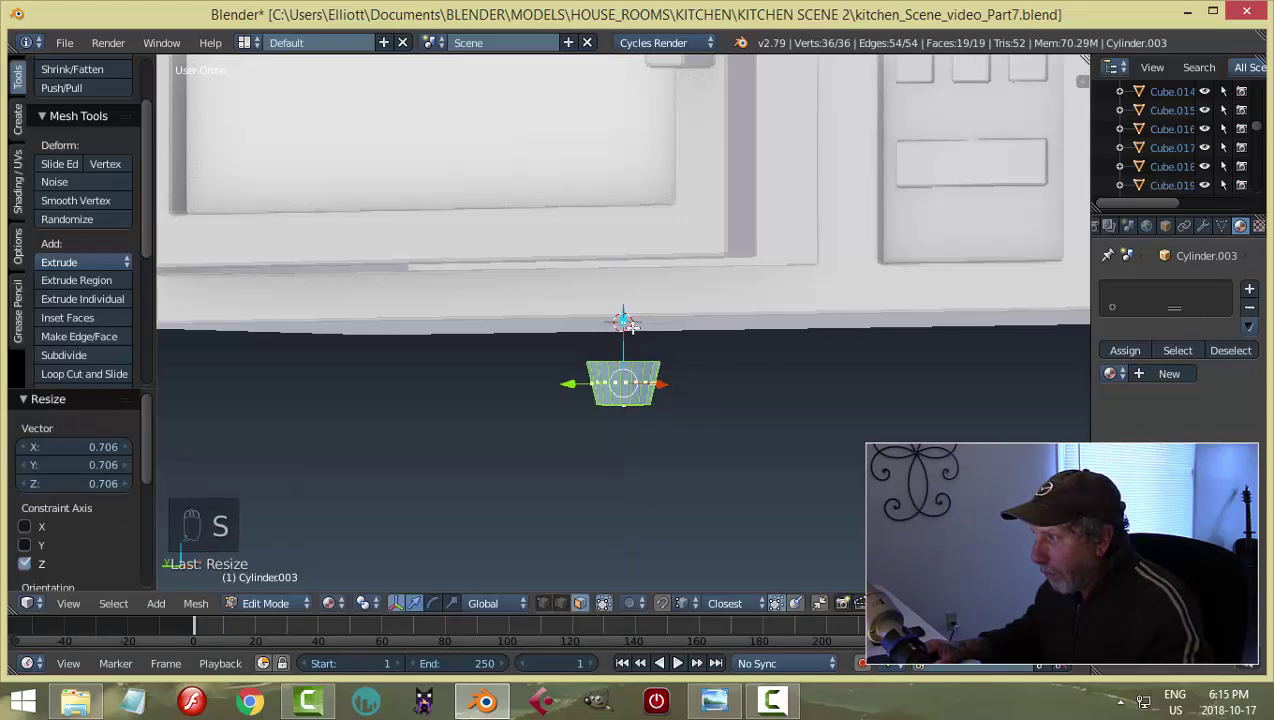
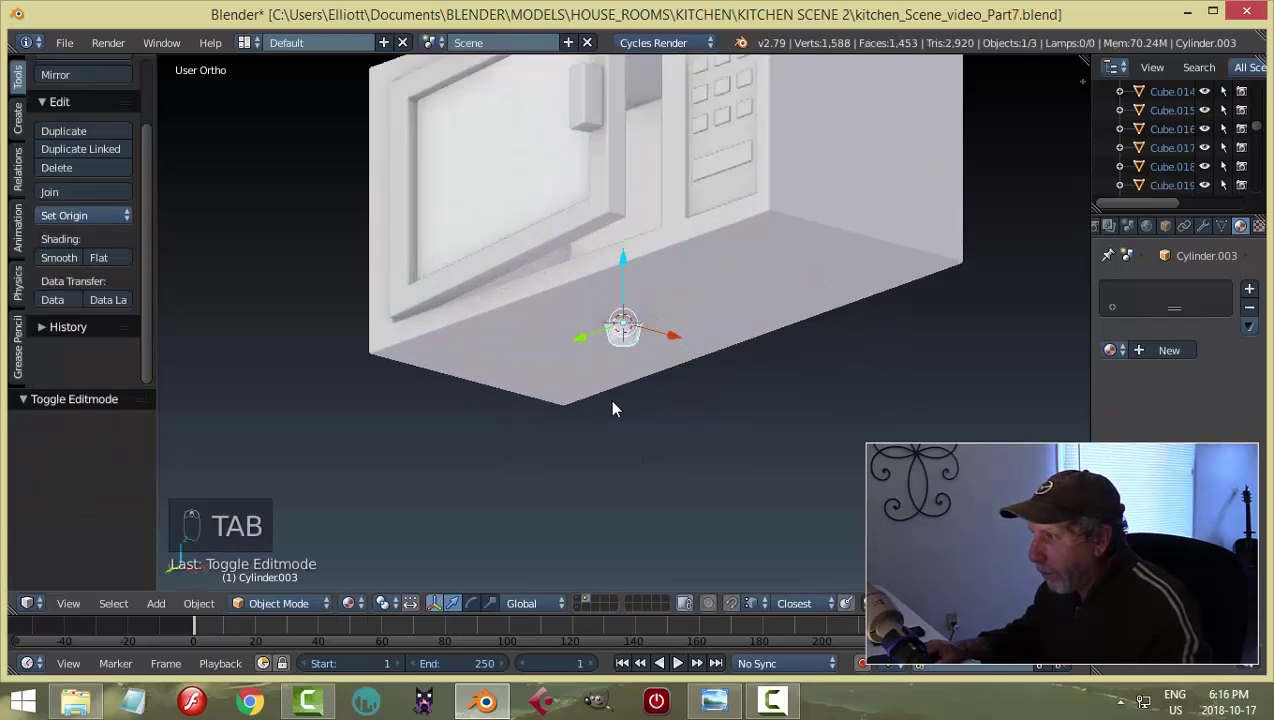
# Move the foot to a corner of the microwave's underside, seen from the bottom view.
pyautogui.press('ctrl+KP_1')
pyautogui.moveTo(701, 330); pyautogui.dragTo(626, 98)
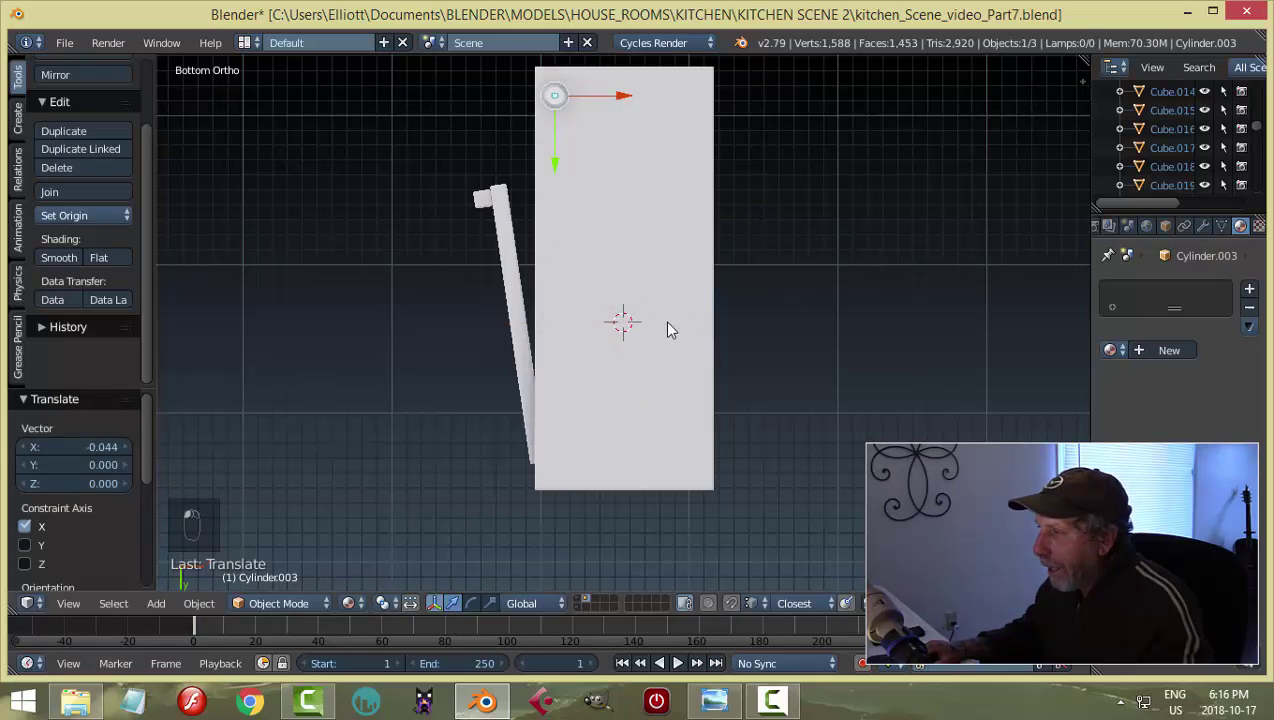
pyautogui.middleClick(643, 331)
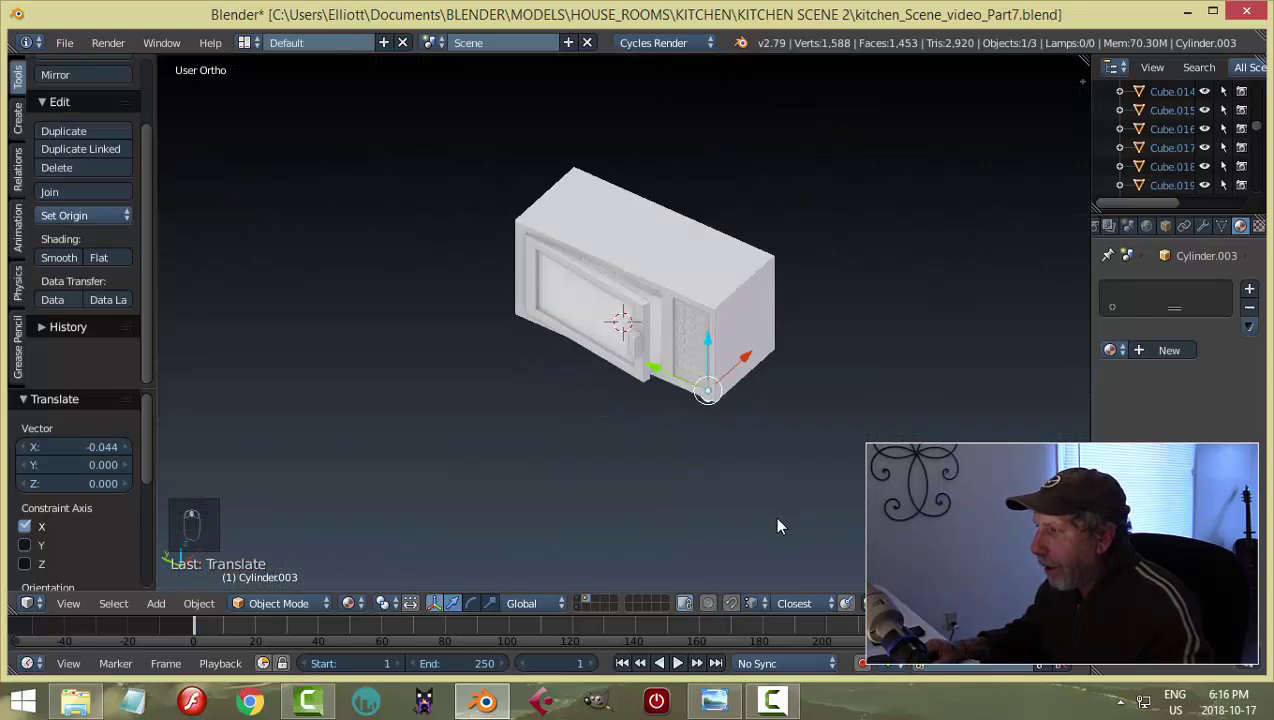
pyautogui.press('a')
pyautogui.press('a')
pyautogui.moveTo(755, 329); pyautogui.dragTo(807, 355)
pyautogui.press('h')
# Check the foot's placement from several angles and face the underside straight on again.
pyautogui.middleClick(807, 355)
pyautogui.press('a')
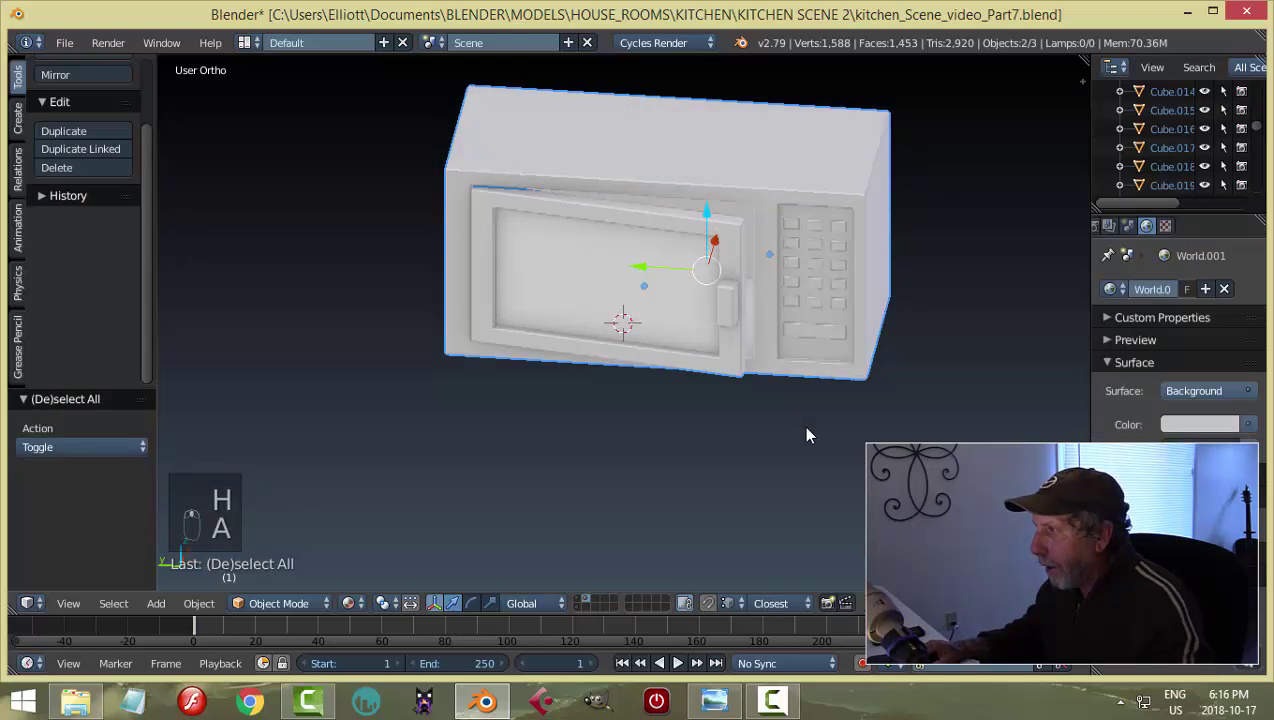
pyautogui.press('a')
pyautogui.press('a')
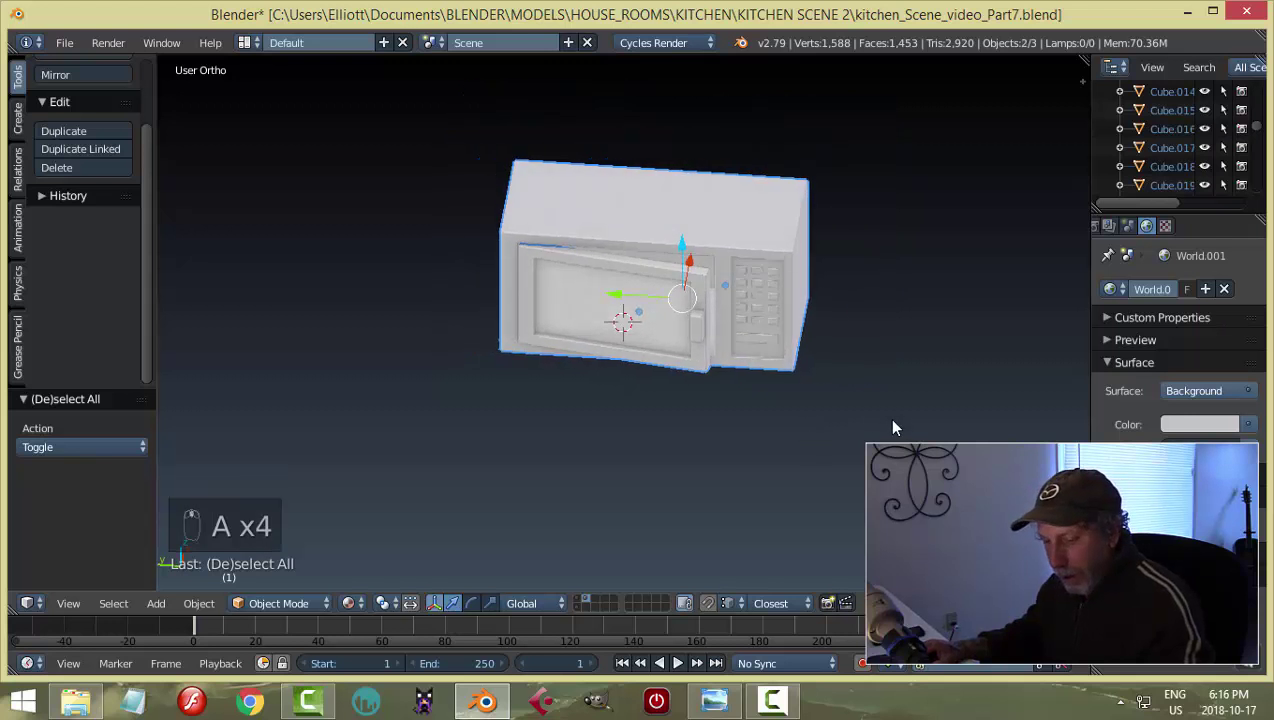
pyautogui.press('s')
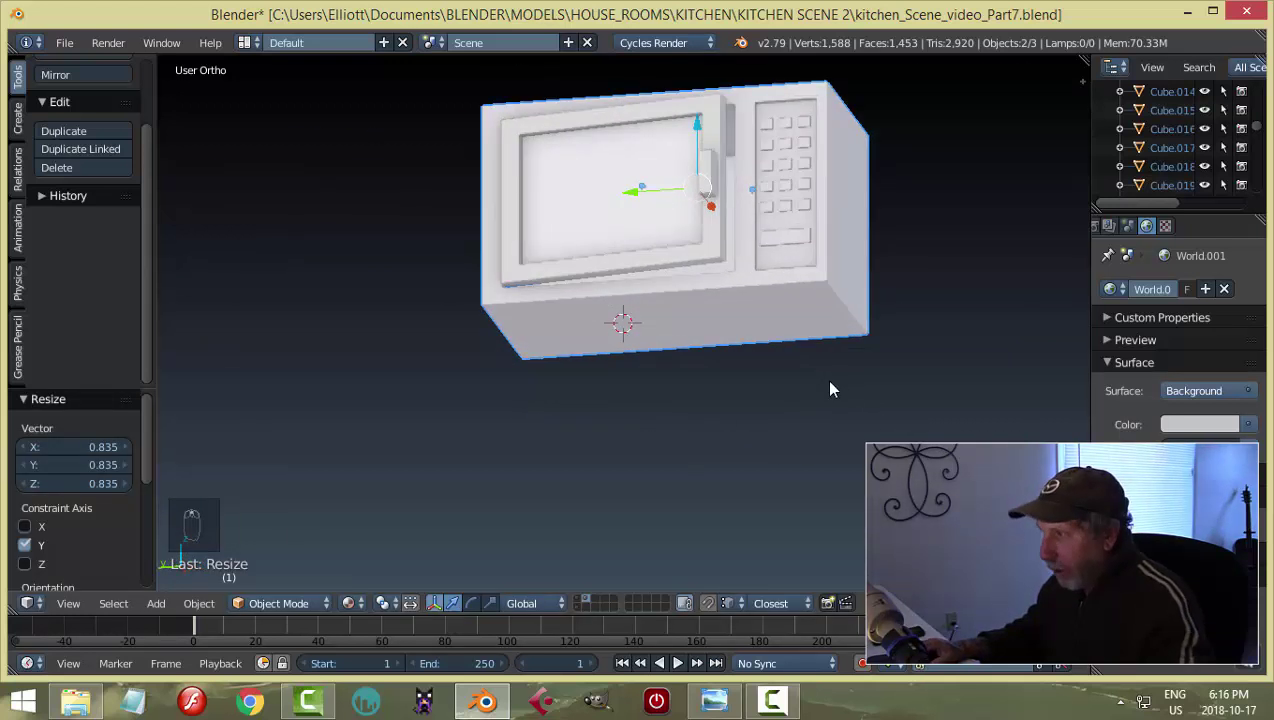
pyautogui.press('alt+h')
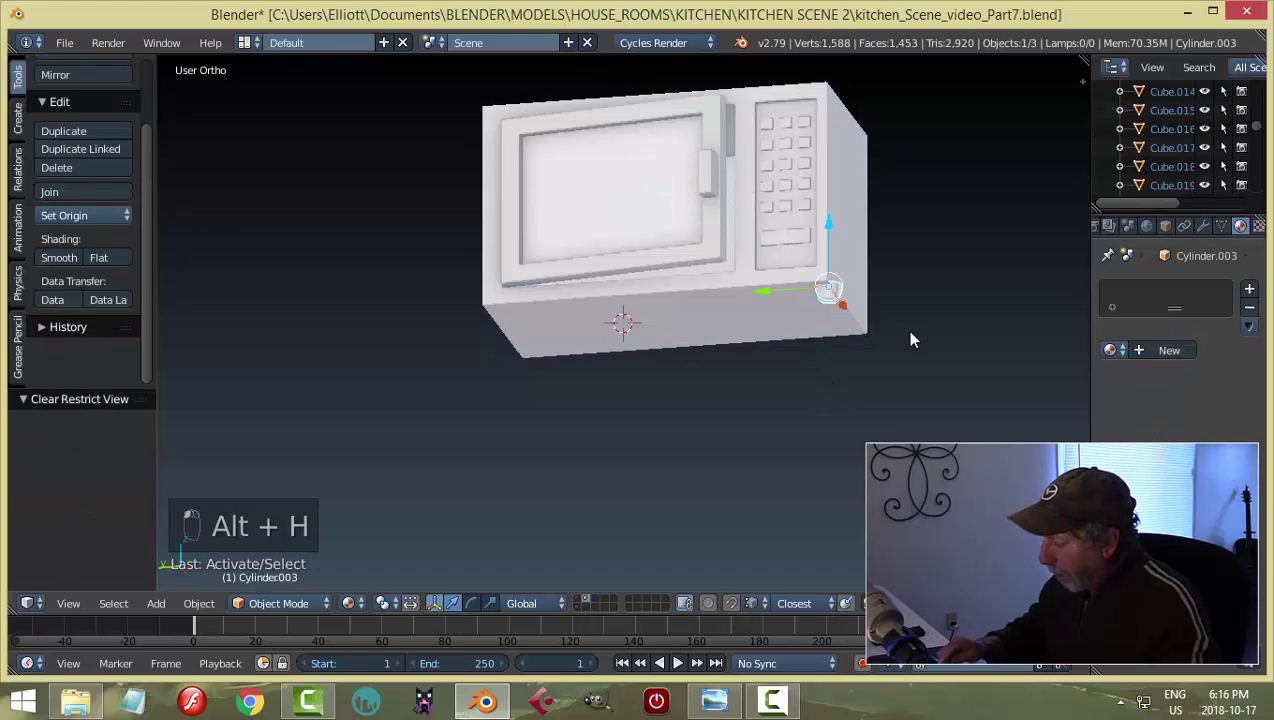
pyautogui.press('ctrl+KP_1')
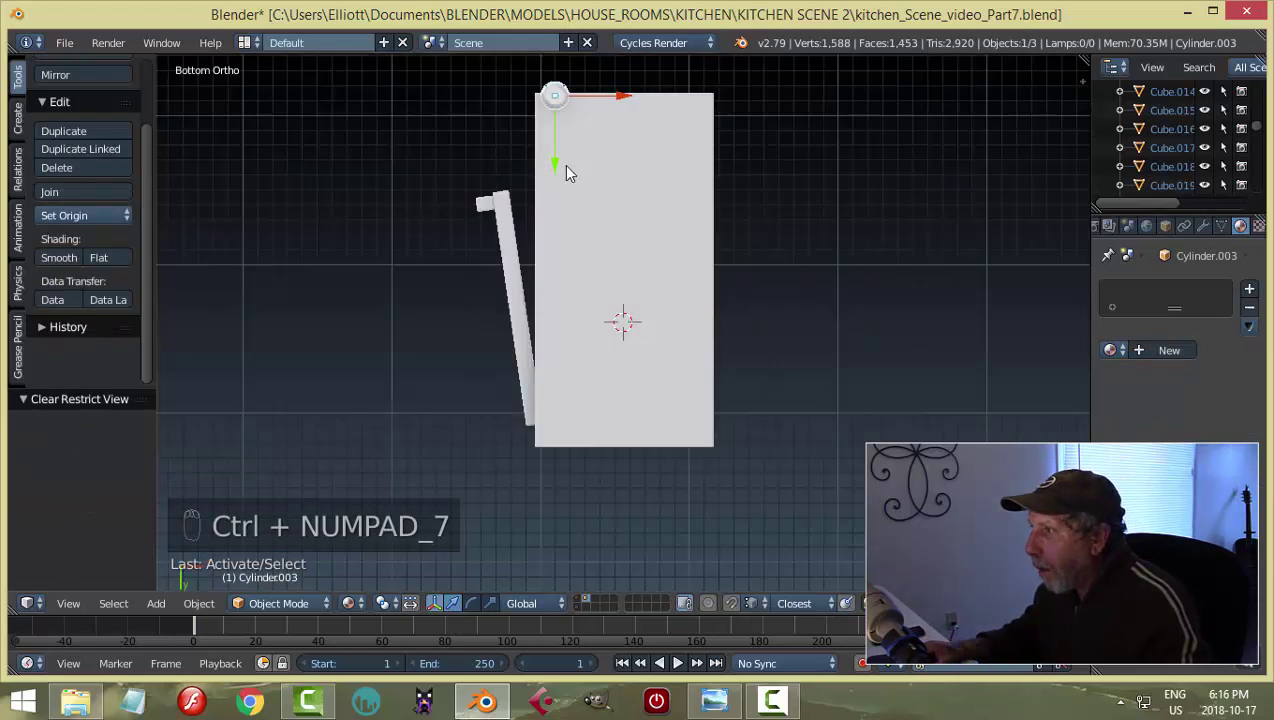
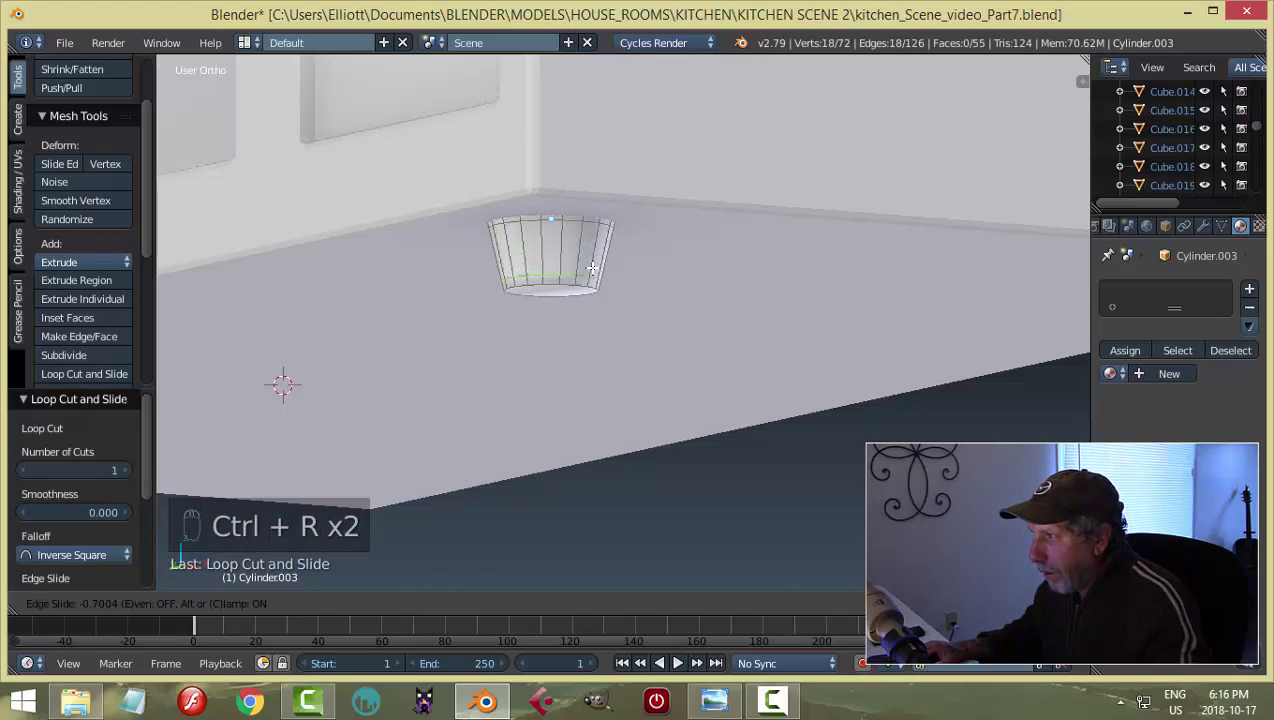
# Finish editing the foot's mesh and view the microwave's underside straight on.
pyautogui.press('a')
pyautogui.press('Tab')
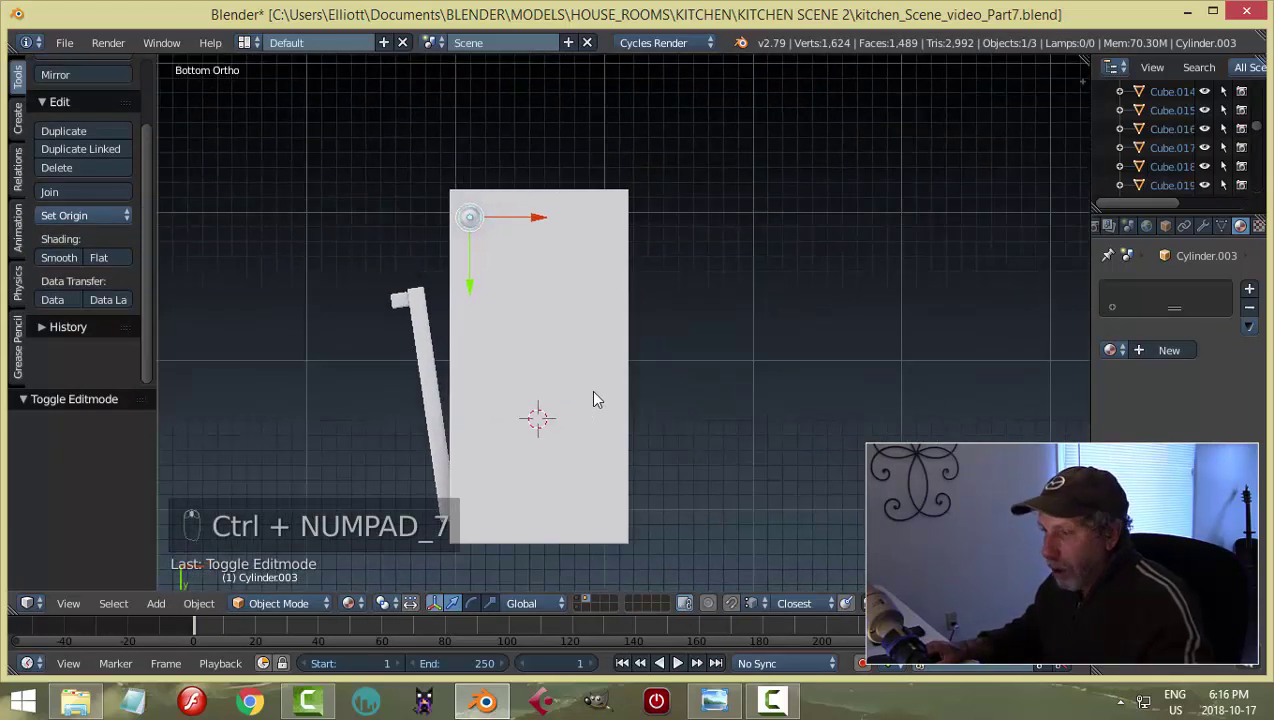
# Duplicate the foot to the other corners of the microwave's underside.
pyautogui.press('shift+d')
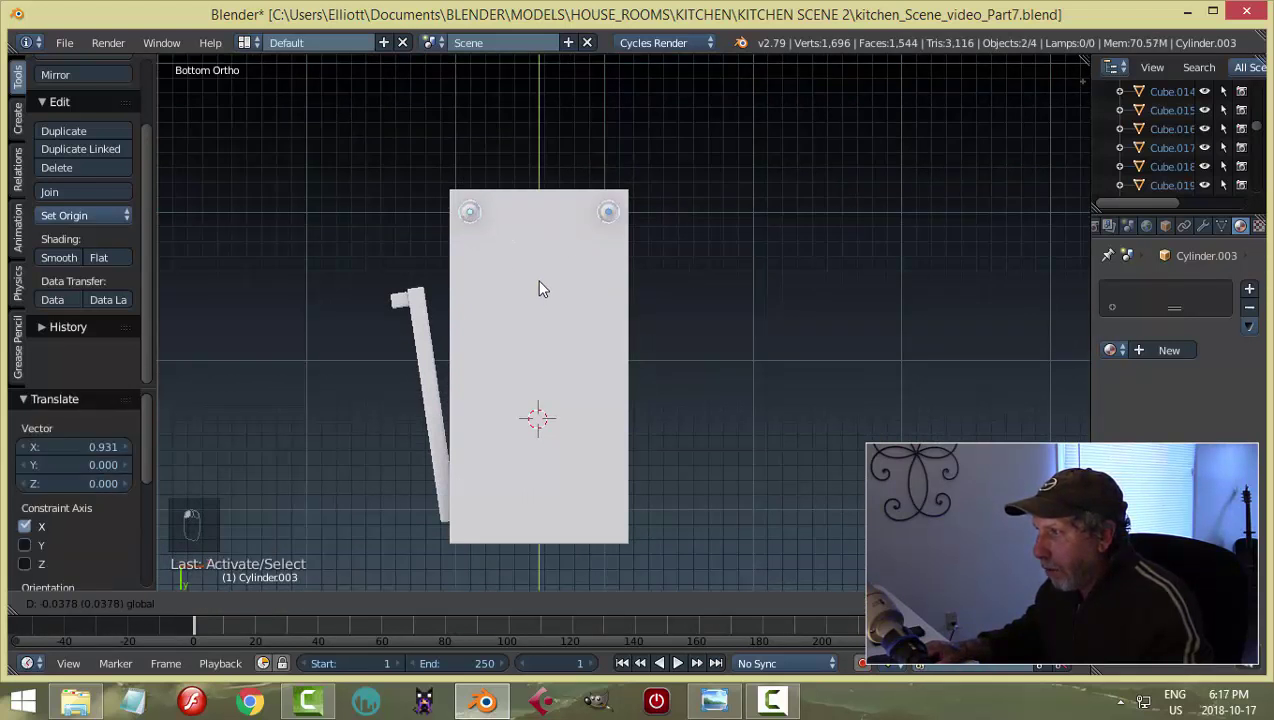
pyautogui.press('shift+d')
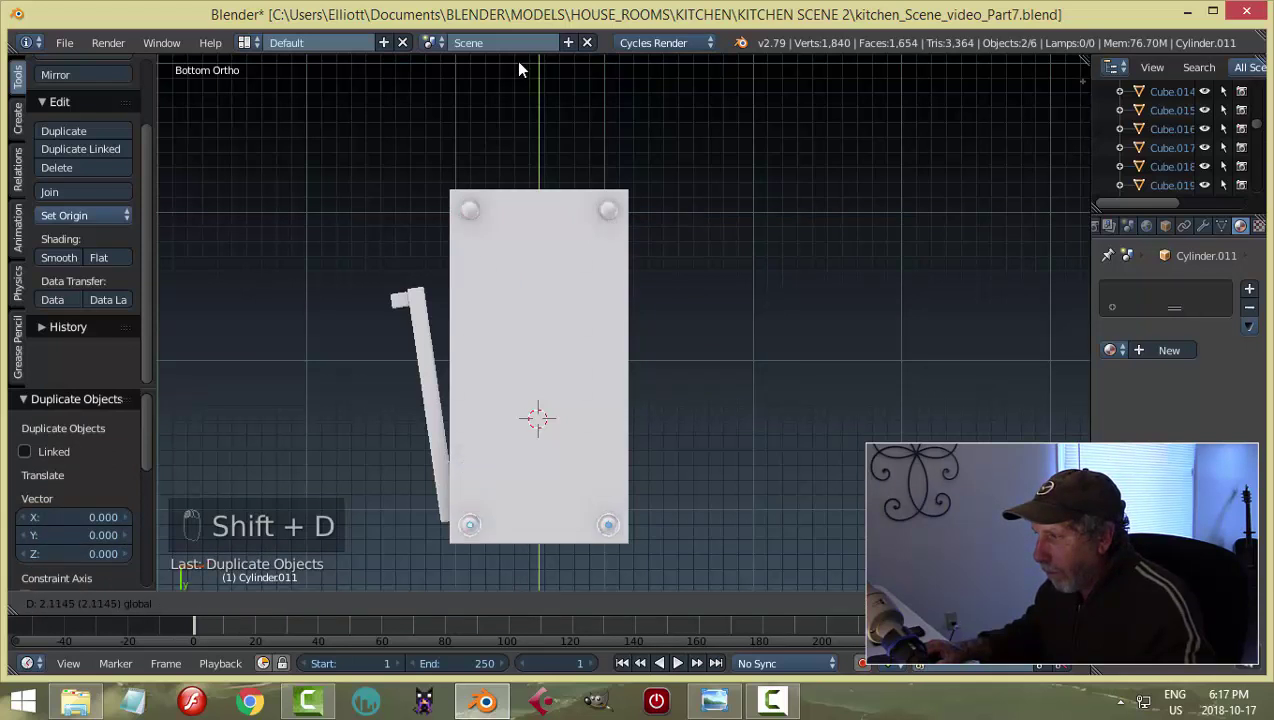
pyautogui.press('a')
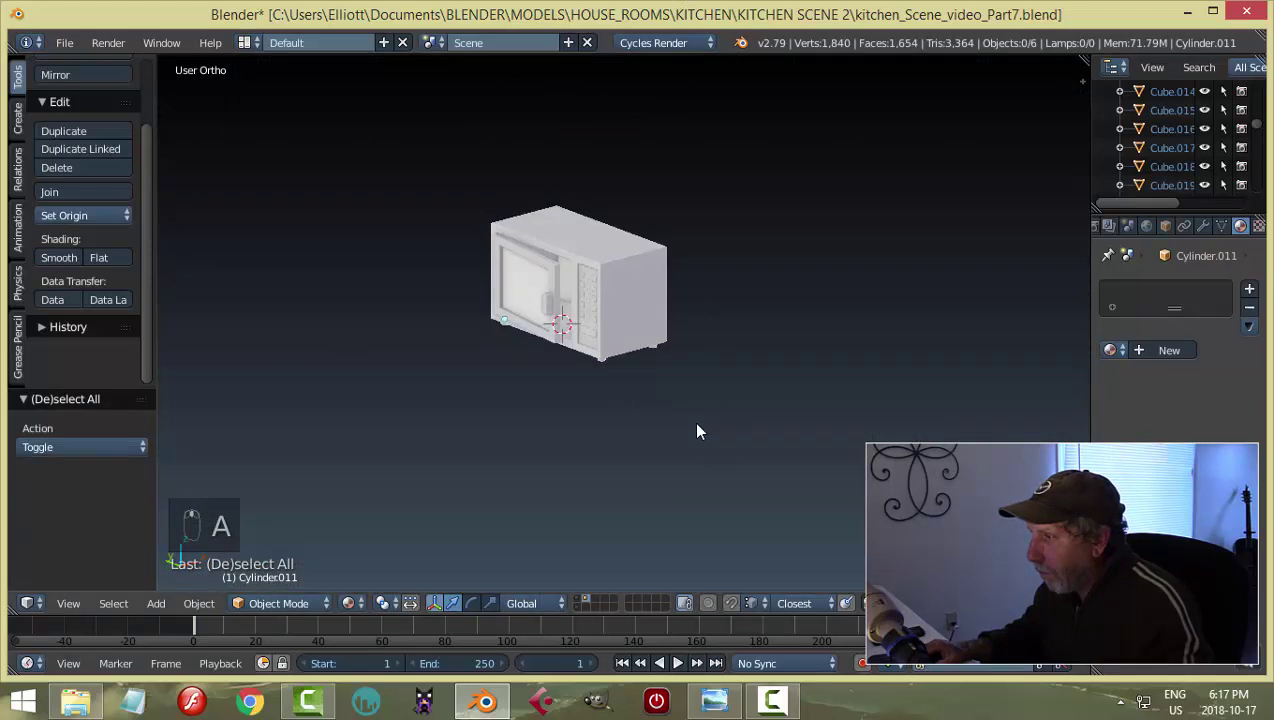
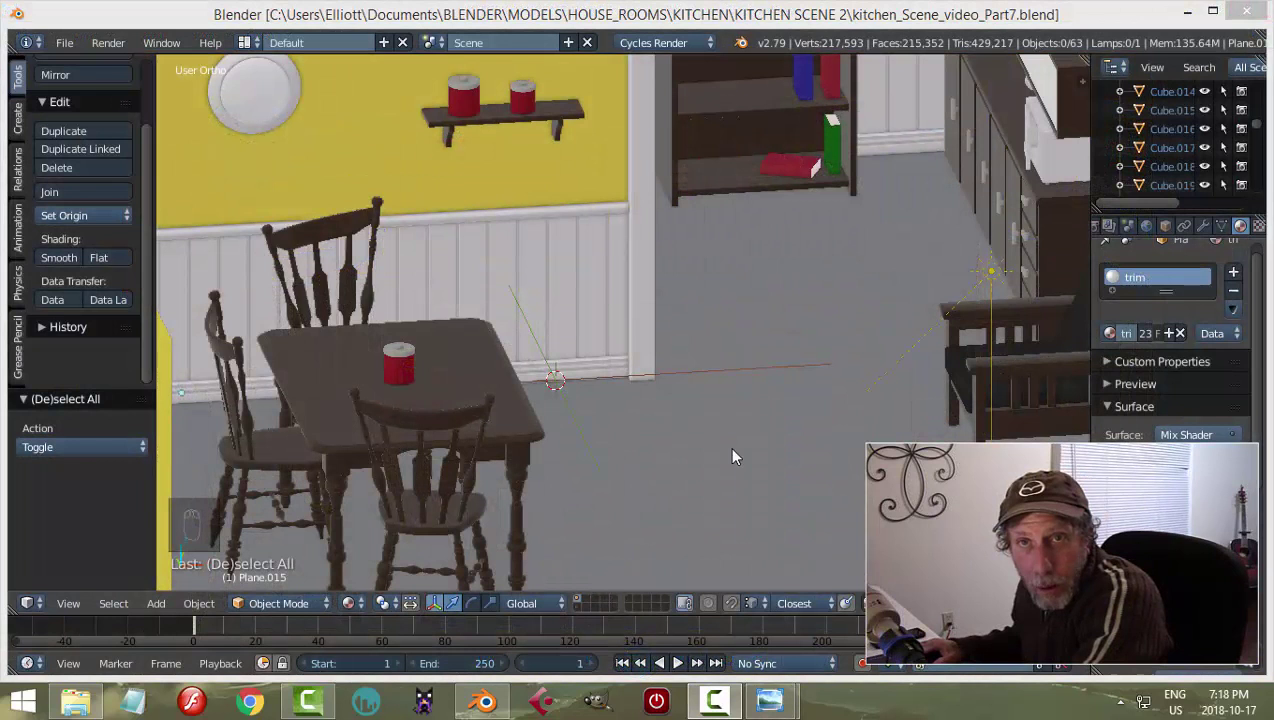
# Look over the kitchen scene and the counter with the microwave from several angles.
pyautogui.click(595, 369)
pyautogui.middleClick(644, 441)
pyautogui.click(647, 445)
pyautogui.moveTo(803, 301); pyautogui.dragTo(692, 339)
pyautogui.click(692, 339)
pyautogui.middleClick(736, 336)
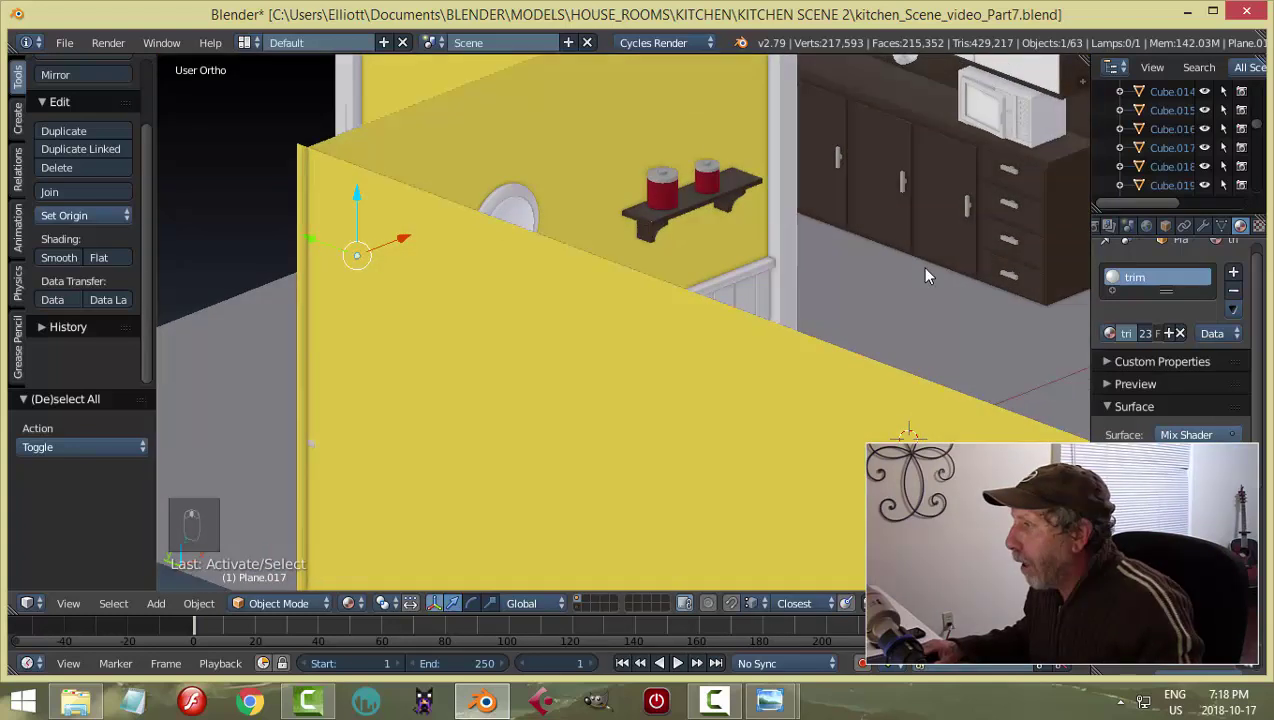
pyautogui.rightClick(863, 357)
pyautogui.moveTo(881, 368); pyautogui.dragTo(668, 385)
pyautogui.moveTo(668, 385); pyautogui.dragTo(839, 446)
pyautogui.moveTo(689, 462); pyautogui.dragTo(691, 451)
# Save the kitchen file and switch to an empty layer in side-on view for a new piece.
pyautogui.press('a')
pyautogui.press('ctrl+s')
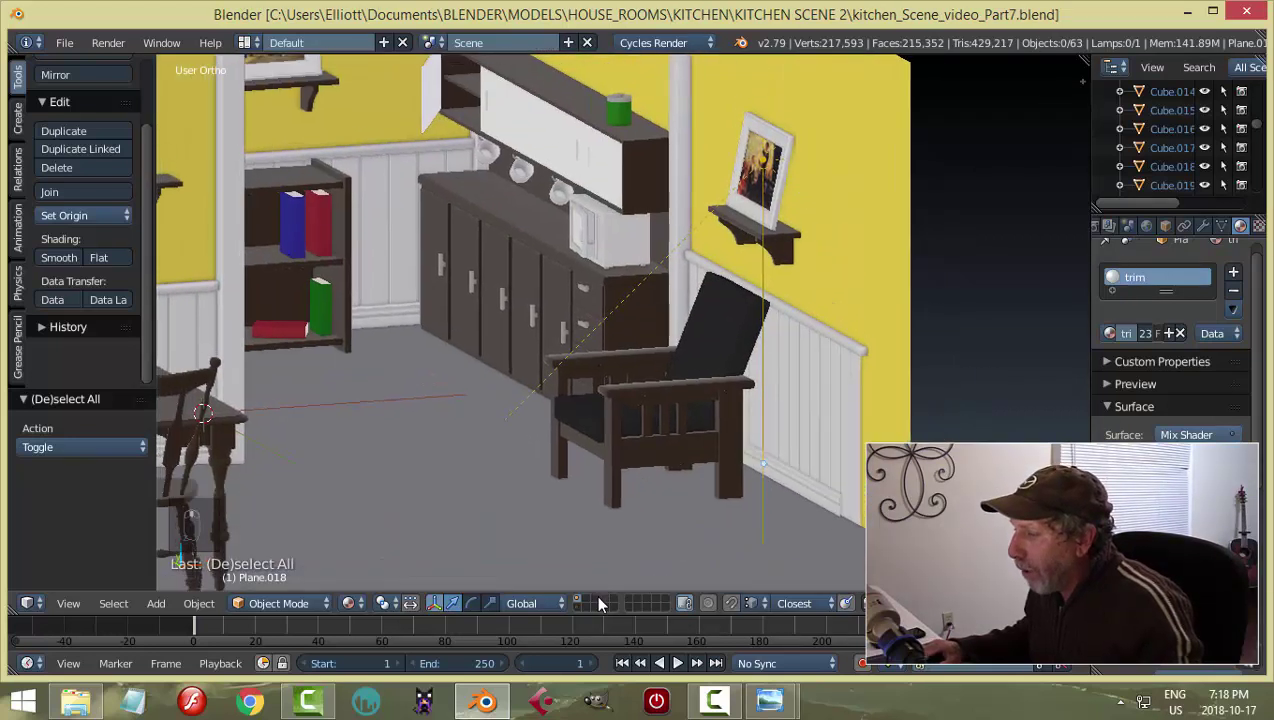
pyautogui.moveTo(595, 599); pyautogui.dragTo(609, 396)
pyautogui.moveTo(609, 396); pyautogui.dragTo(657, 395)
pyautogui.press('KP_3')
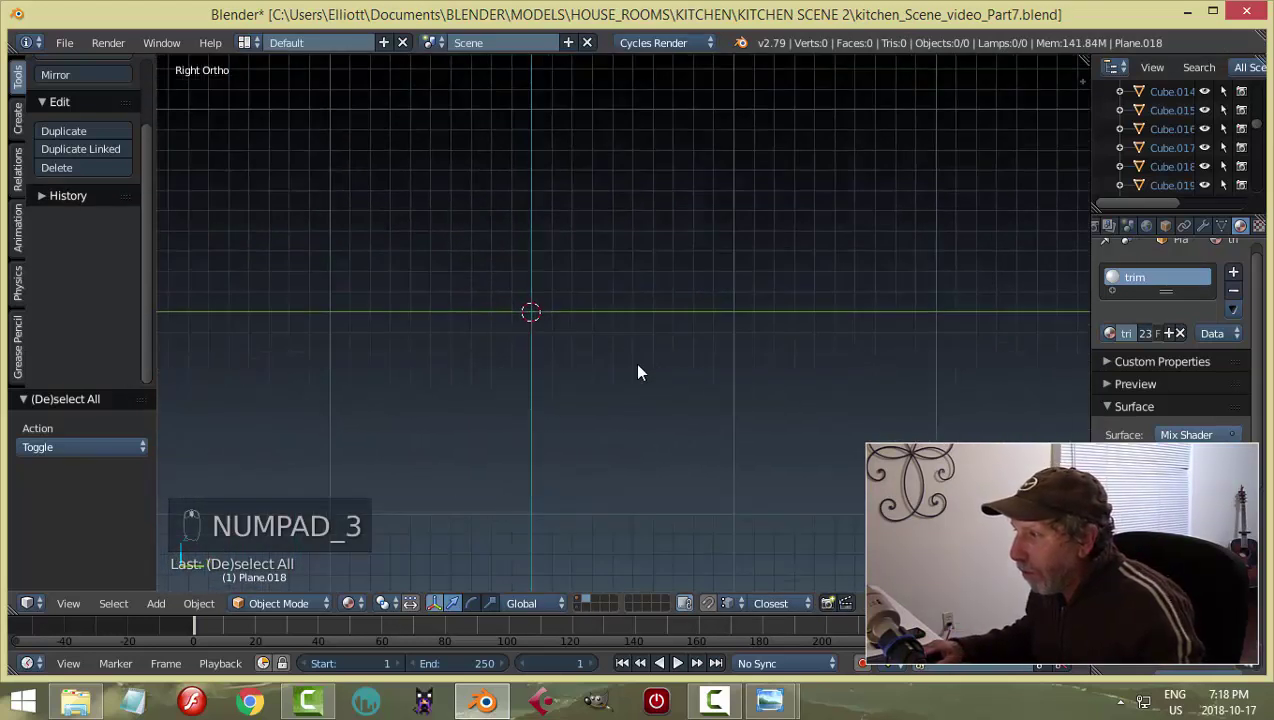
# Add a plane facing the side view, merge it to one vertex and extrude it into a short edge chain for the trim profile.
pyautogui.press('shift+a')
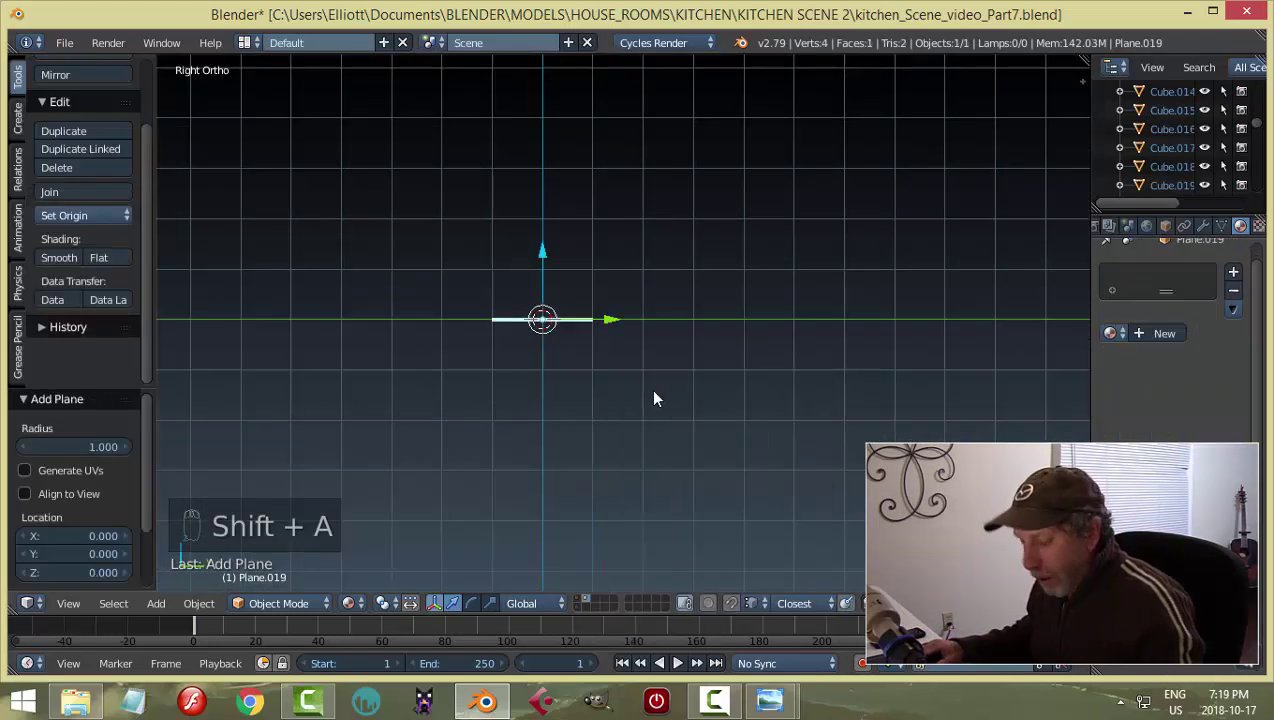
pyautogui.press('r')
pyautogui.press('Tab')
pyautogui.press('ctrl+Tab')
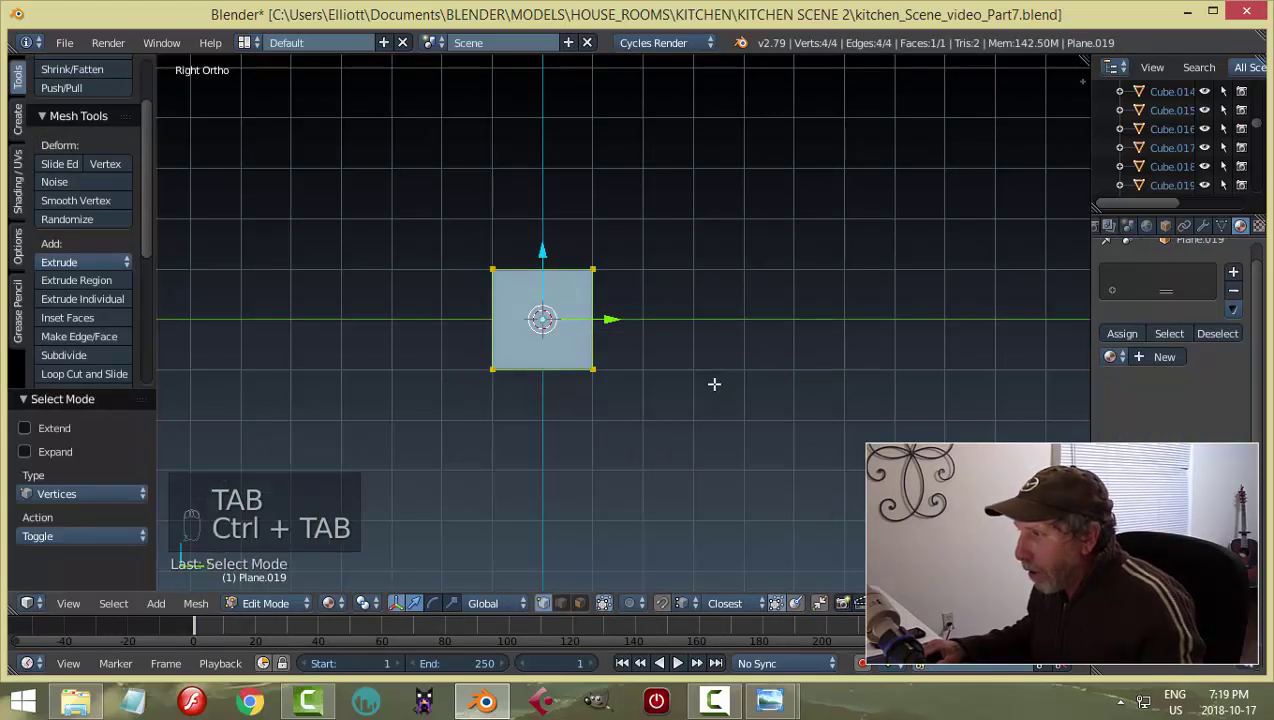
pyautogui.press('alt+m')
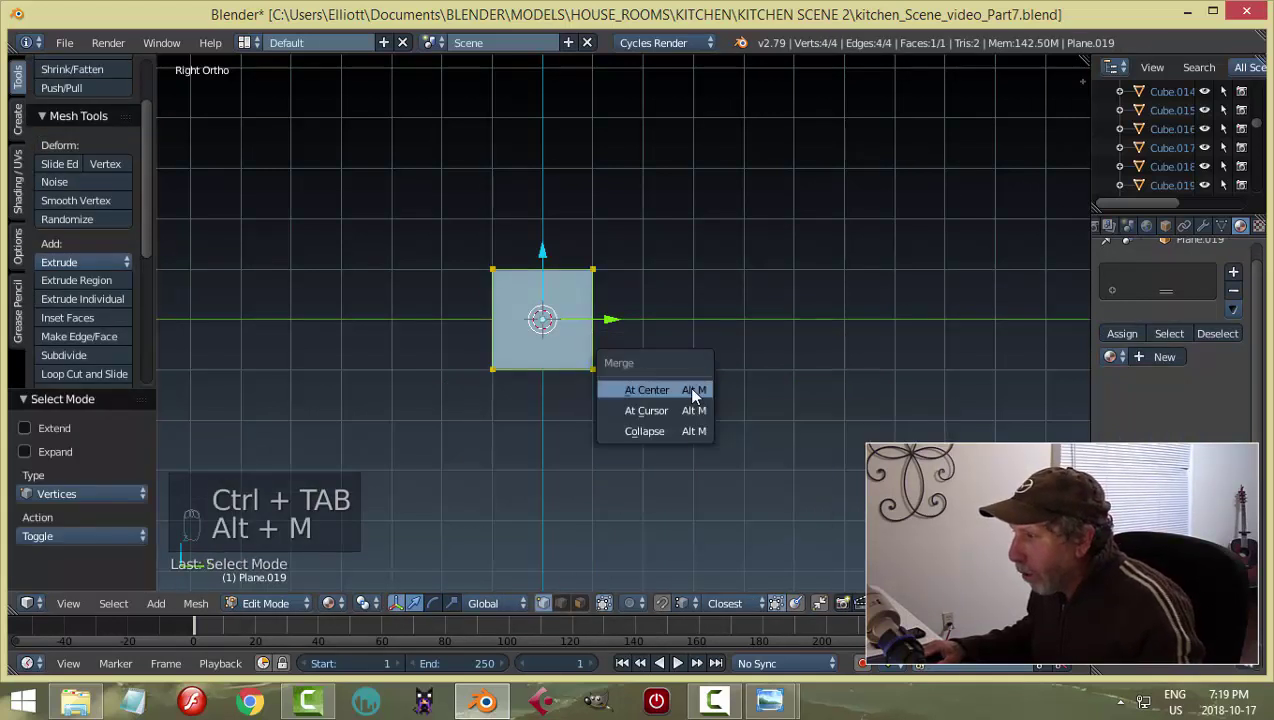
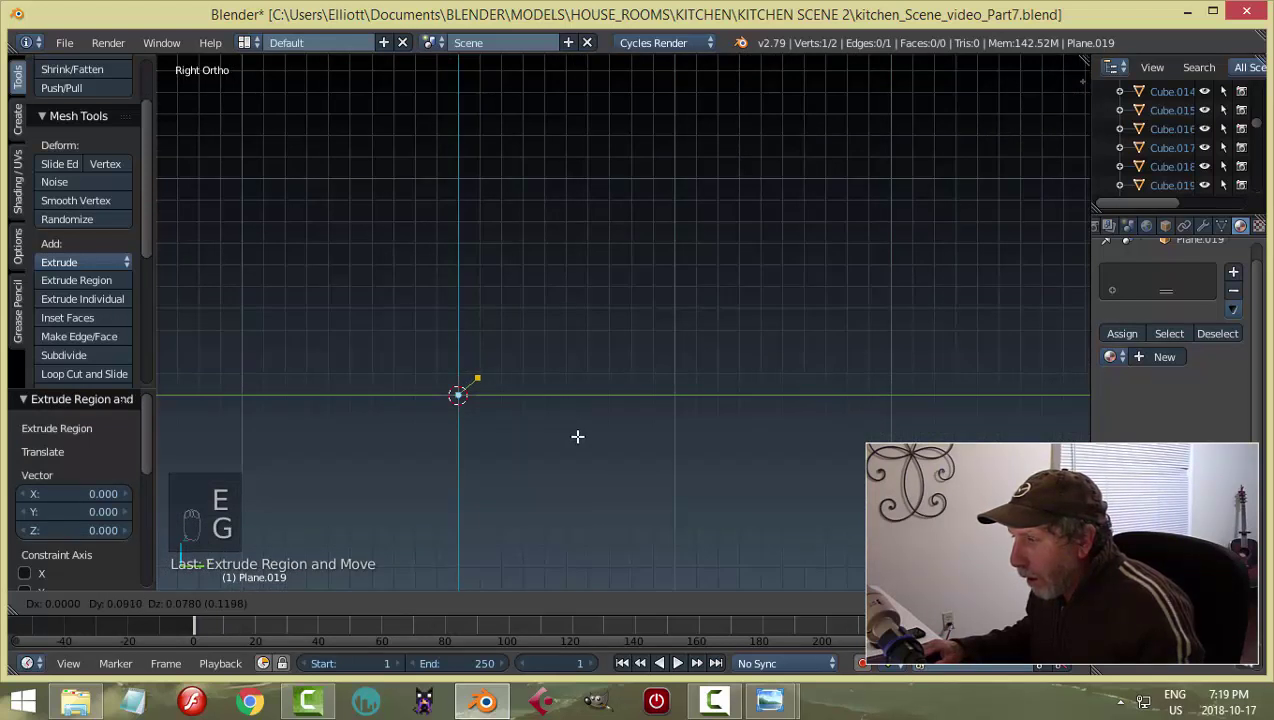
pyautogui.press('e')
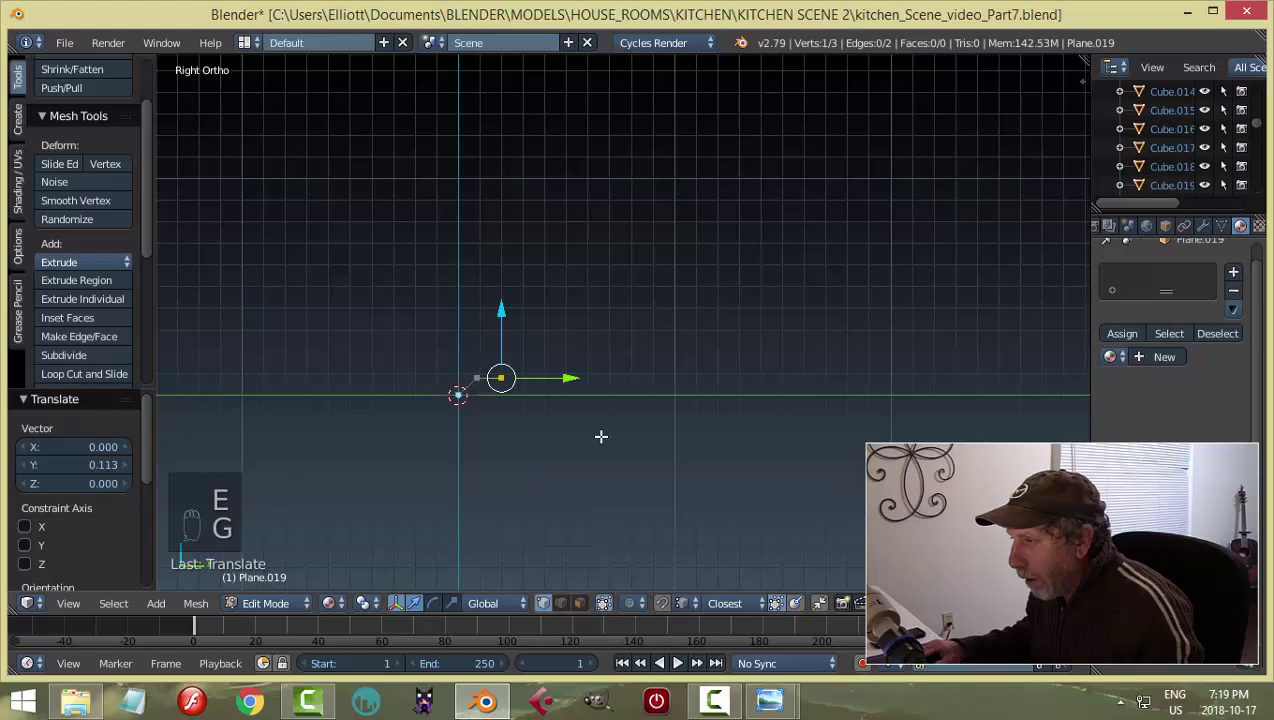
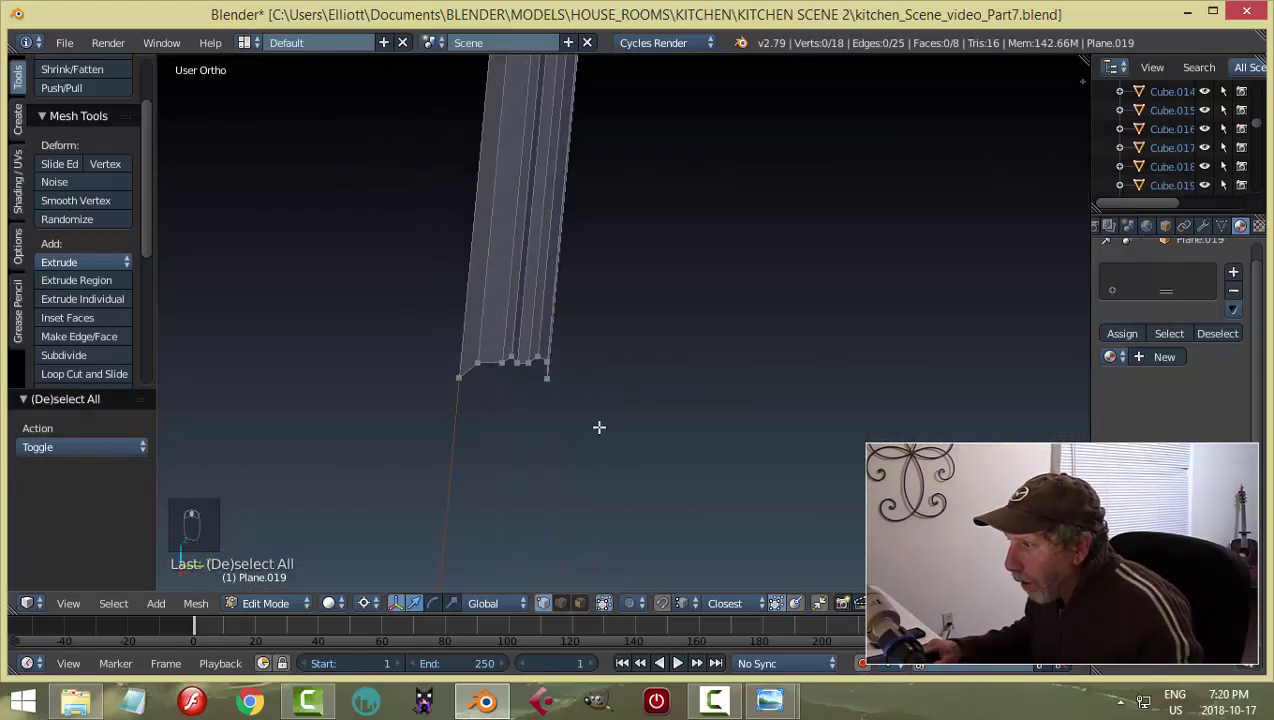
# Leave edit mode with the finished molding strip and switch to an empty layer.
pyautogui.press('Tab')
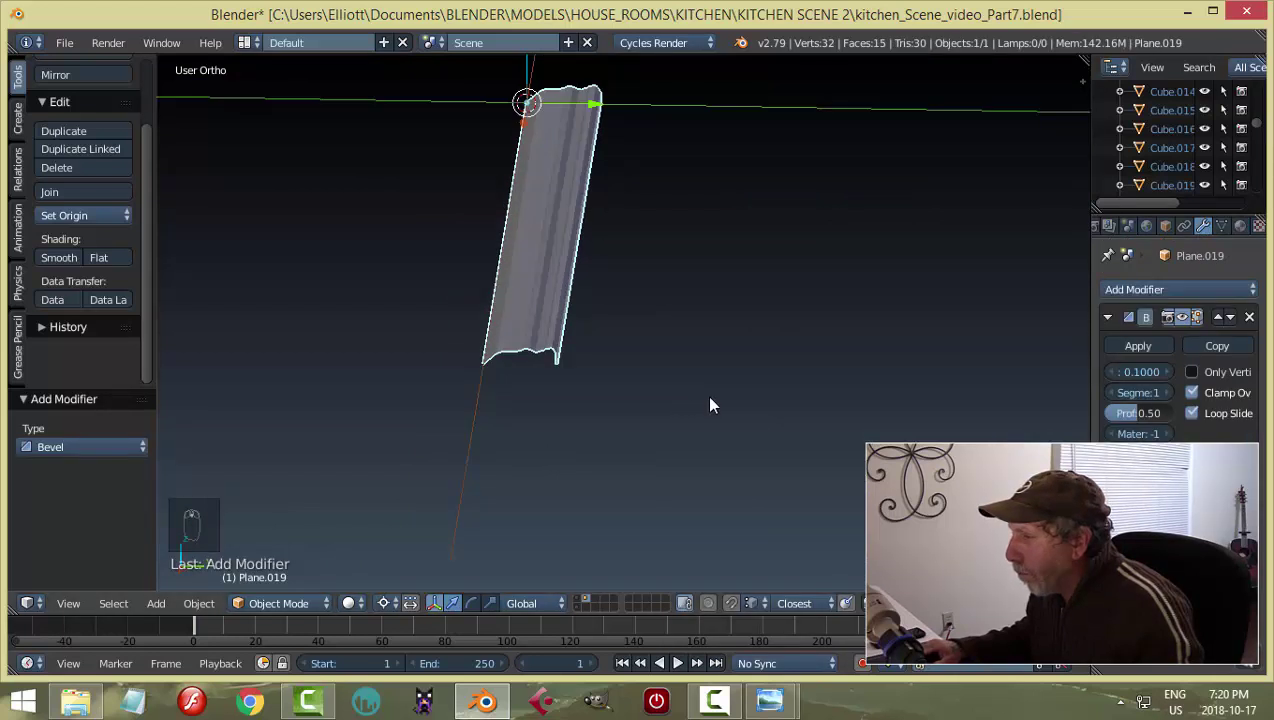
pyautogui.moveTo(758, 444); pyautogui.dragTo(779, 516)
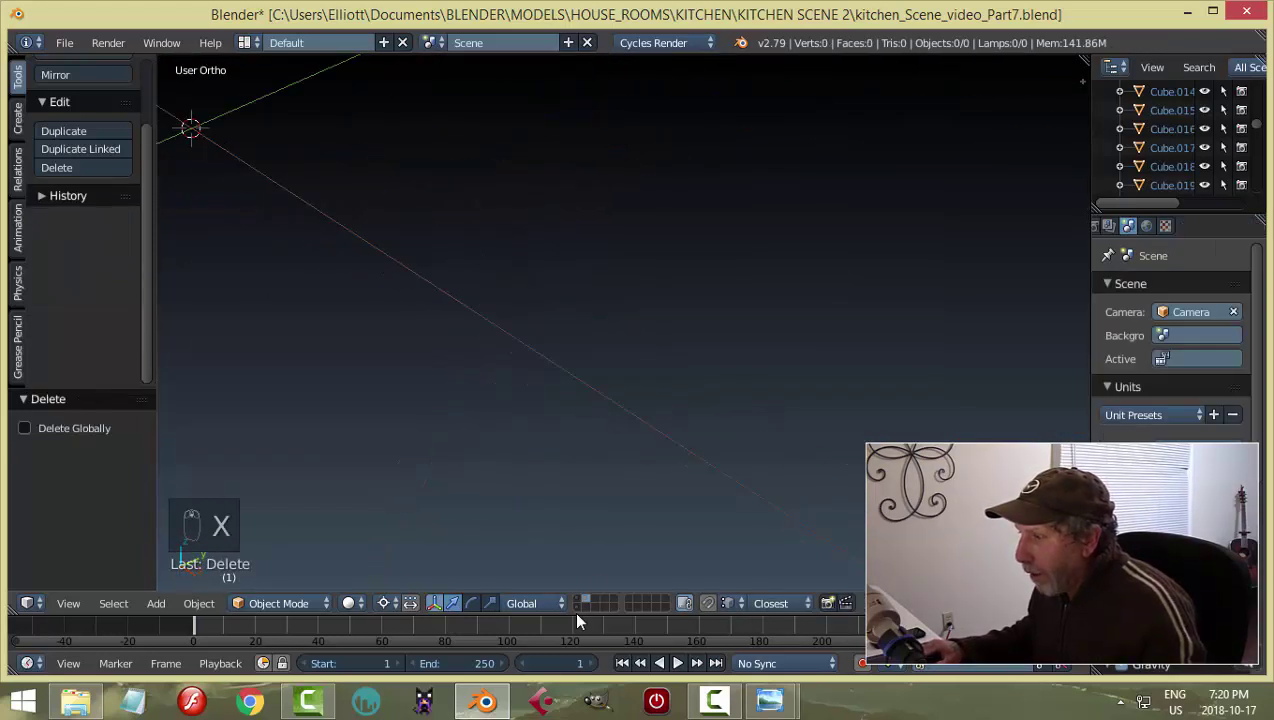
# Show all the kitchen scene's objects, view them through the camera and save.
pyautogui.moveTo(588, 600); pyautogui.dragTo(658, 468)
pyautogui.press('KP_0')
pyautogui.press('ctrl+s')
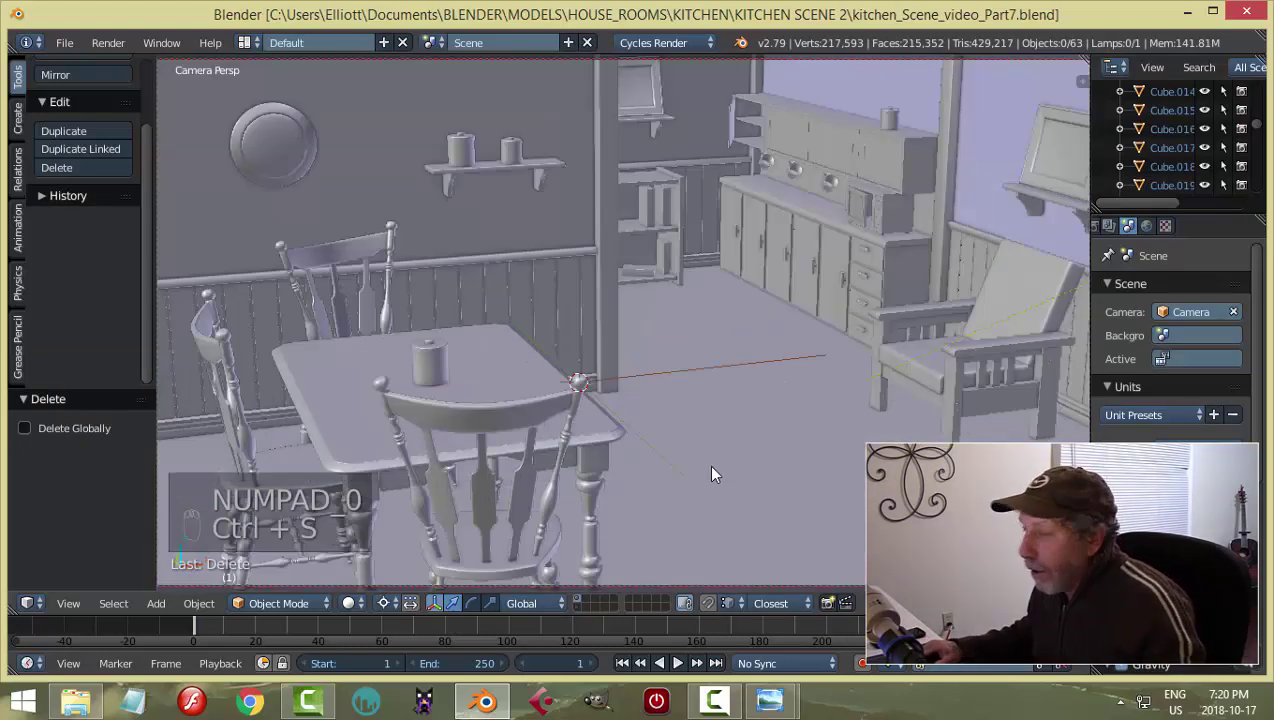